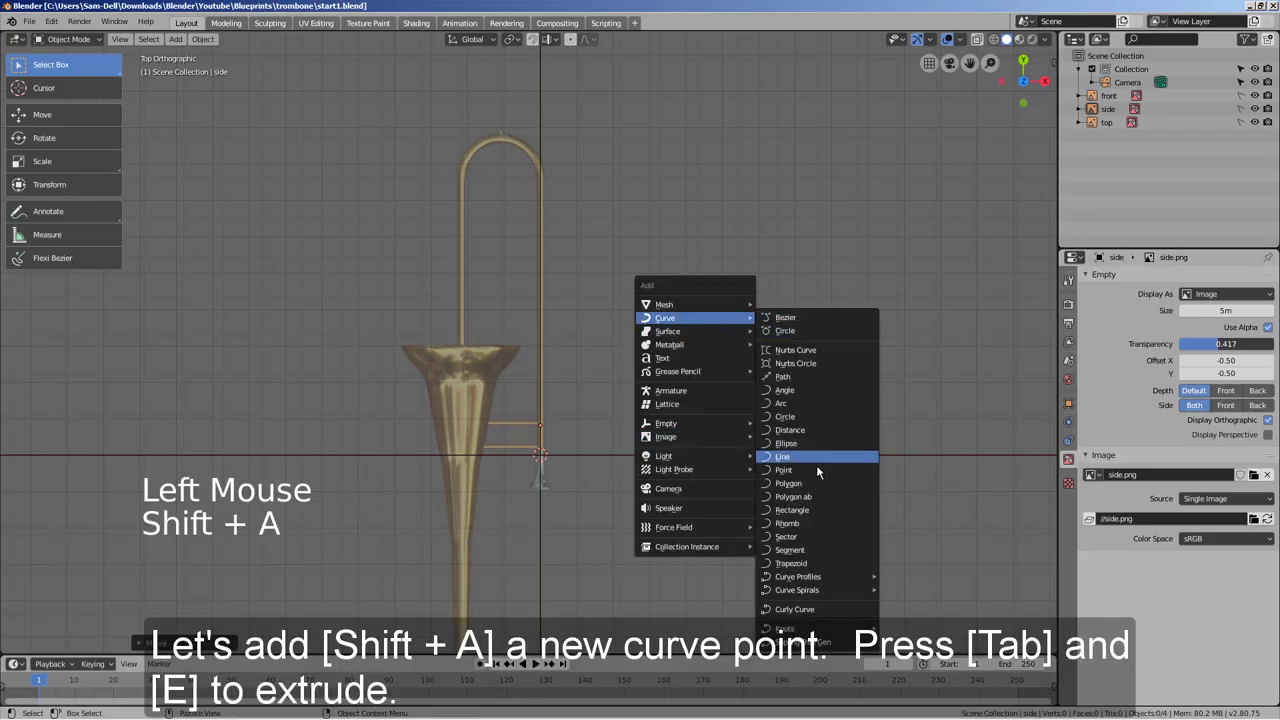
- Extrude the new curve's points up the slide tube and around the top bend
key("Tab")
key("e")
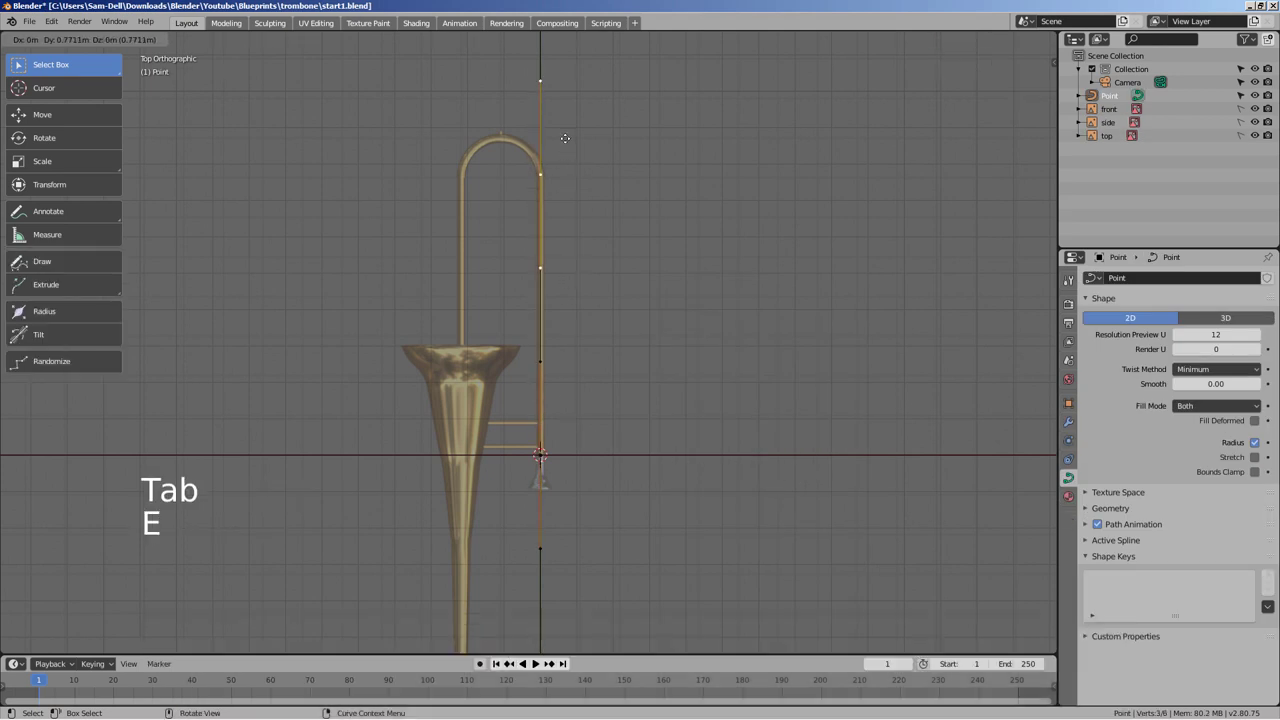
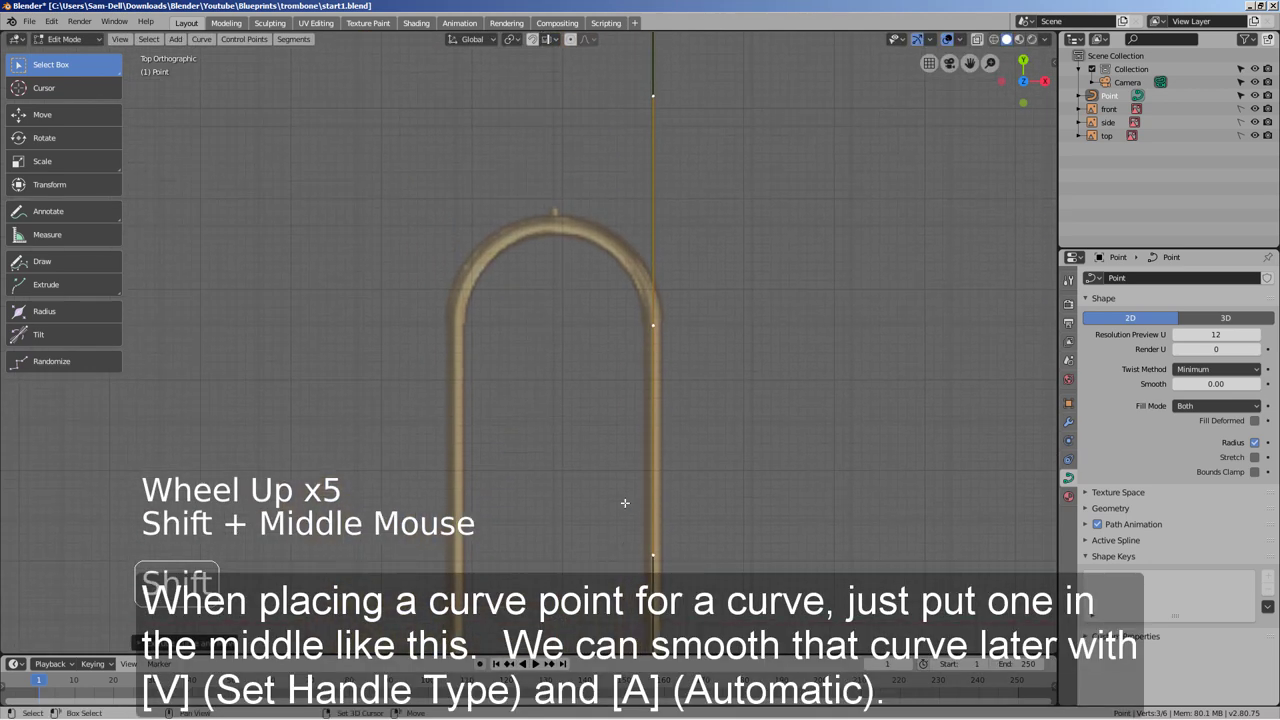
key("e")
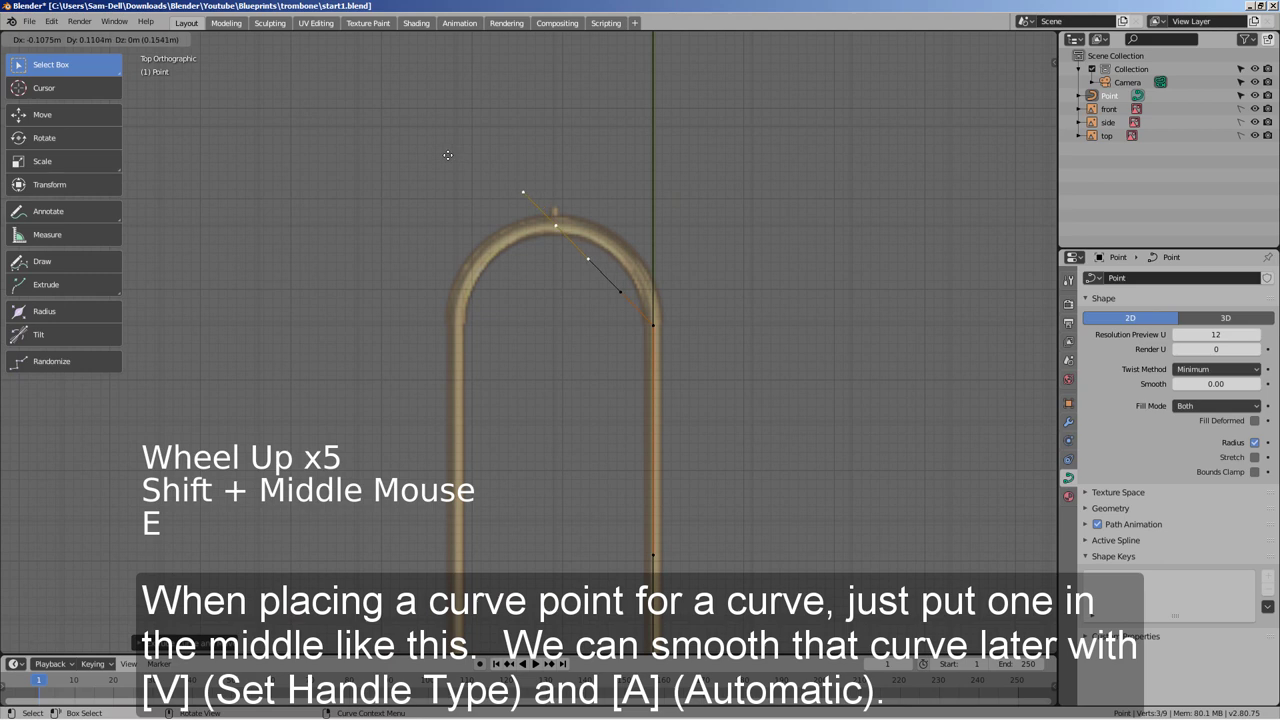
key("e")
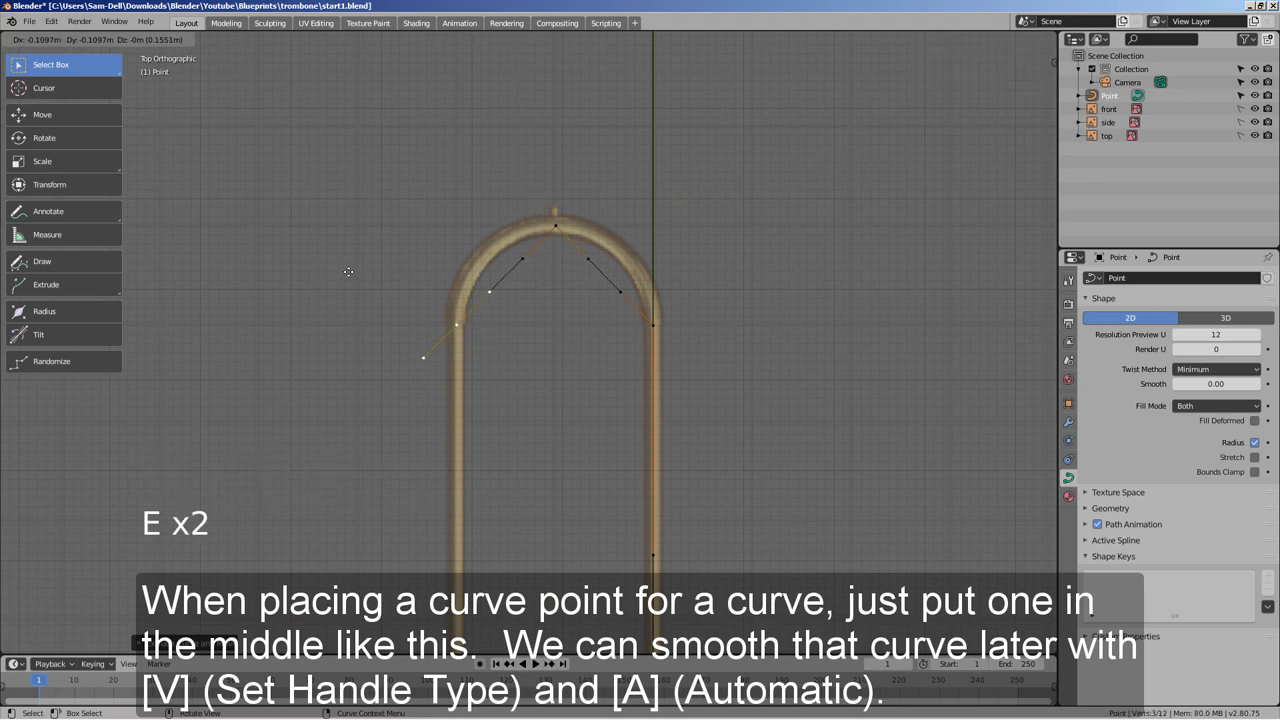
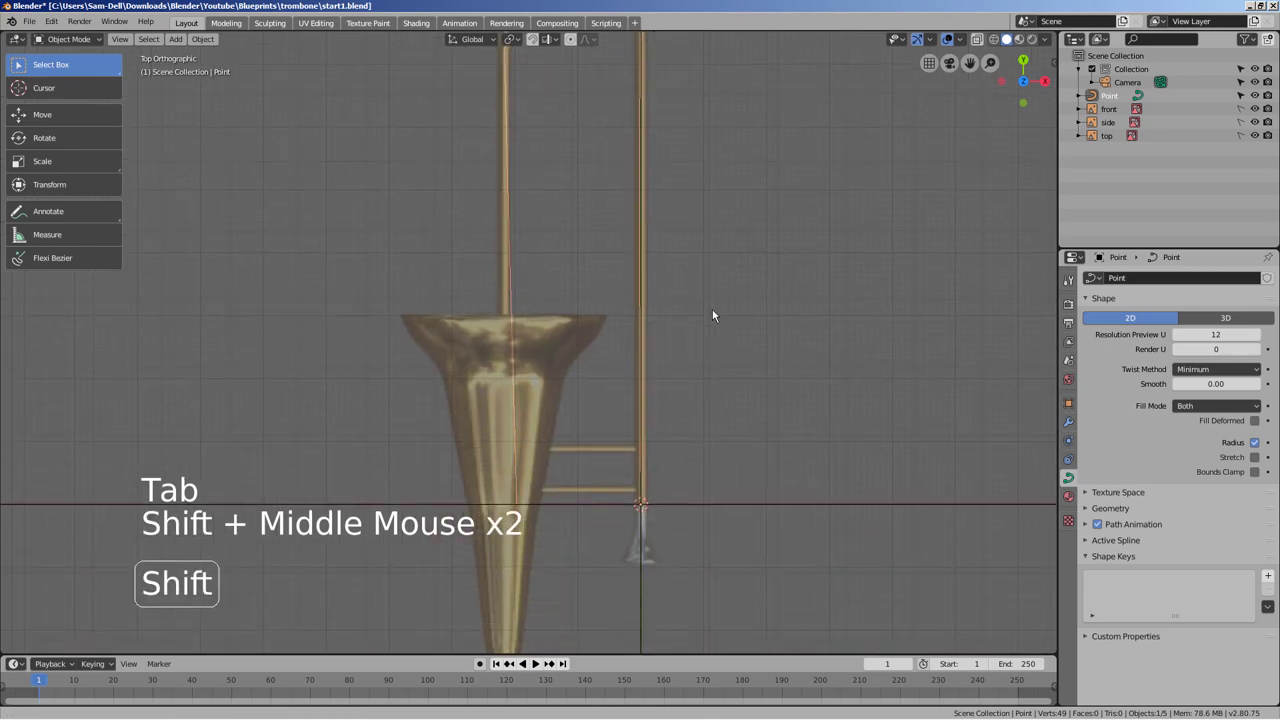
- Extrude further curve points along the lower straight slide tube in side view
left_click(524, 468)
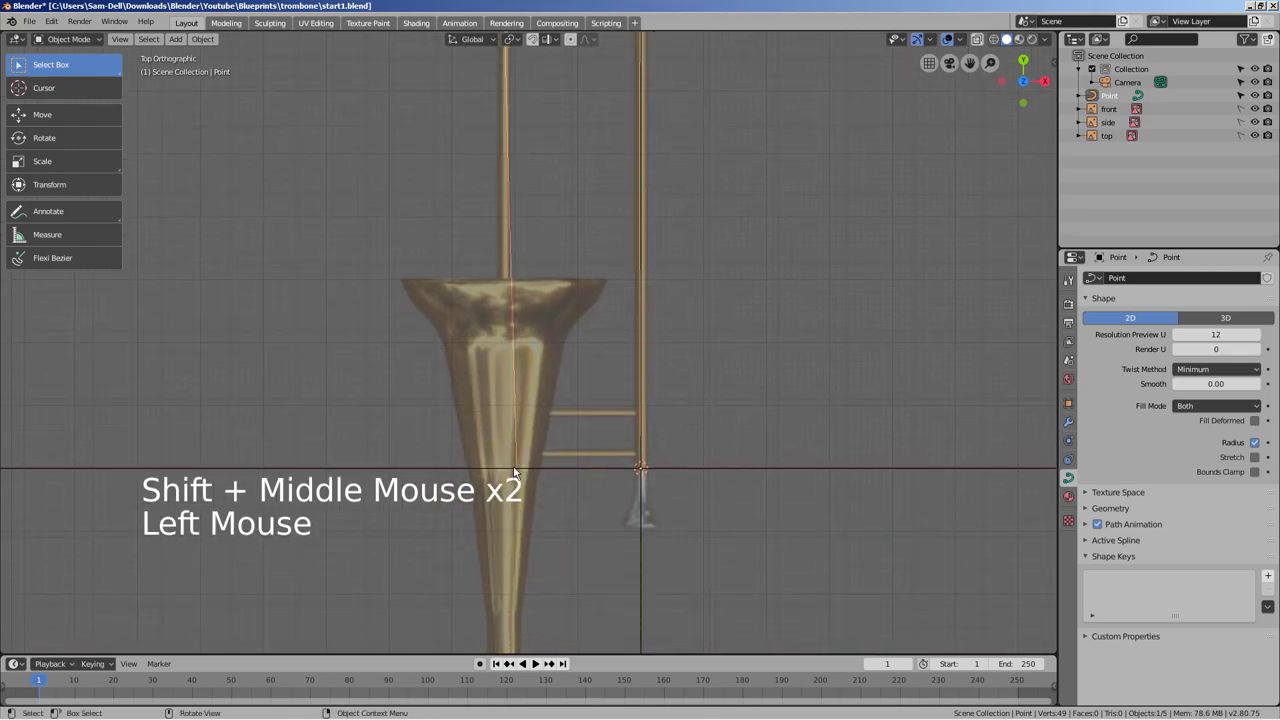
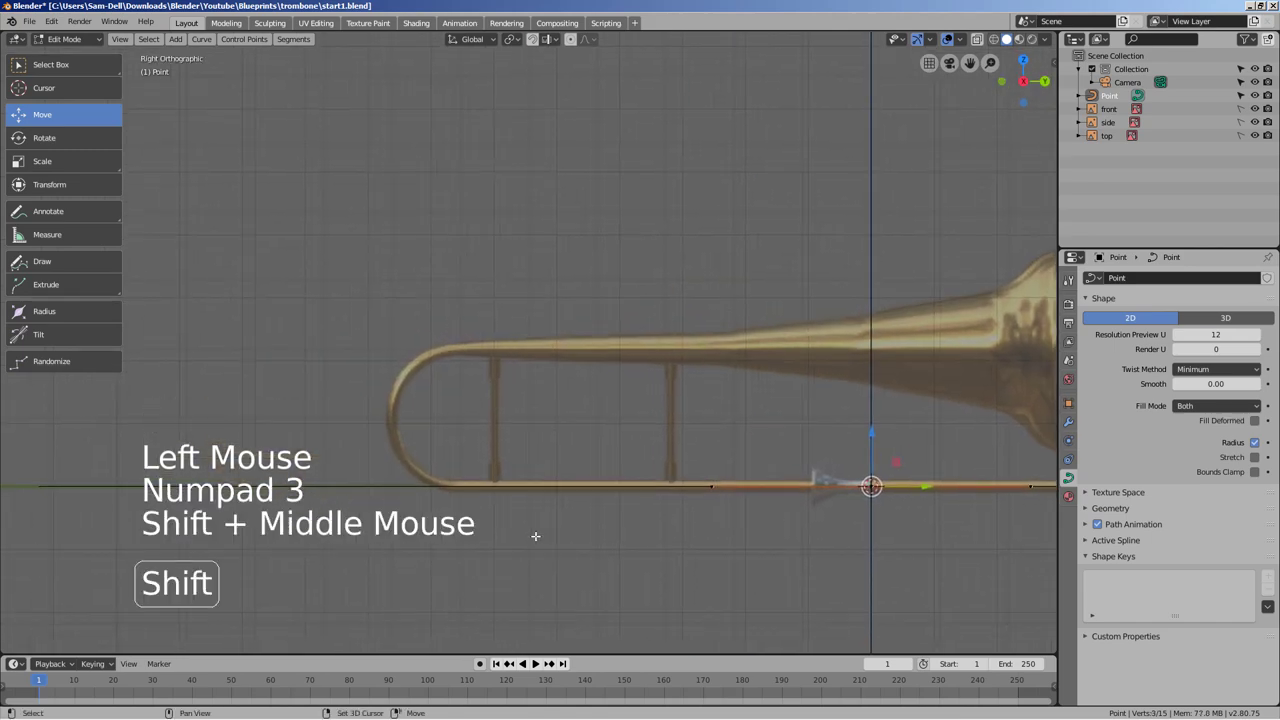
key("e")
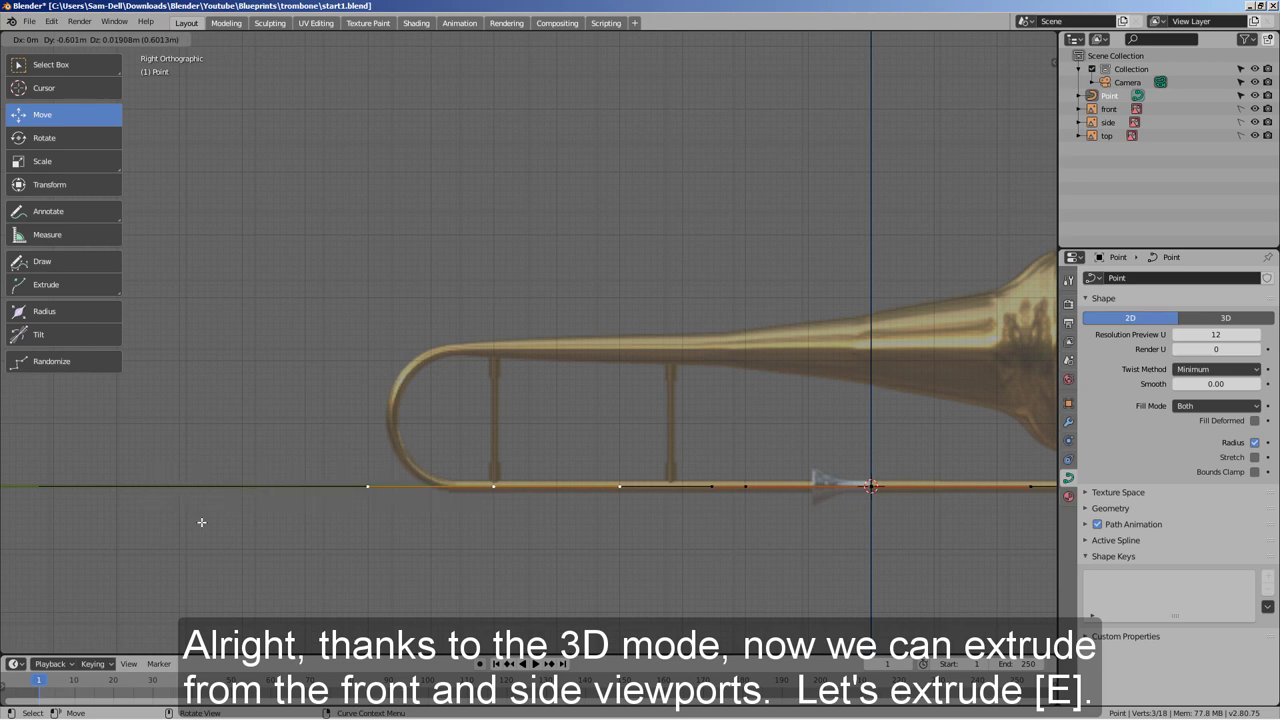
- Extrude curve points up from the slide onto the bell tube, adjusting a point's radius
key("e")
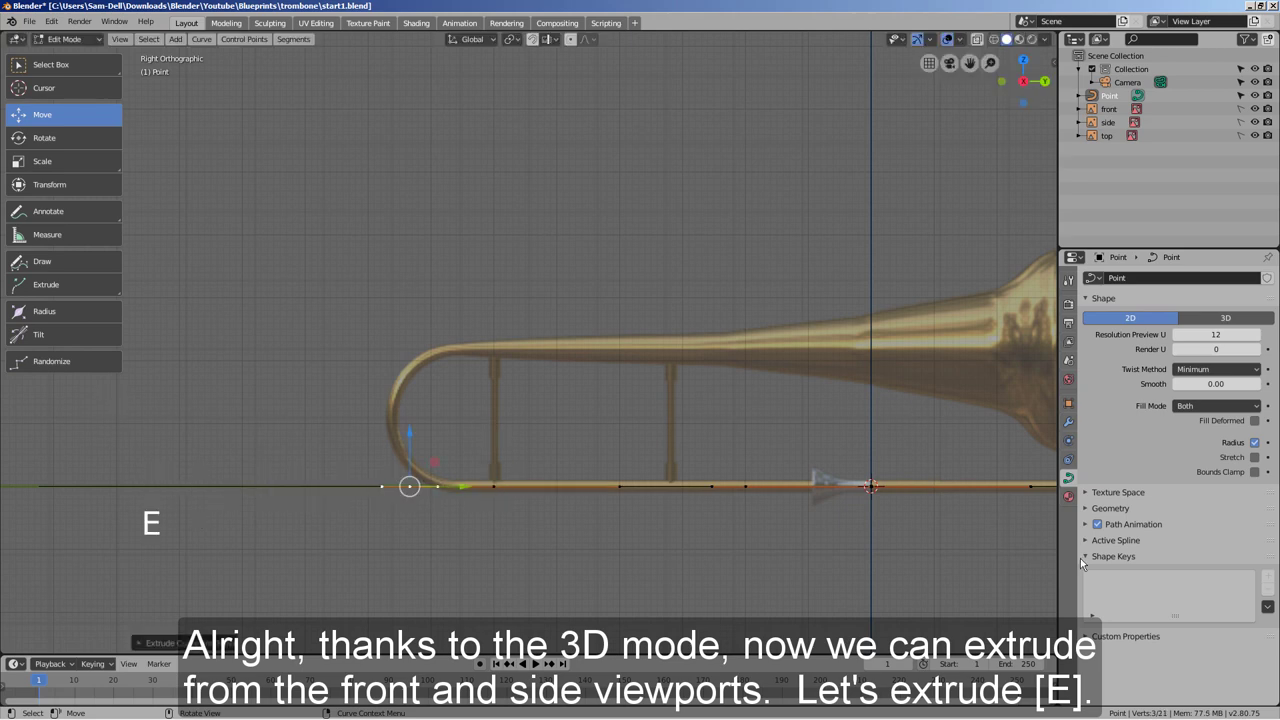
key("ctrl+z")
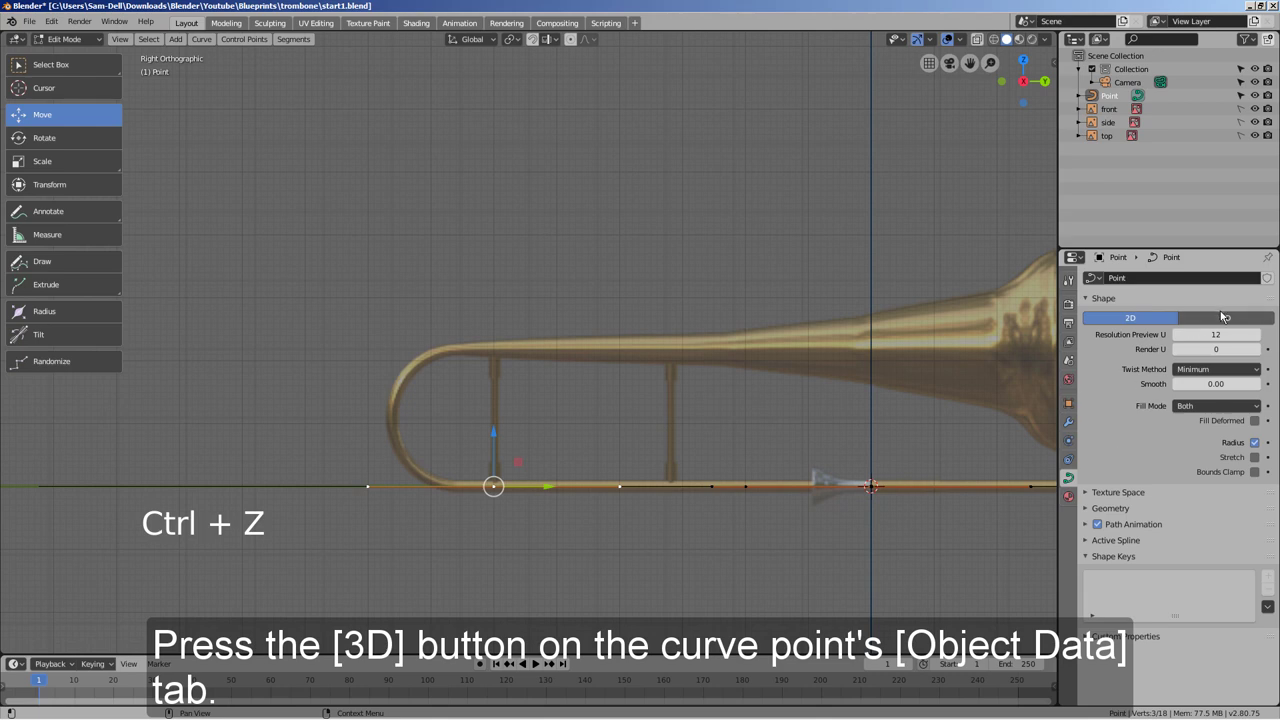
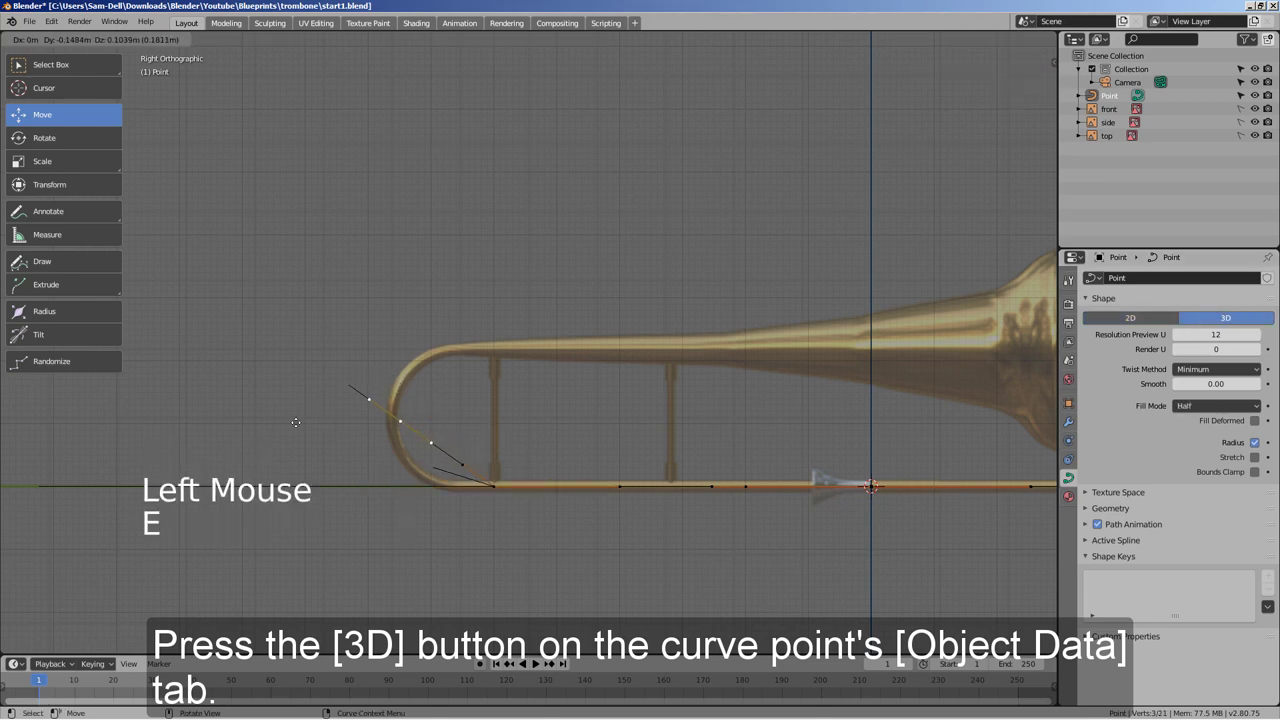
key("e")
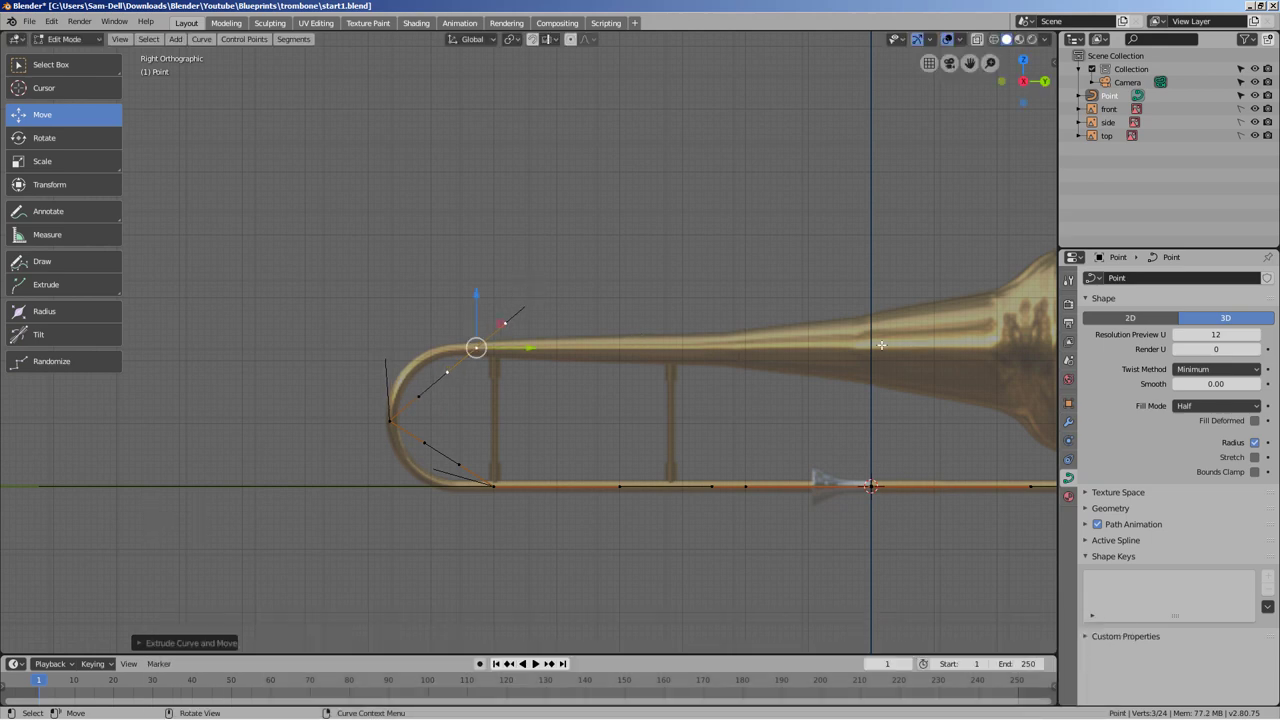
key("e")
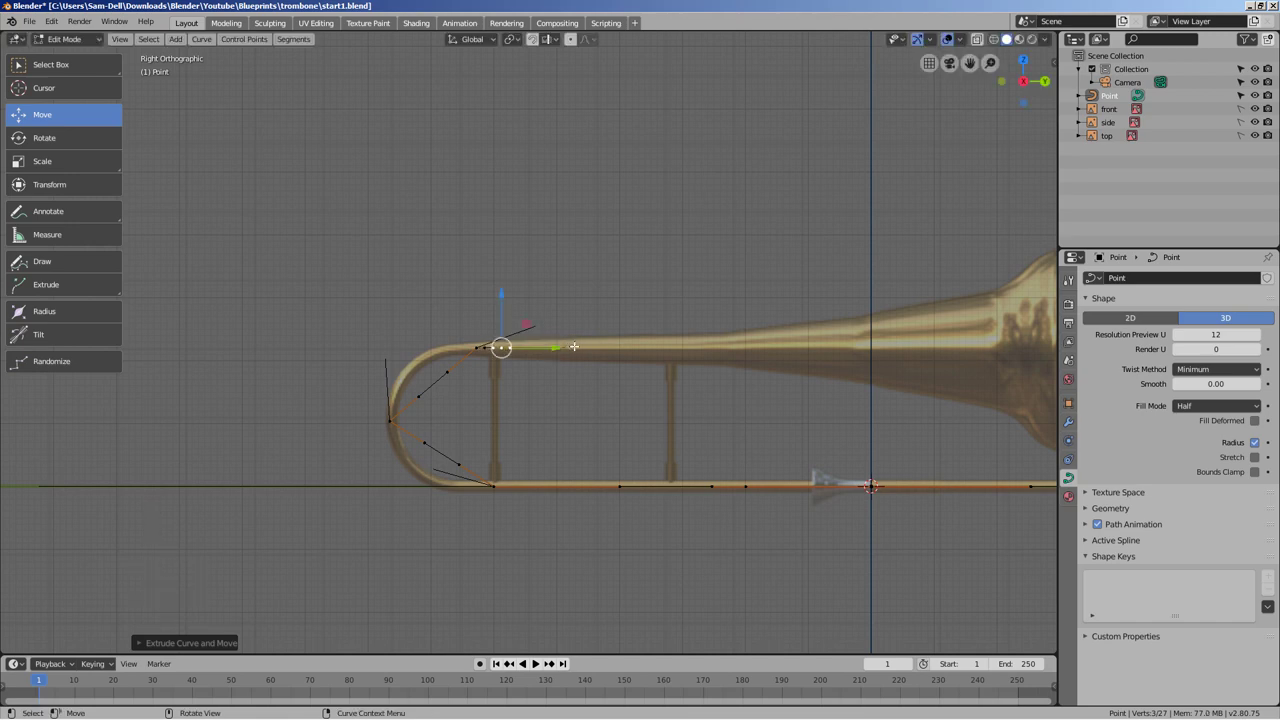
key("alt+s")
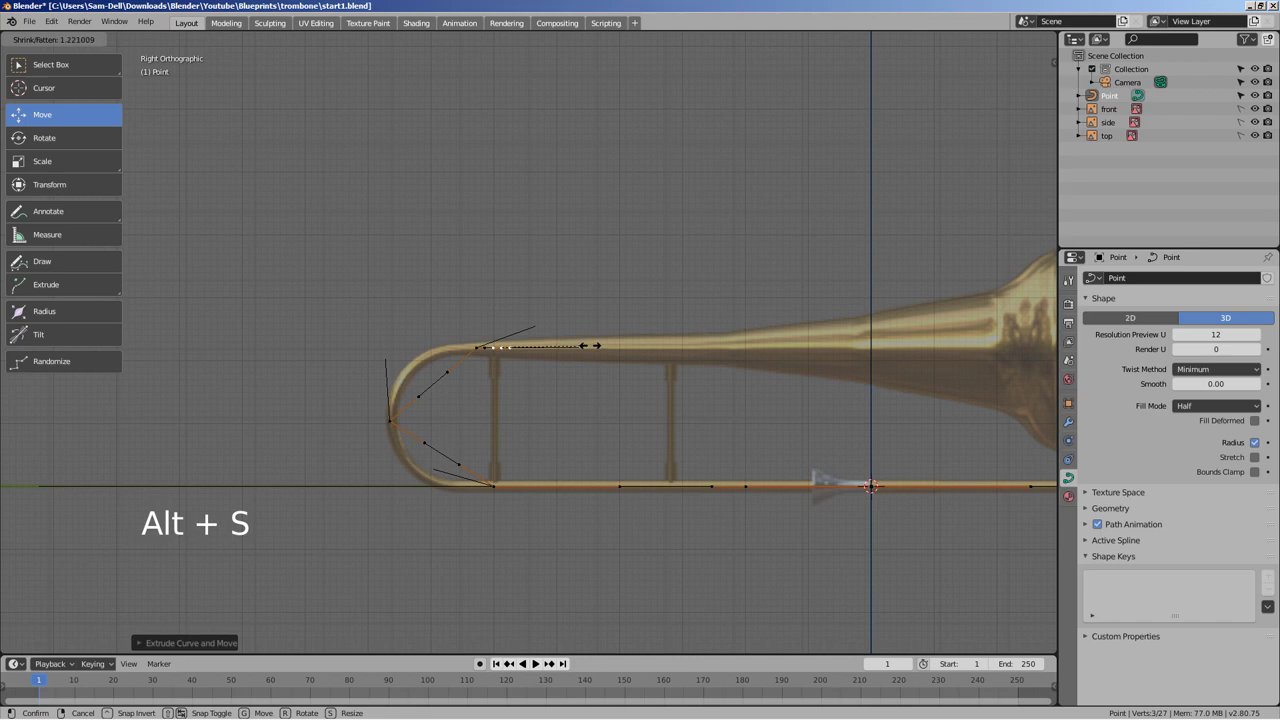
key("ctrl+z")
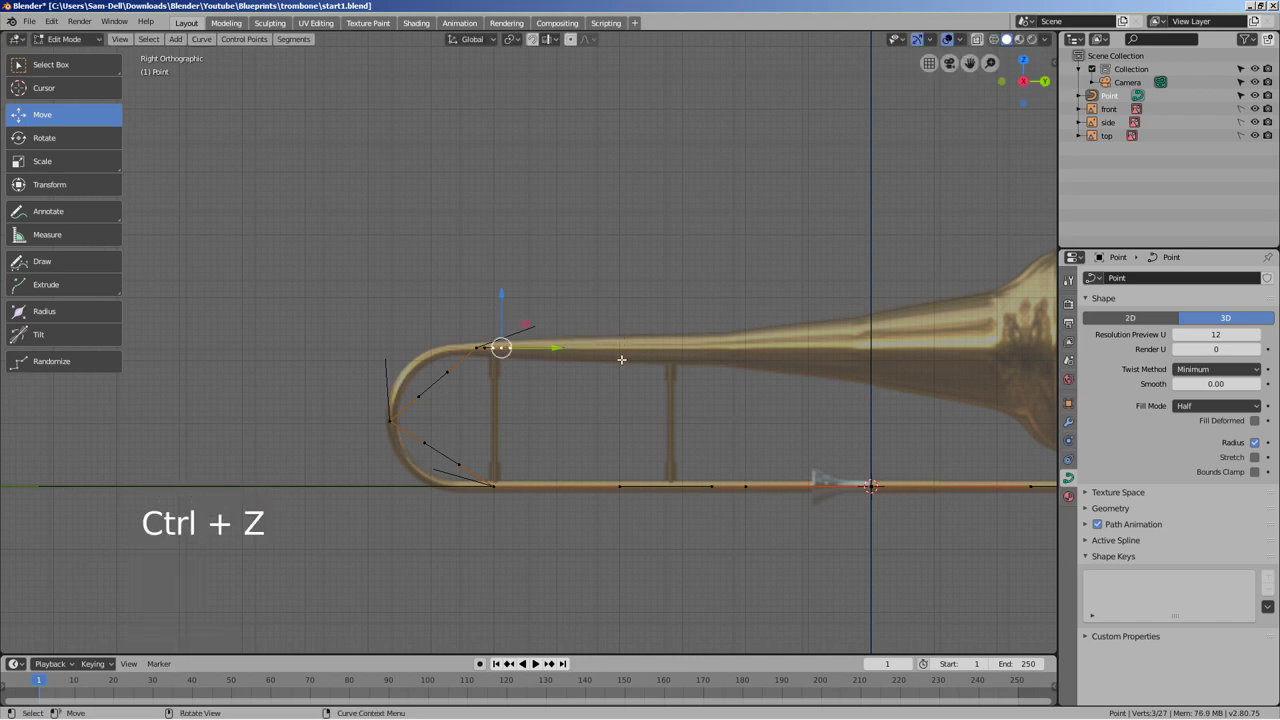
scroll("down", 3)
scroll("up", 3)
- Extrude points along the bell tube out to the flare, reaching 42 points total
key("e")
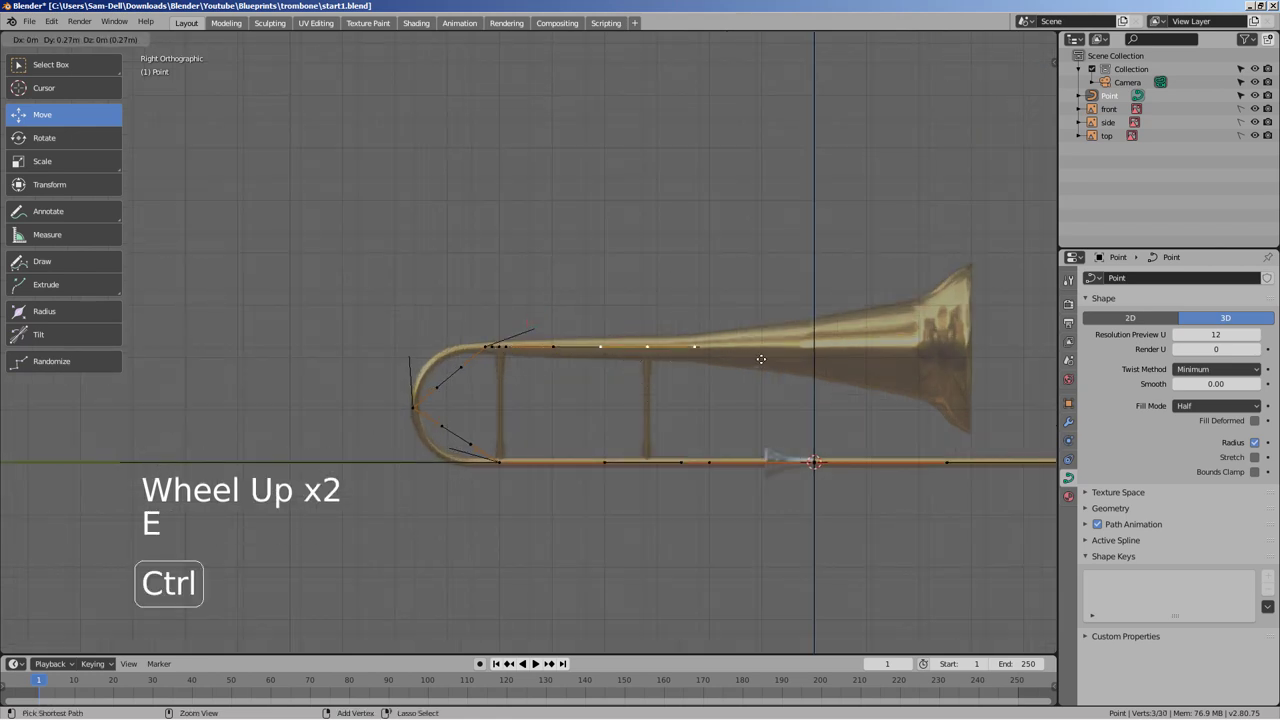
key("e")
key("e")
key("e")
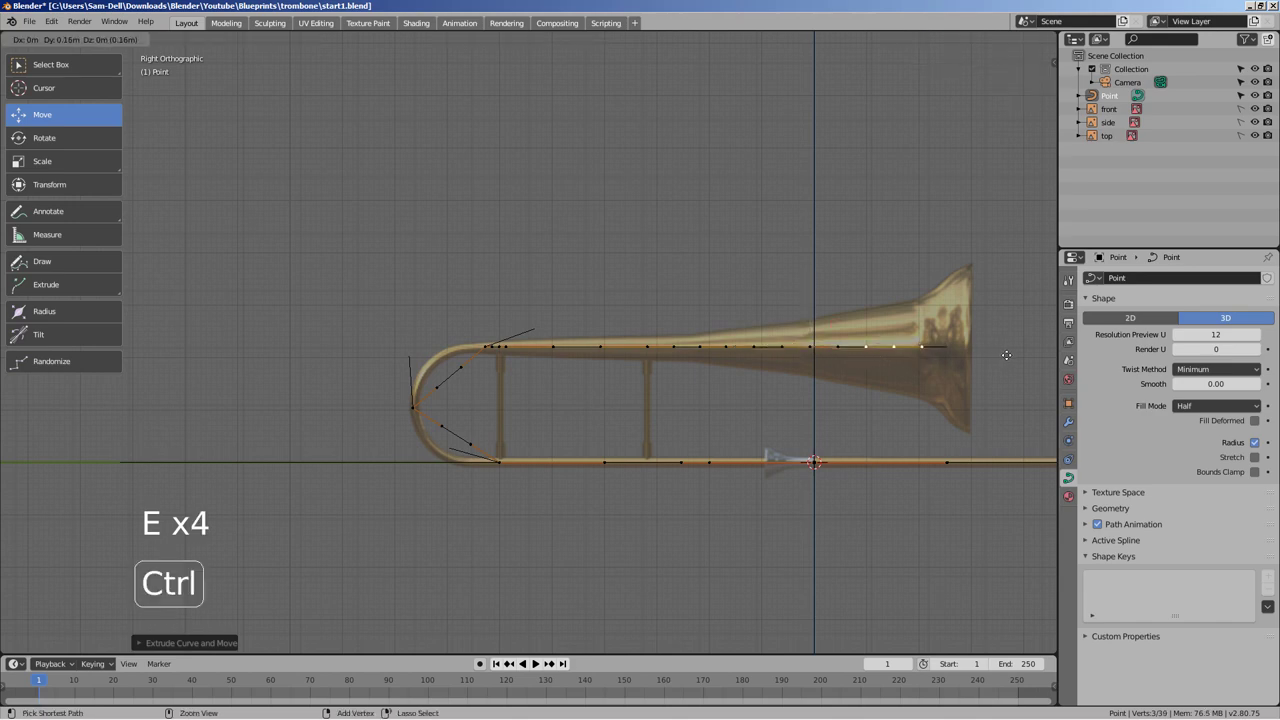
key("e")
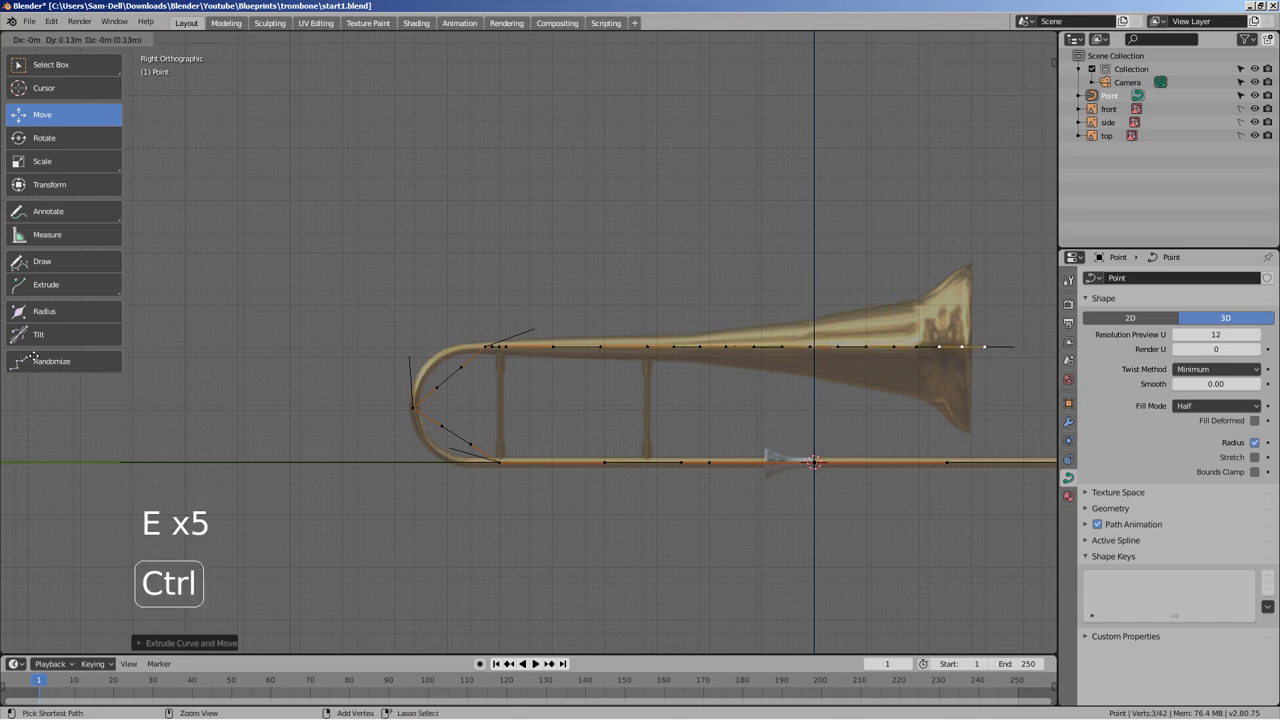
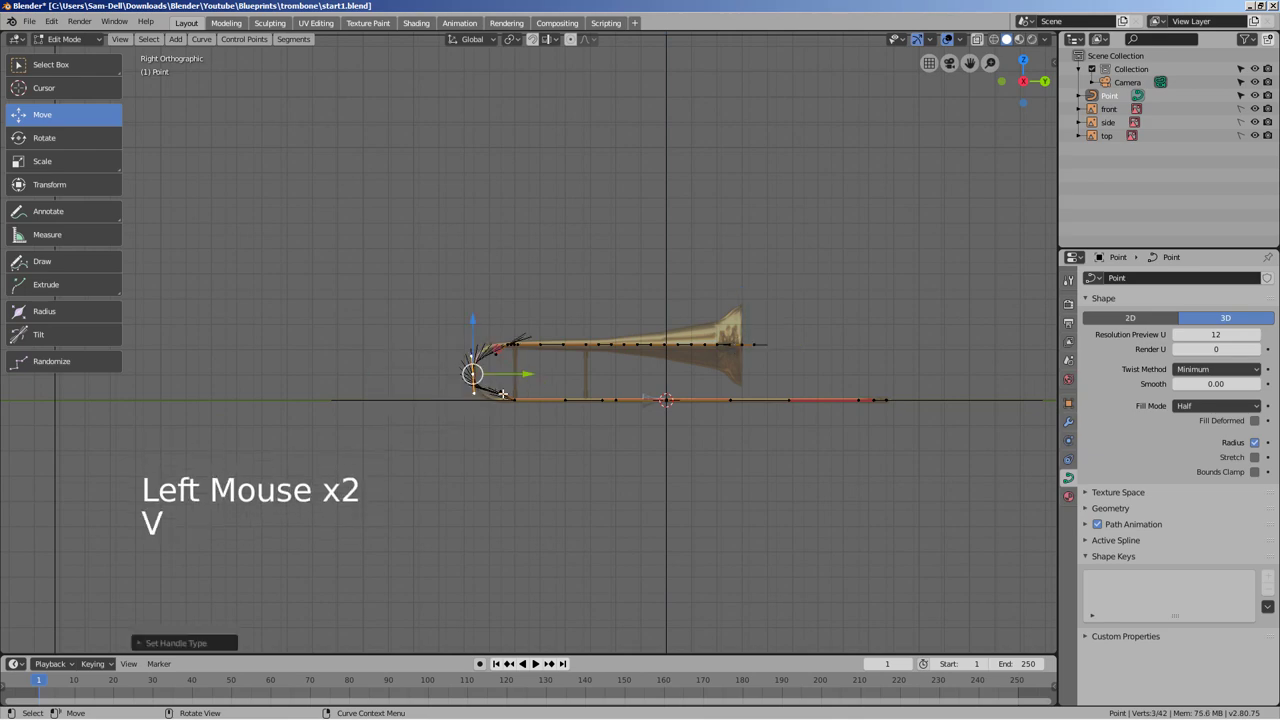
scroll("up", 3)
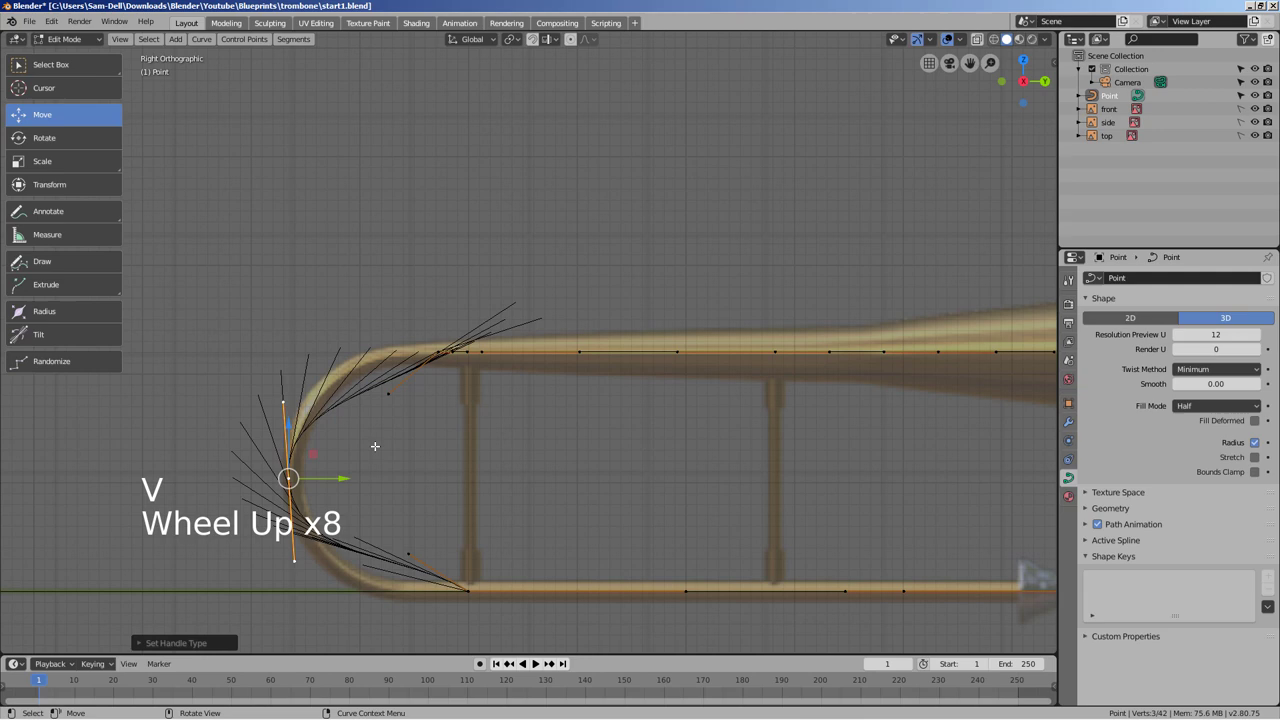
- Hide curve normals in Viewport Overlays, resize a lower-tube point, and return to object mode
left_click(968, 44)
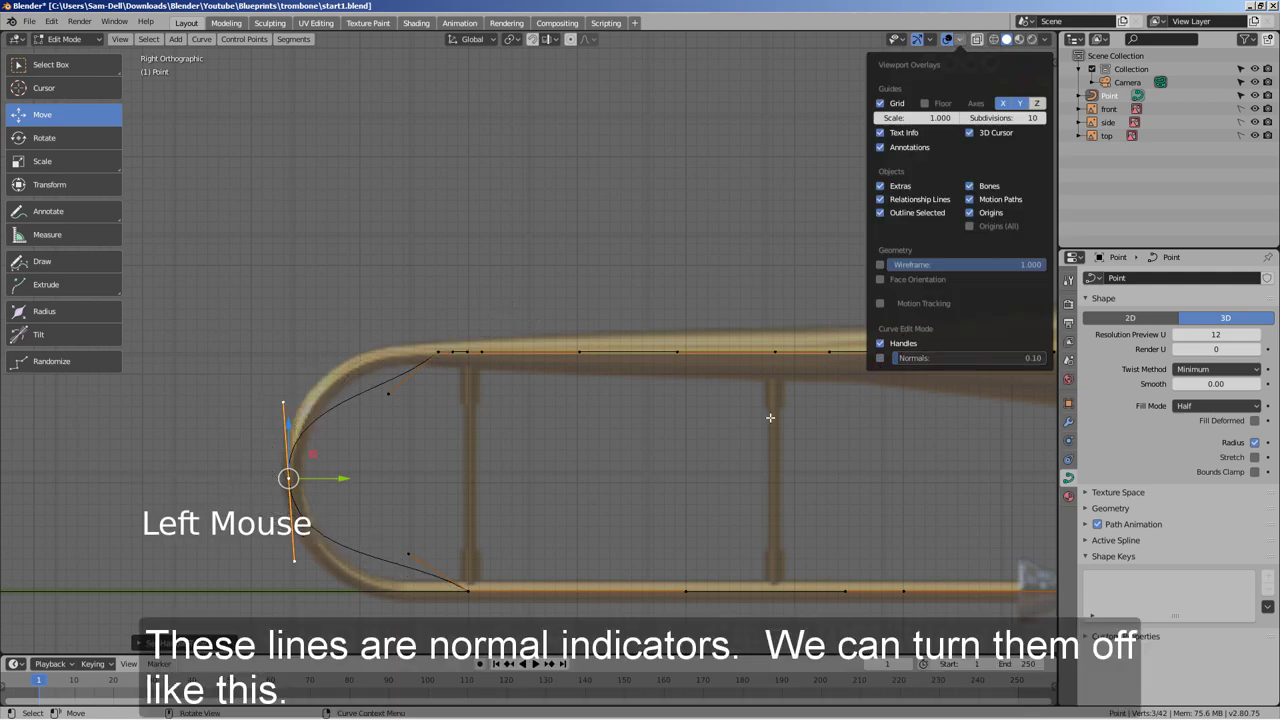
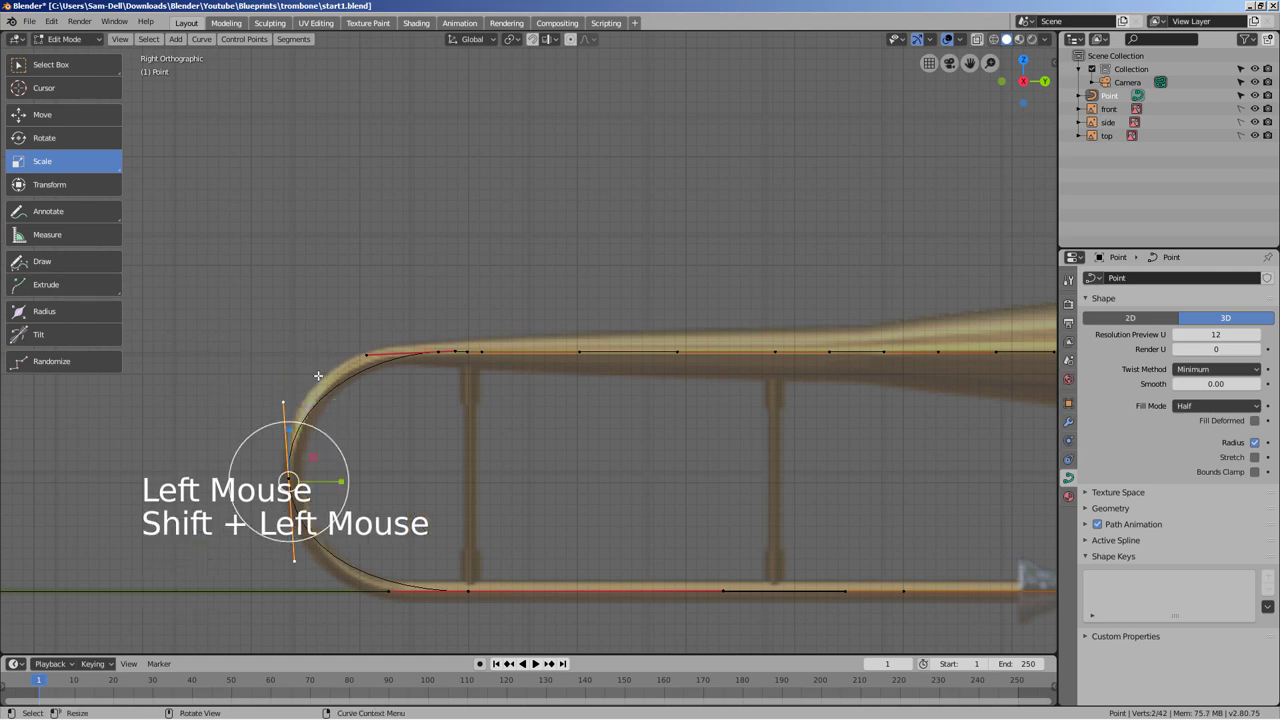
key("r")
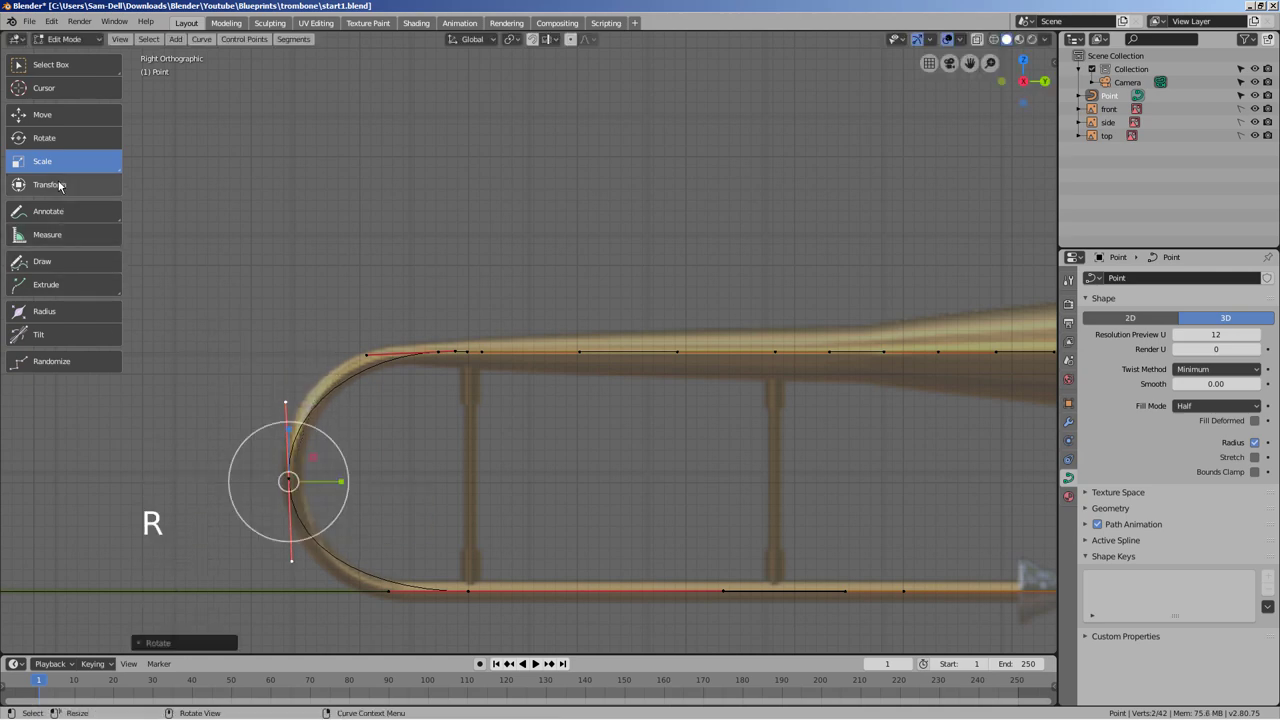
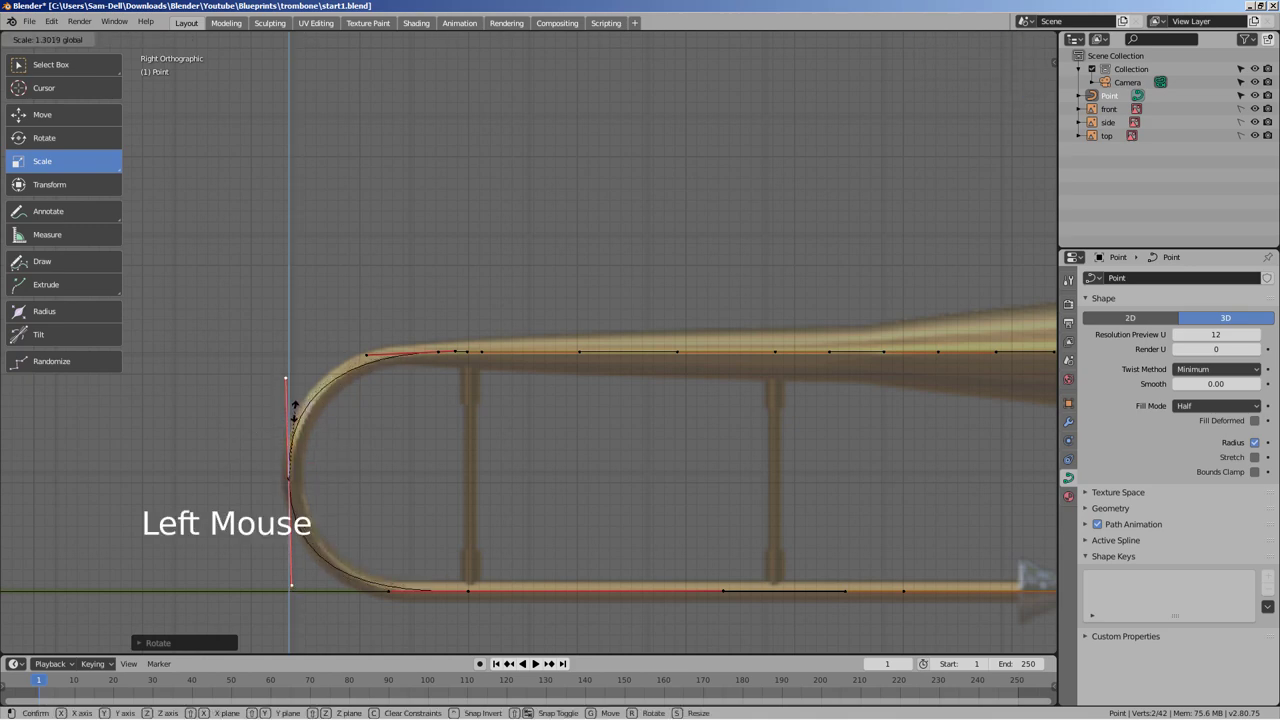
key("Tab")
middle_click(731, 451)
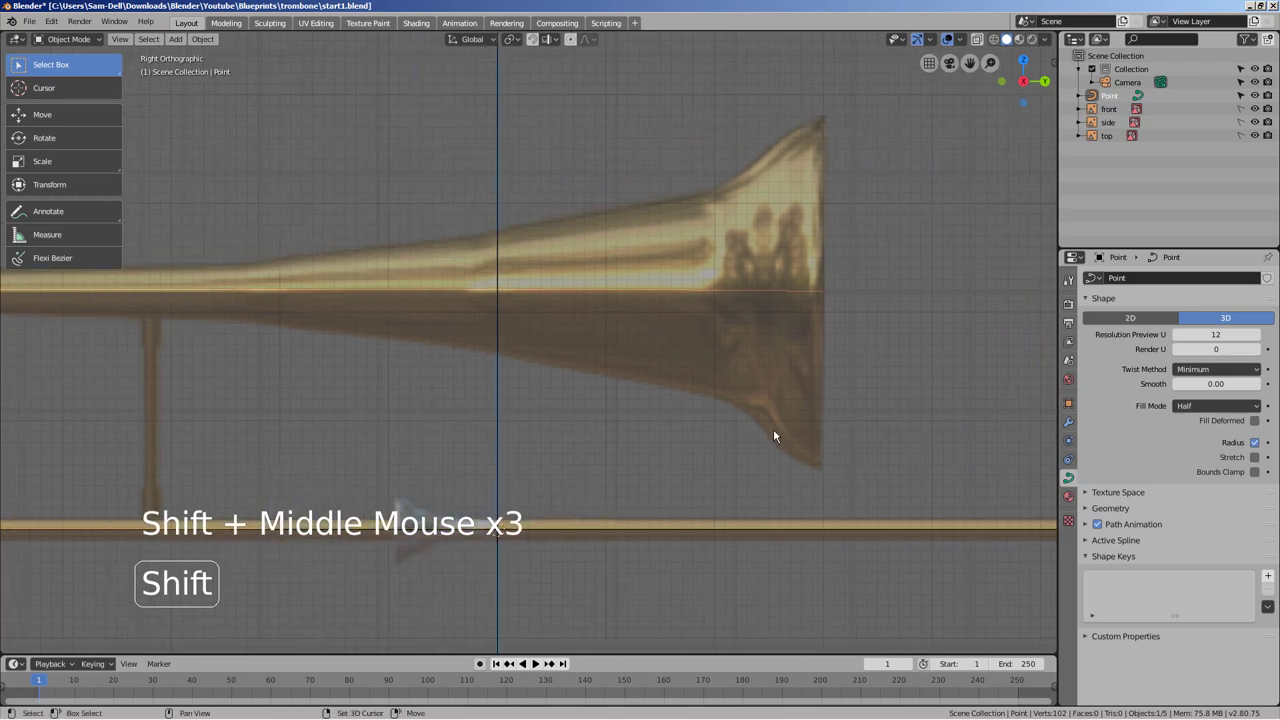
scroll("down", 3)
middle_click(706, 477)
scroll("down", 3)
left_click(667, 427)
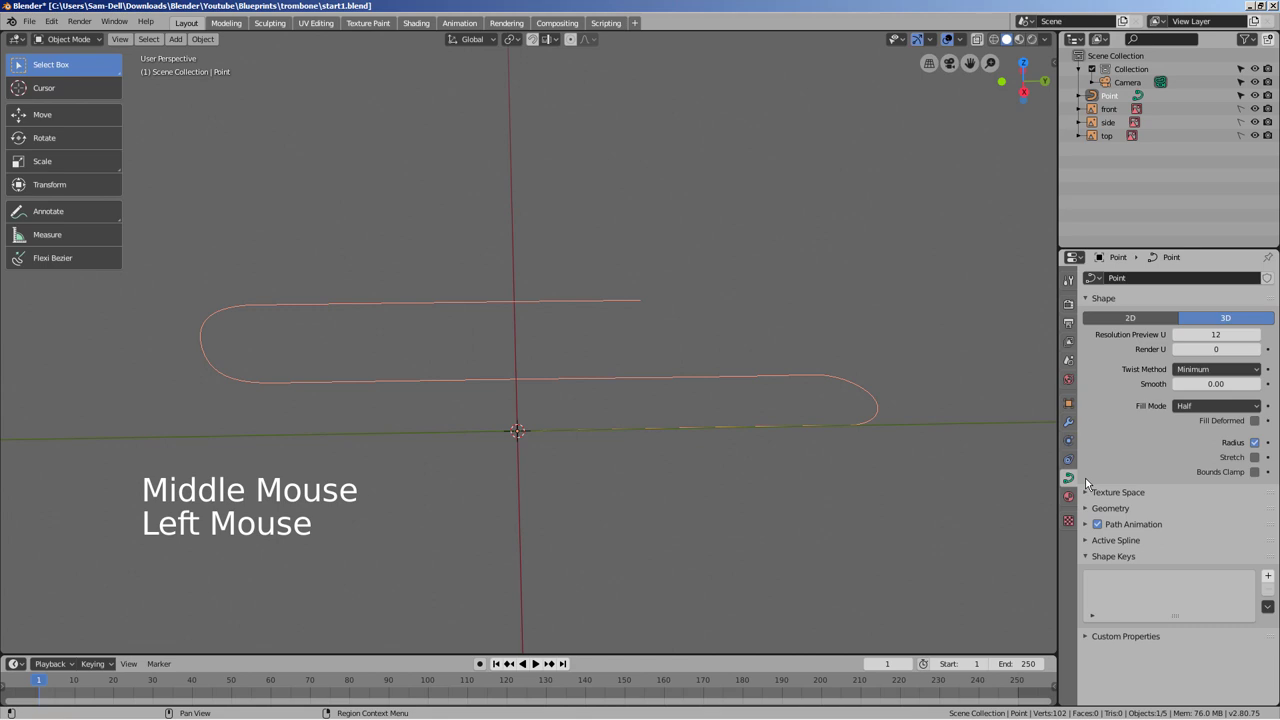
left_click(1087, 510)
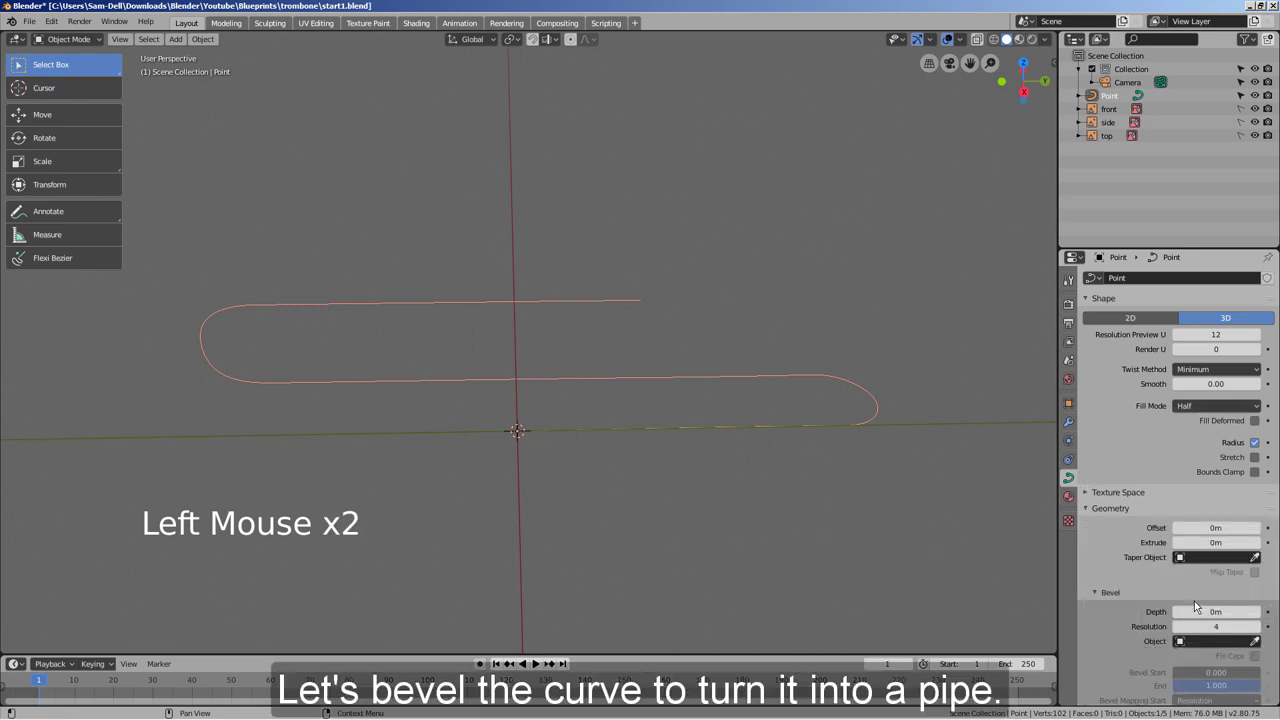
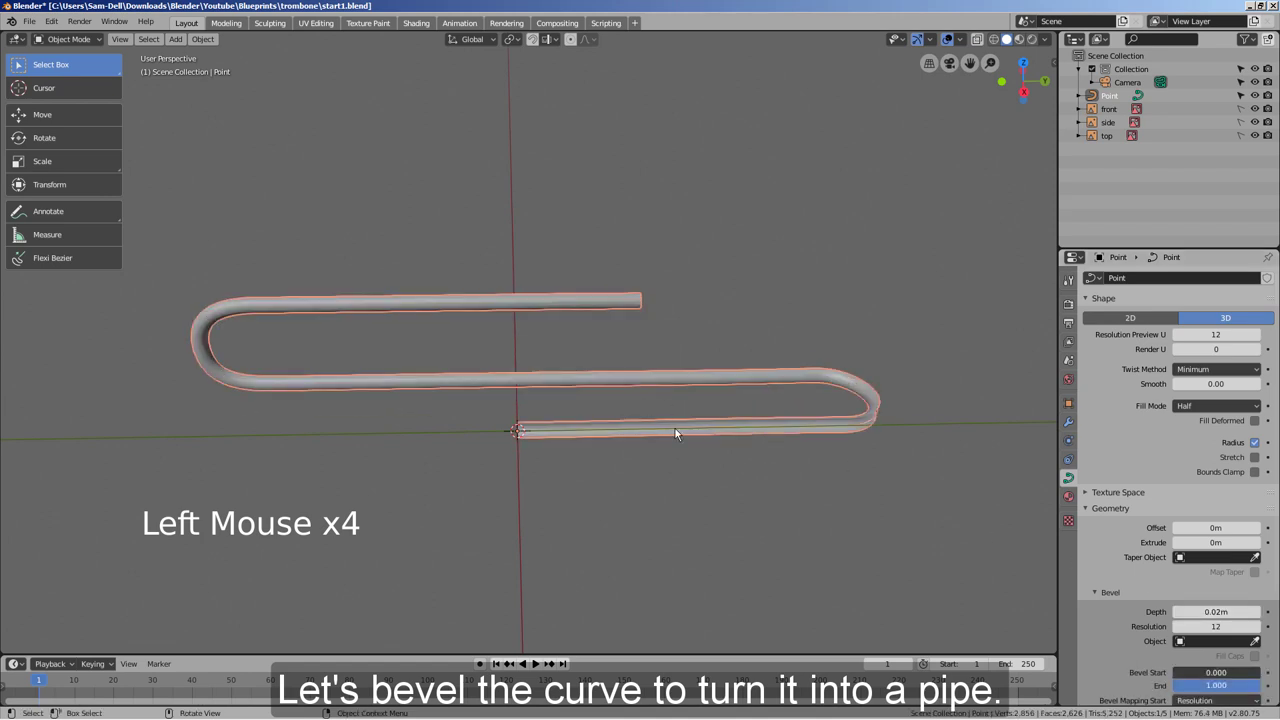
middle_click(679, 469)
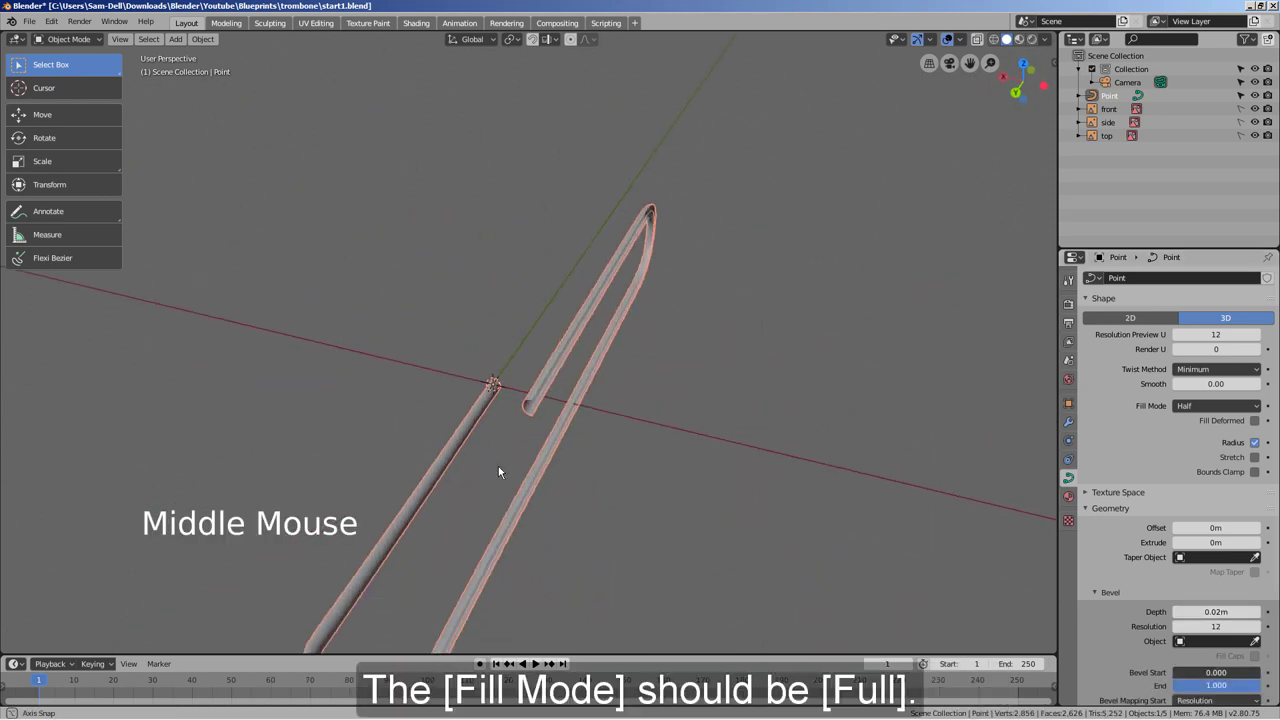
scroll("up", 3)
middle_click(694, 405)
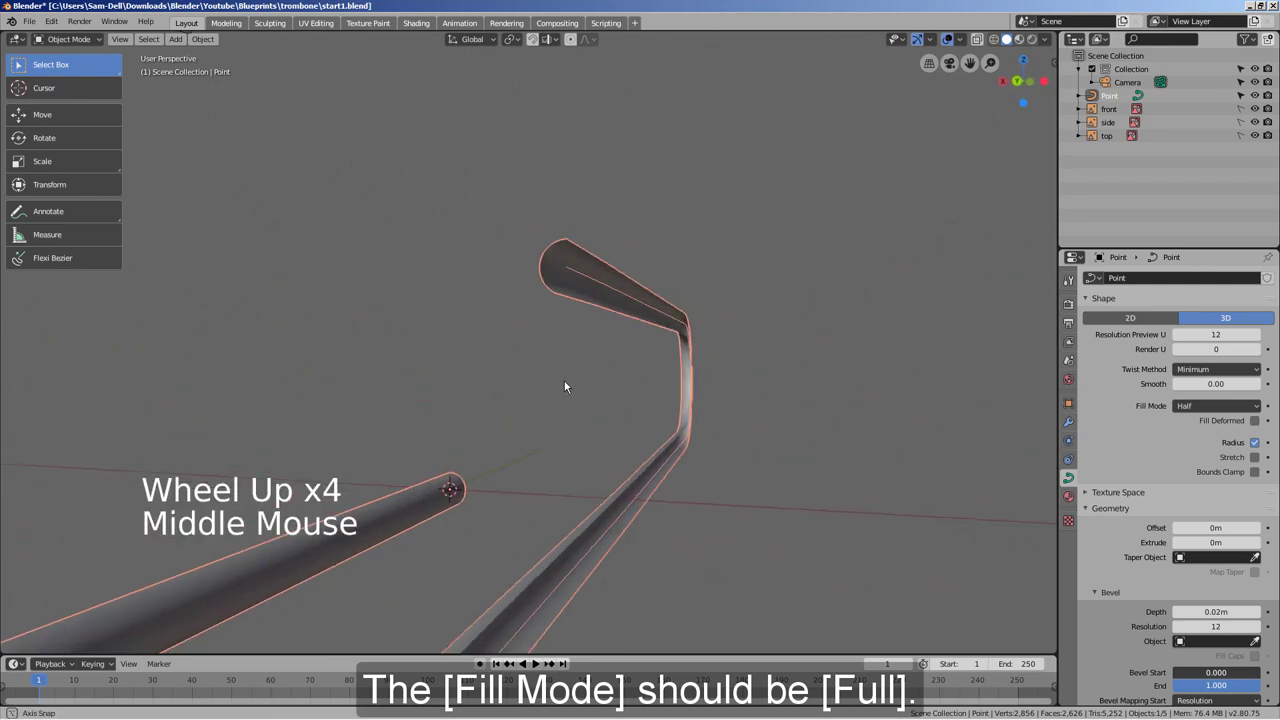
left_click(1201, 412)
middle_click(773, 441)
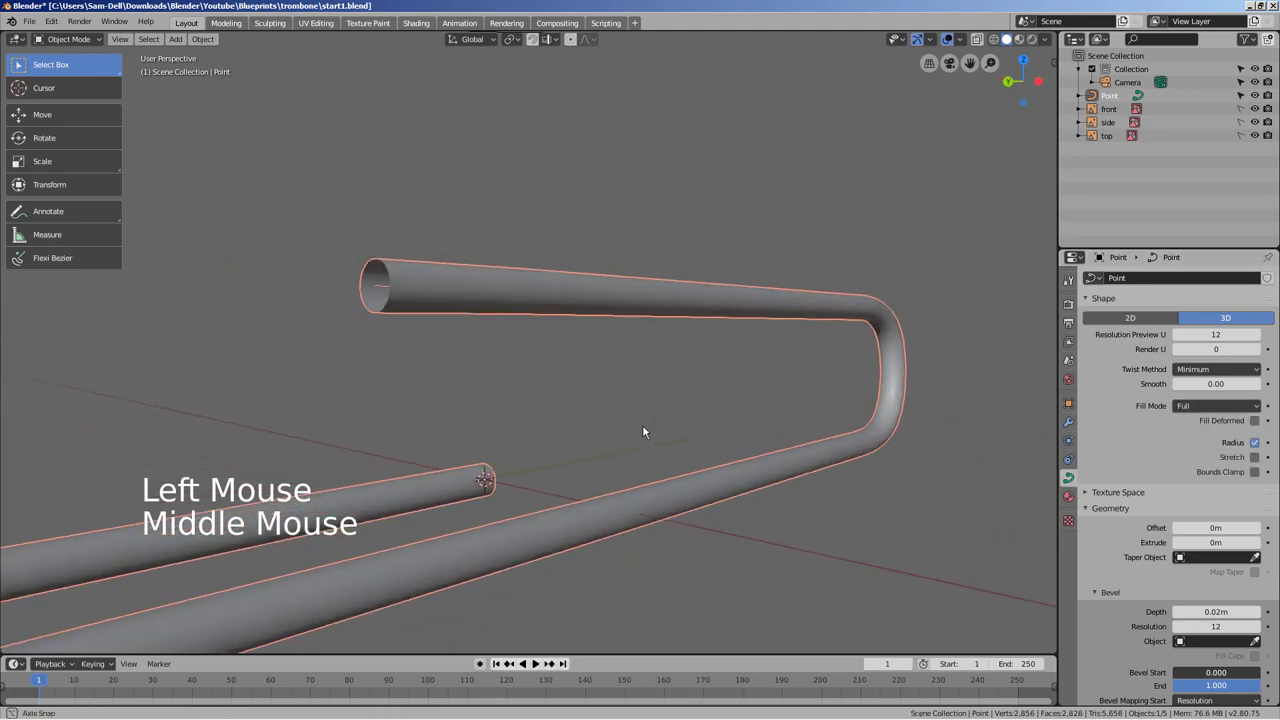
scroll("down", 3)
middle_click(786, 499)
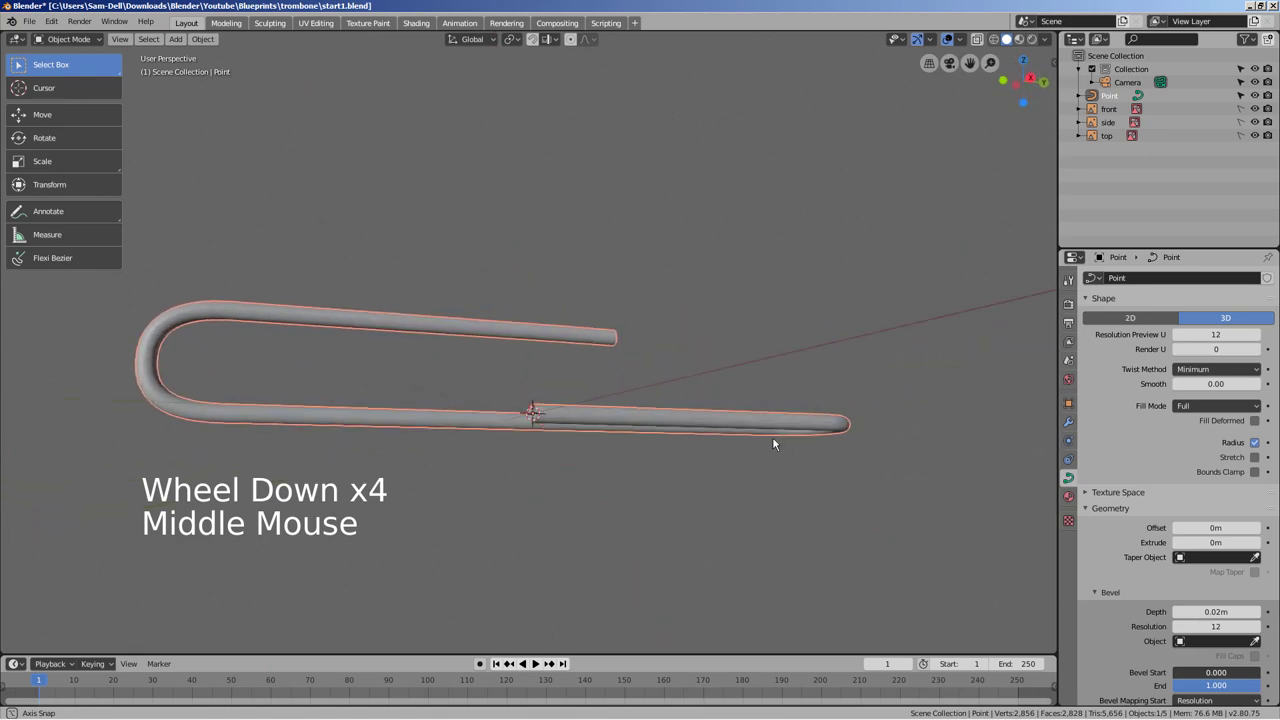
key("Tab")
- Thicken the end points' radius into a flared bell and inspect it from the side
scroll("up", 3)
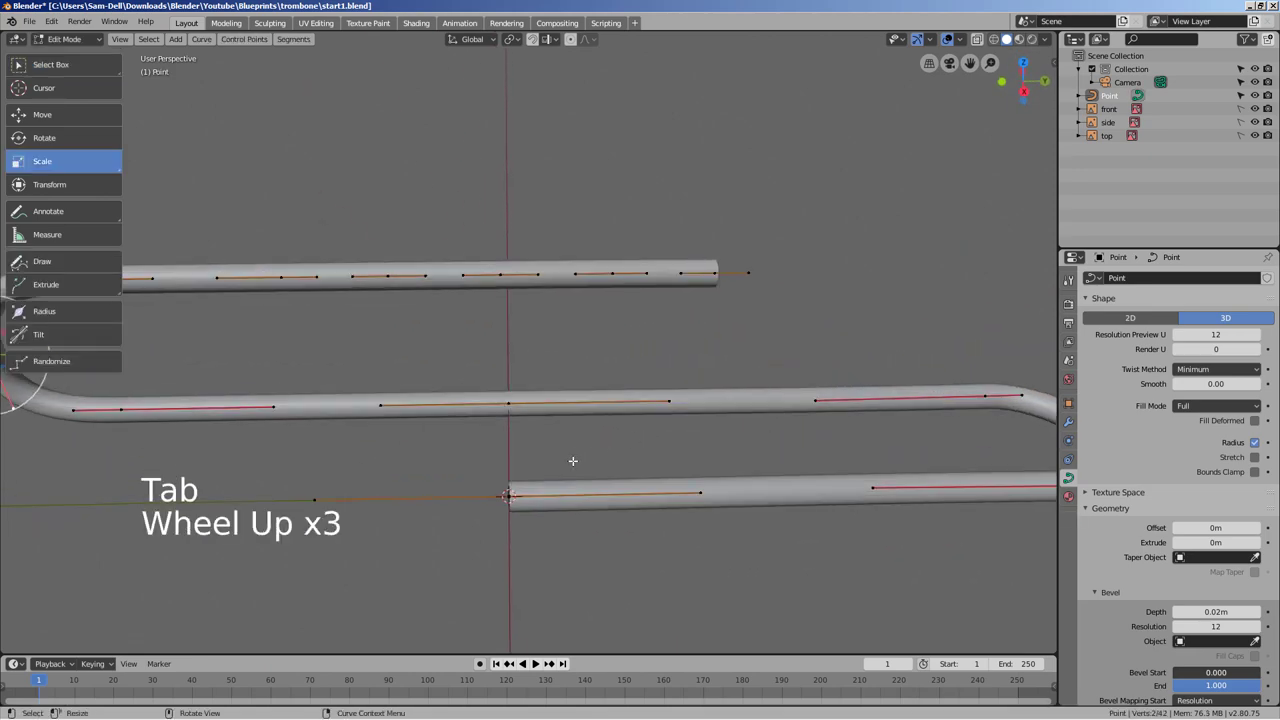
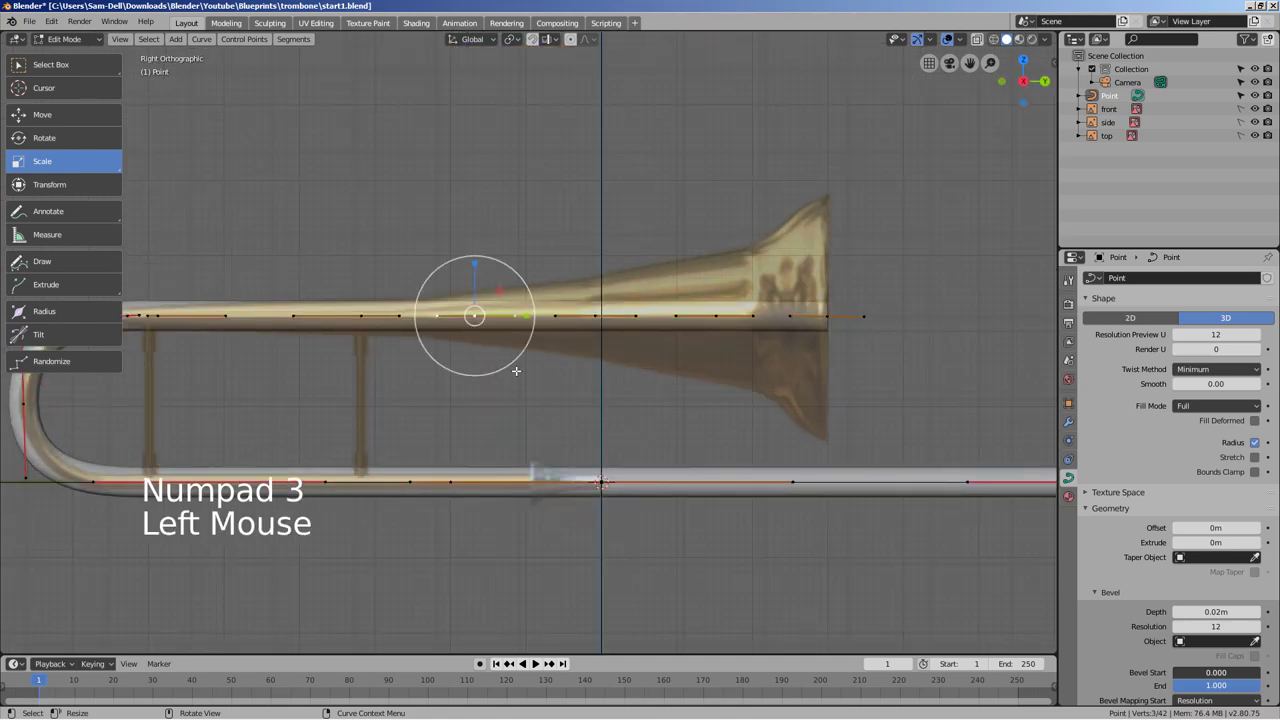
key("alt+s")
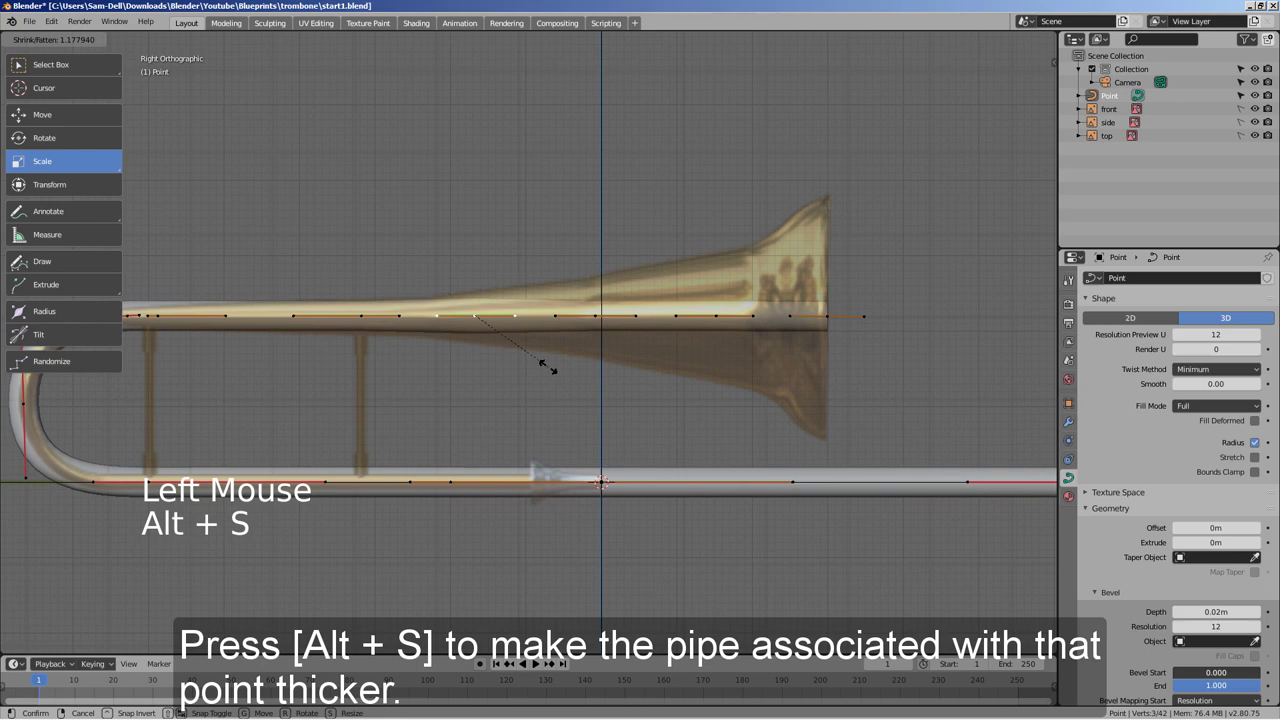
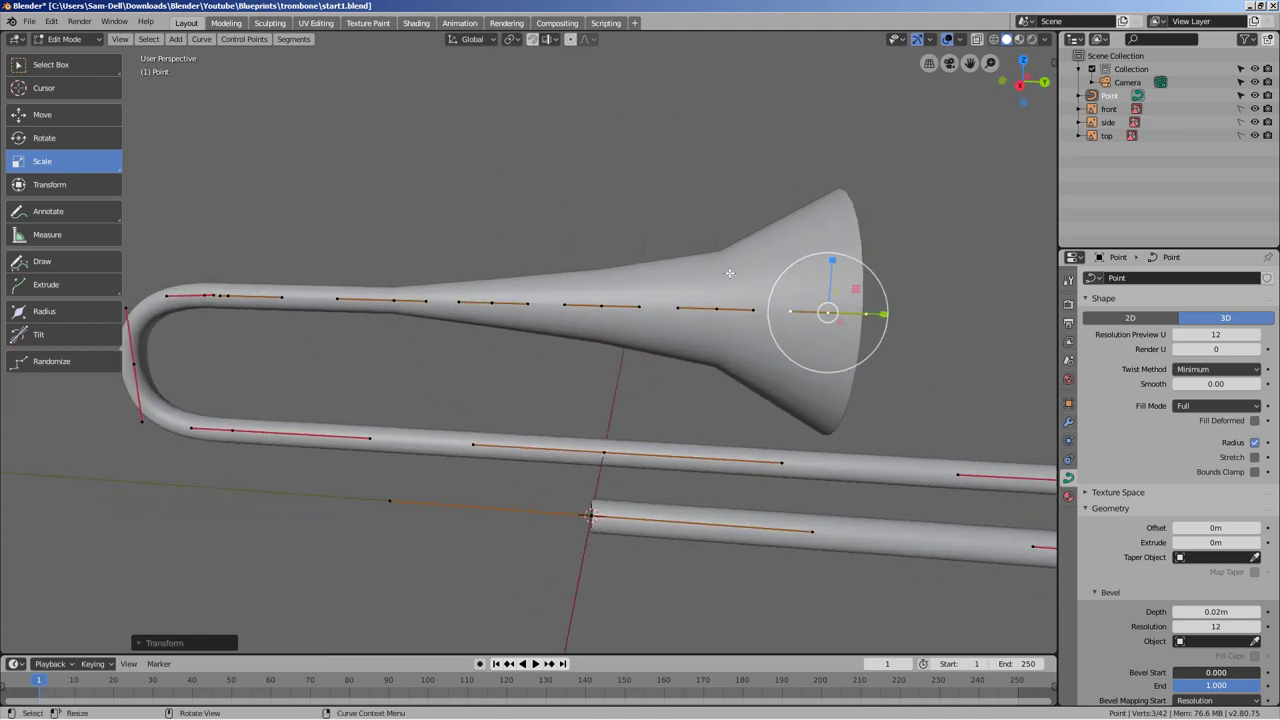
key("Tab")
key("KP_1")
key("KP_3")
key("shift+z")
middle_click(743, 291)
scroll("up", 3)
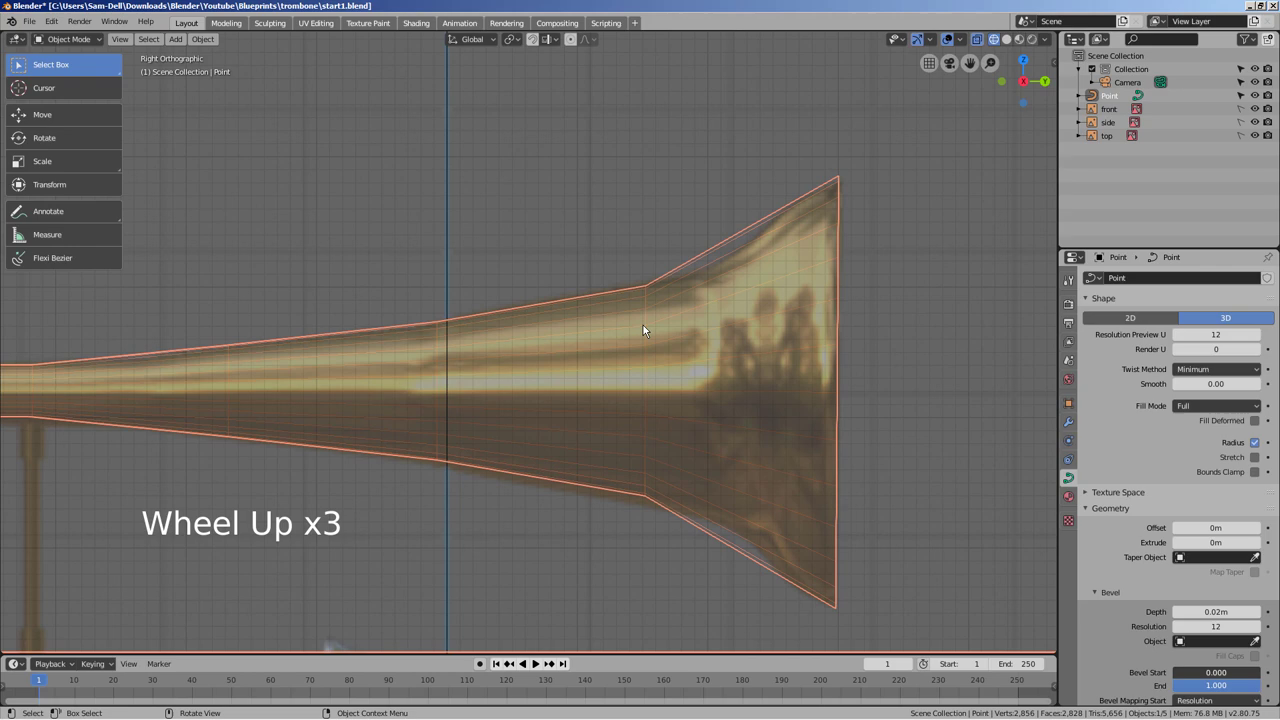
- Re-enter point editing to refine the bell end points
key("Tab")
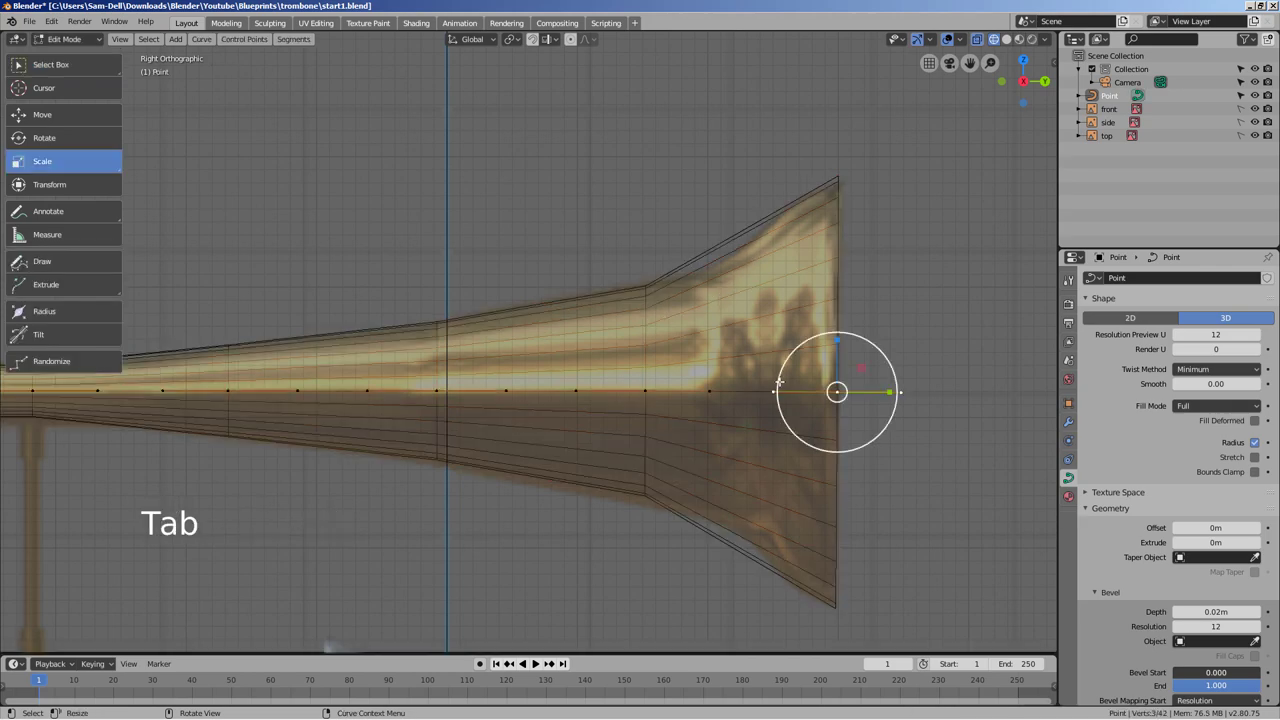
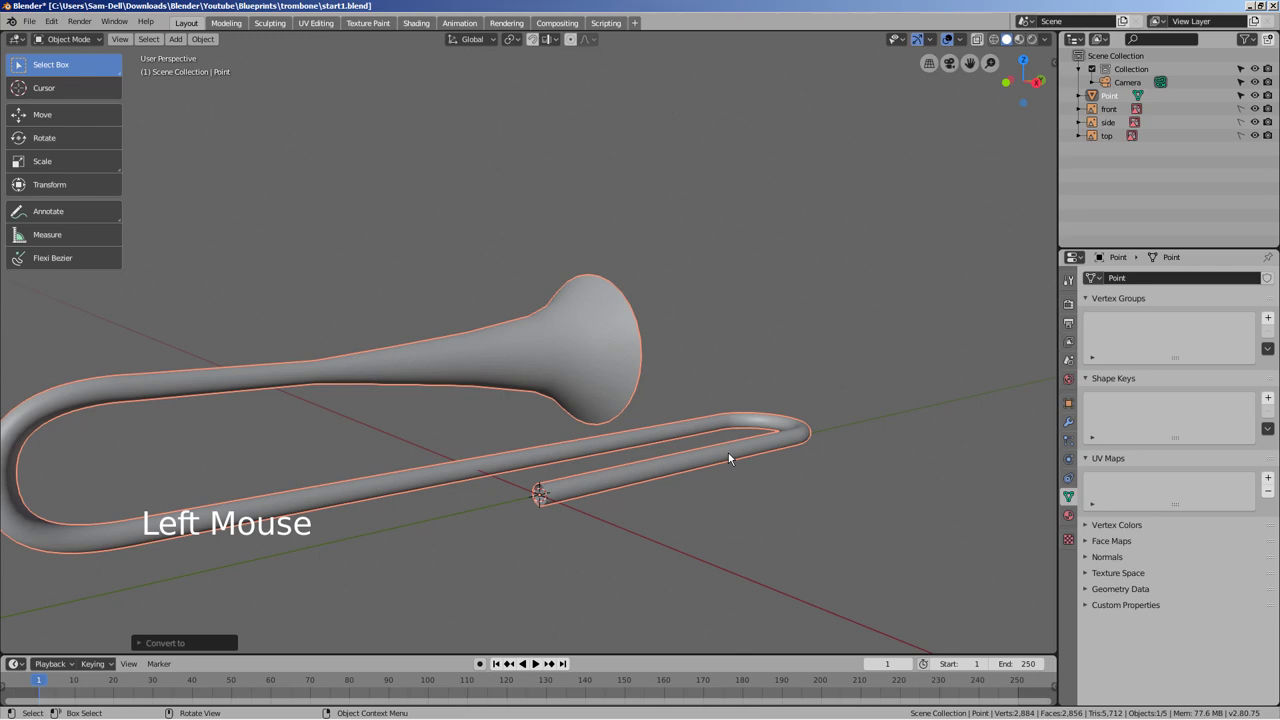
middle_click(838, 512)
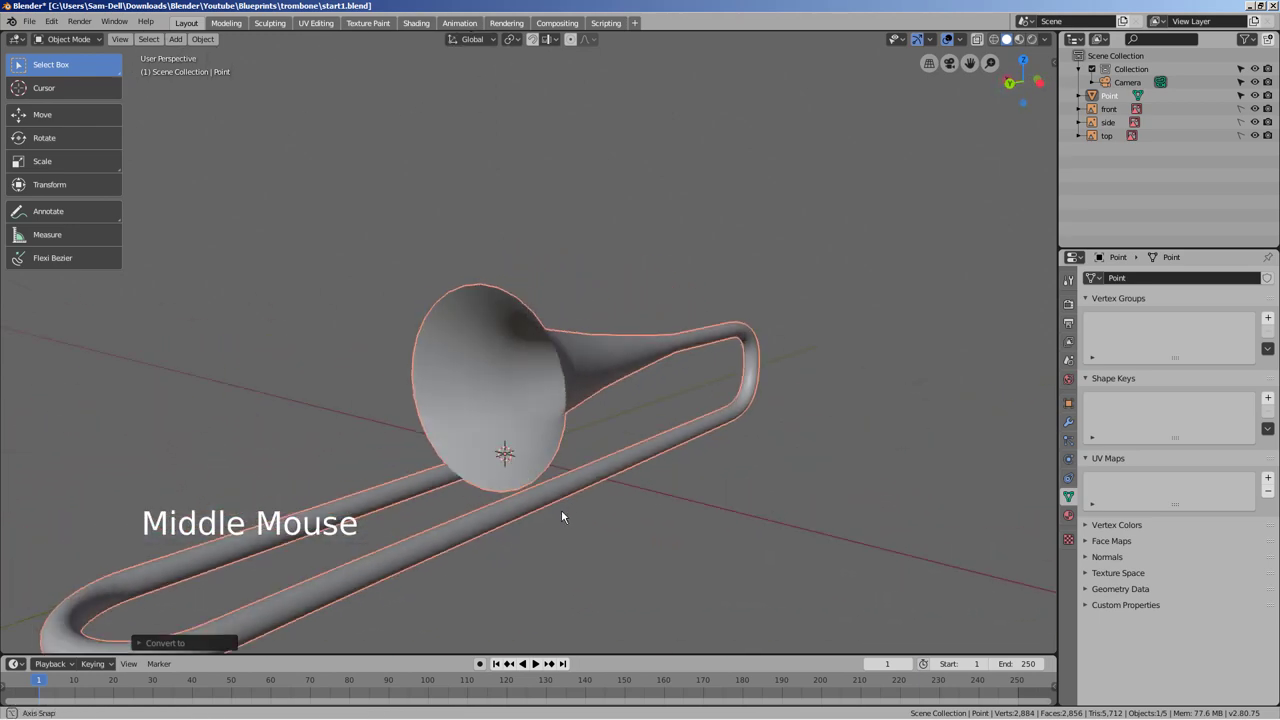
key("Tab")
key("Tab")
key("KP_1")
key("KP_3")
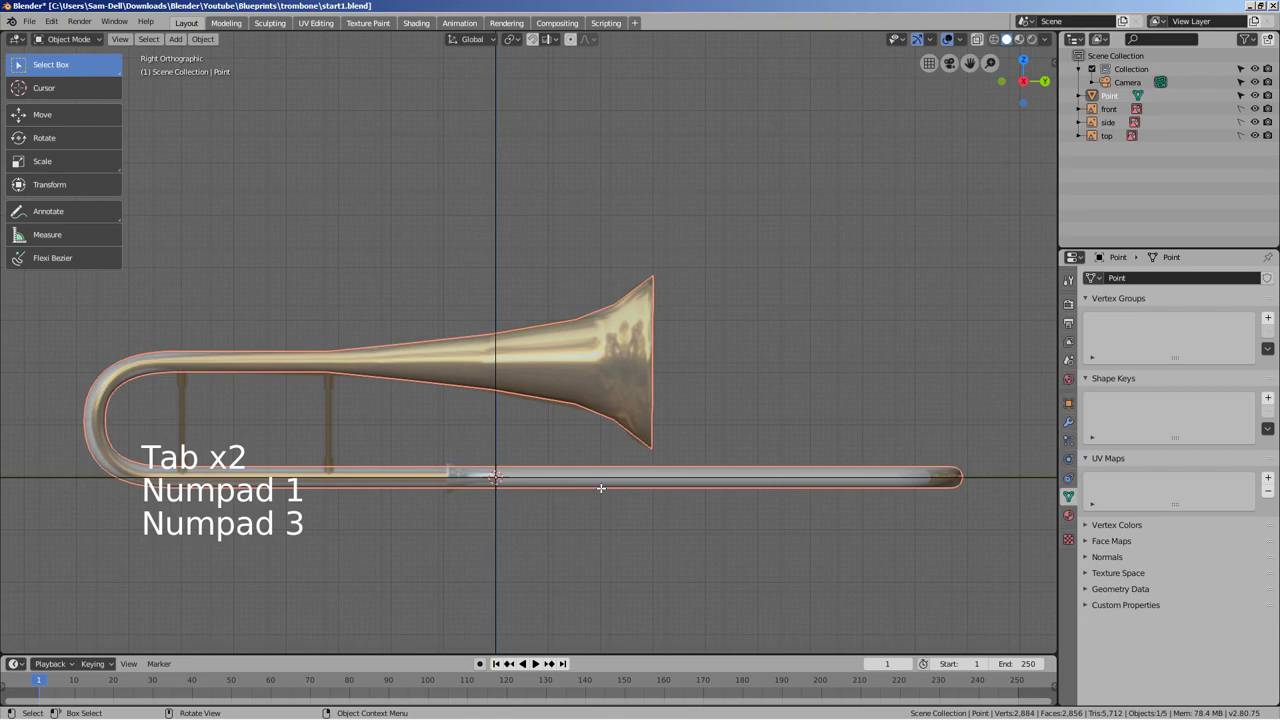
key("KP_7")
scroll("up", 3)
key("shift+z")
middle_click(769, 383)
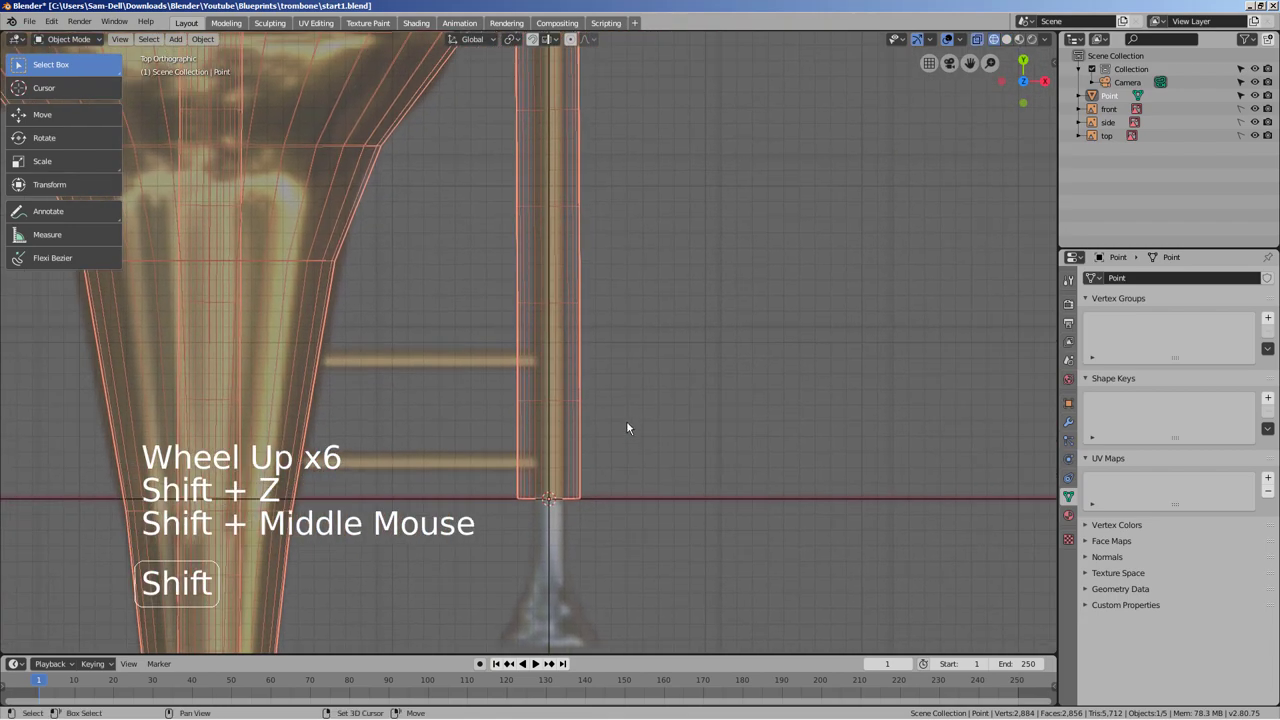
scroll("up", 3)
scroll("up", 3)
scroll("down", 3)
middle_click(647, 381)
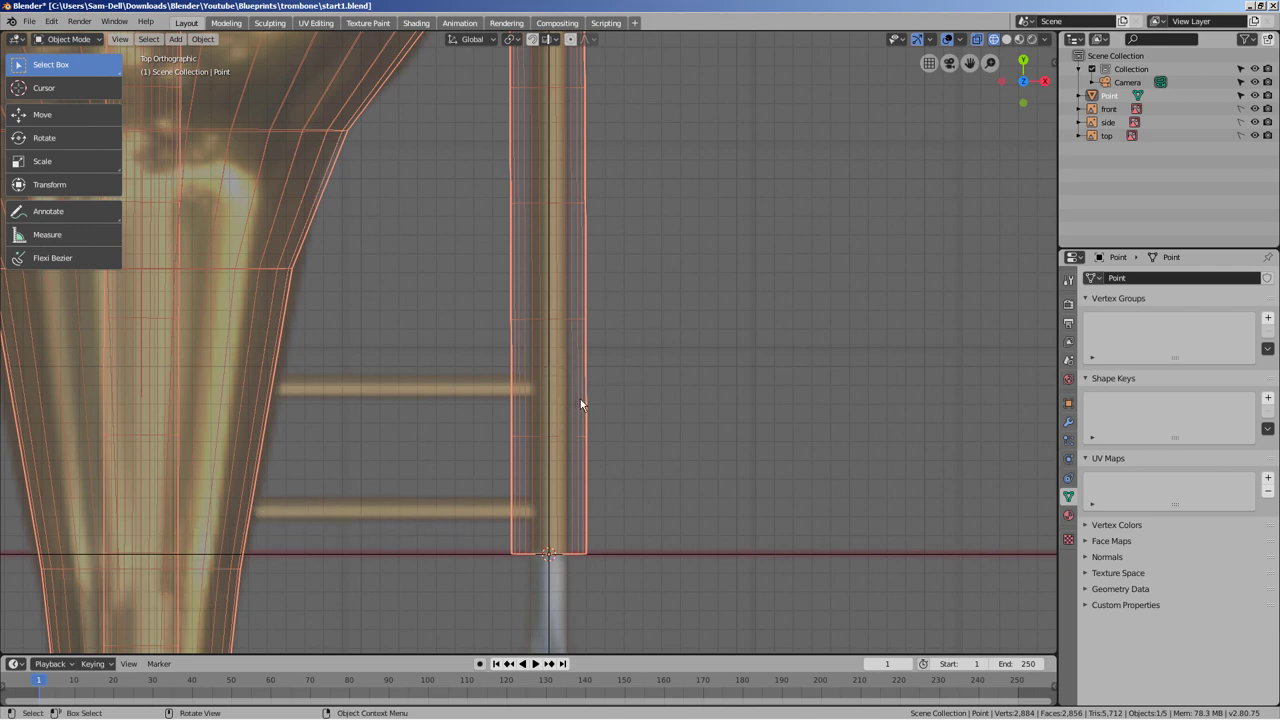
- Box-select the face rings at the slide tube end of the trombone mesh
left_click(579, 402)
key("Tab")
key("3")
key("b")
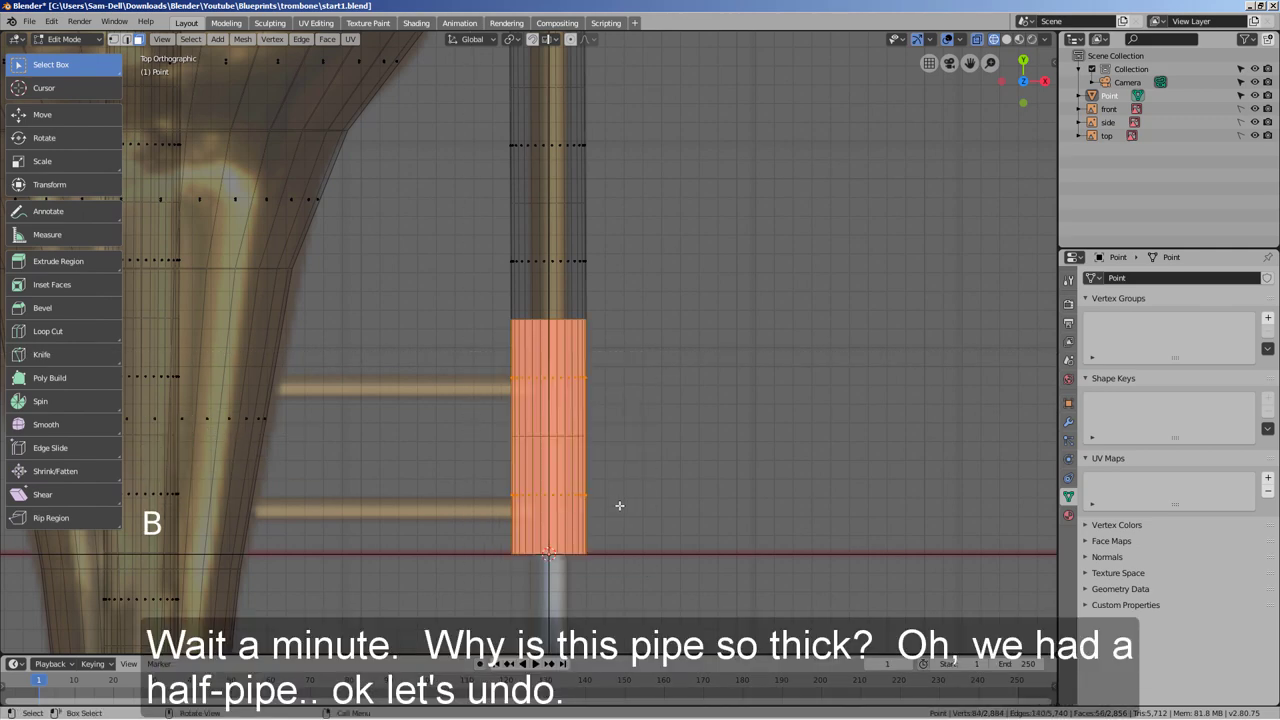
scroll("down", 3)
scroll("down", 3)
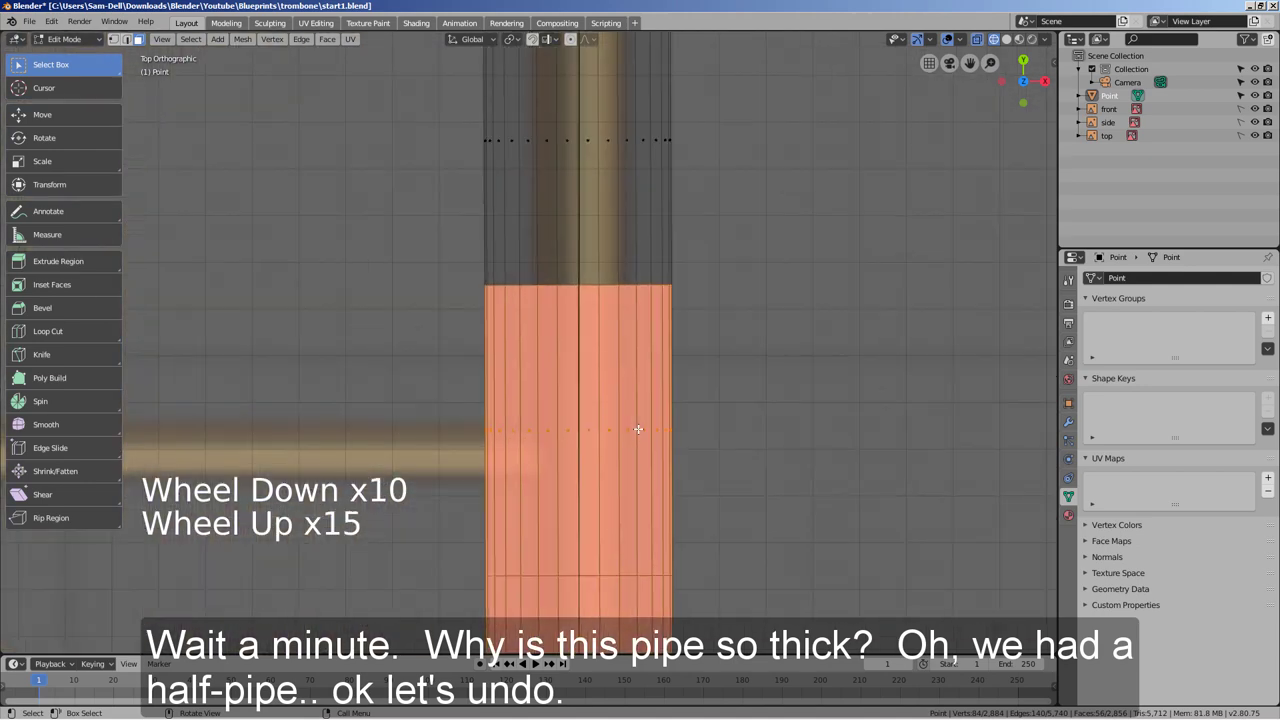
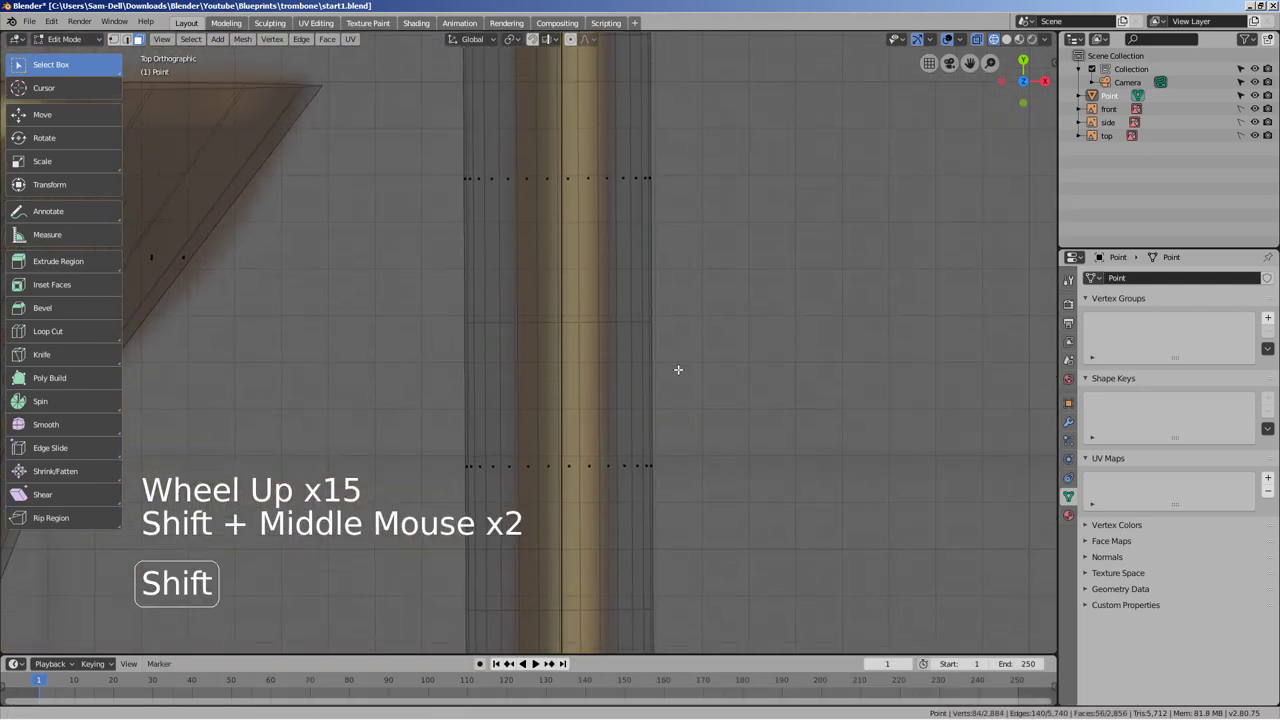
- Undo the mesh conversion back to the trombone curve, redoing a few steps to the right state
key("ctrl+z")
key("ctrl+z")
key("ctrl+z")
key("ctrl+z")
key("ctrl+z")
key("ctrl+z")
key("ctrl+z")
key("ctrl+z")
key("ctrl+z")
key("ctrl+z")
key("ctrl+z")
key("ctrl+z")
key("ctrl+z")
key("ctrl+z")
key("ctrl+z")
key("ctrl+z")
key("ctrl+z")
key("ctrl+z")
key("ctrl+z")
key("ctrl+z")
key("ctrl+z")
key("ctrl+z")
key("ctrl+z")
key("ctrl+z")
key("ctrl+z")
key("ctrl+z")
key("ctrl+z")
key("ctrl+shift+z")
key("ctrl+shift+z")
key("ctrl+shift+z")
key("ctrl+shift+z")
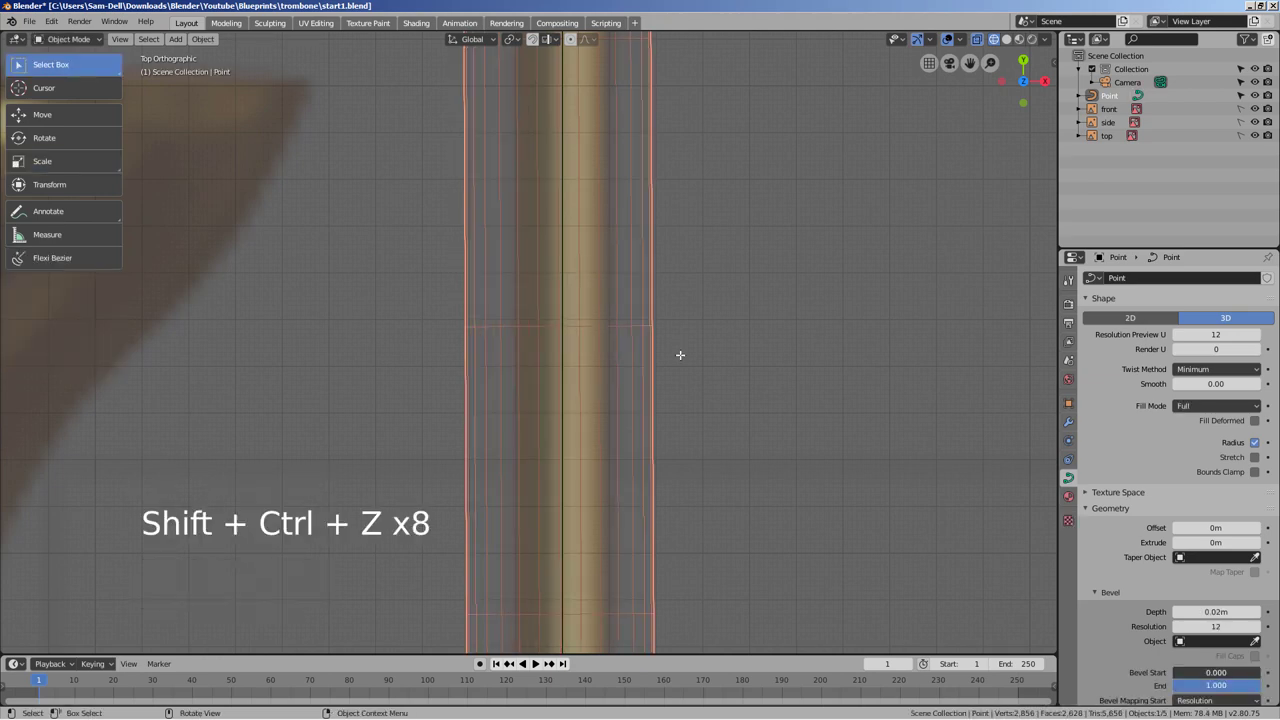
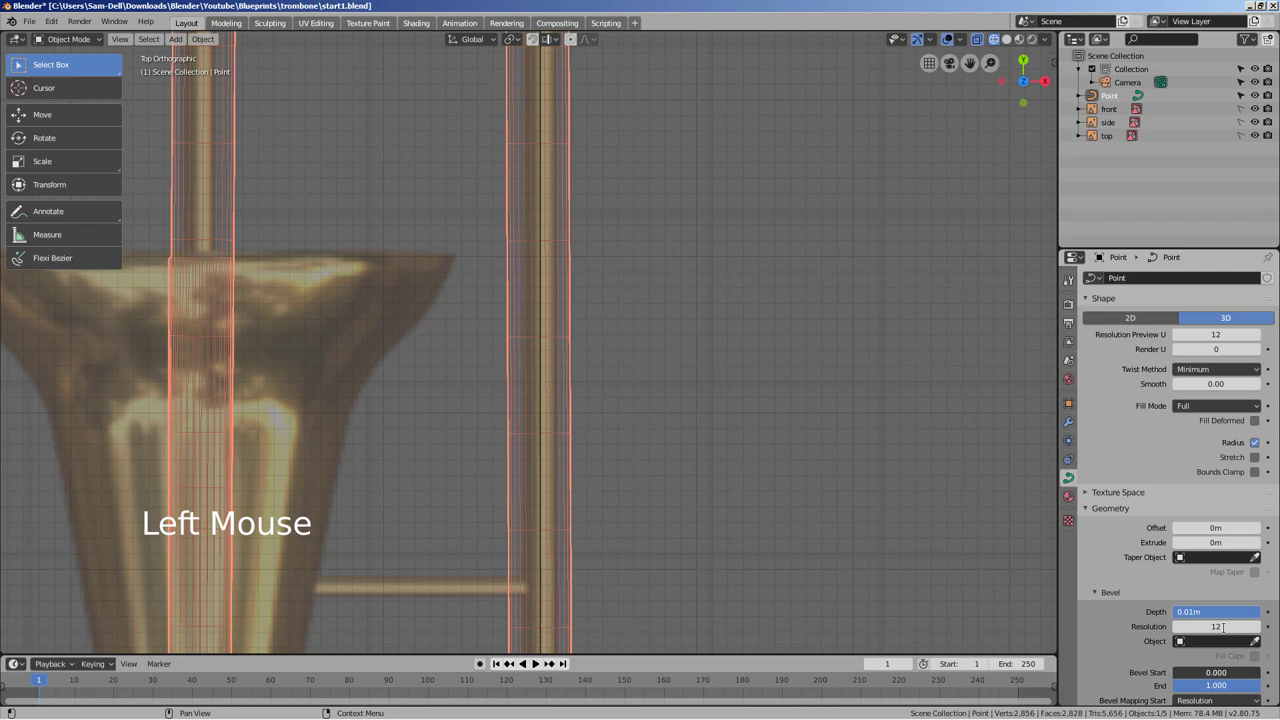
- Rescale the bell control points' radius on the thinner tubing in side reference view
middle_click(799, 551)
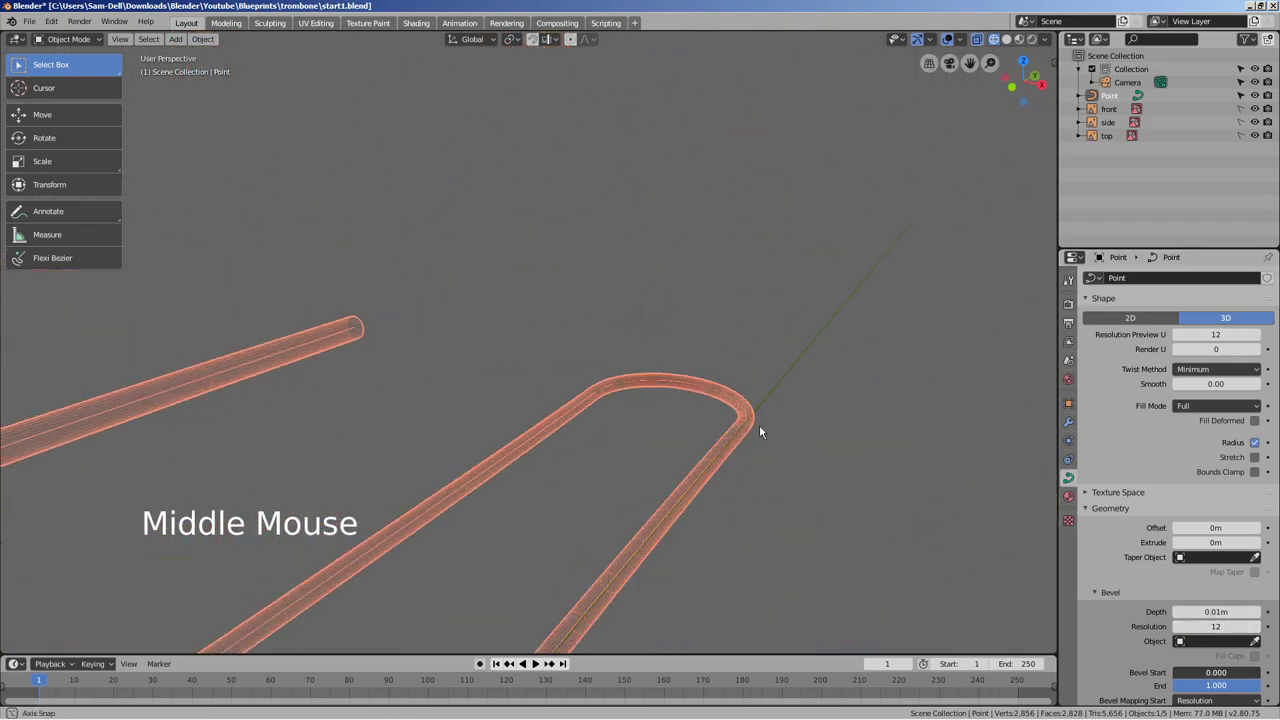
key("KP_1")
key("KP_3")
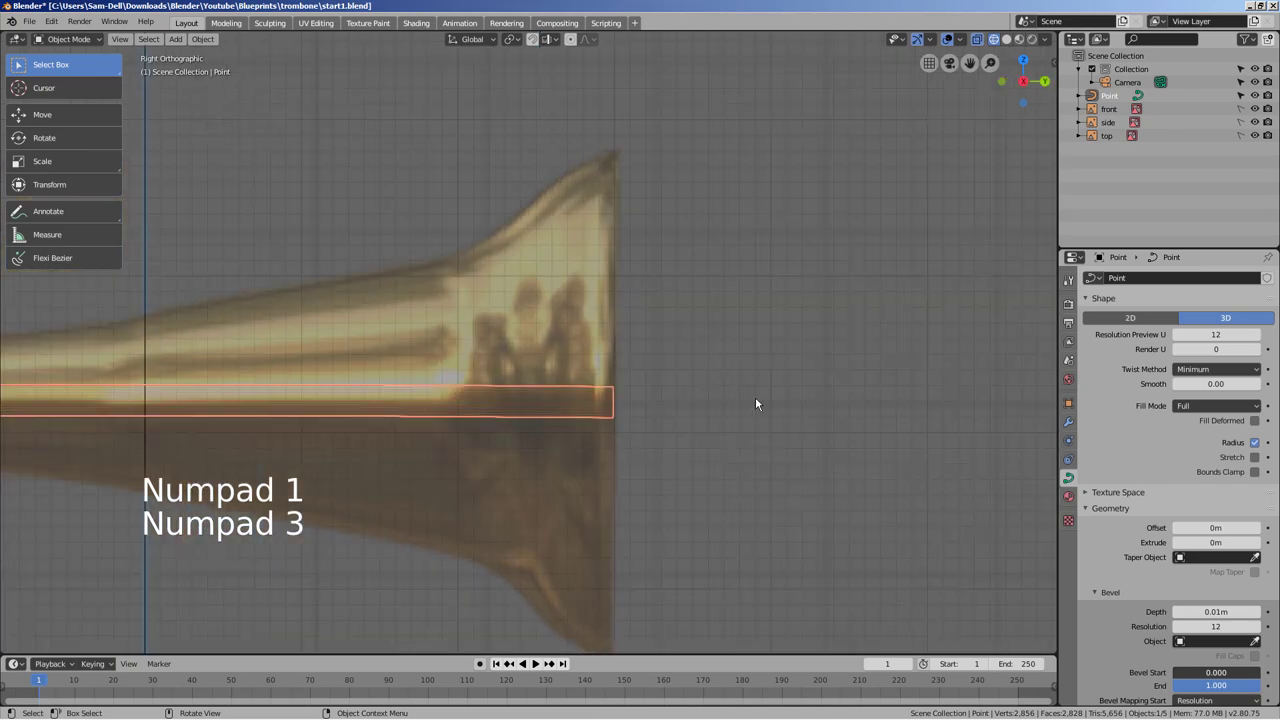
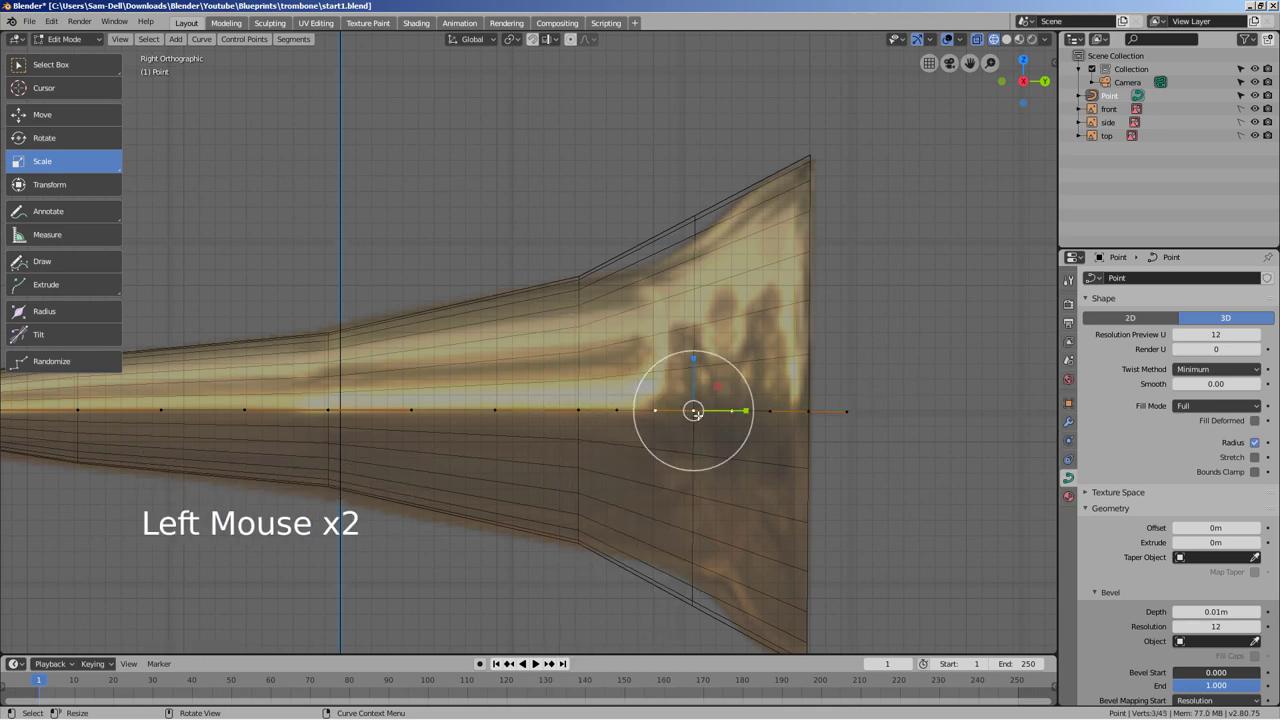
key("alt+s")
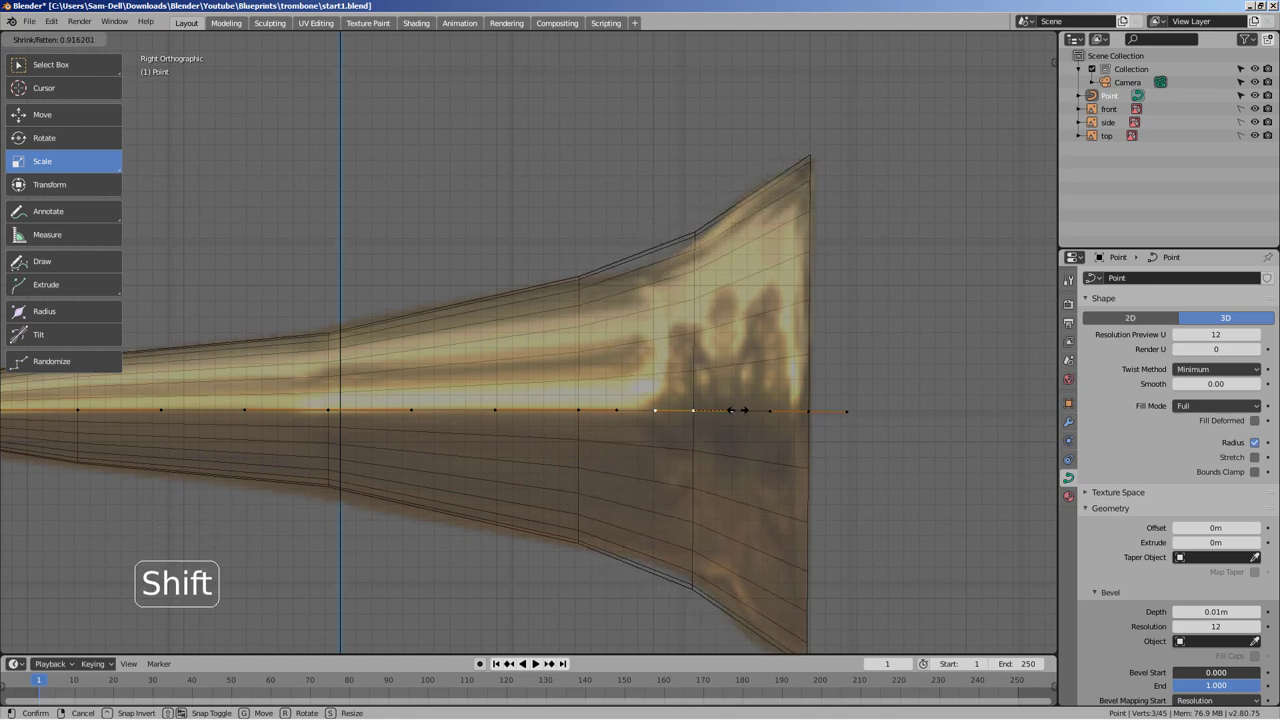
key("Tab")
scroll("down", 3)
left_click(493, 529)
- Leave point editing and orbit to inspect the reshaped bell flare
key("Tab")
scroll("down", 3)
key("Tab")
key("shift+z")
middle_click(669, 511)
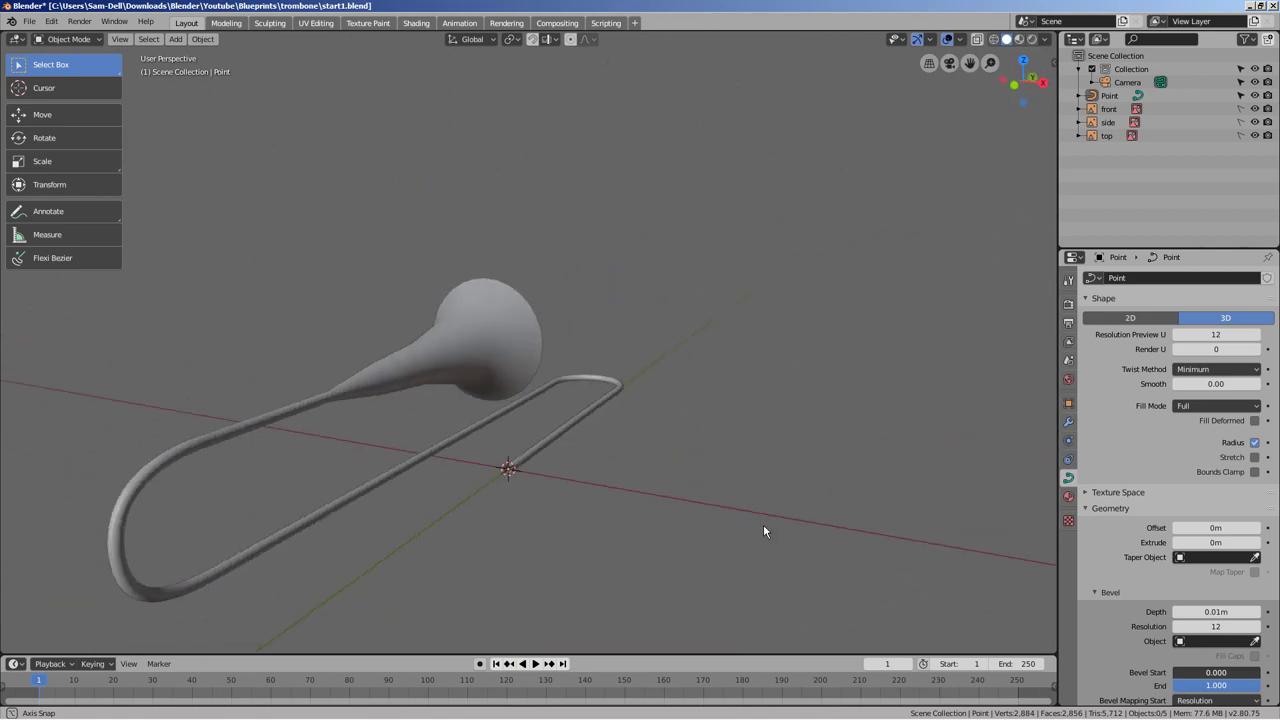
- View the trombone curve from the top orthographic view
key("KP_1")
key("KP_7")
scroll("up", 3)
key("shift+z")
scroll("up", 3)
middle_click(681, 513)
- Convert the trombone curve into a mesh via Object > Convert To > Mesh
left_click(213, 39)
left_click(578, 133)
left_click(217, 45)
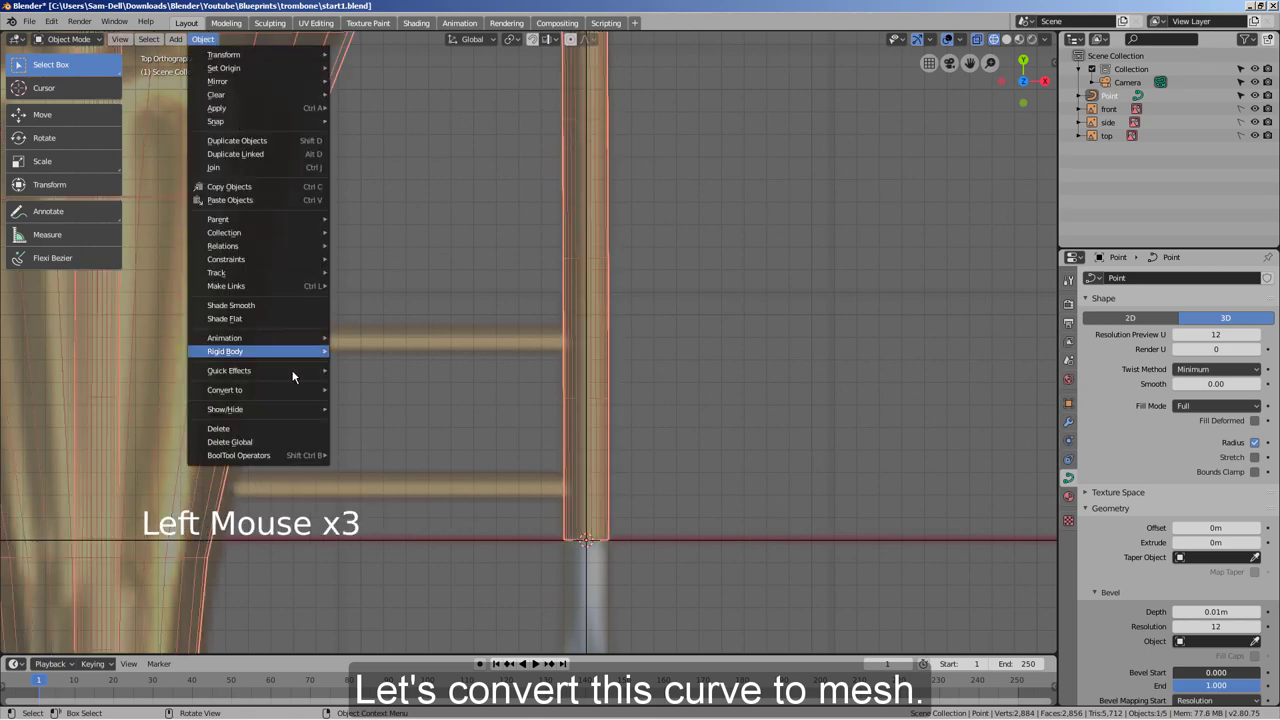
left_click(734, 443)
left_click(581, 452)
- Duplicate the faces at the slide tube's end and split them off as their own object
key("Tab")
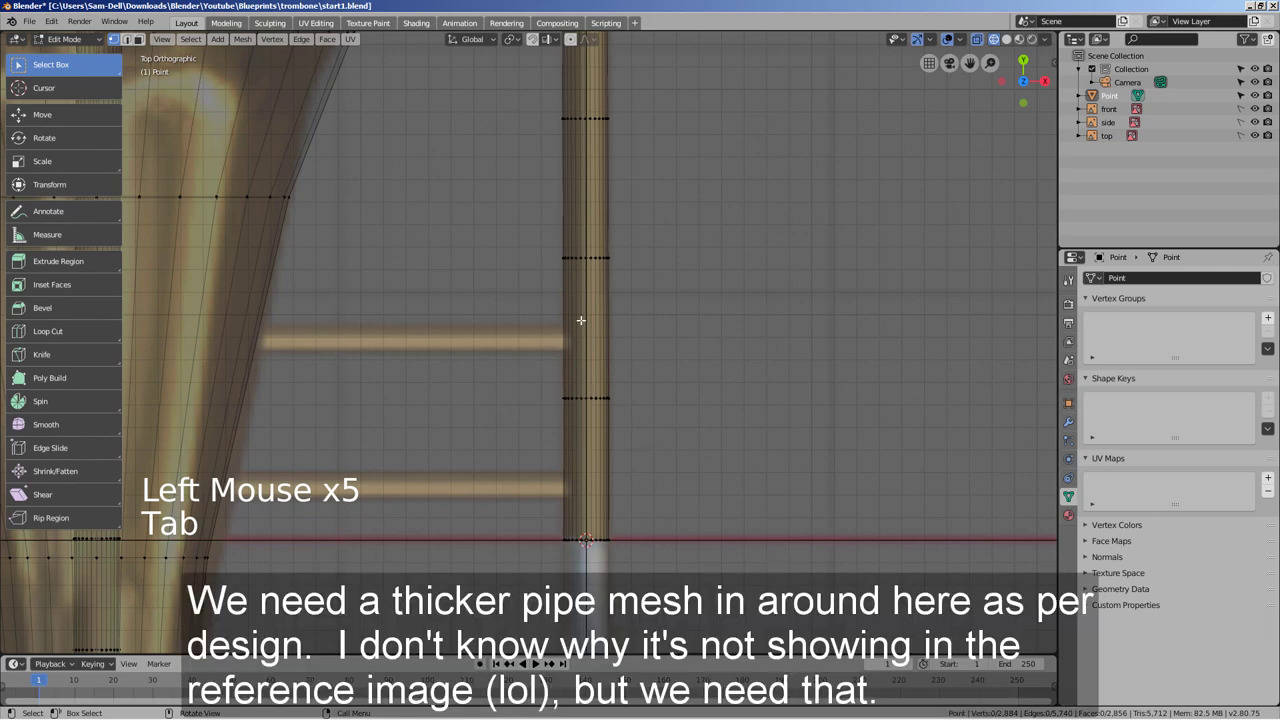
key("b")
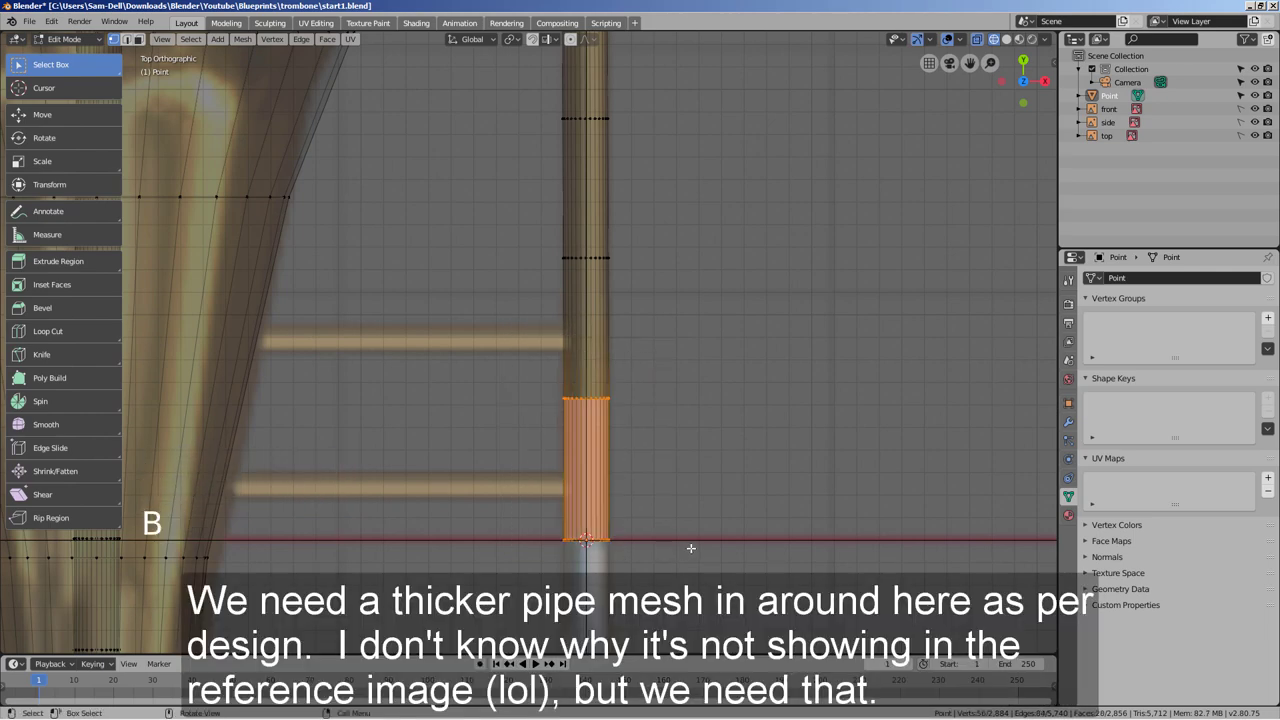
key("b")
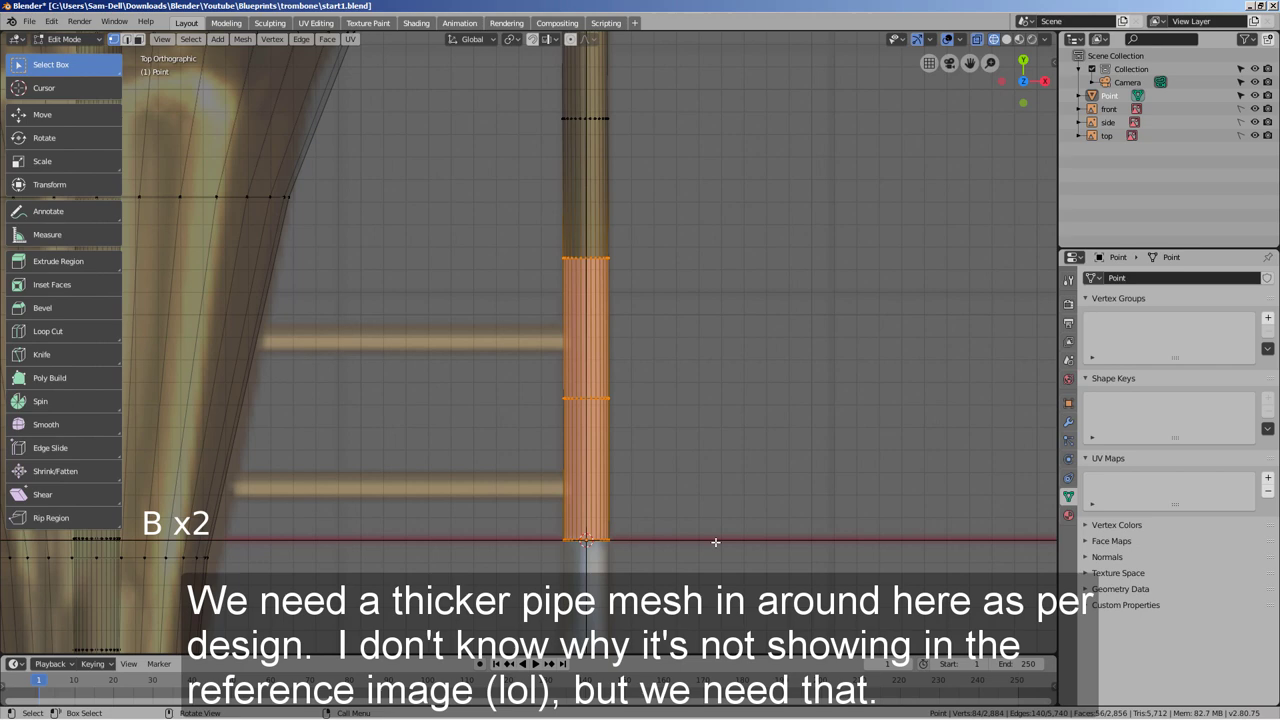
key("shift+d")
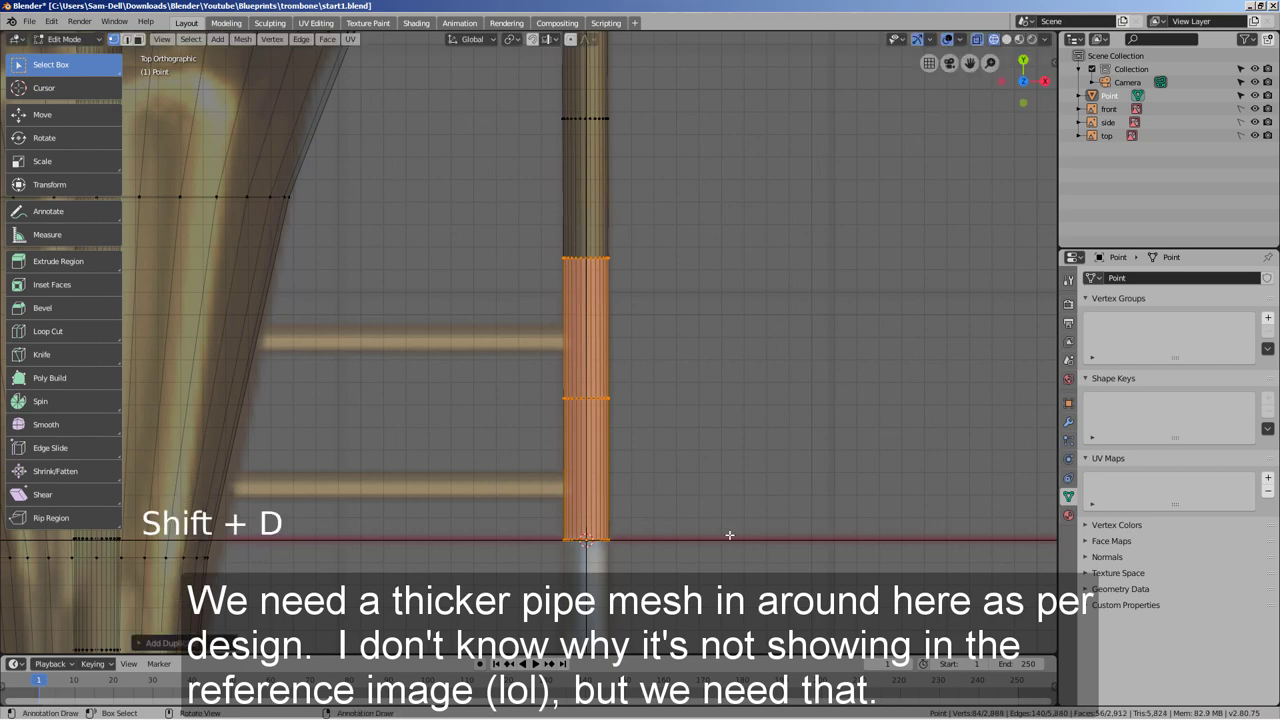
key("p")
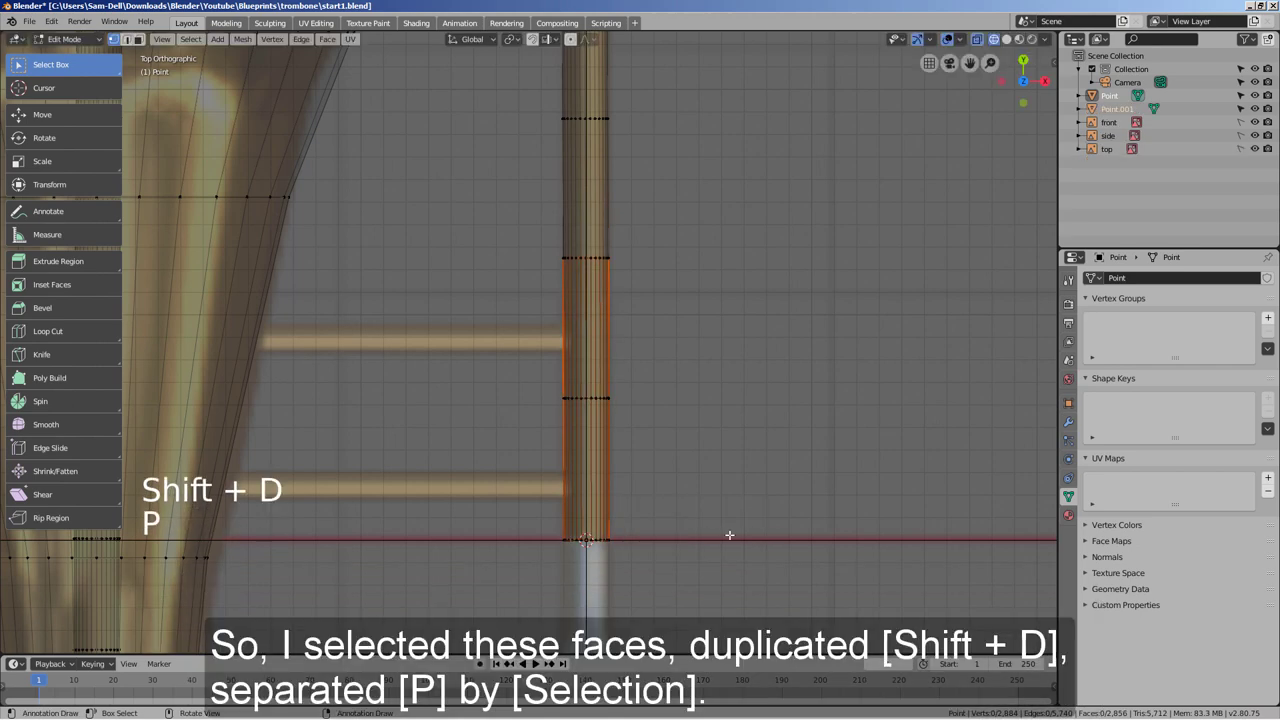
key("Tab")
- Scale the separated copy Point.001 up into a thicker sleeve over the slide tube
left_click(643, 366)
left_click(618, 358)
key("s")
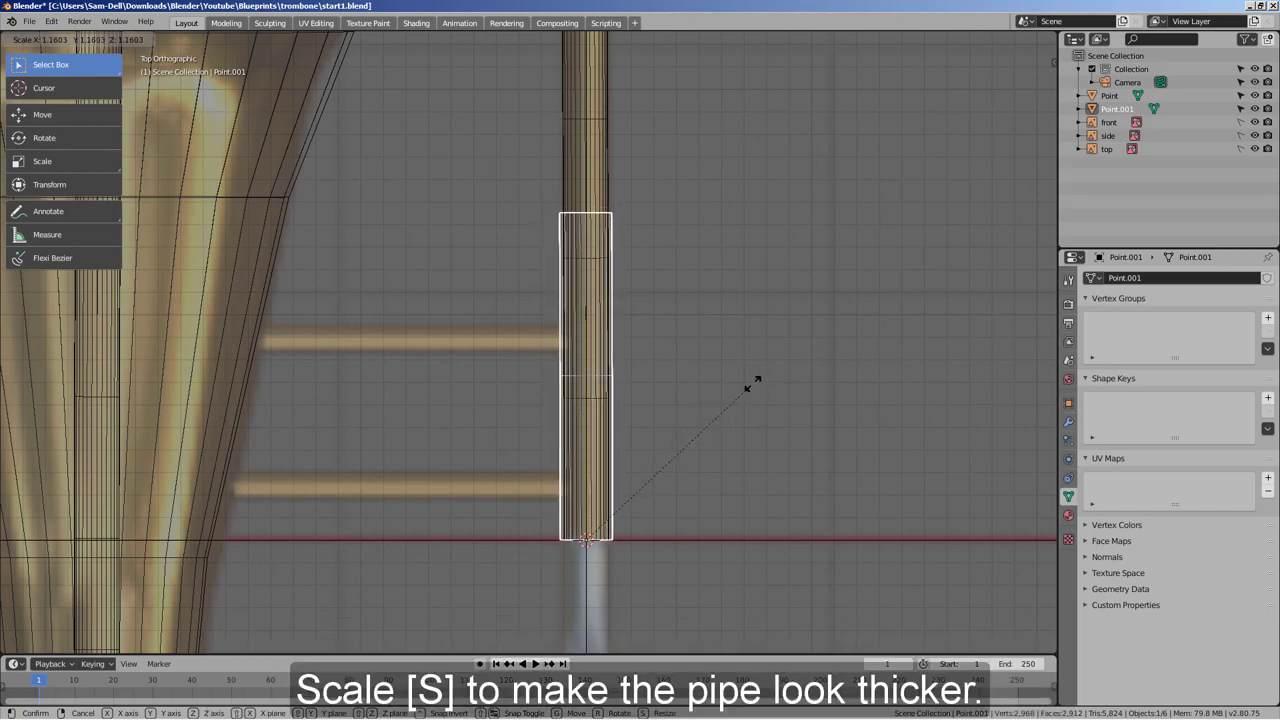
middle_click(763, 438)
key("KP_Decimal")
key("shift+z")
middle_click(721, 429)
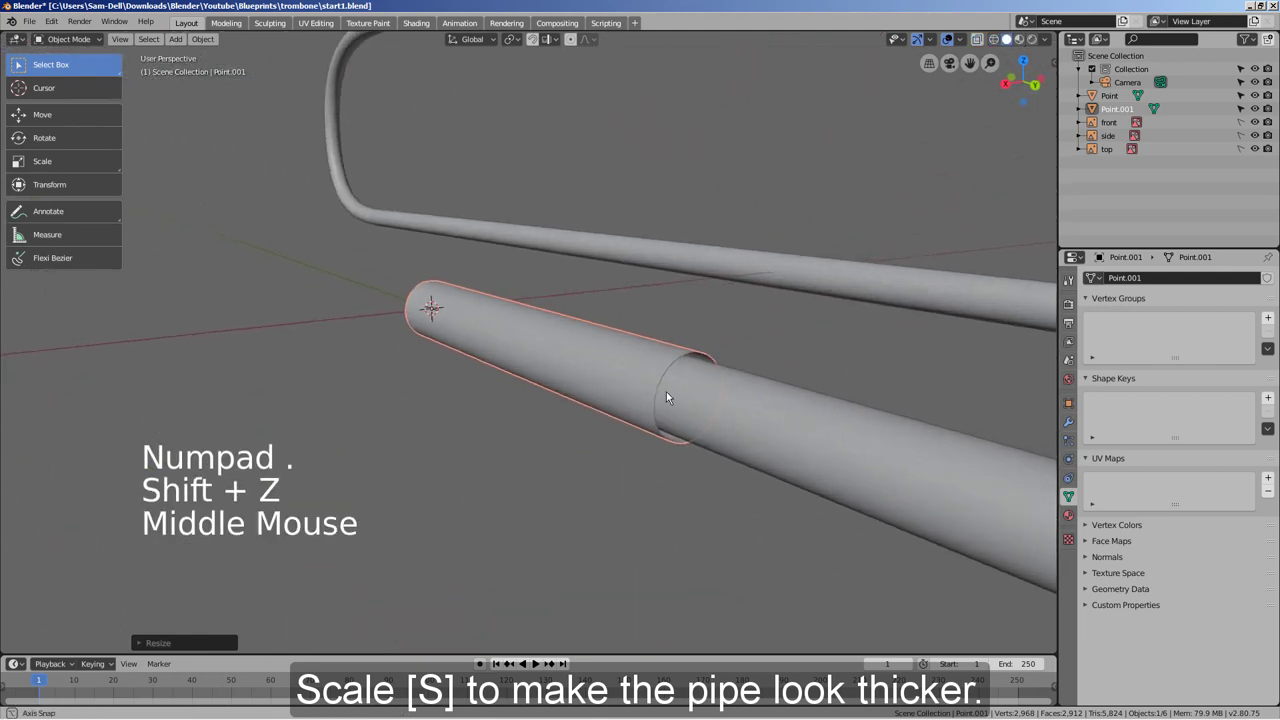
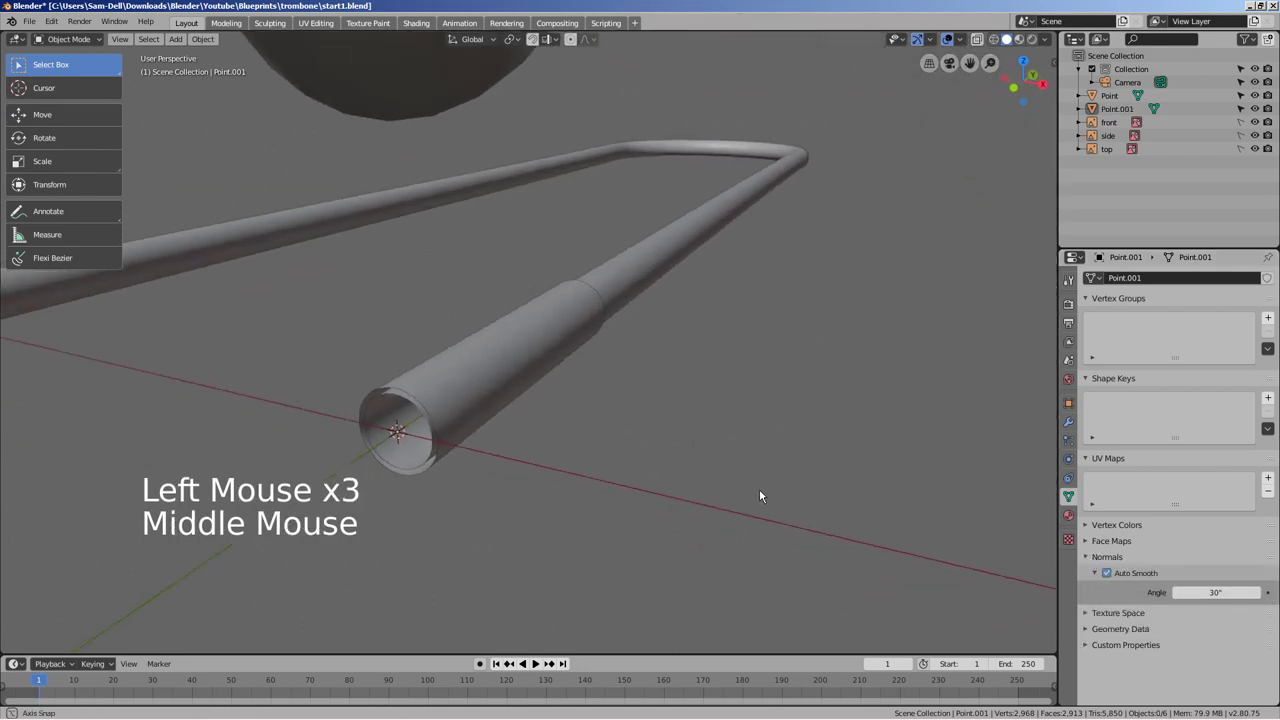
- View the sleeve straight from the side in Right Ortho and select the slide sleeve piece
middle_click(434, 414)
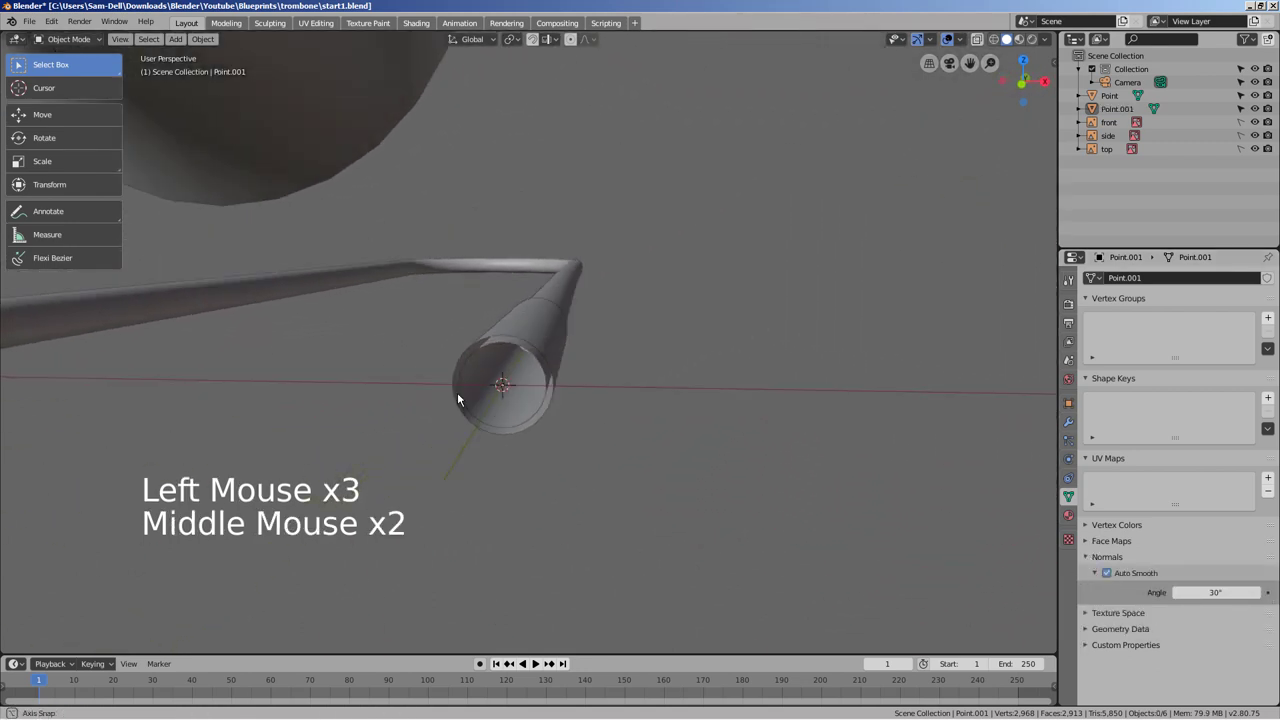
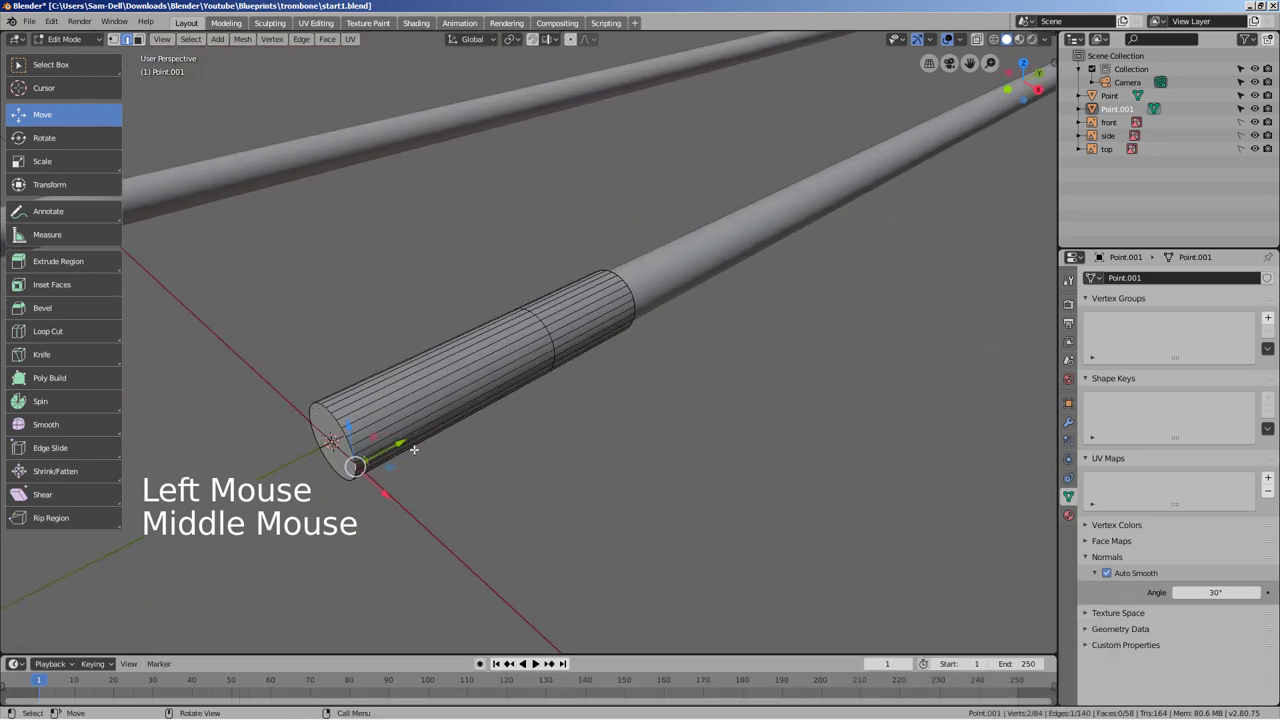
key("KP_3")
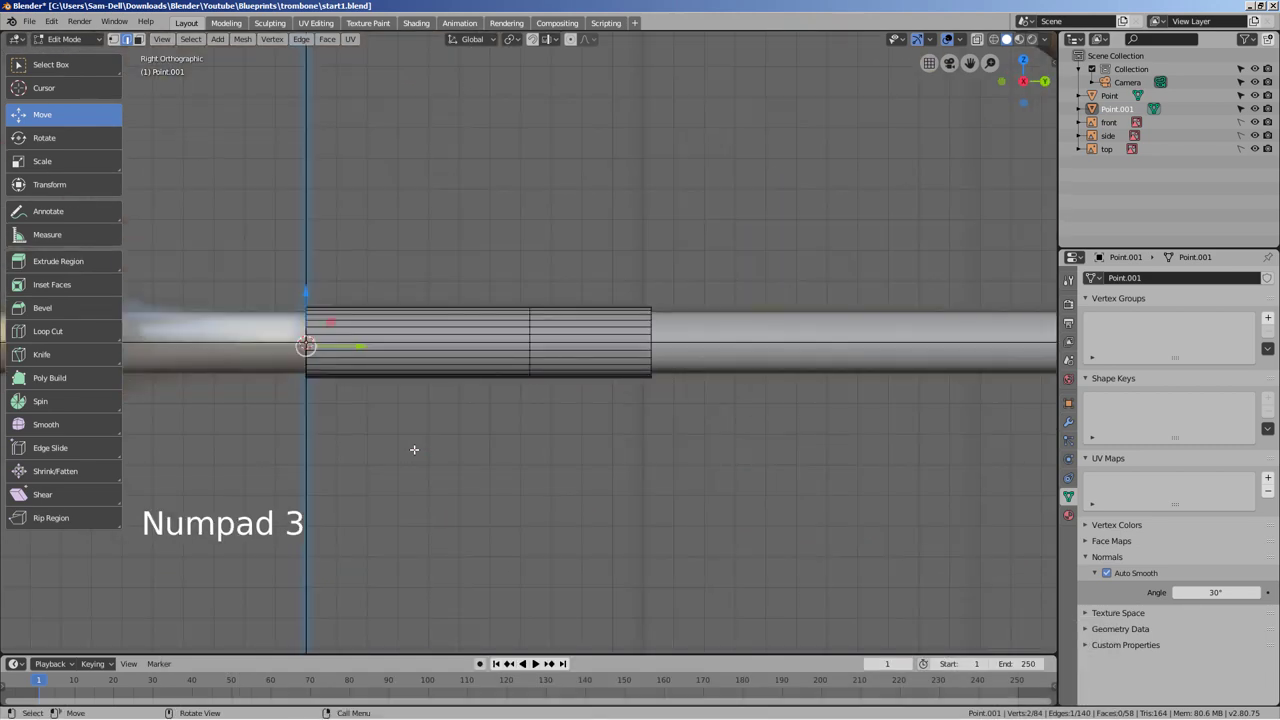
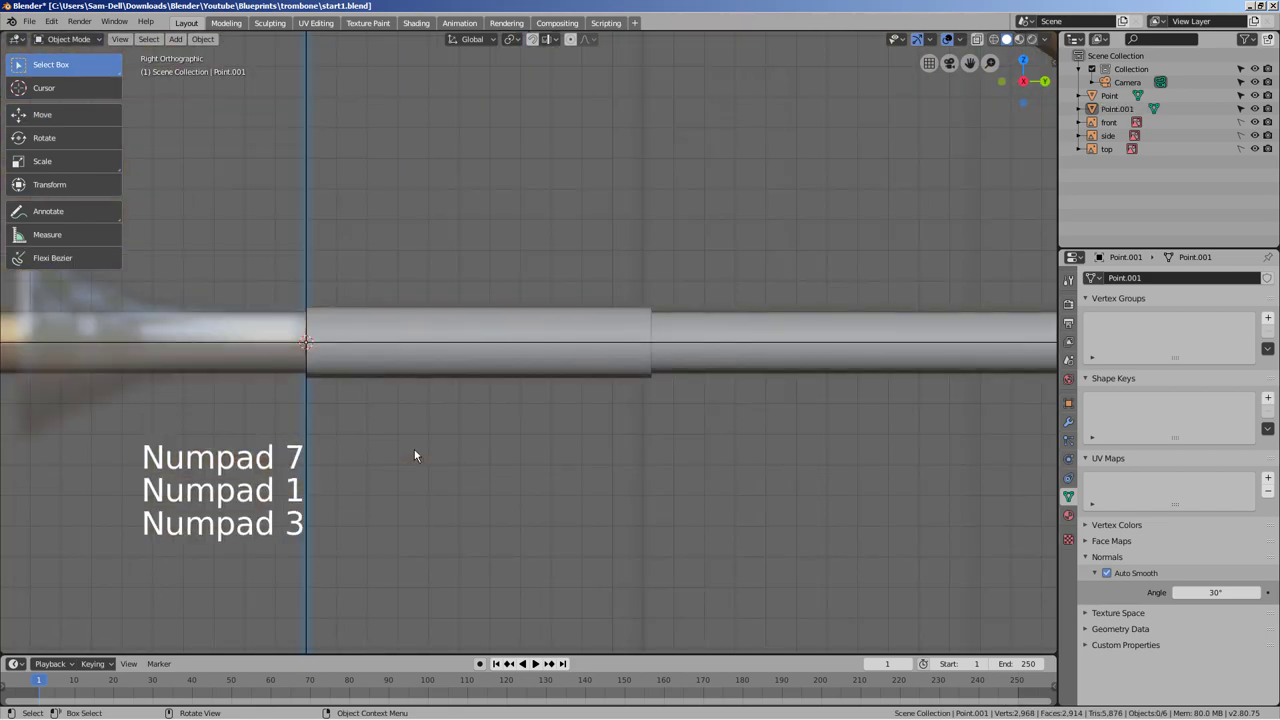
middle_click(431, 448)
left_click(622, 400)
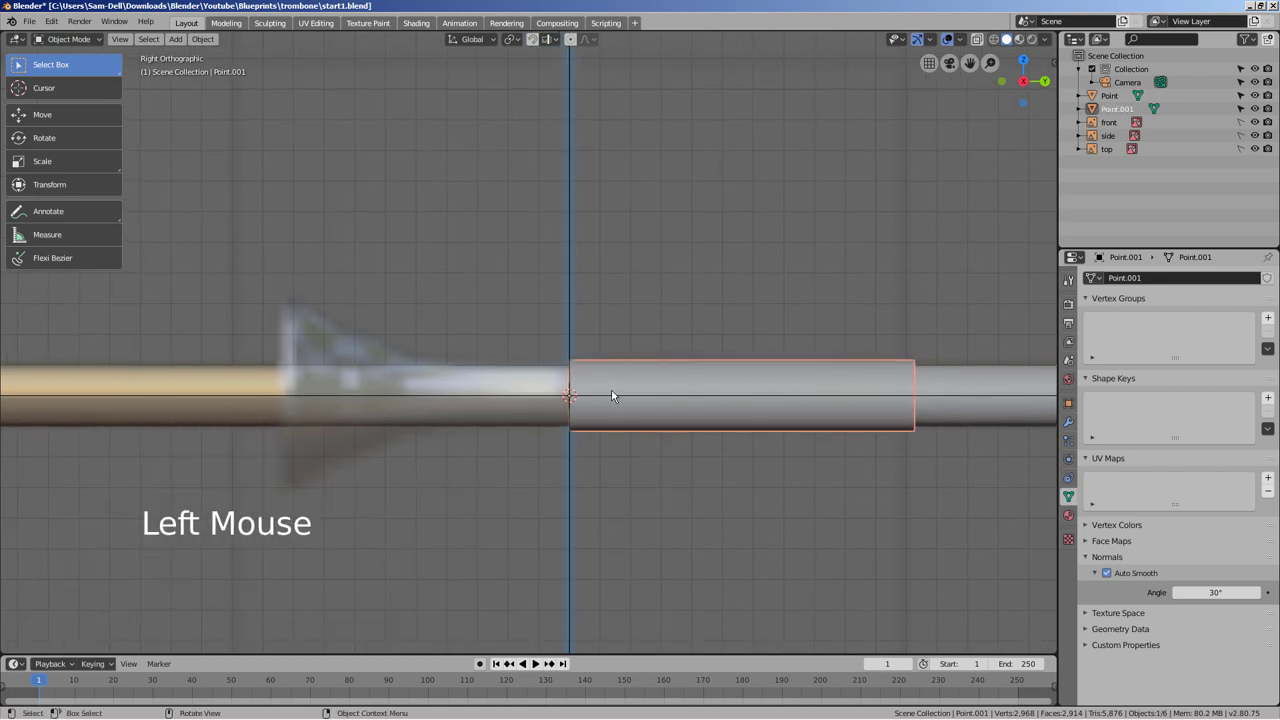
- Duplicate the sleeve as Point.002, scale it down to about 0.89 and enter its mesh editing
key("shift+d")
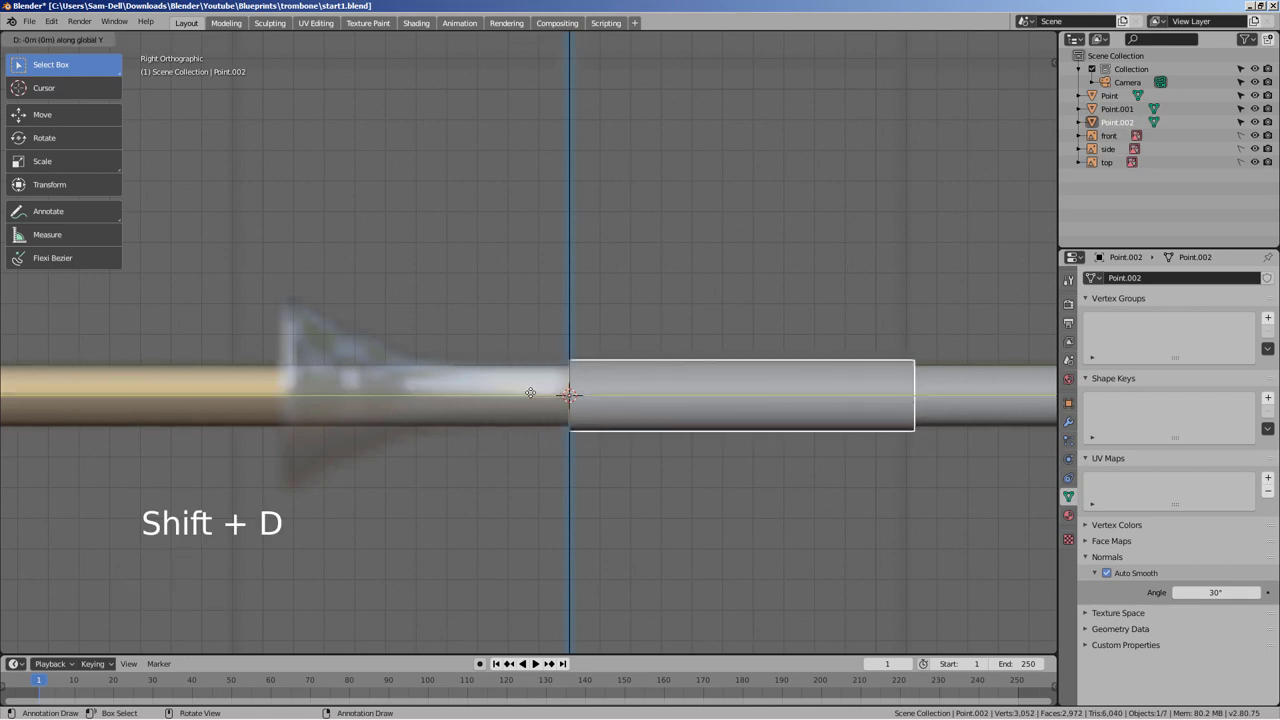
key("s")
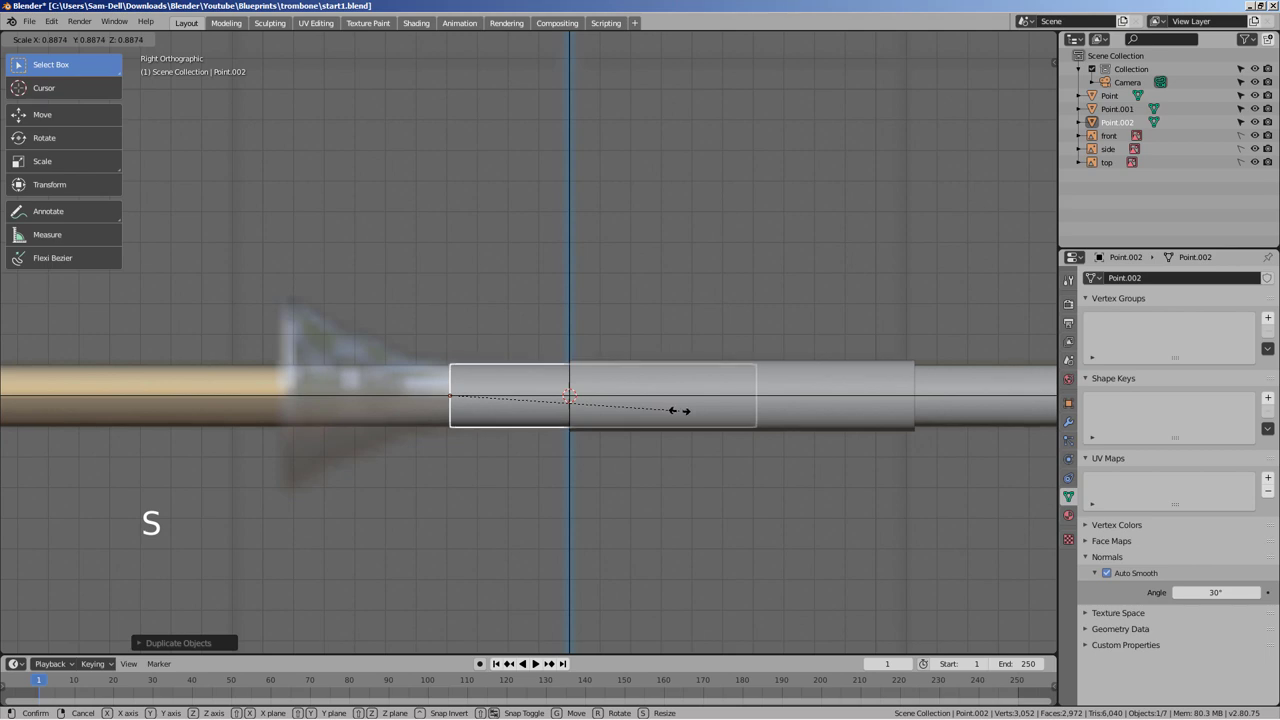
middle_click(651, 518)
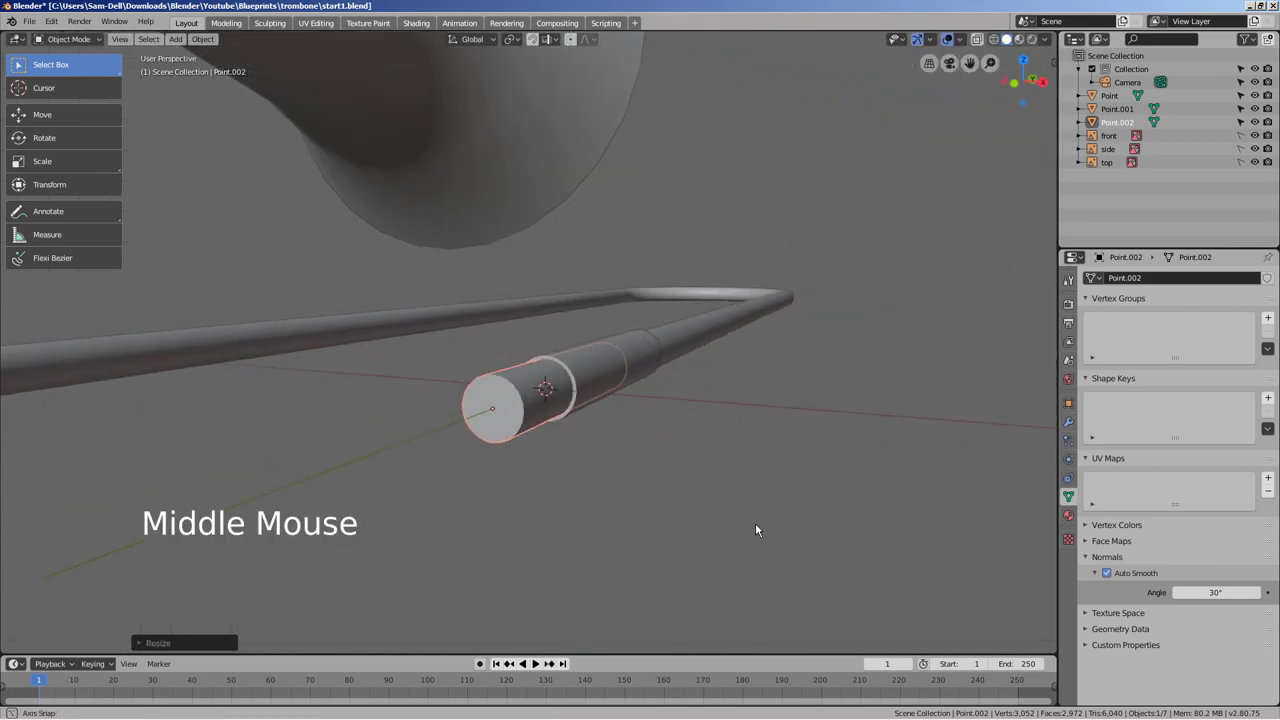
key("KP_3")
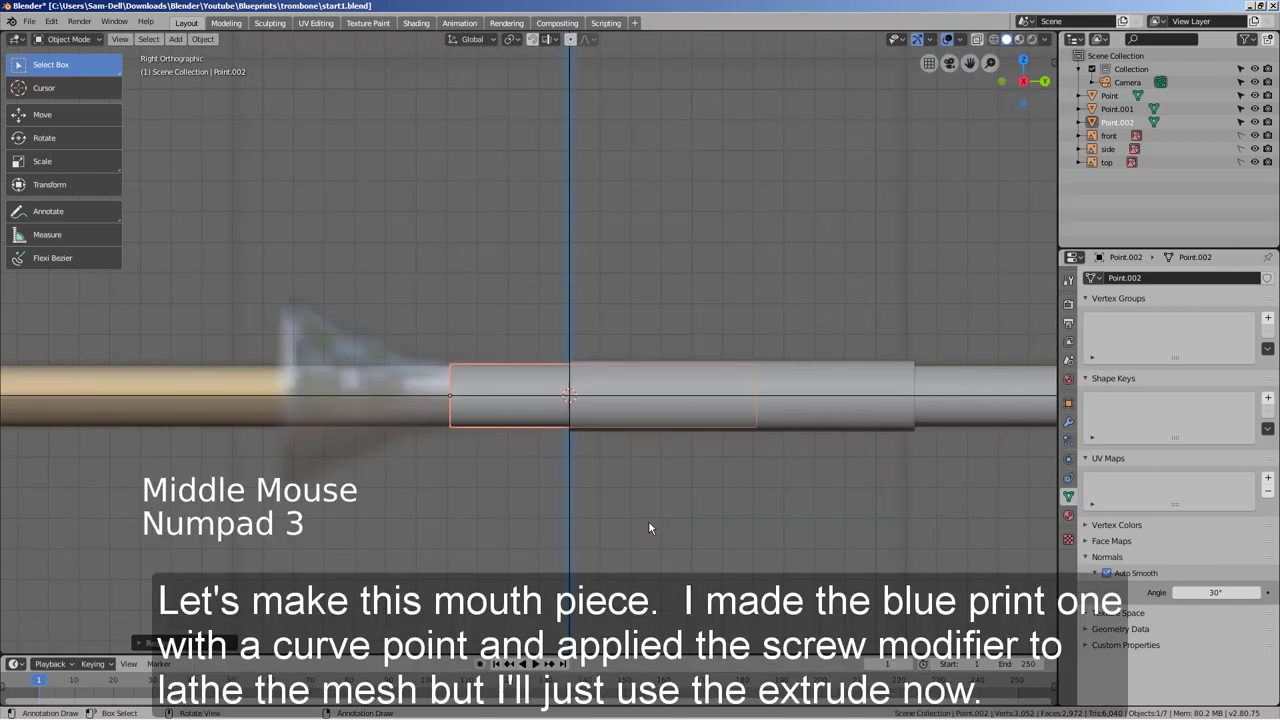
key("Tab")
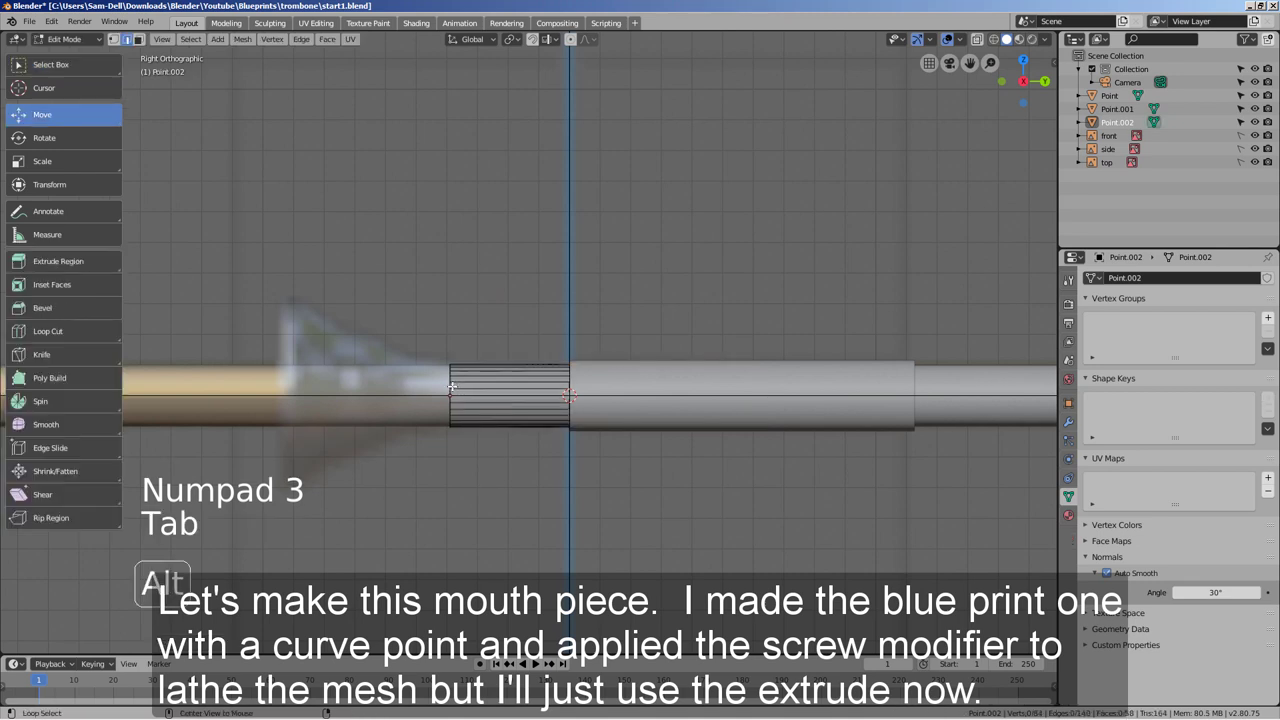
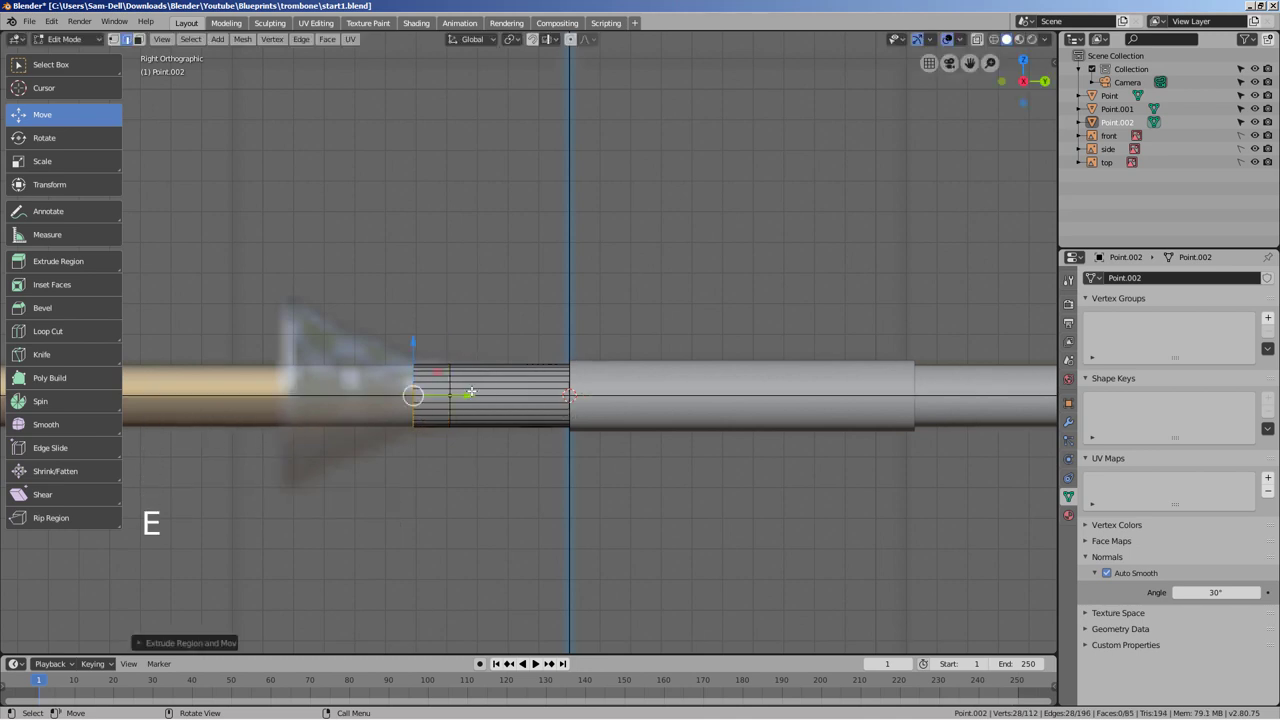
- Extrude and widen the copy's end ring several times to flare it into a mouthpiece cup
key("e")
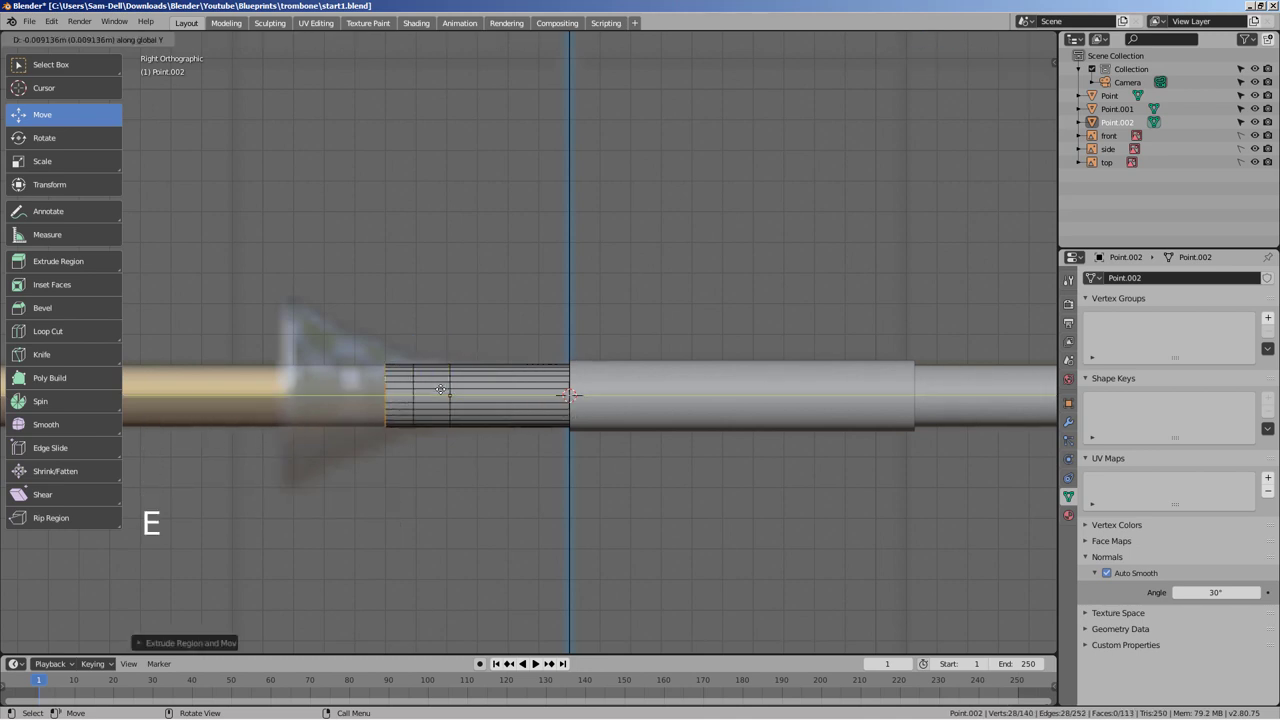
key("s")
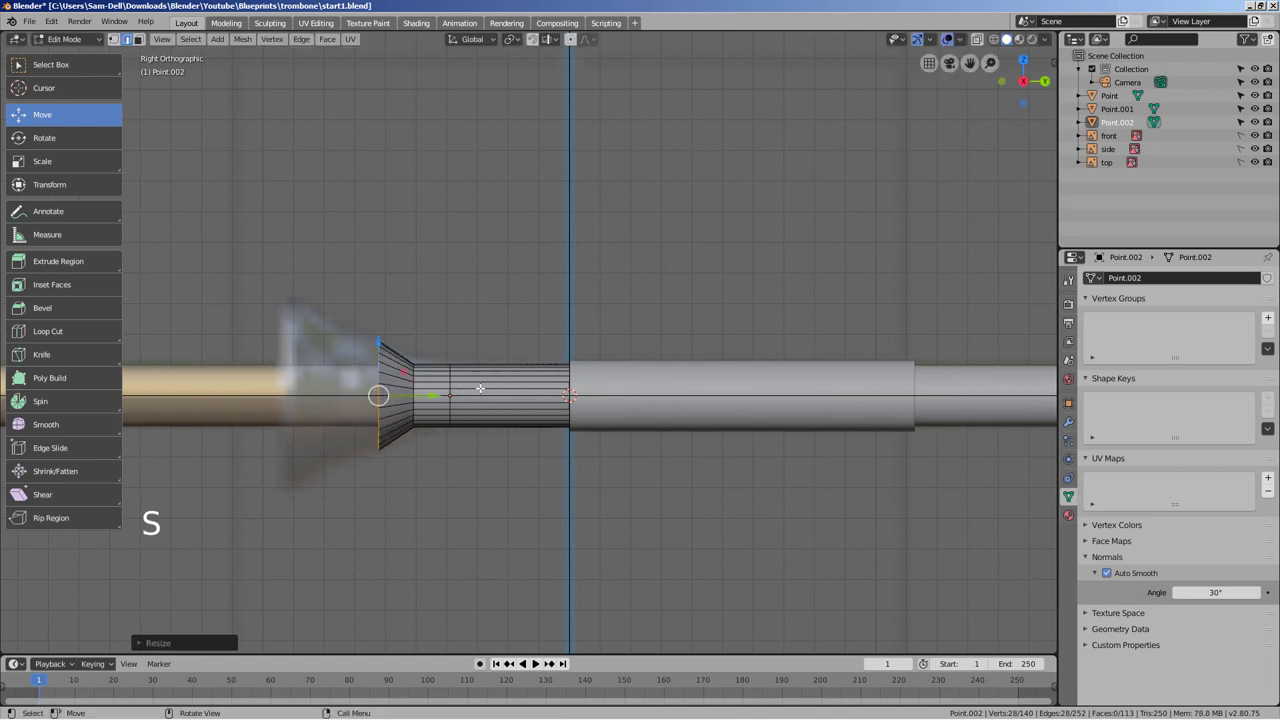
key("e")
key("s")
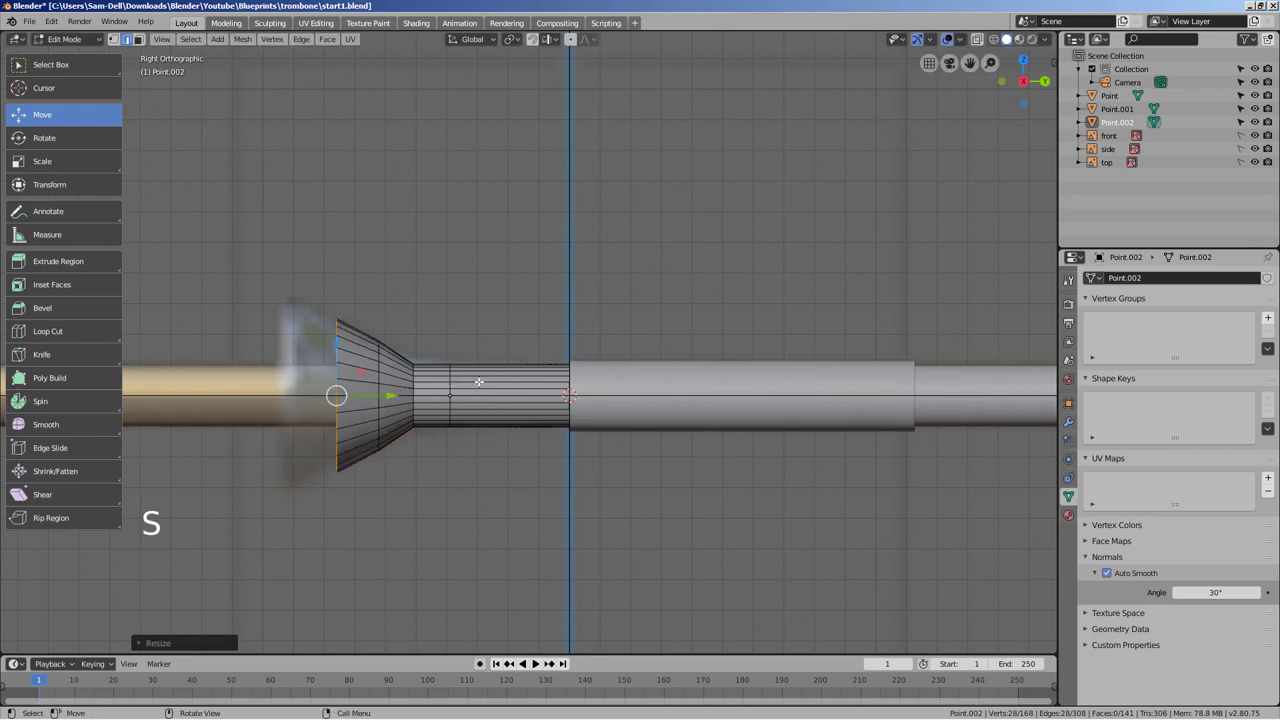
key("e")
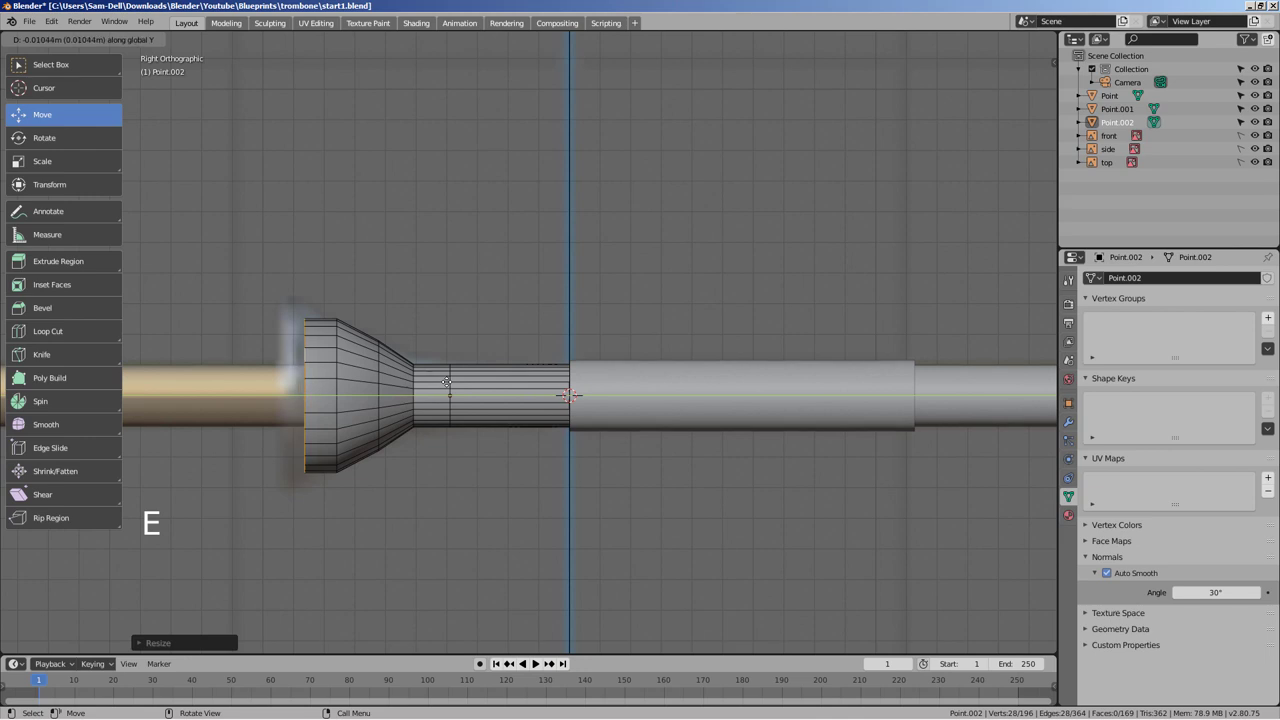
key("s")
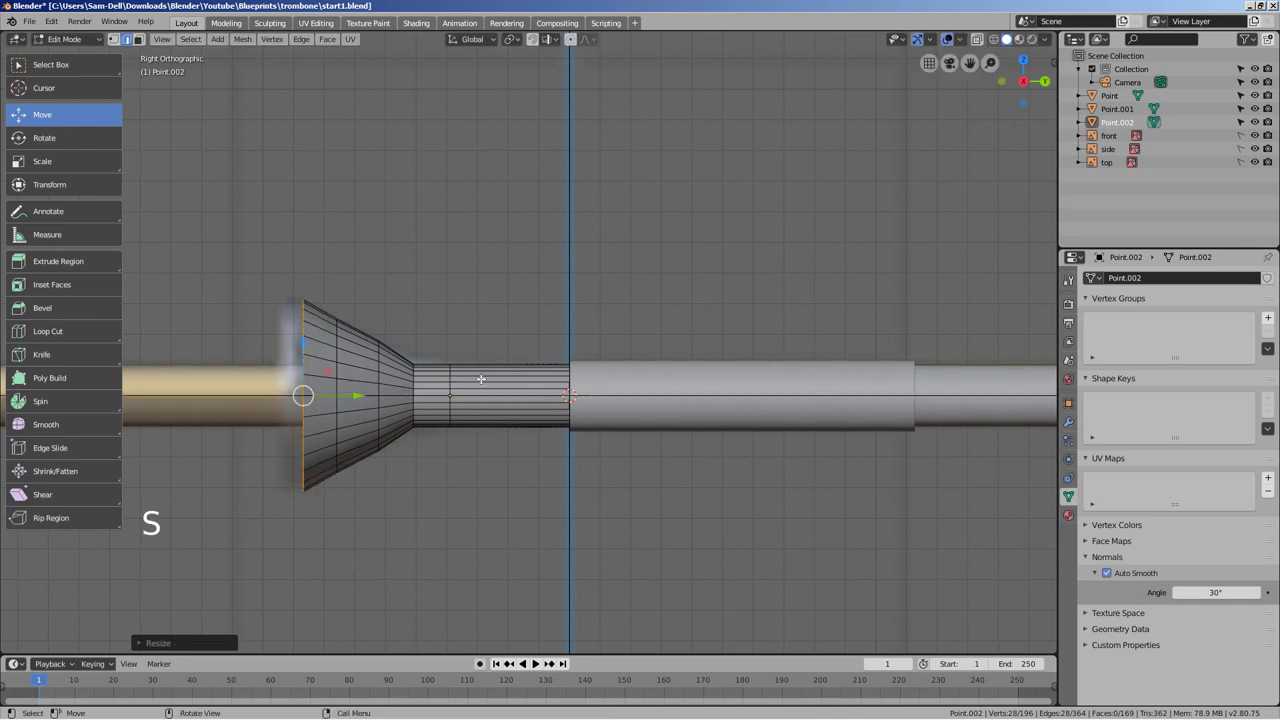
key("e")
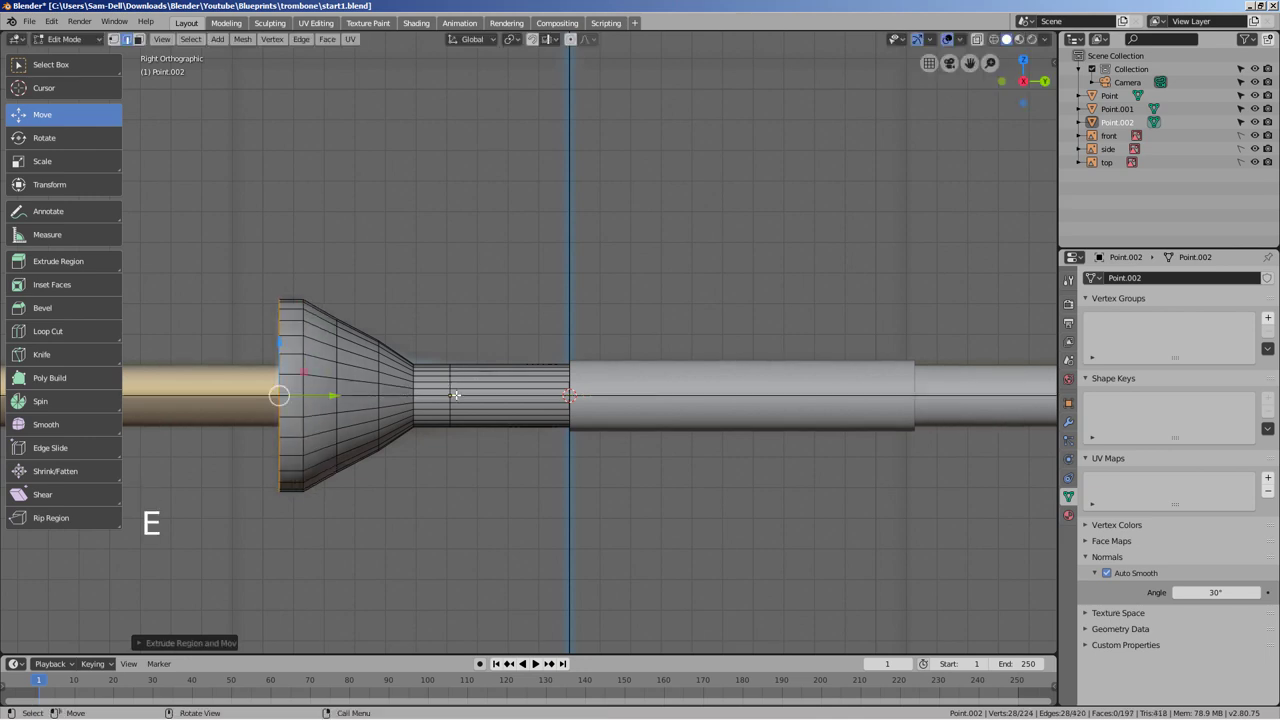
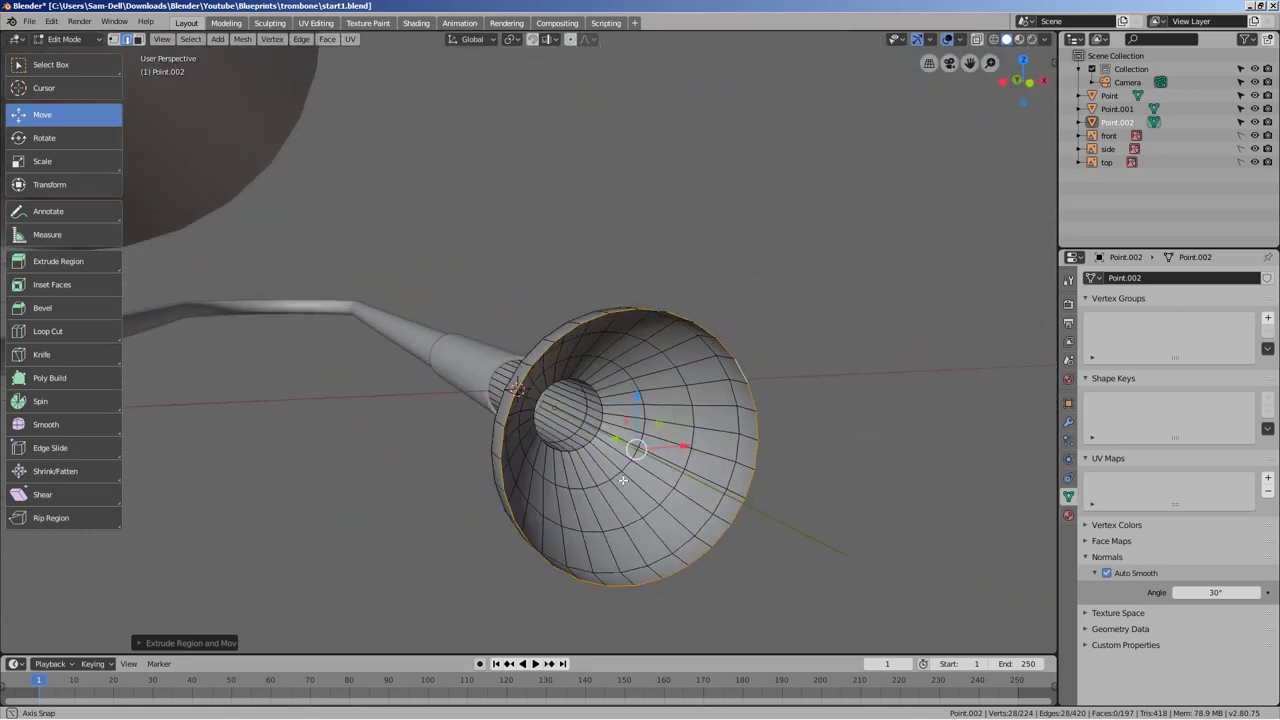
- Extrude the cup's rim loop in place and shrink it inward to form a thick rim
key("e")
key("s")
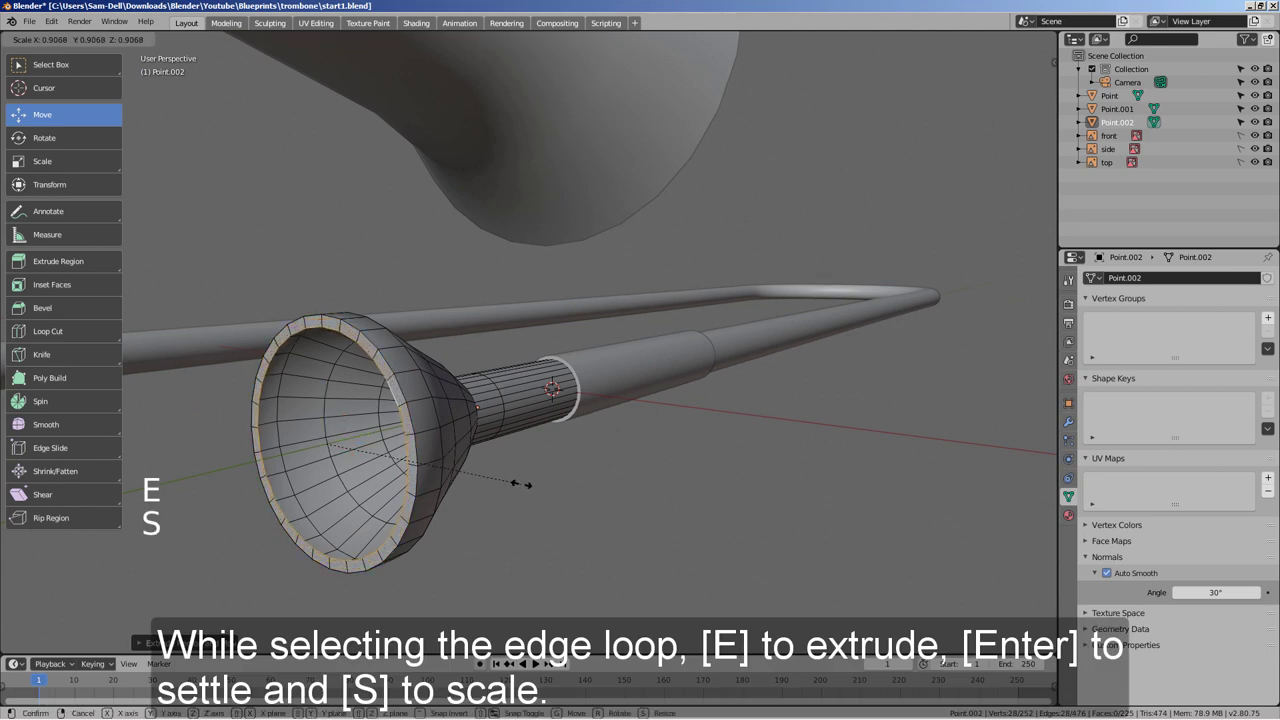
key("KP_3")
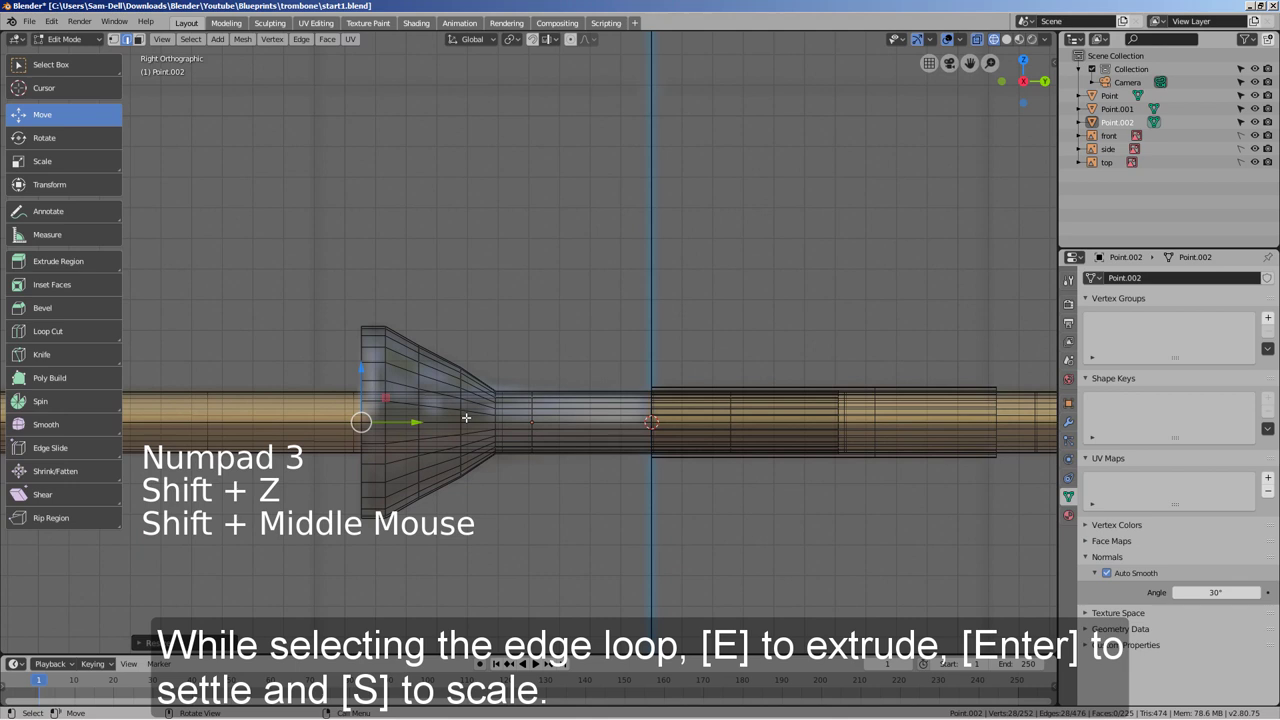
key("e")
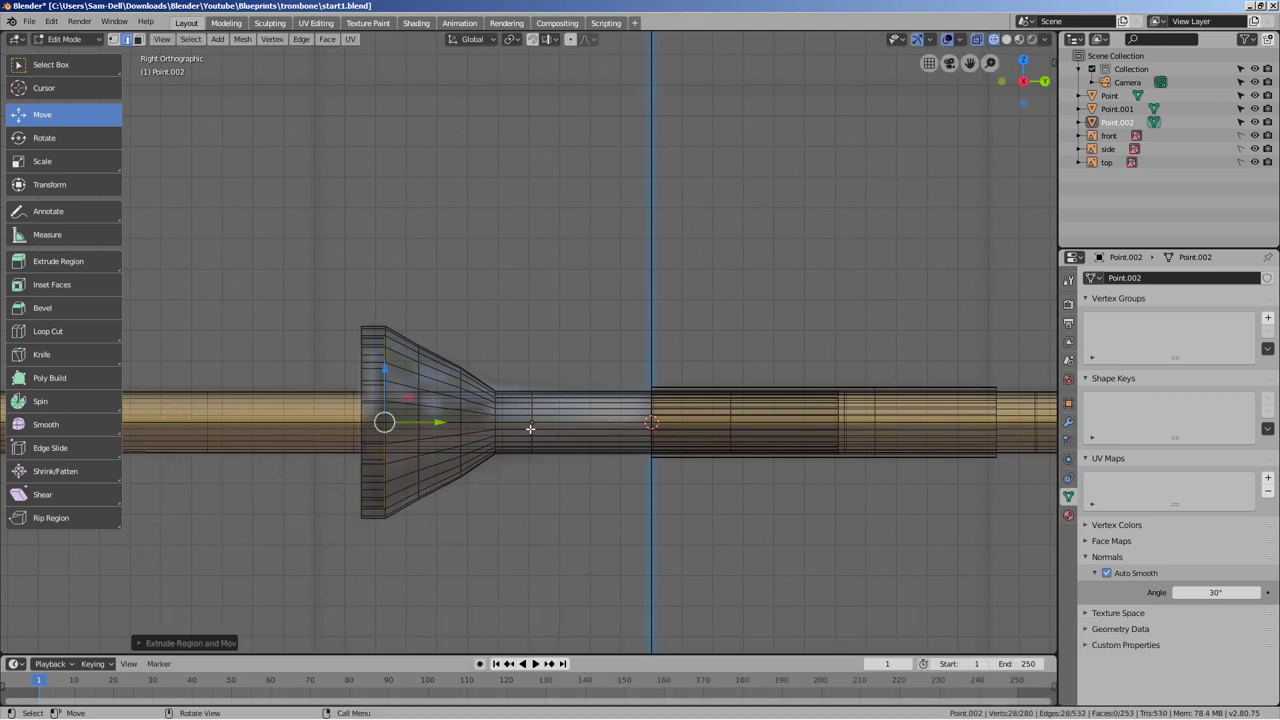
key("e")
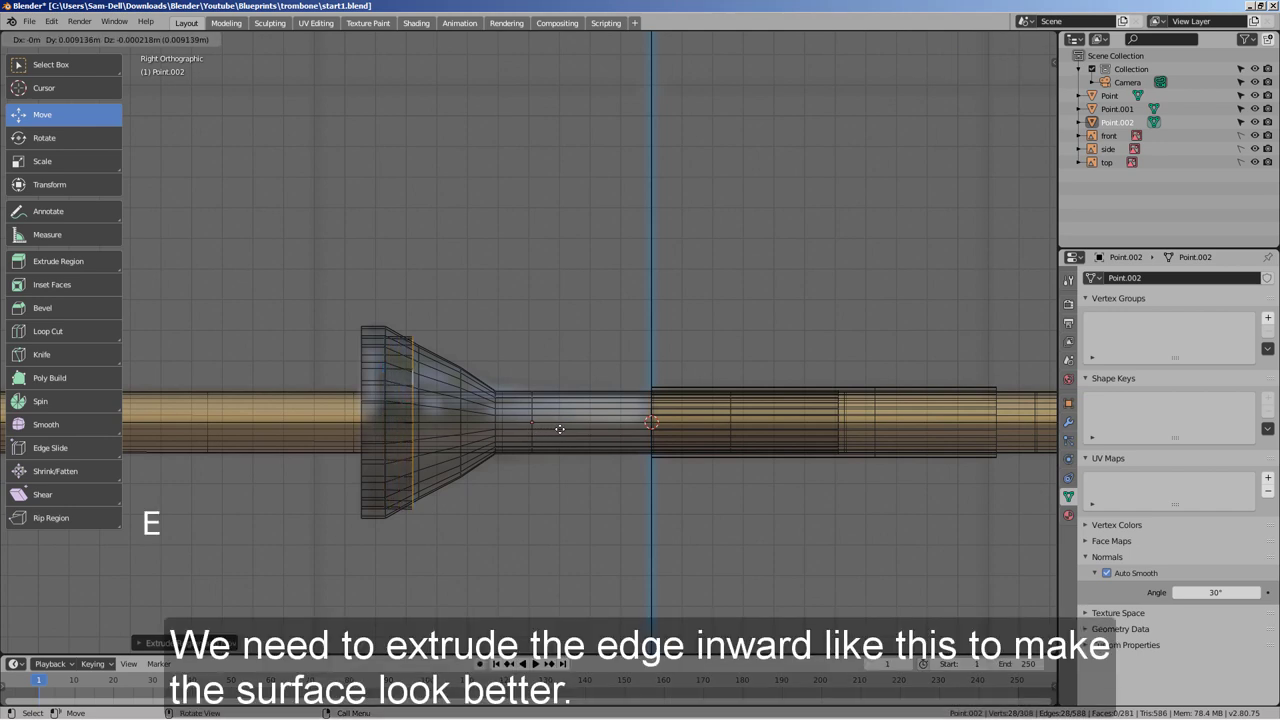
- Extrude further loops into the cup, narrowing each to curve the rim into the tube
key("s")
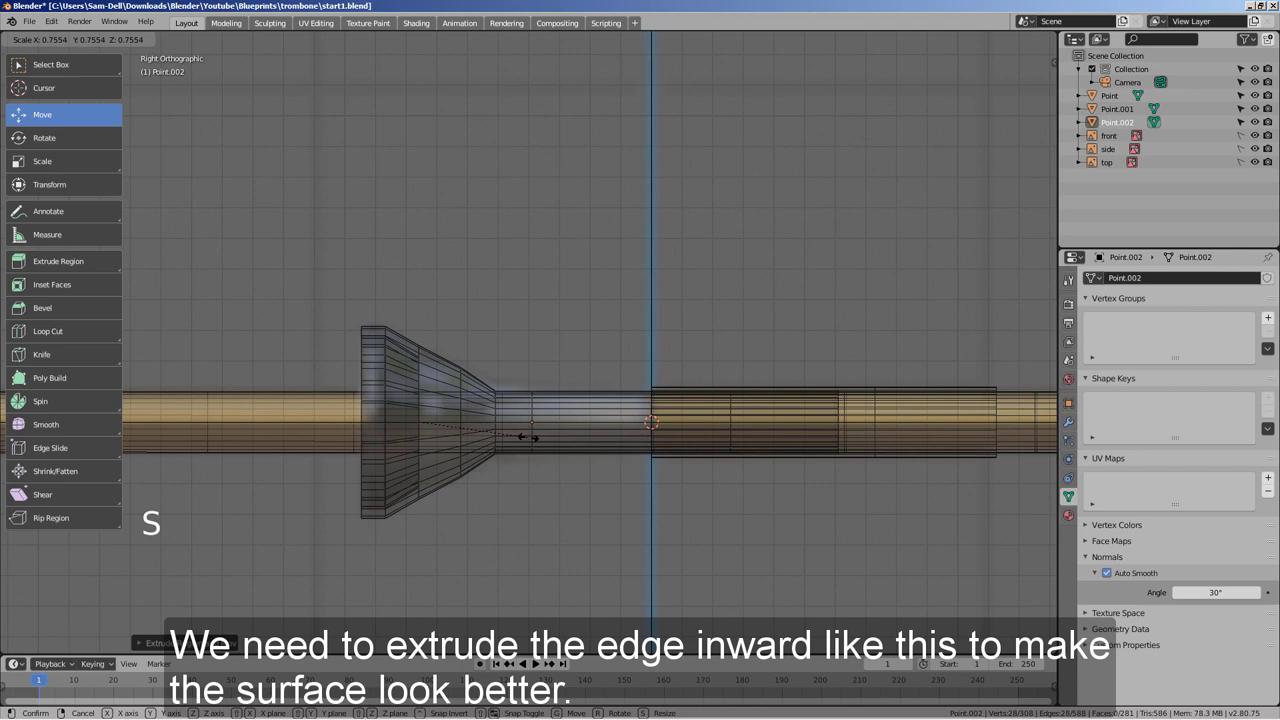
key("e")
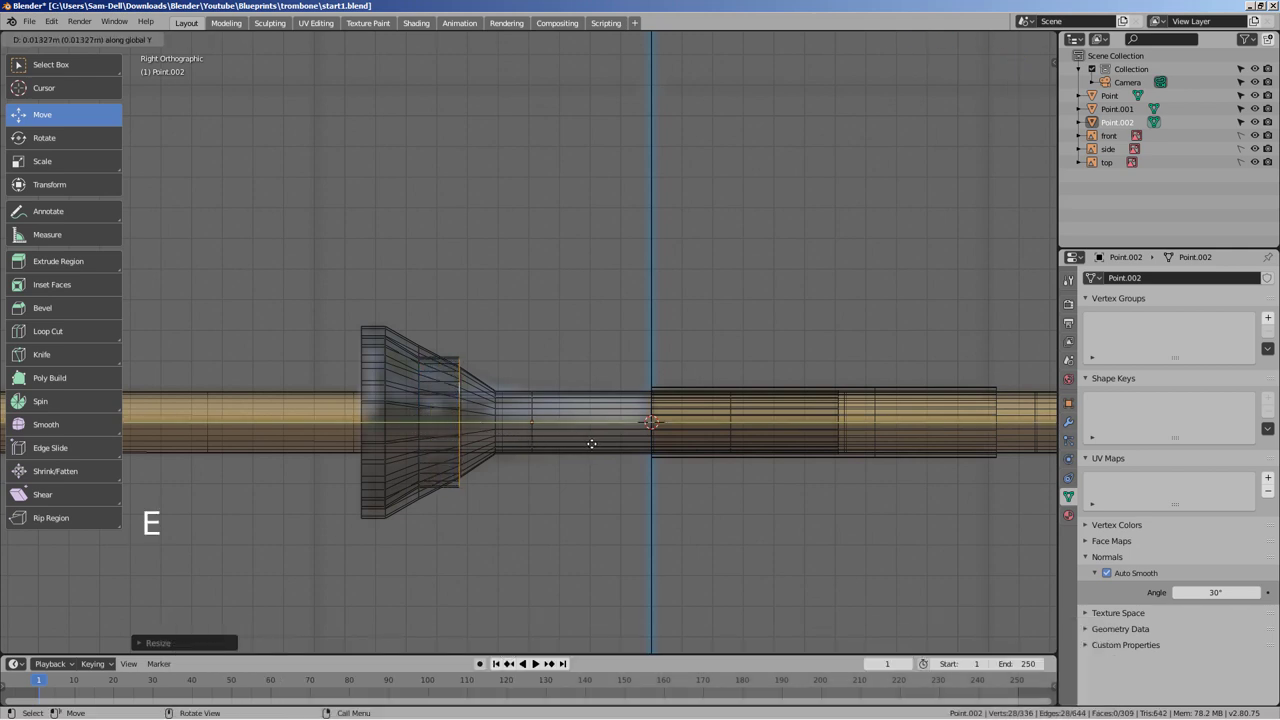
key("s")
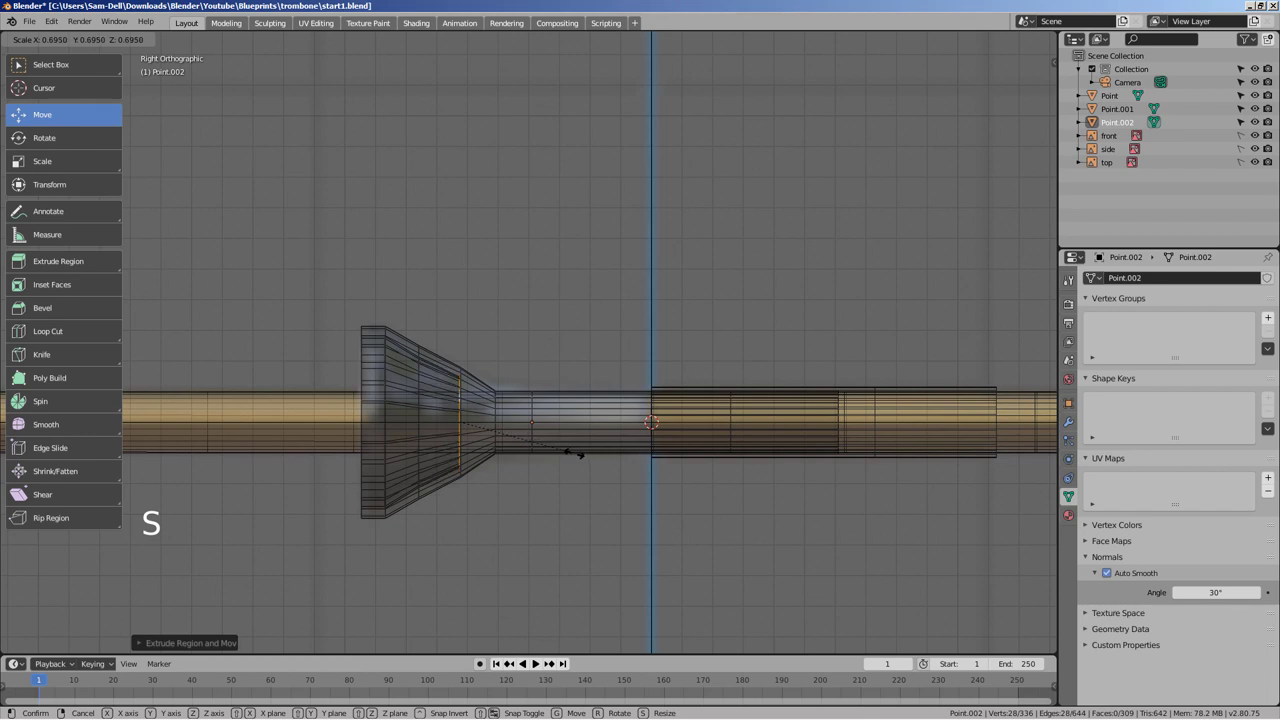
key("e")
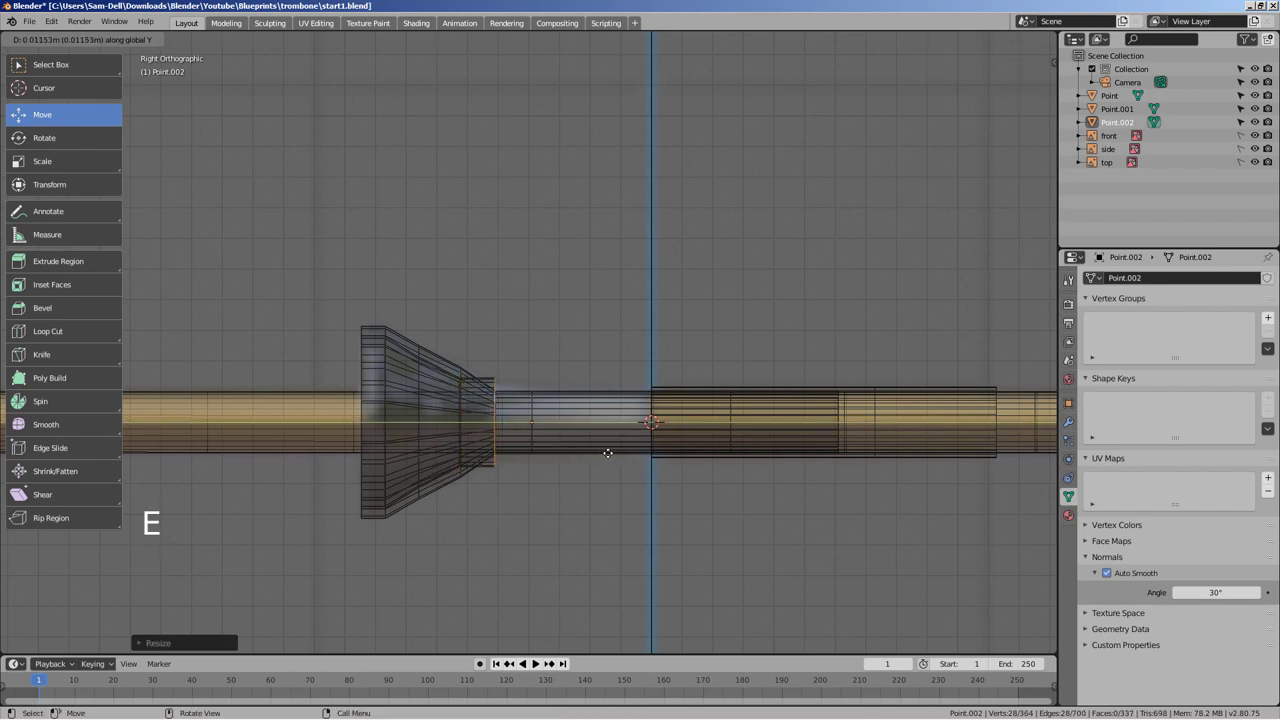
key("s")
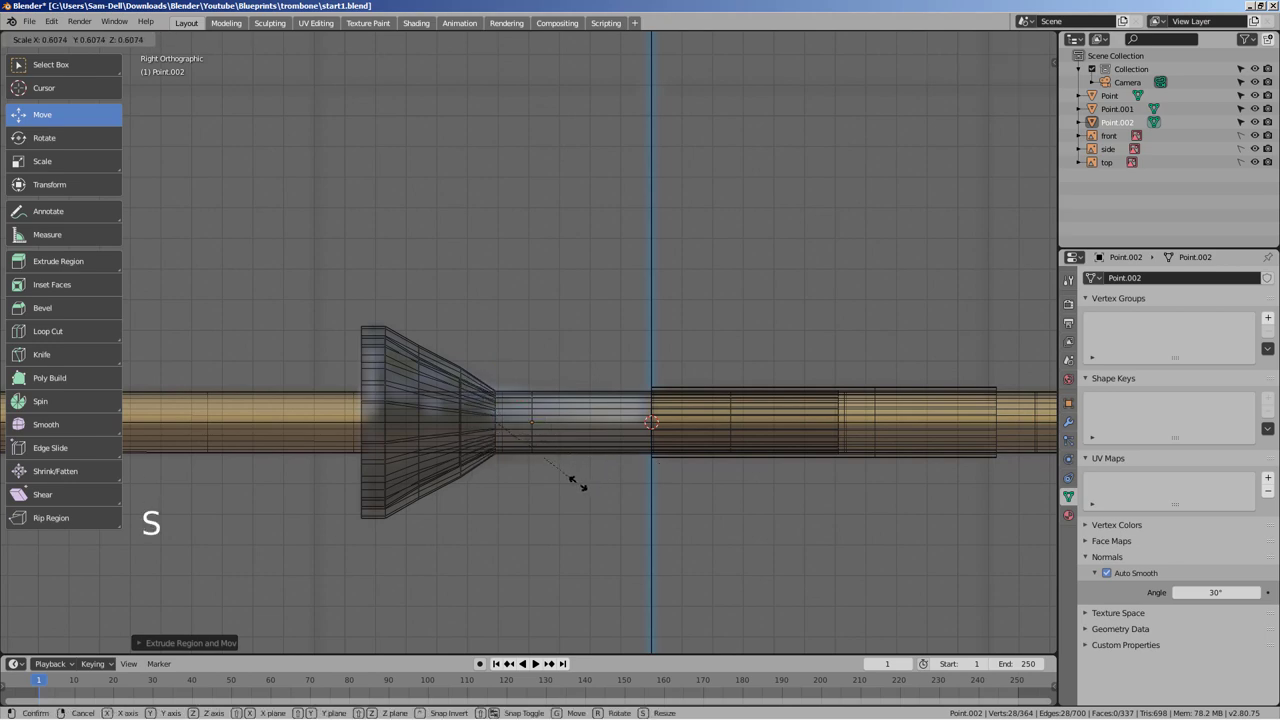
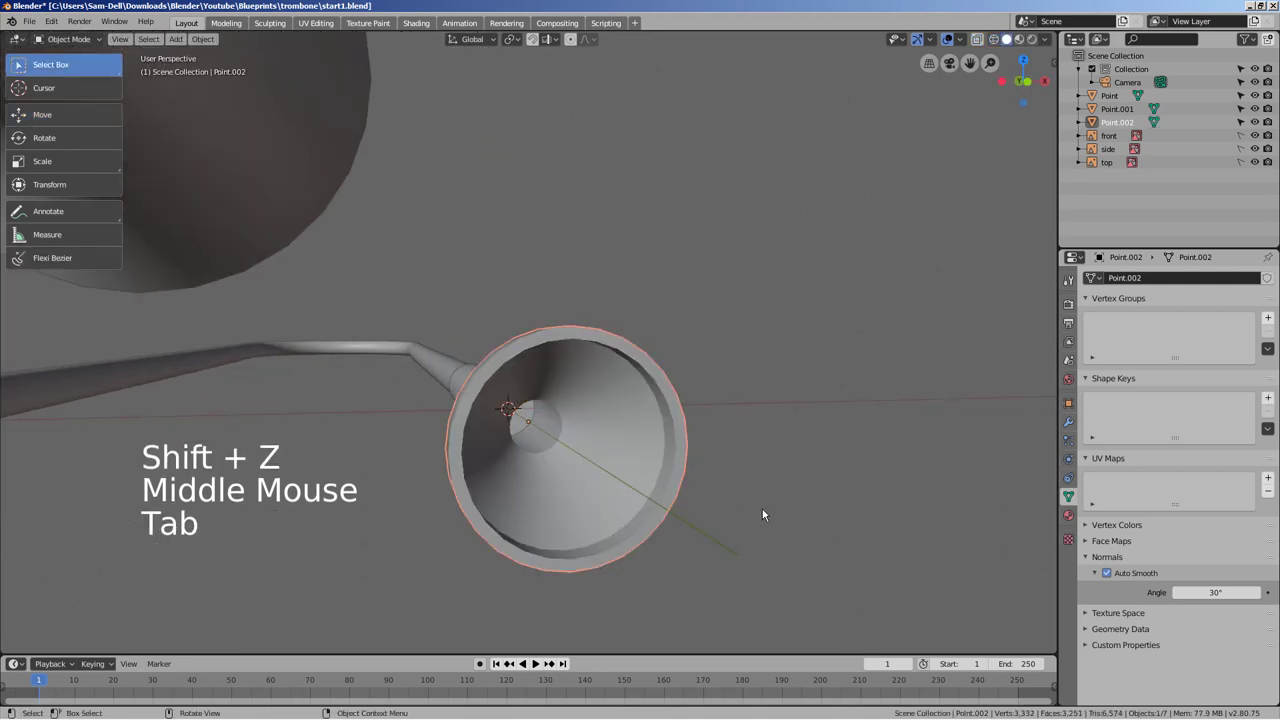
middle_click(766, 520)
key("Tab")
key("Tab")
key("ctrl+3")
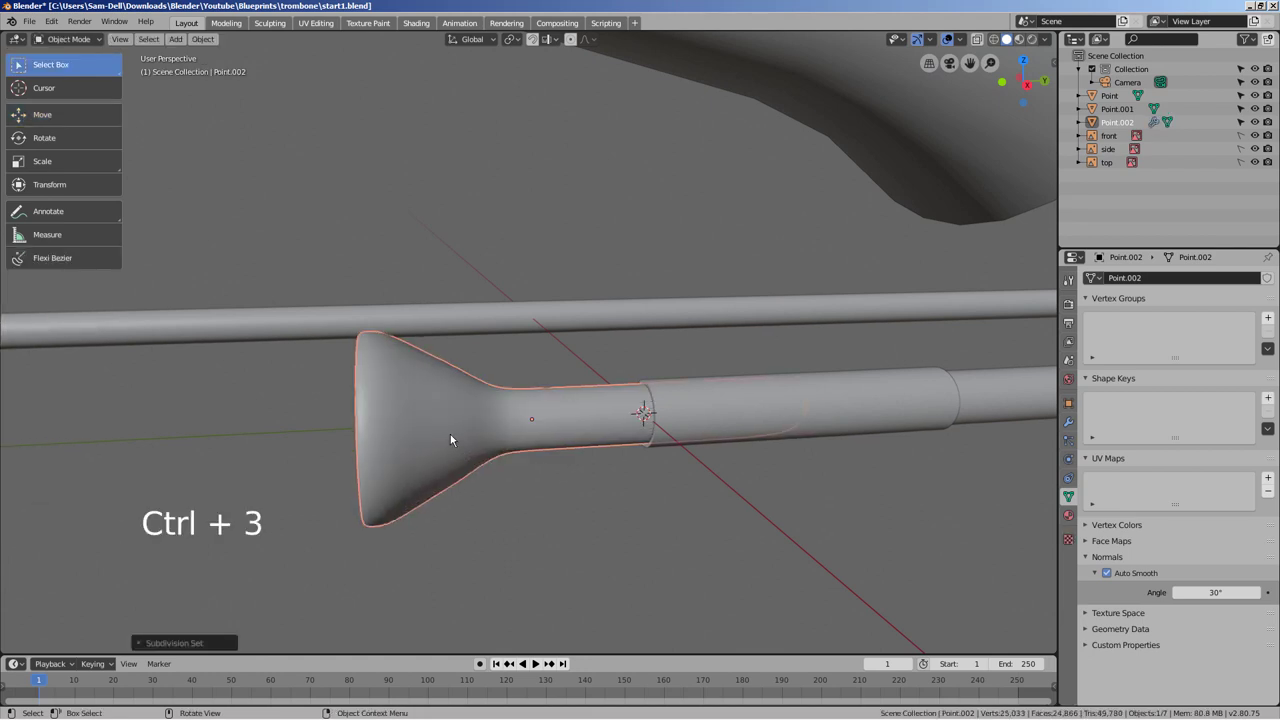
key("ctrl+z")
left_click(457, 438)
right_click(439, 430)
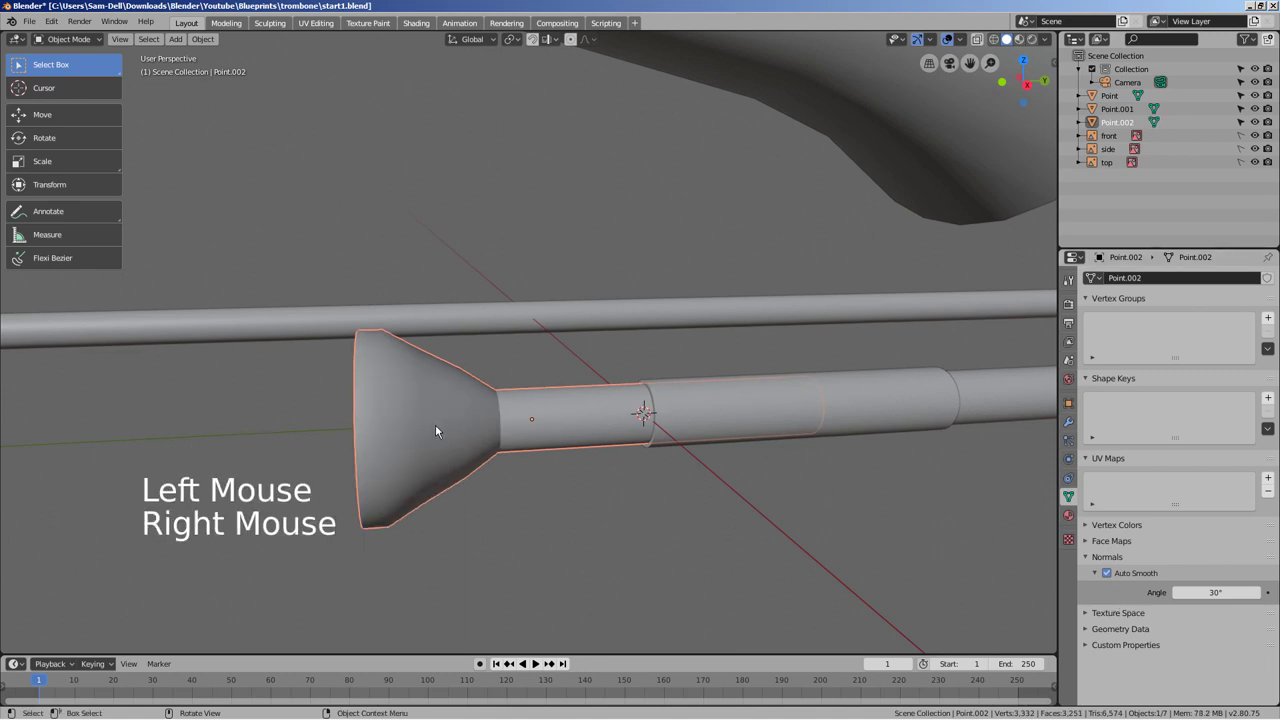
middle_click(469, 452)
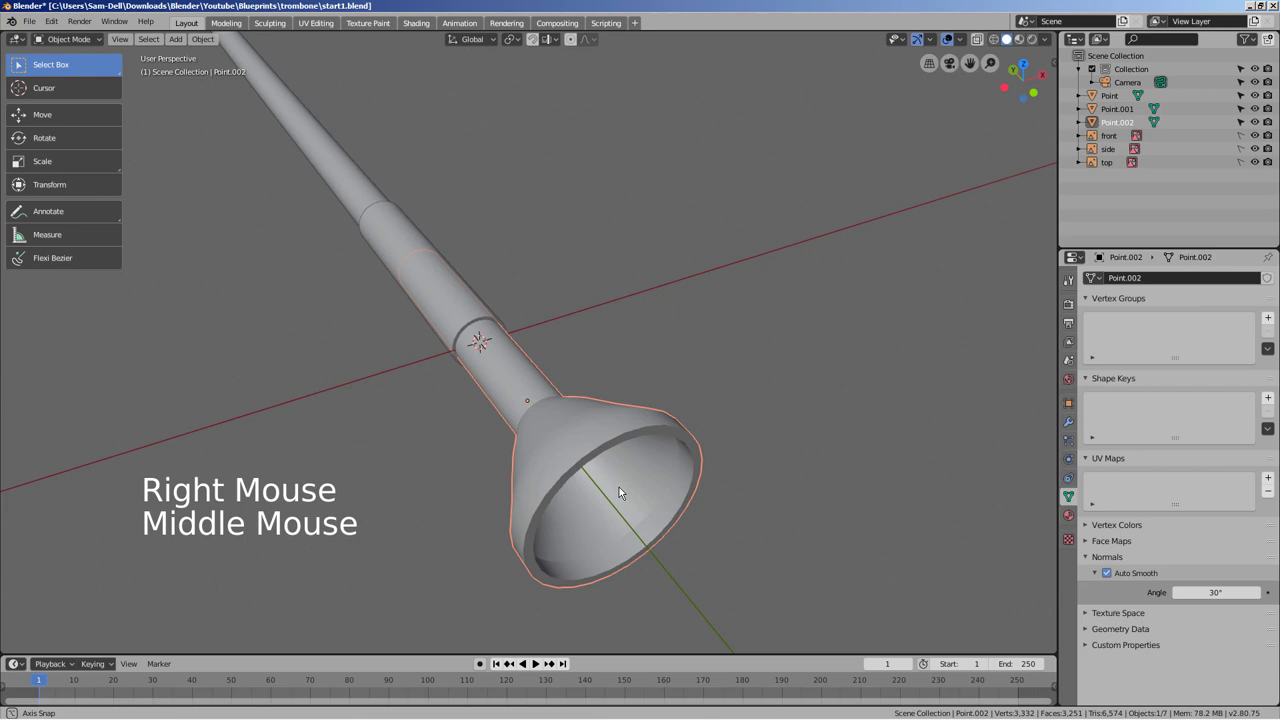
left_click(702, 477)
middle_click(829, 499)
scroll("down", 3)
key("KP_7")
scroll("down", 3)
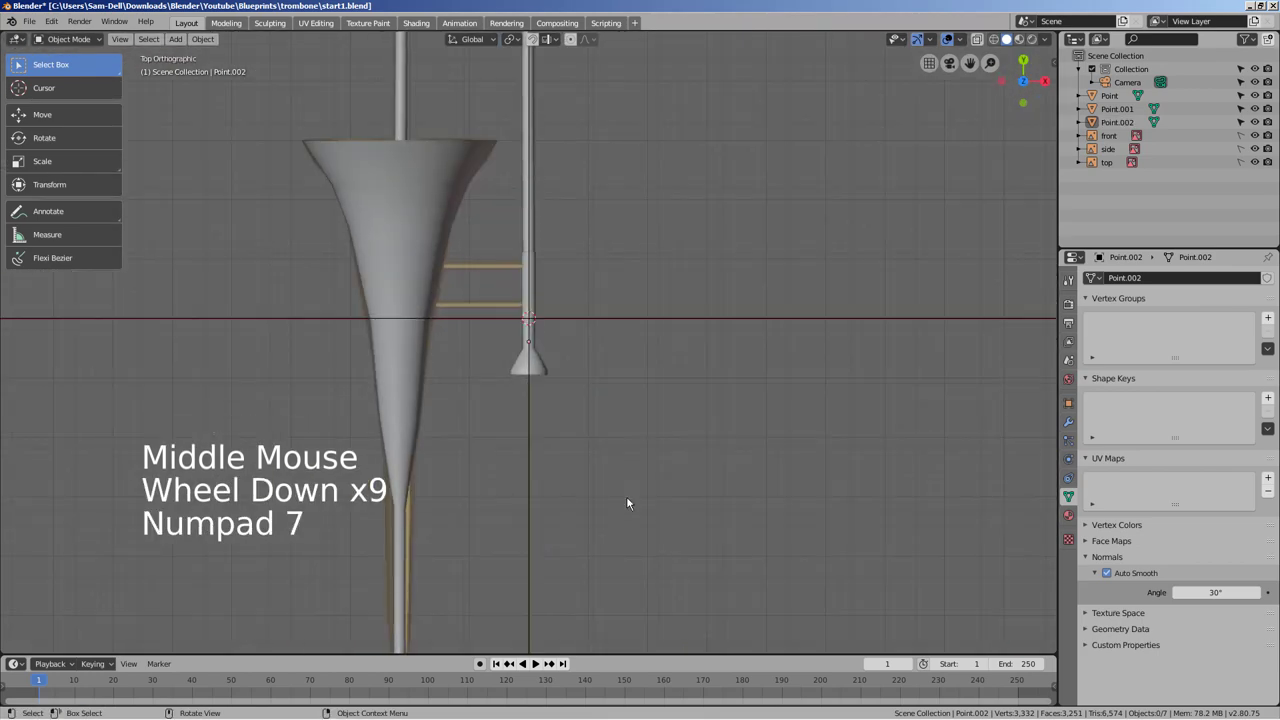
left_click(534, 280)
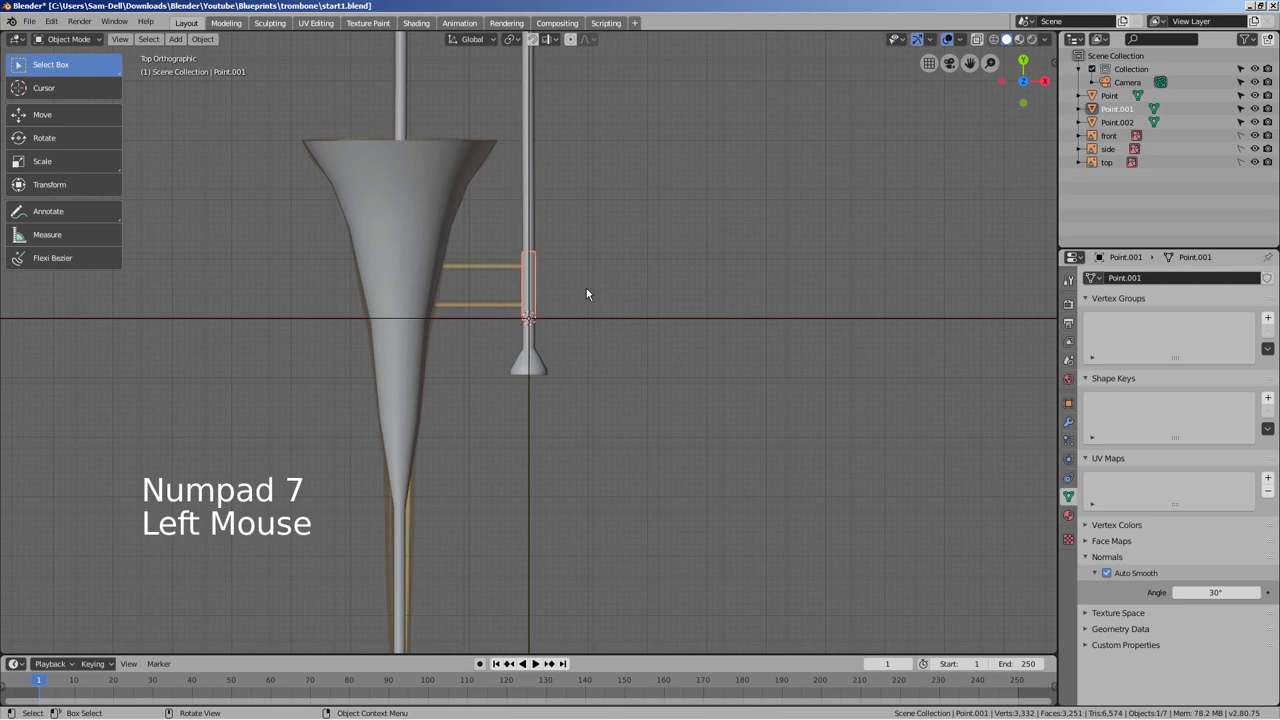
scroll("up", 3)
middle_click(685, 382)
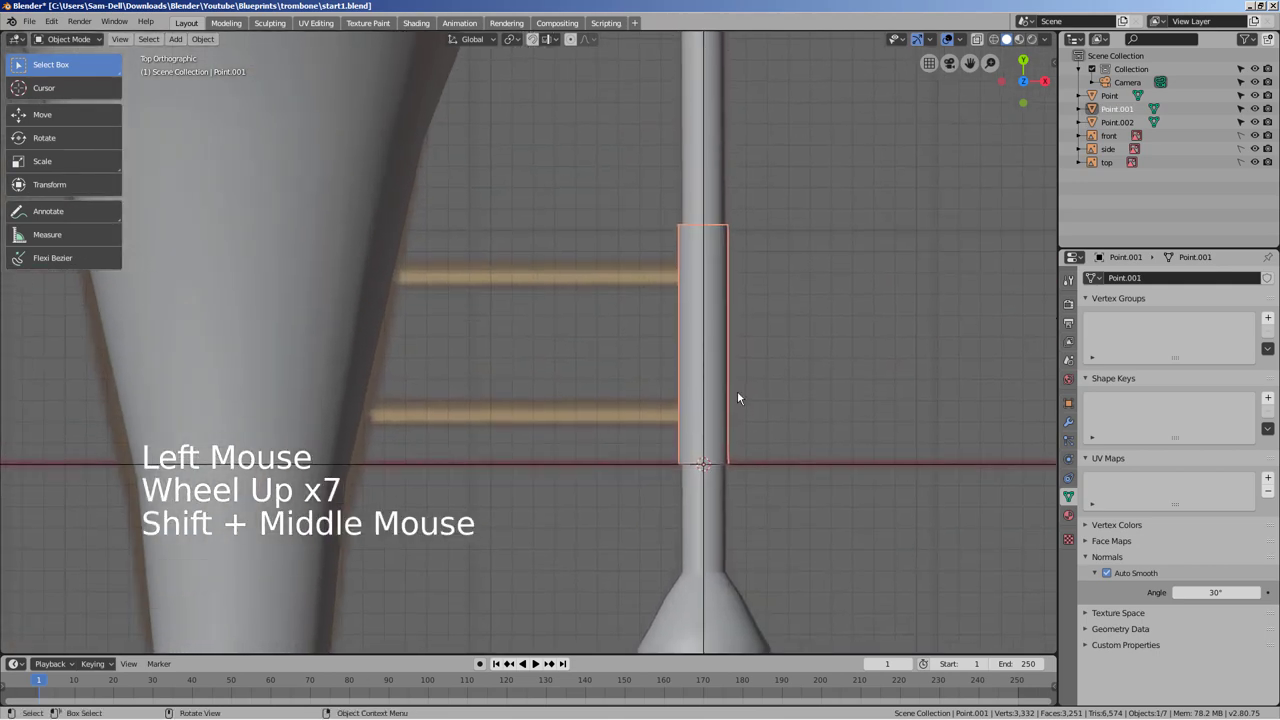
- Duplicate the short slide tube, rotate it 90 degrees and scale it into a thin horizontal crossbar
key("shift+d")
key("r")
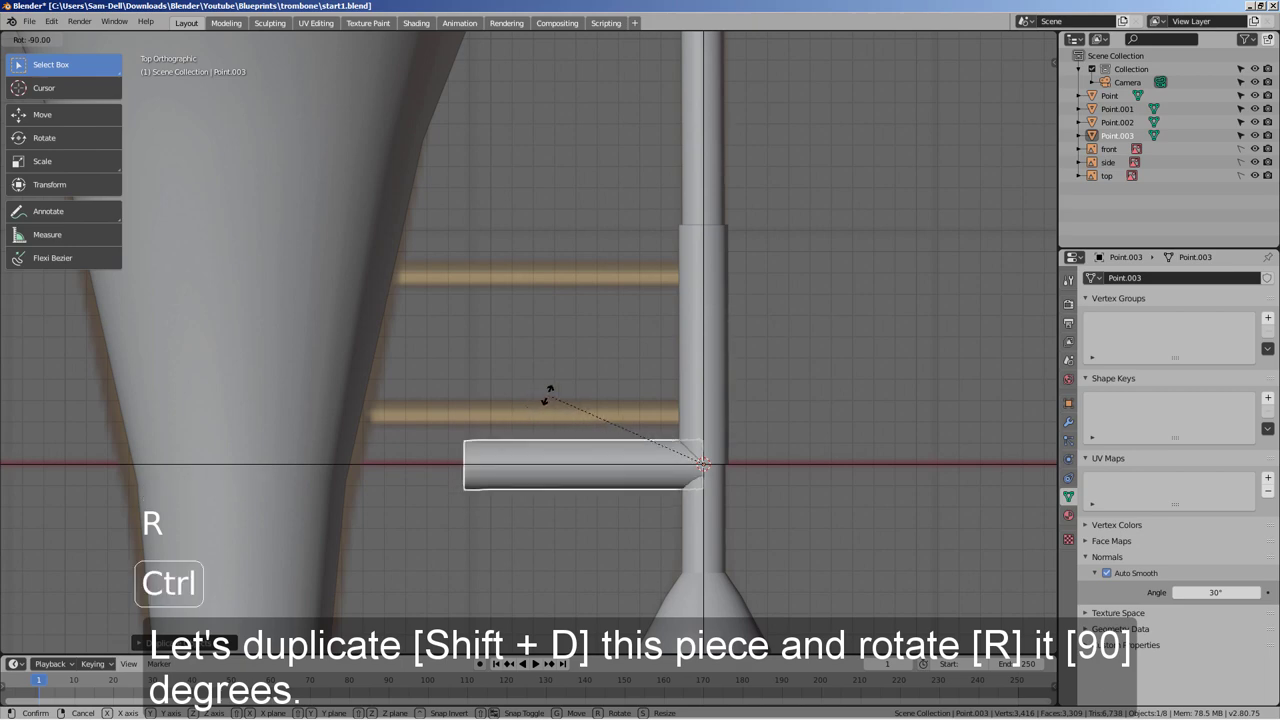
key("g")
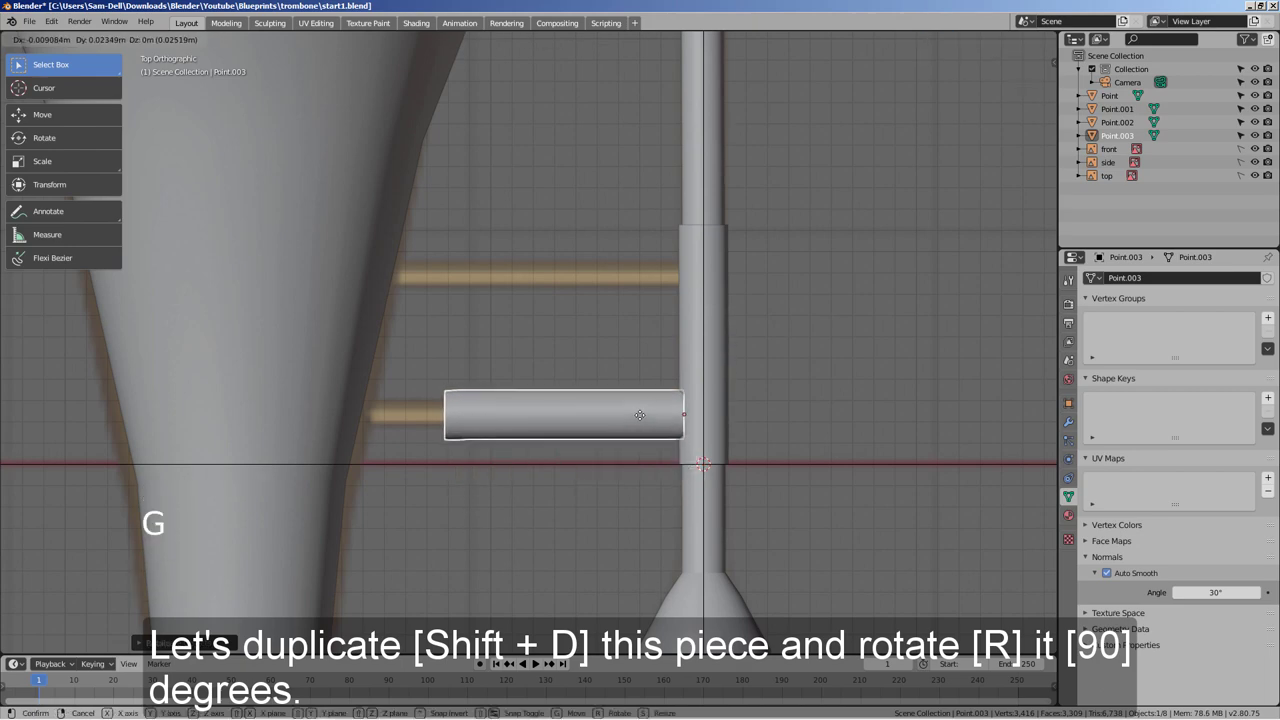
key("s")
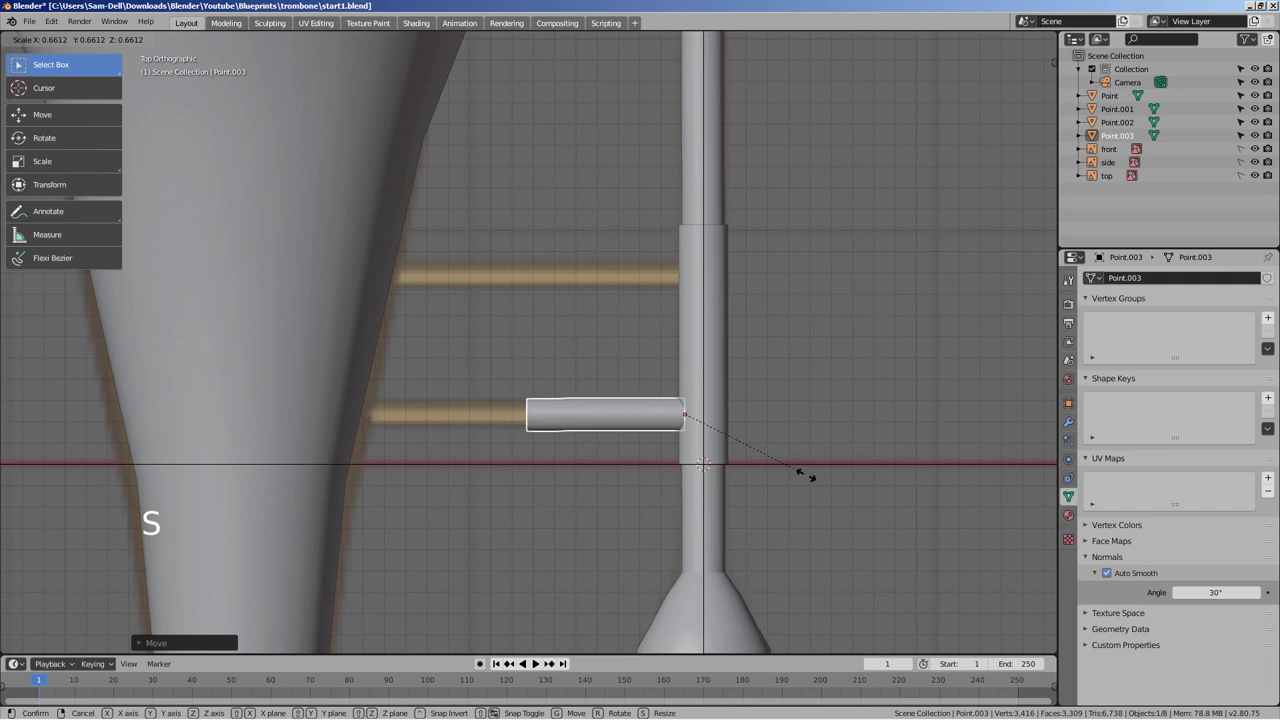
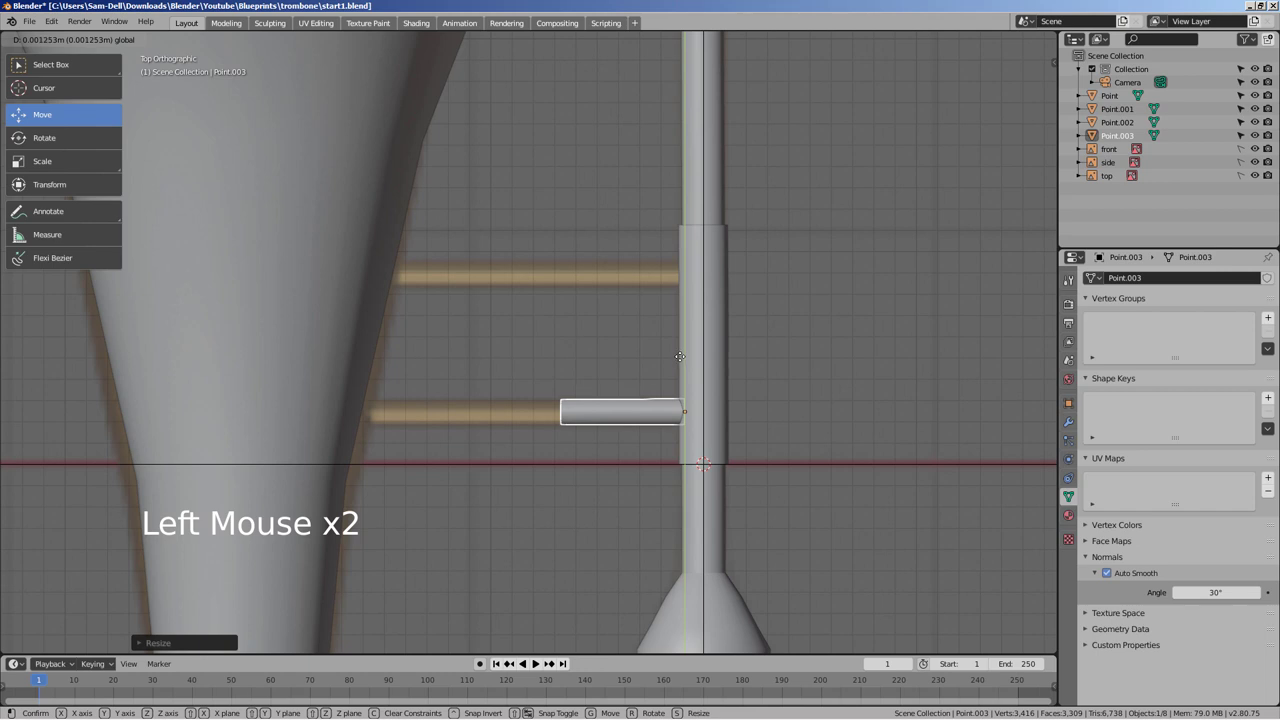
- Adjust the crossbar's mesh in see-through view, then duplicate it for a second crossbar
key("Tab")
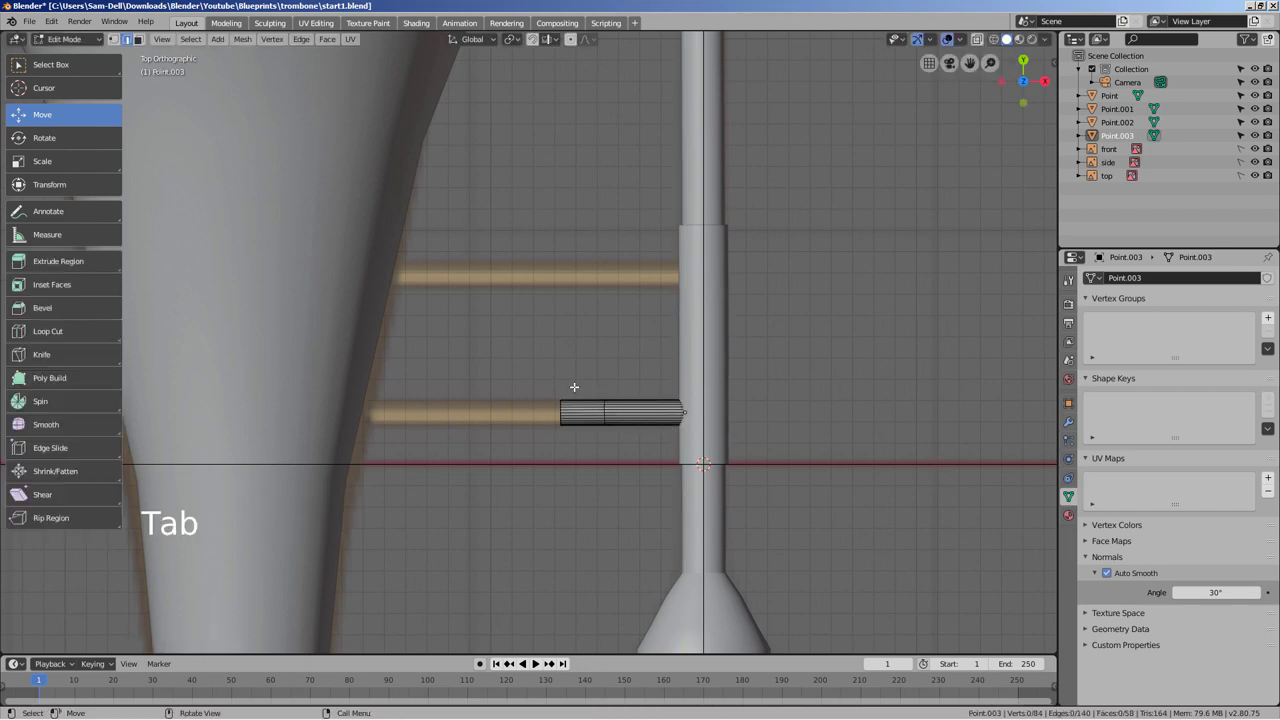
key("shift+z")
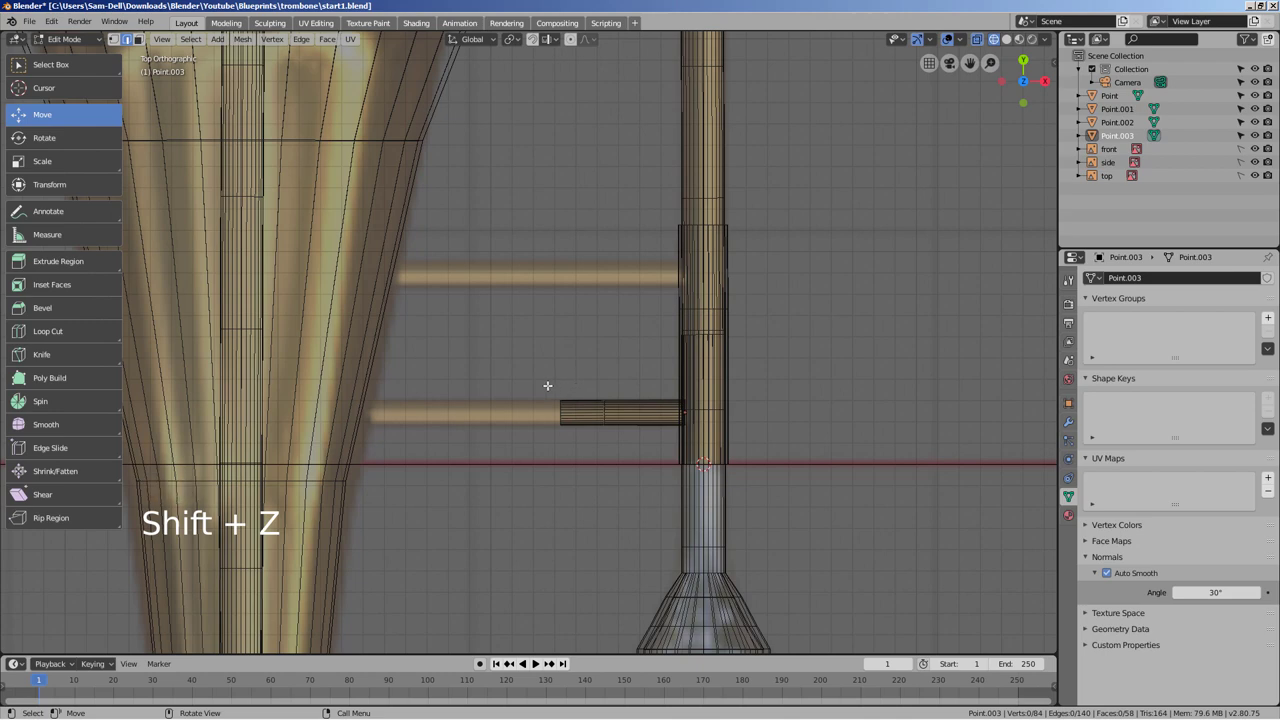
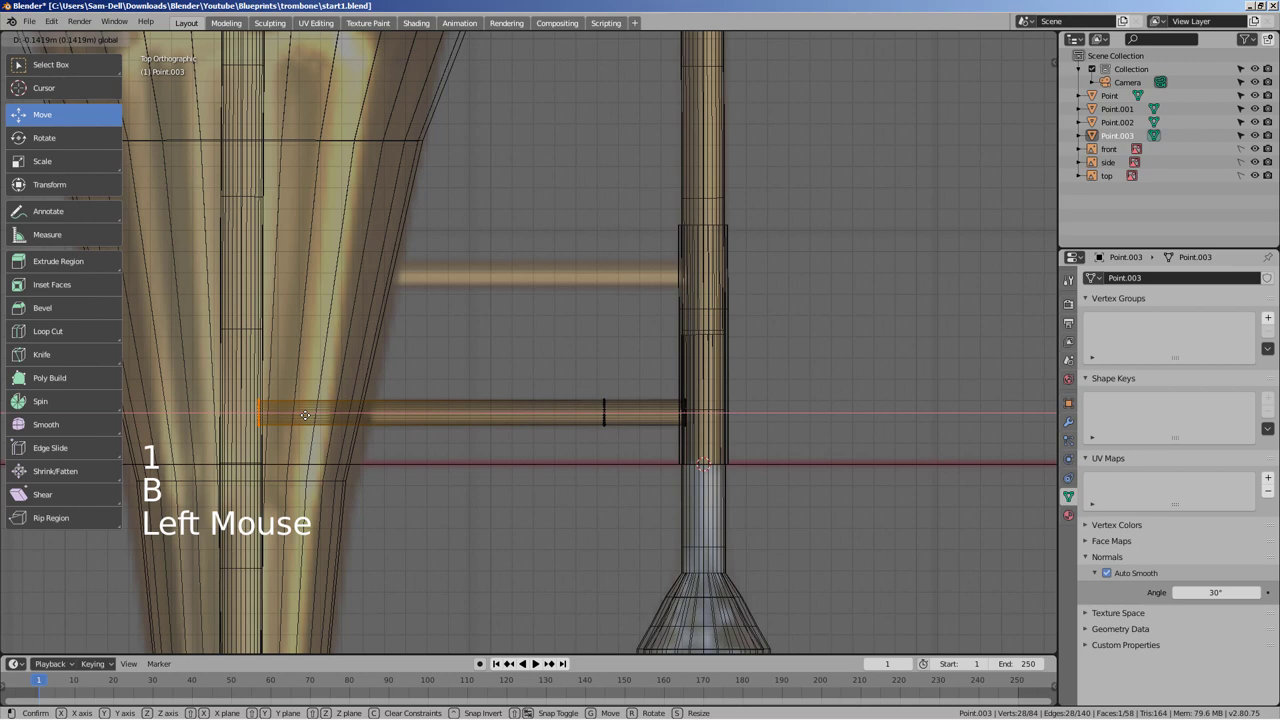
key("Tab")
key("shift+d")
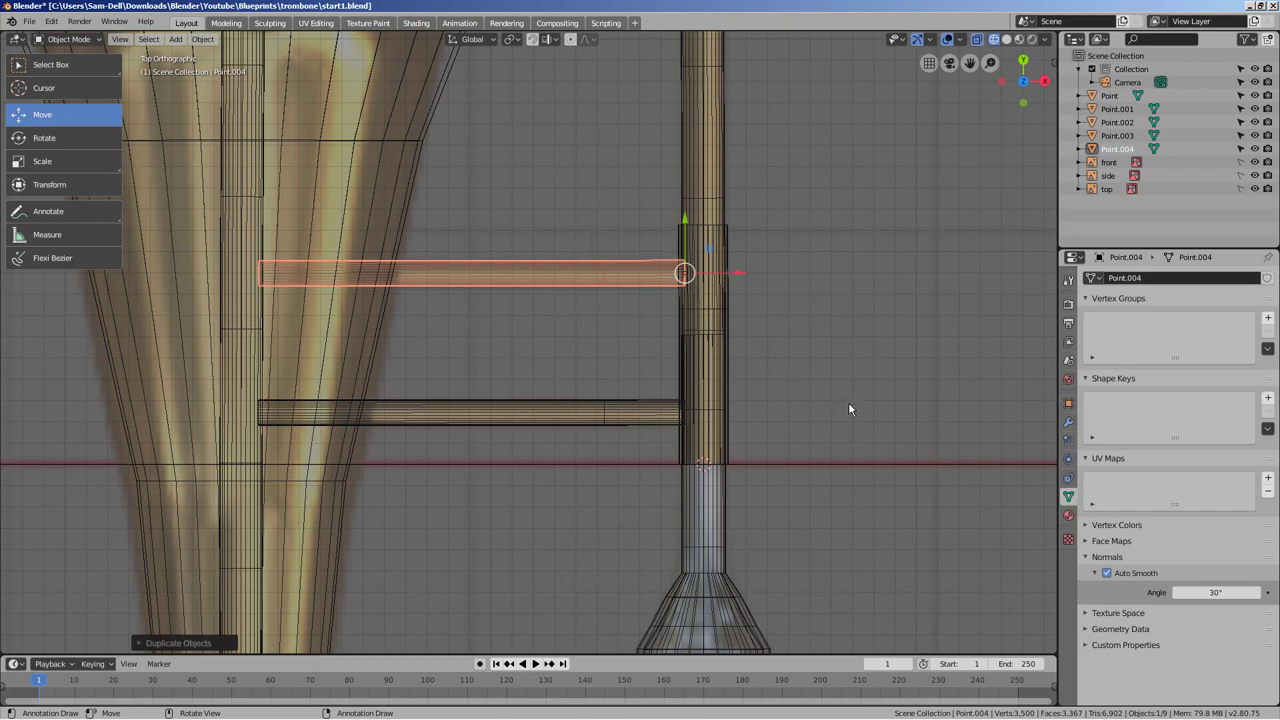
- Inspect the model from front and side views and select a brace piece to copy
left_click(853, 408)
middle_click(891, 463)
key("shift+z")
left_click(737, 372)
scroll("down", 3)
middle_click(679, 380)
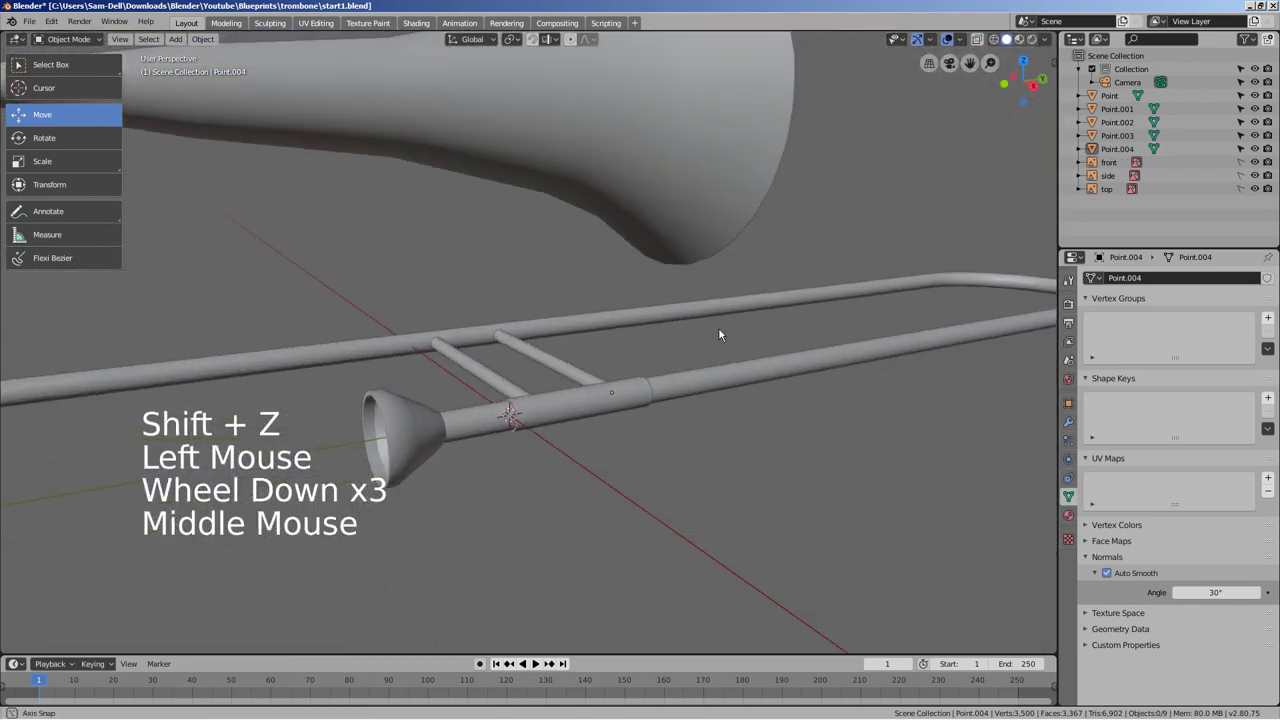
key("KP_1")
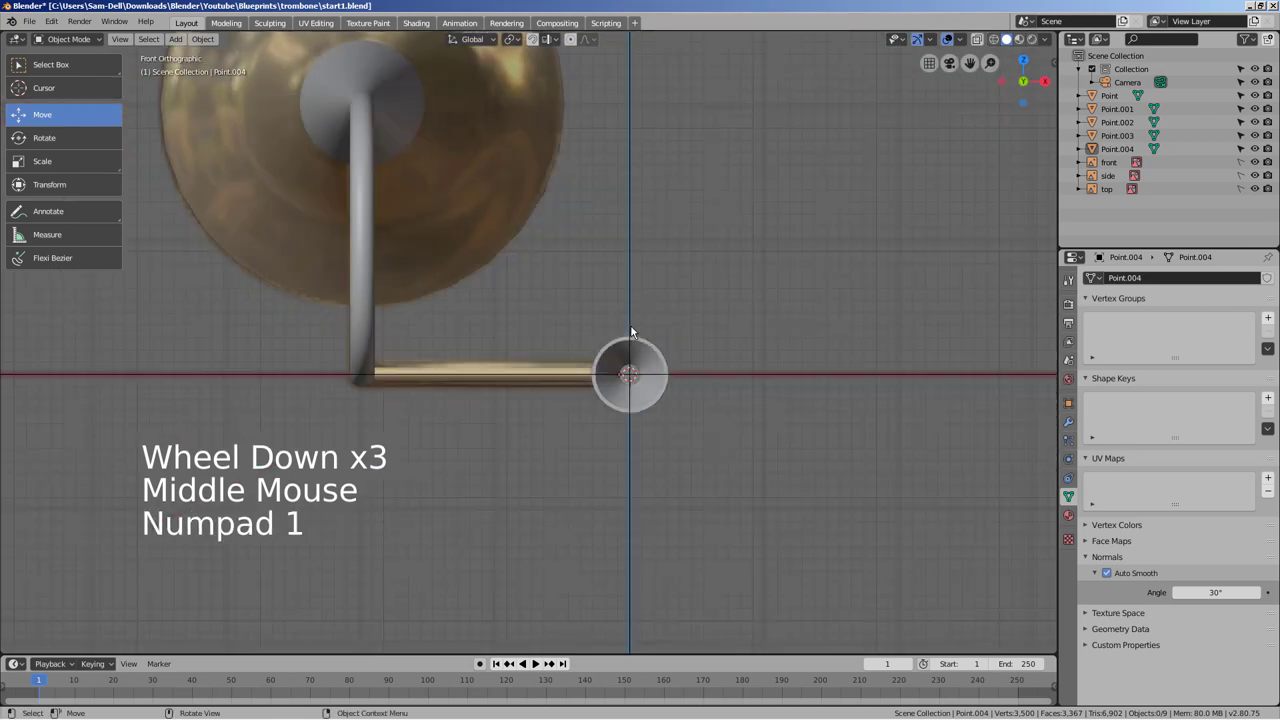
key("KP_3")
middle_click(641, 375)
left_click(506, 337)
- Duplicate the brace as upright rod Point.005 and position it between the slide and bell tube
key("KP_7")
key("KP_1")
key("KP_3")
scroll("down", 3)
key("shift+d")
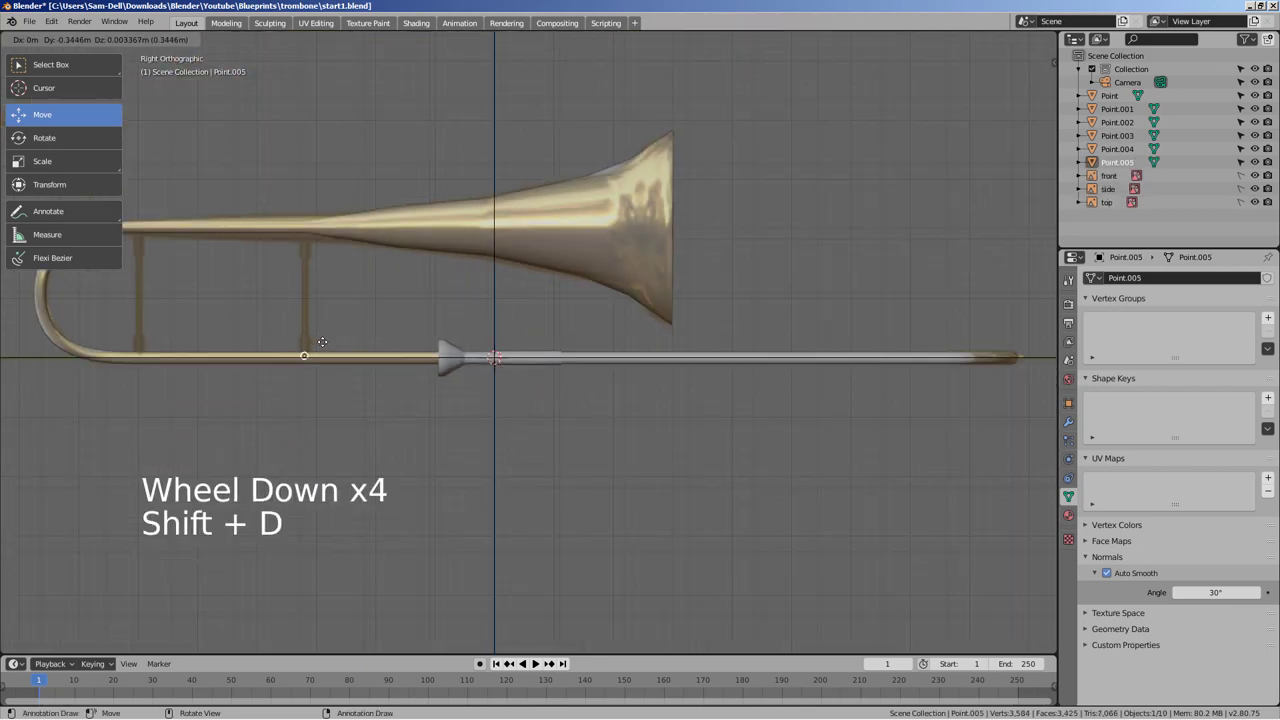
key("KP_3")
key("KP_Enter")
key("KP_3")
key("KP_1")
key("r")
key("KP_3")
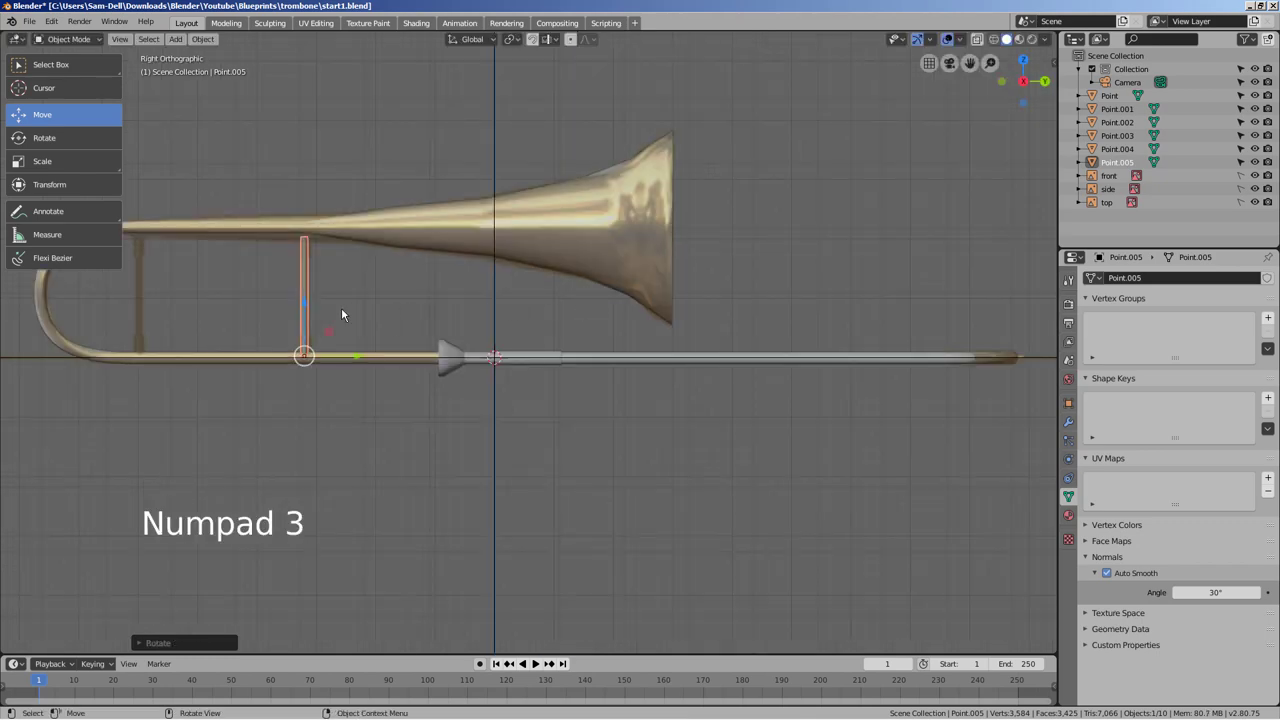
- Check the new brace's alignment beneath the bell tube in see-through wireframe from the front
scroll("up", 3)
middle_click(395, 343)
key("shift+z")
middle_click(519, 356)
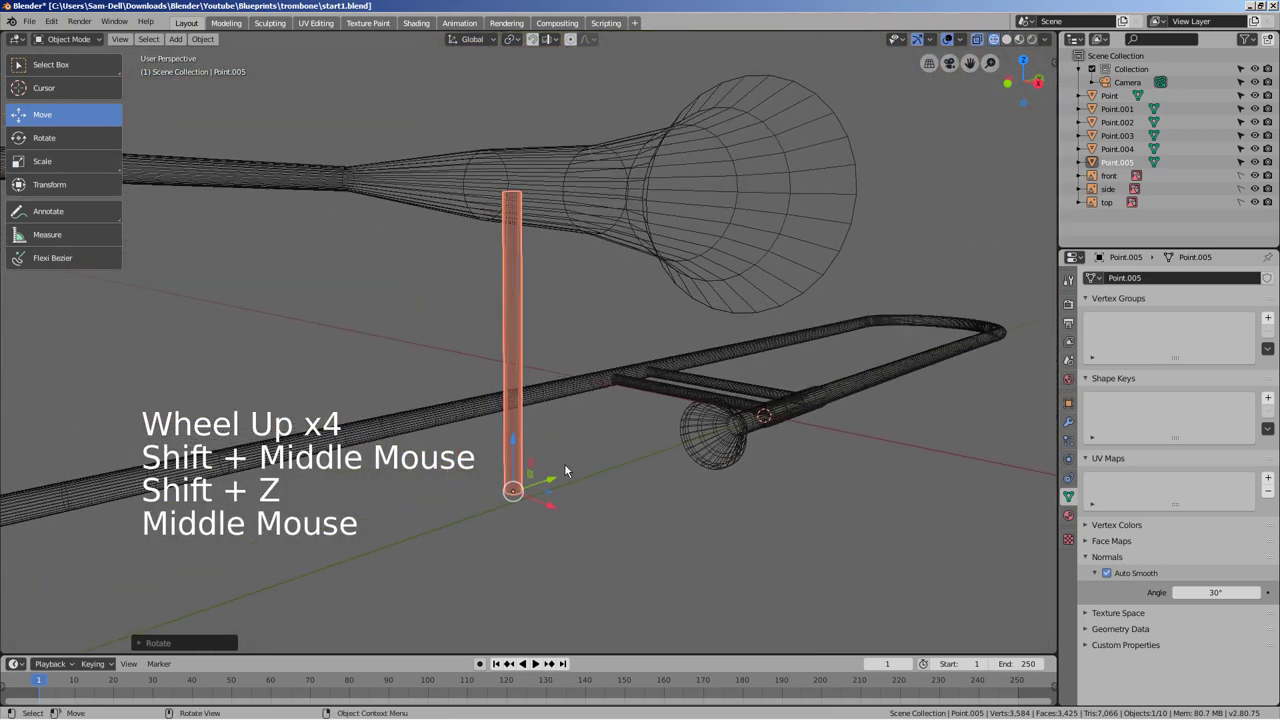
left_click(549, 507)
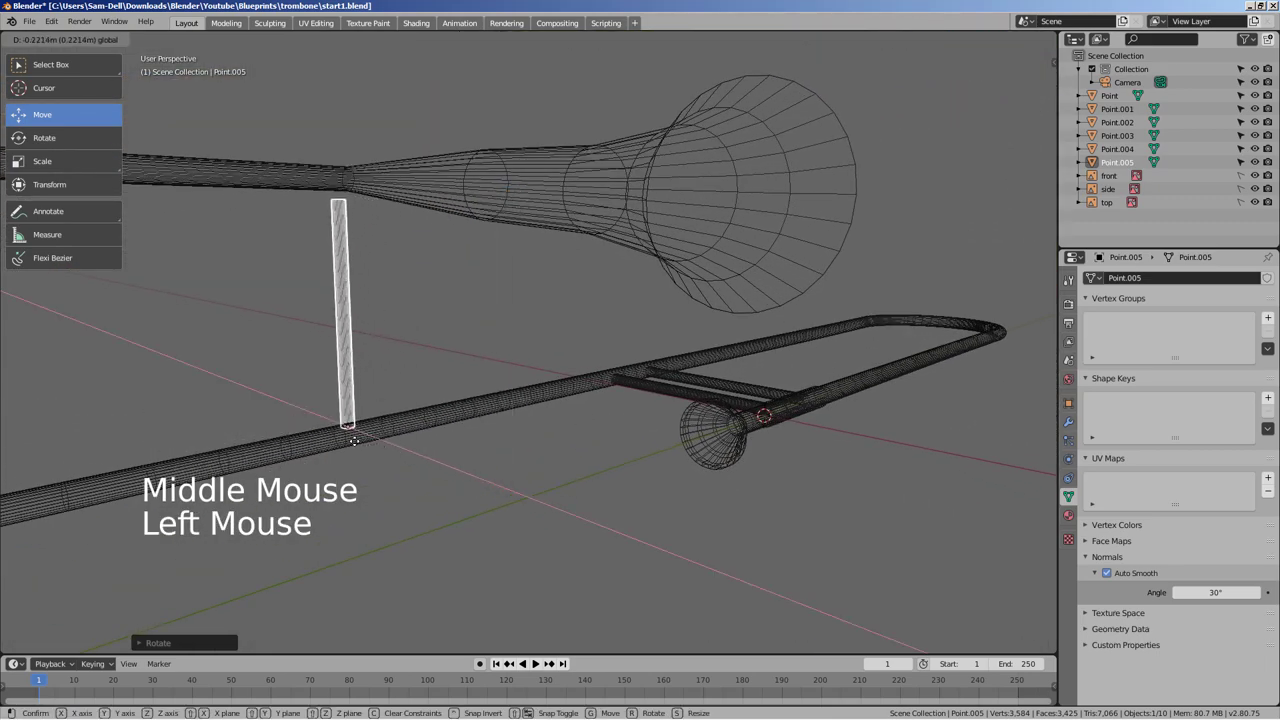
key("KP_1")
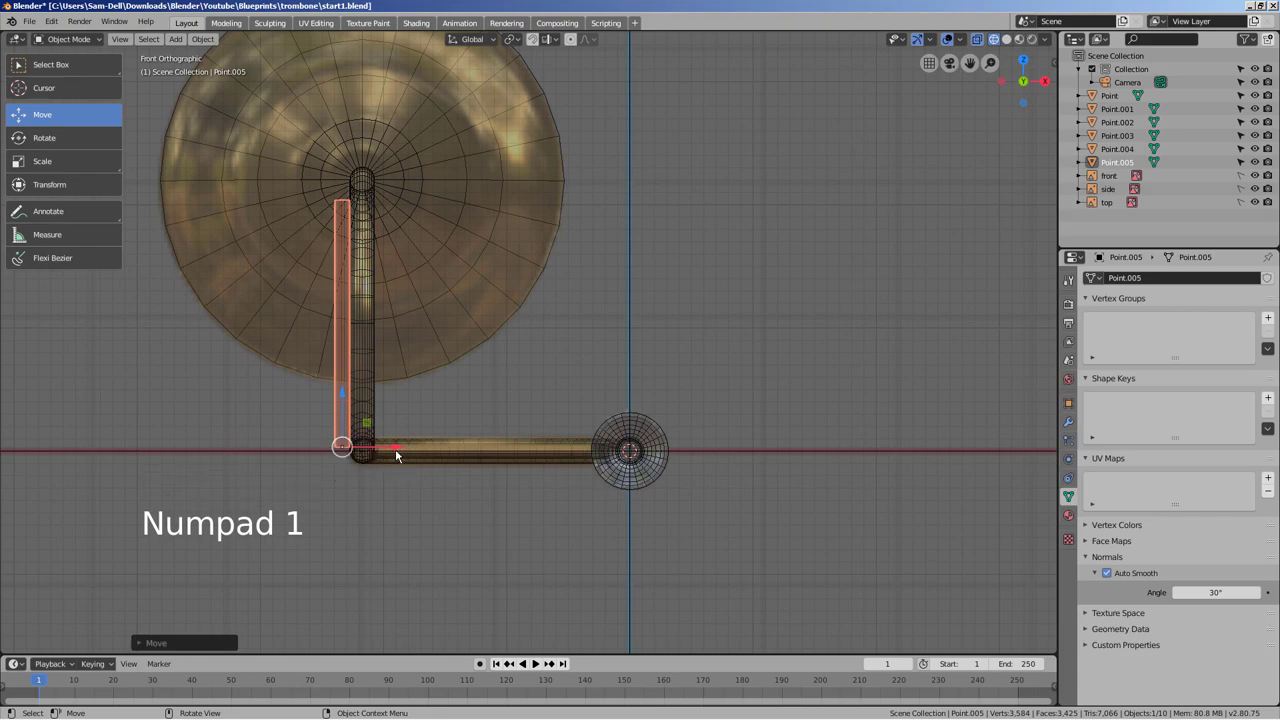
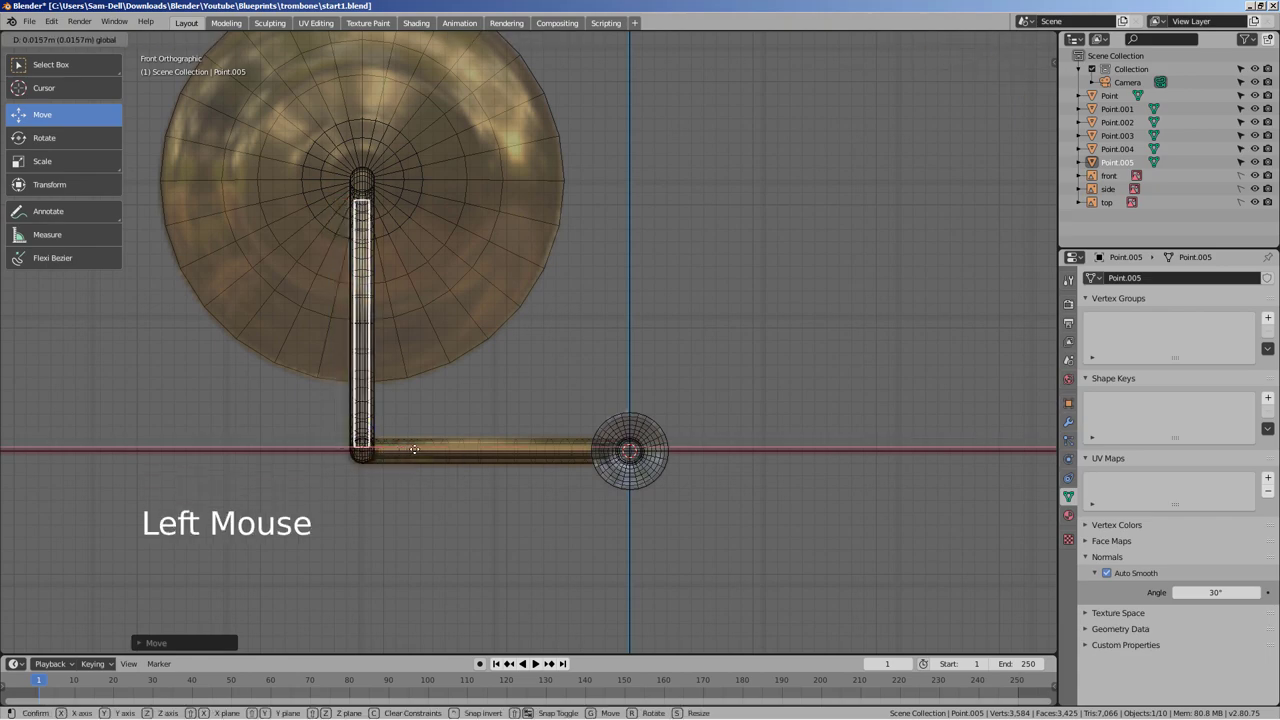
middle_click(516, 498)
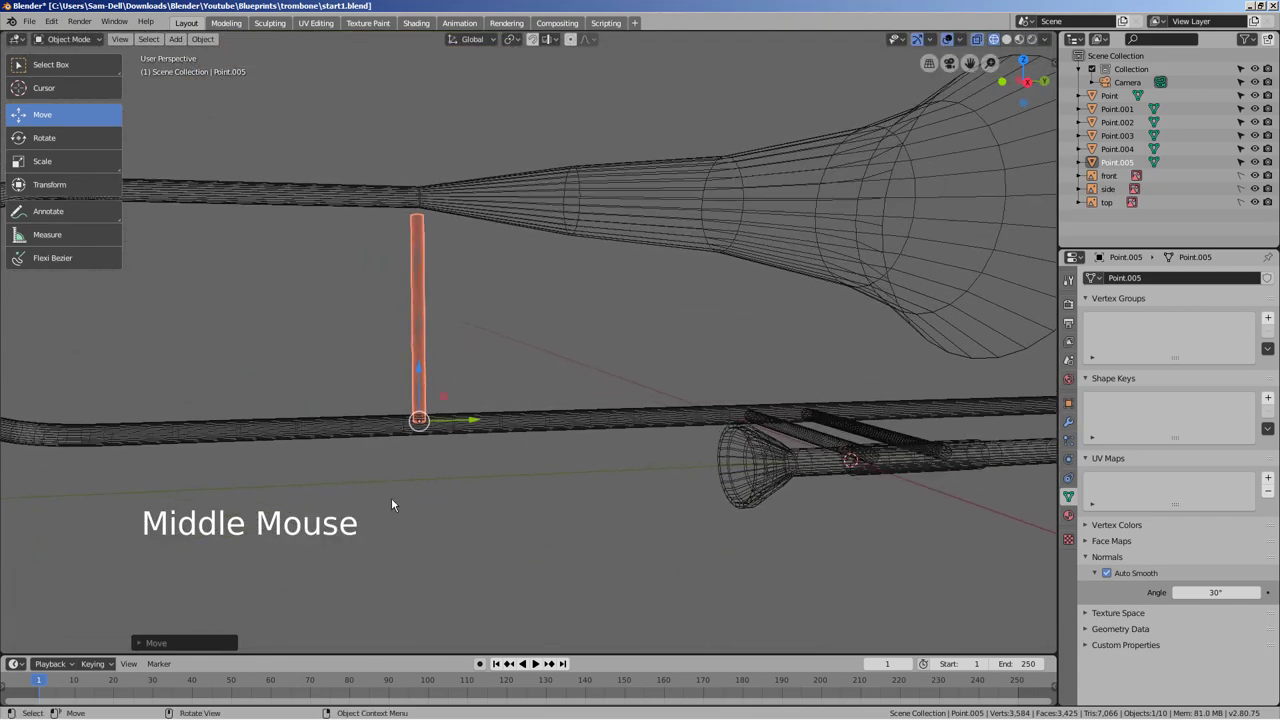
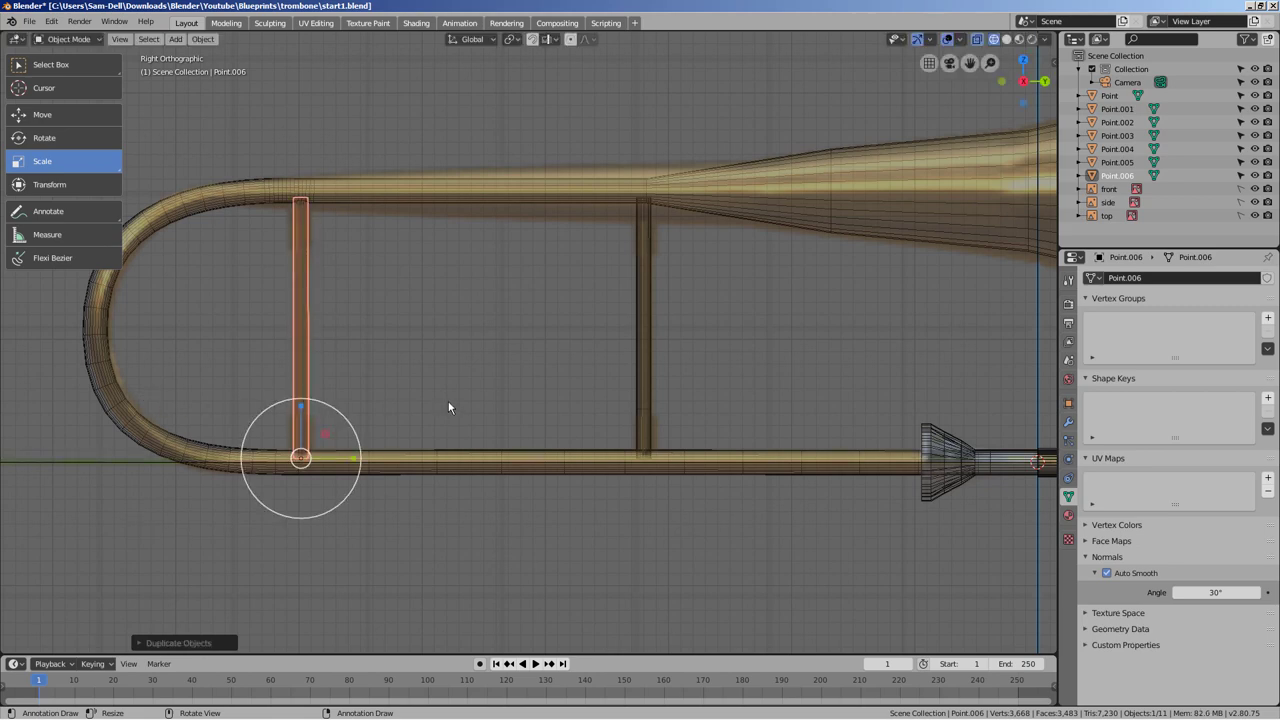
- Duplicate the vertical brace near the bend and stretch the copy lengthwise
key("shift+d")
key("s")
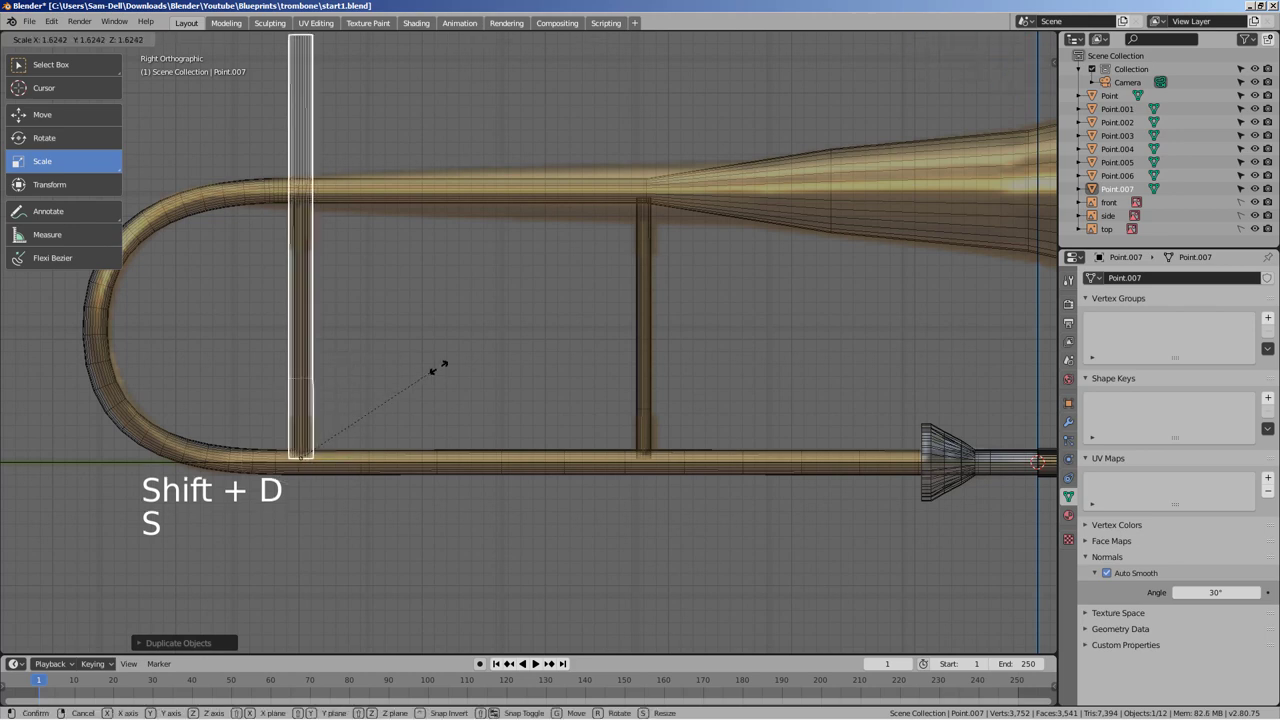
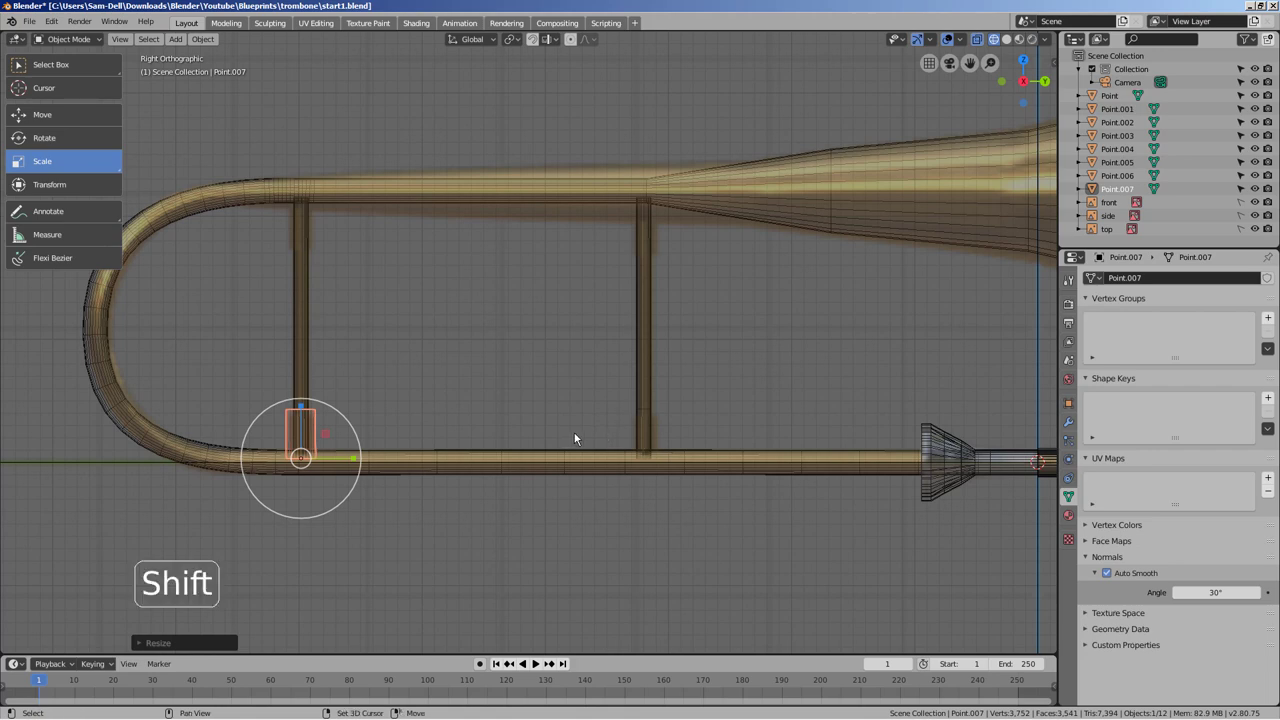
- Duplicate and scale collar pieces along the slide, checking the right brace joint
key("shift+z")
middle_click(586, 430)
key("KP_3")
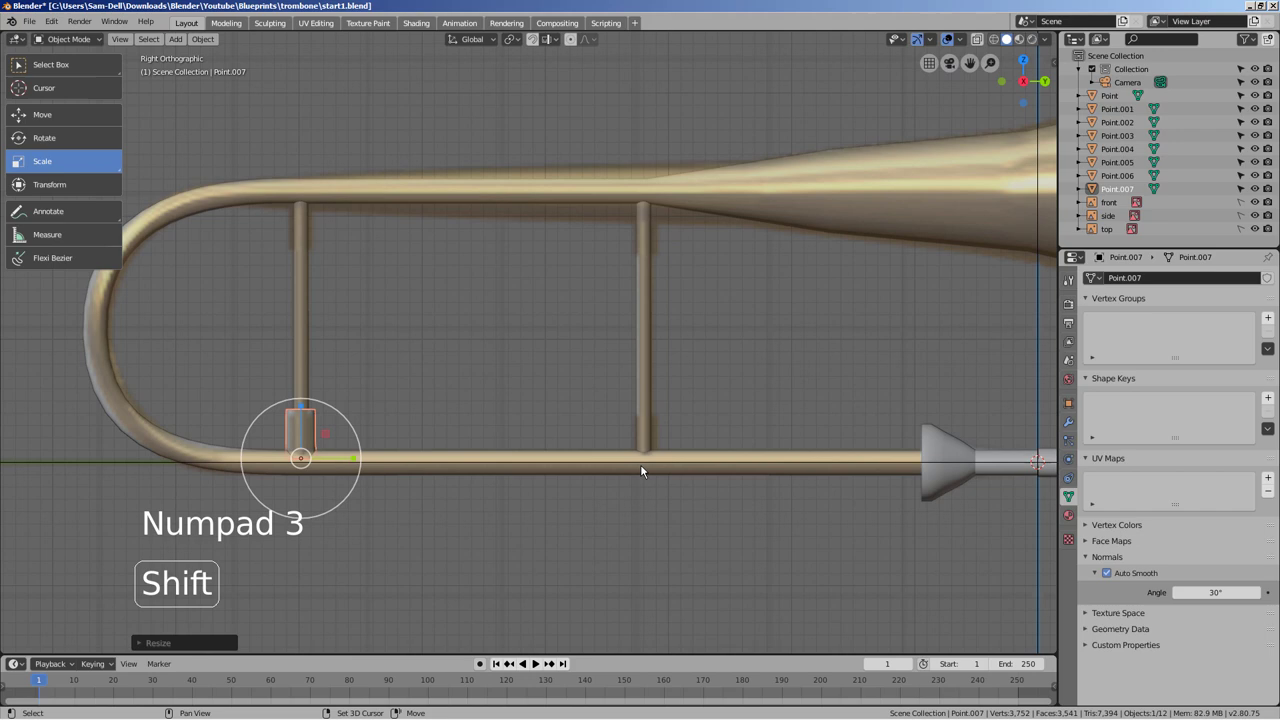
key("shift+d")
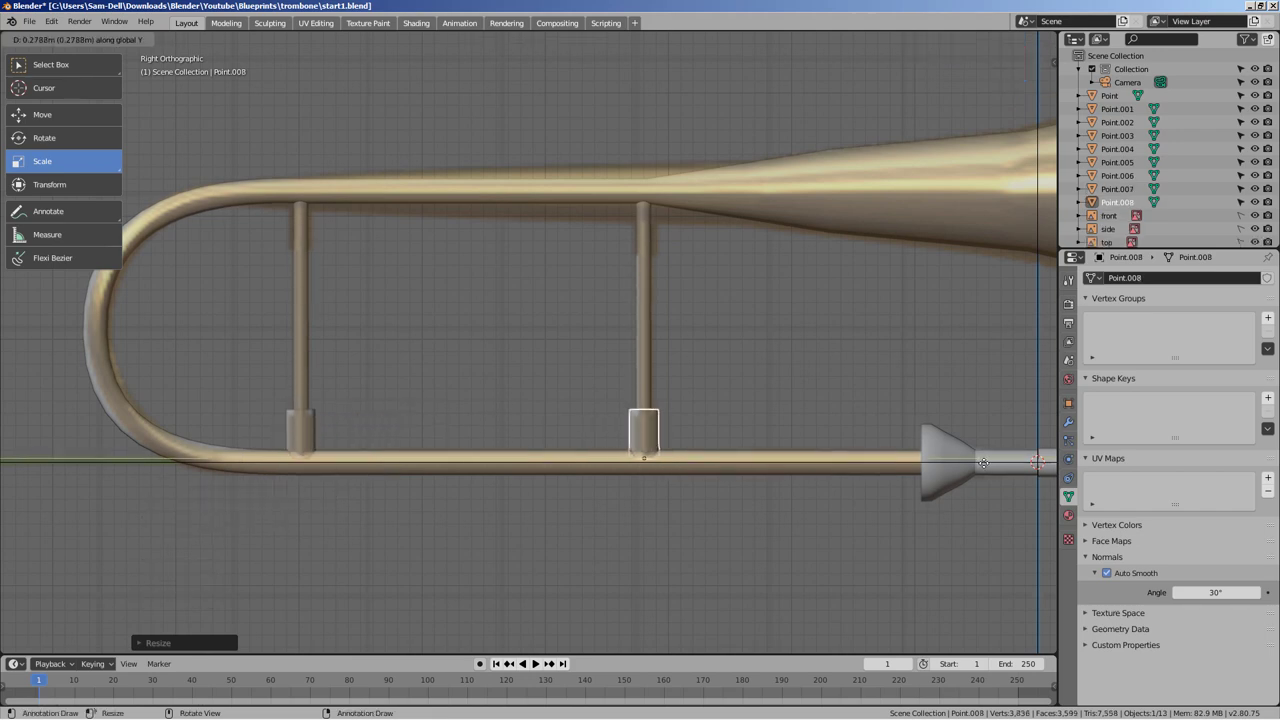
key("shift+d")
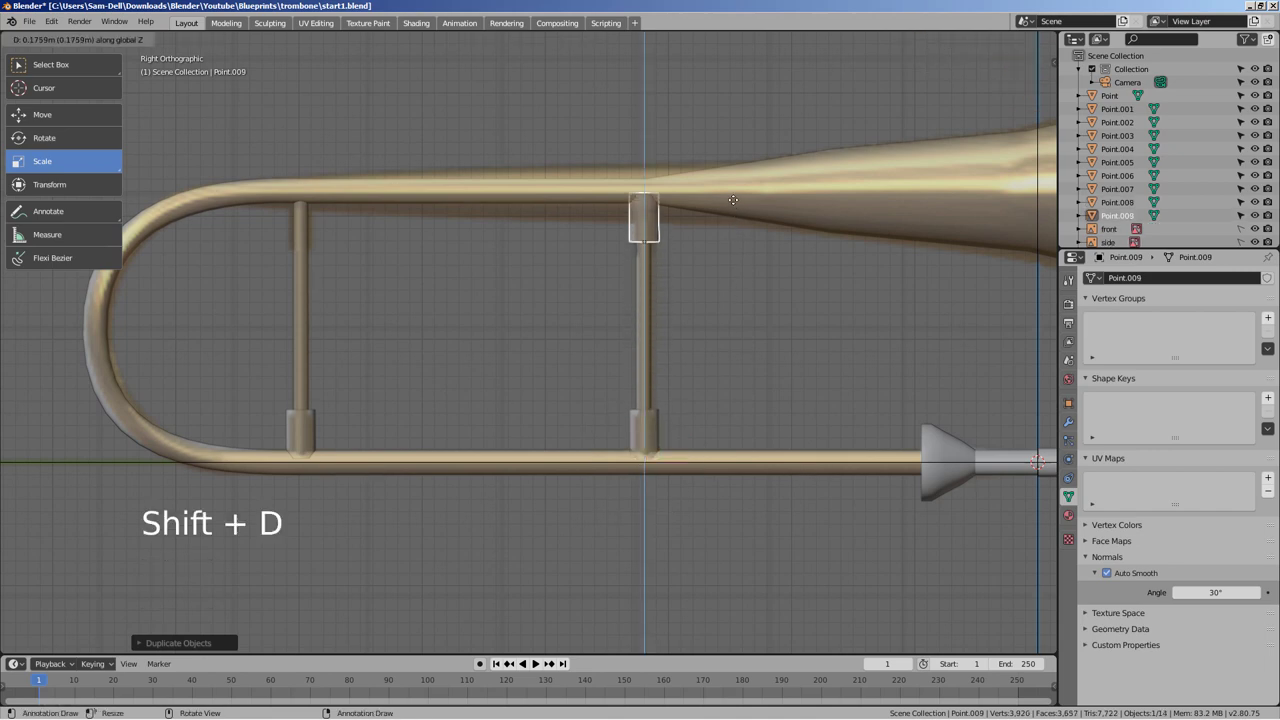
key("s")
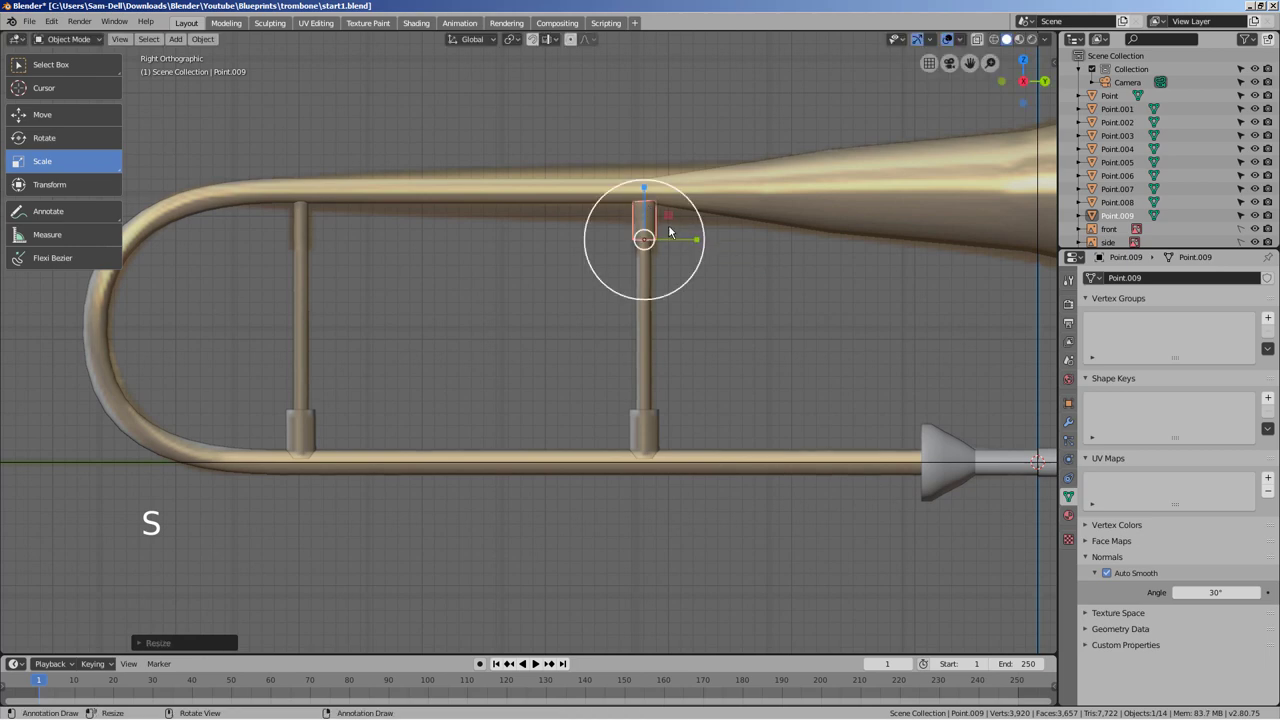
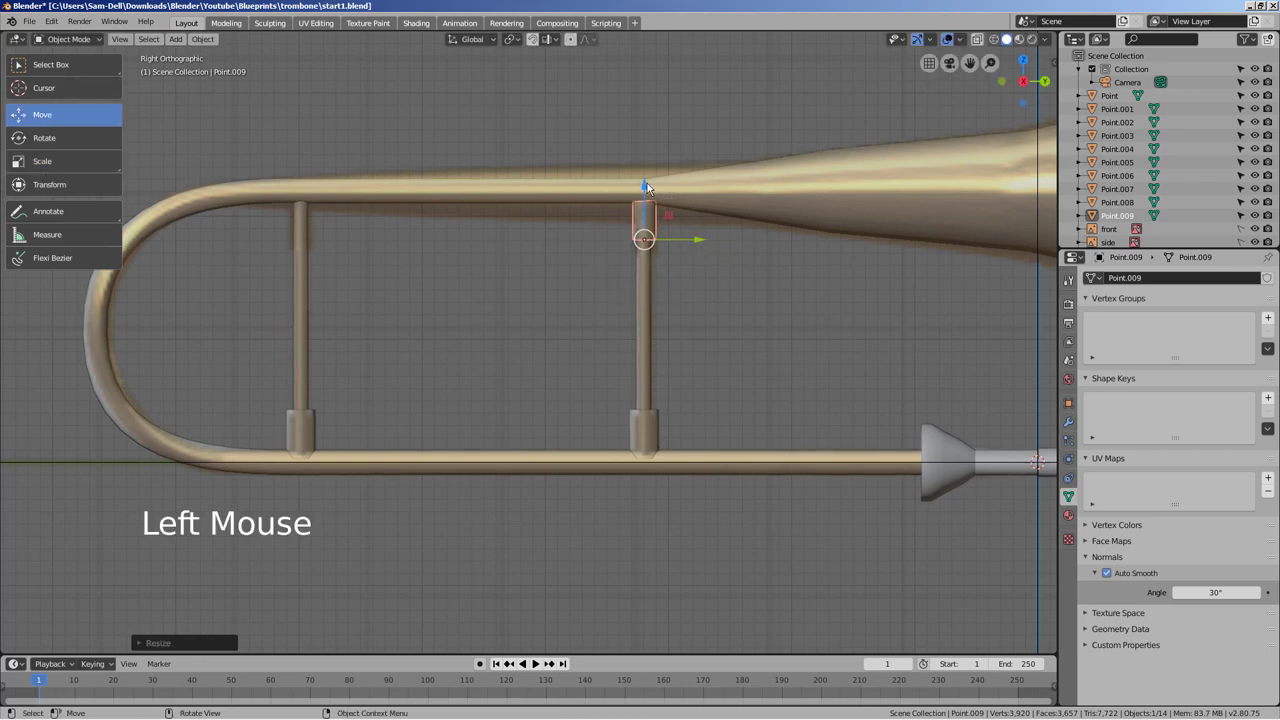
left_click(652, 185)
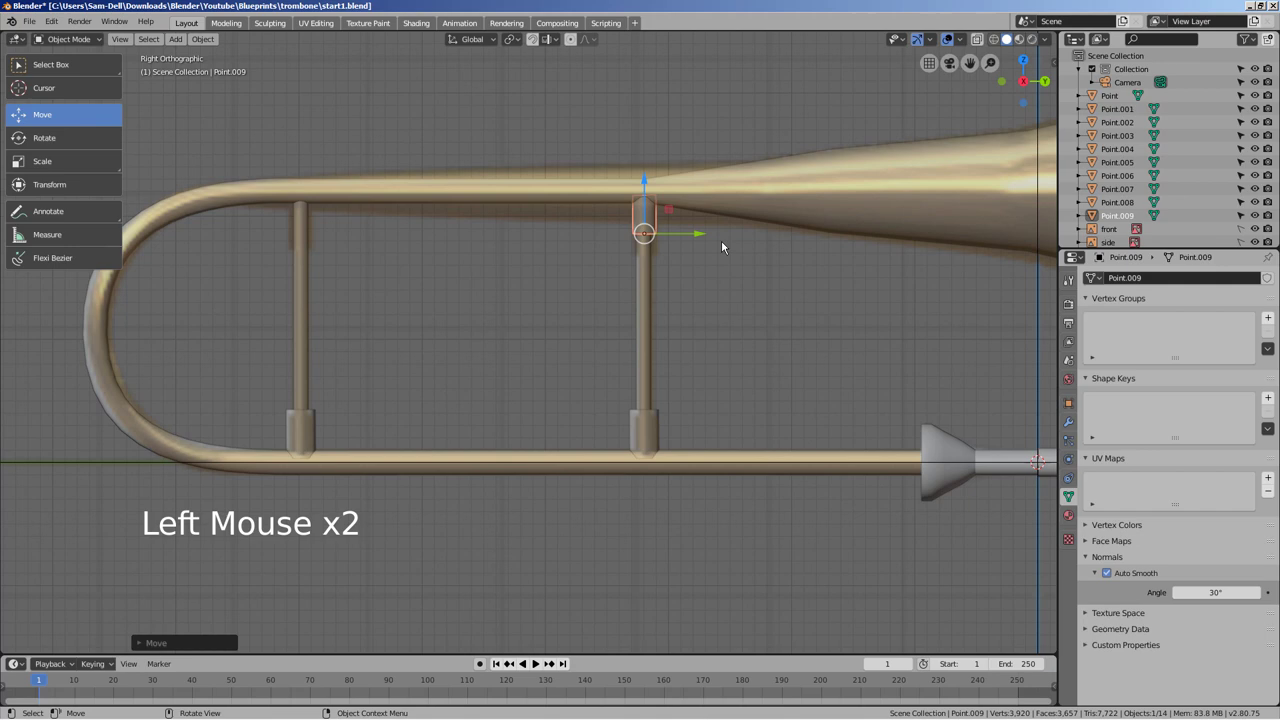
middle_click(763, 278)
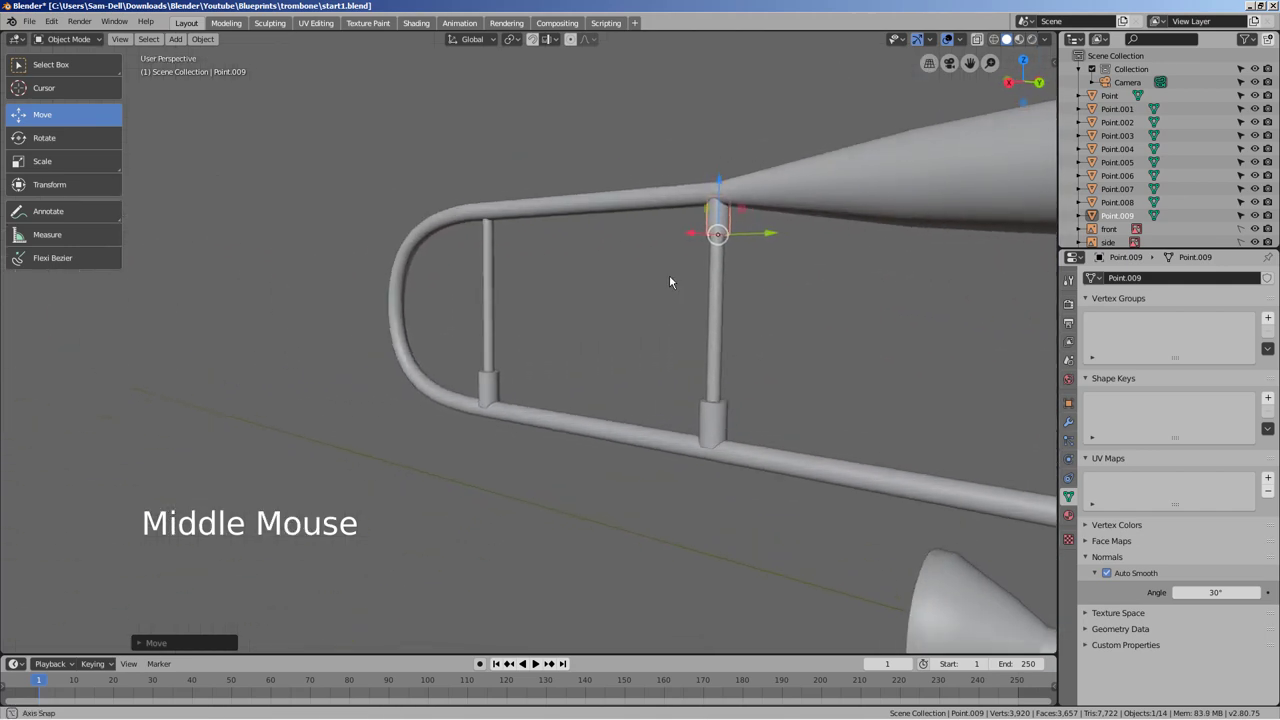
key("s")
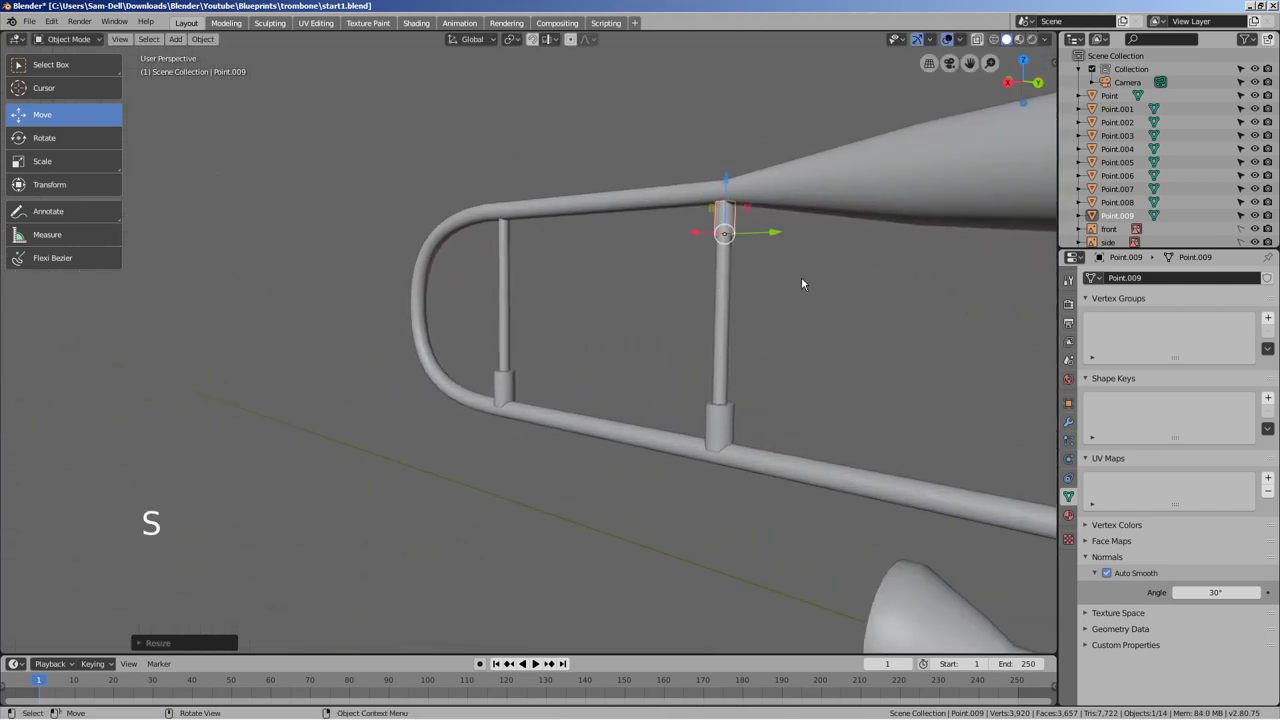
- Delete surplus brace copies and duplicate the brace sleeve downward to the rod's lower end
left_click(732, 199)
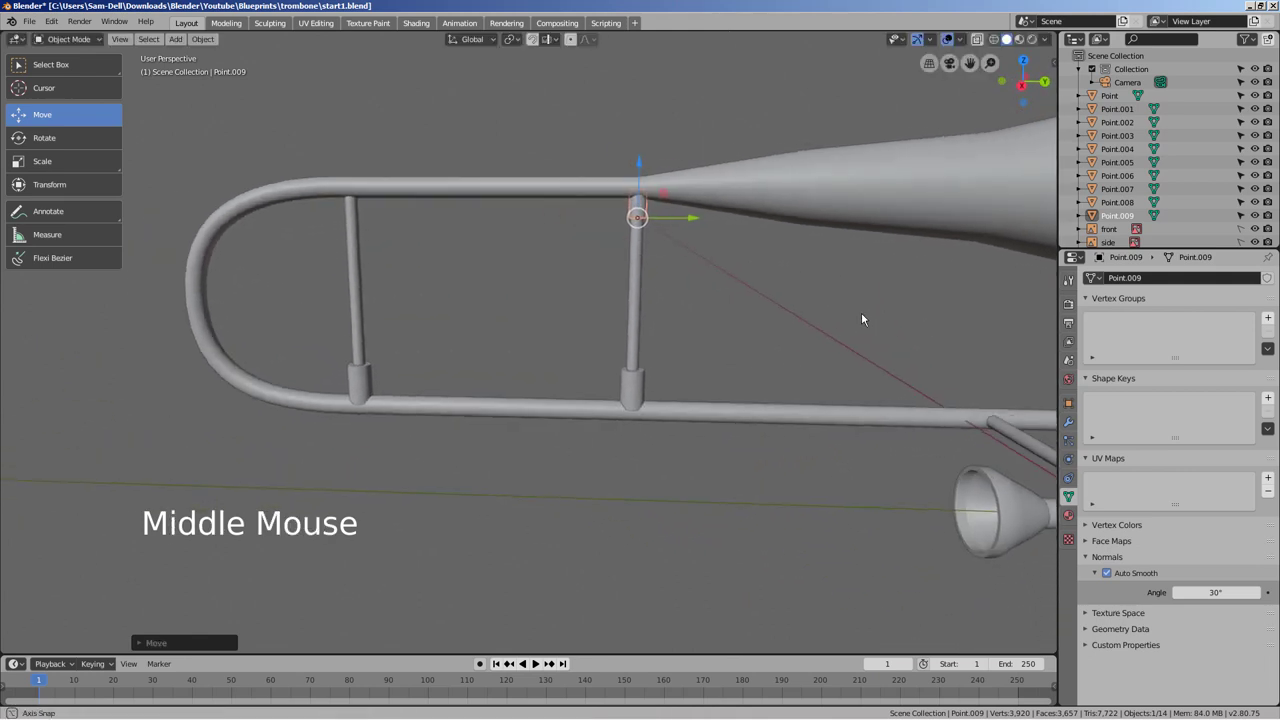
left_click(666, 389)
left_click(385, 382)
key("x")
left_click(661, 211)
key("shift+d")
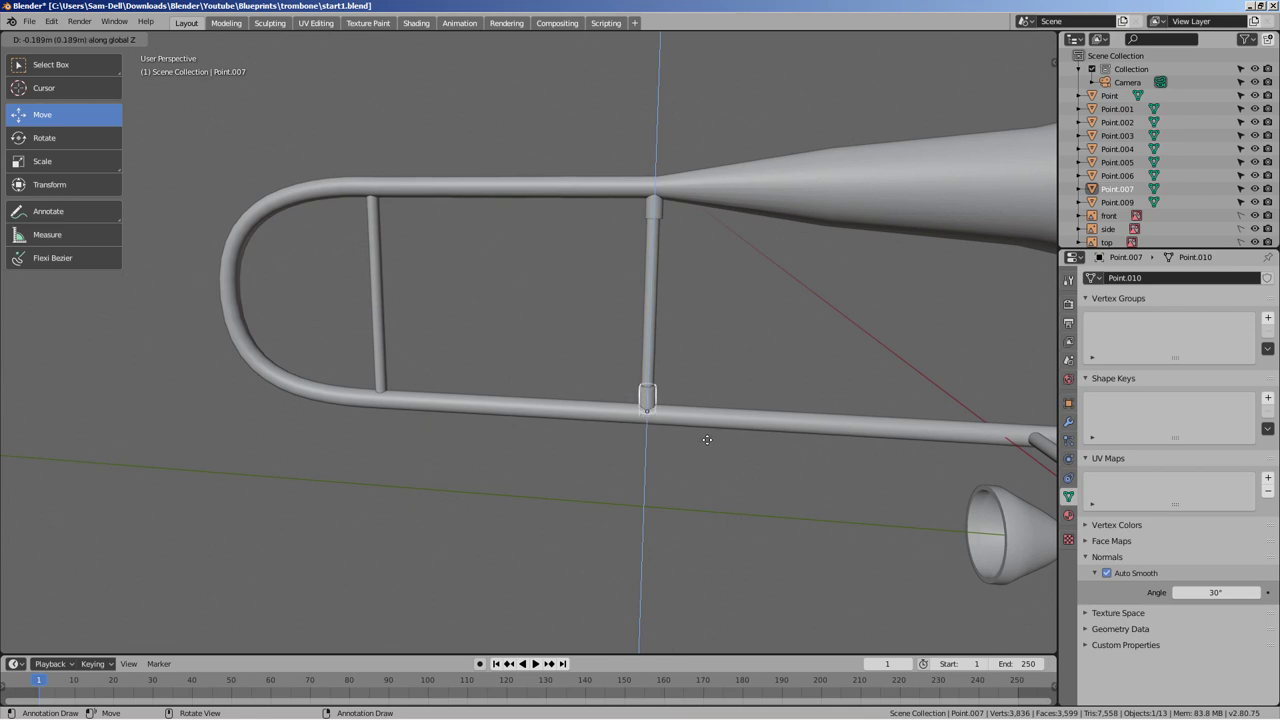
- Duplicate the right brace's sleeve up onto the left brace top as Point.010 and show its location values
key("shift+d")
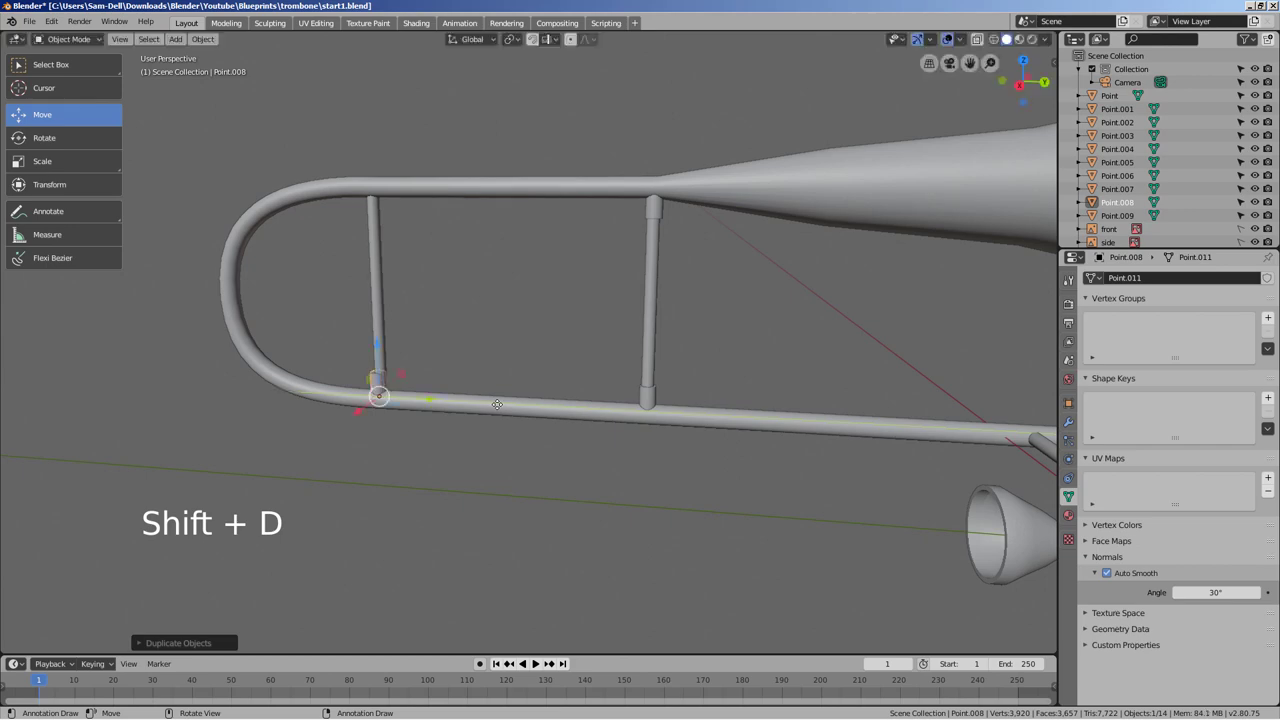
key("KP_1")
key("KP_3")
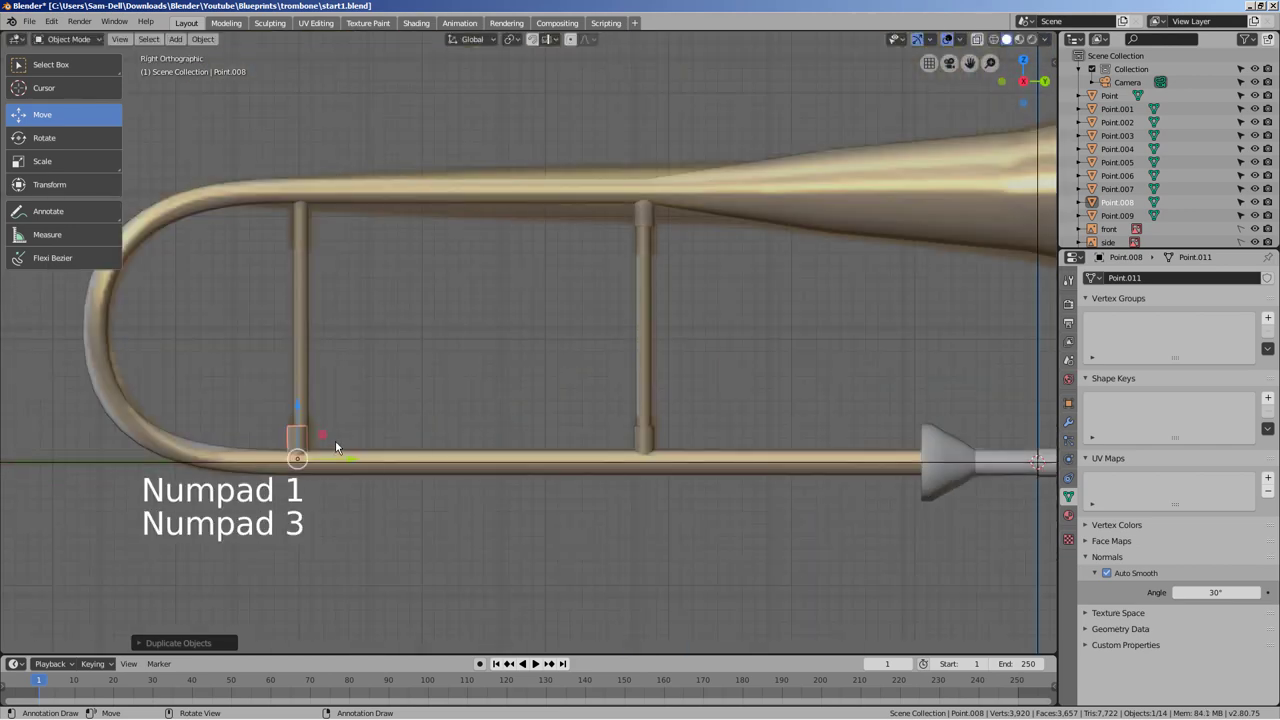
left_click(305, 493)
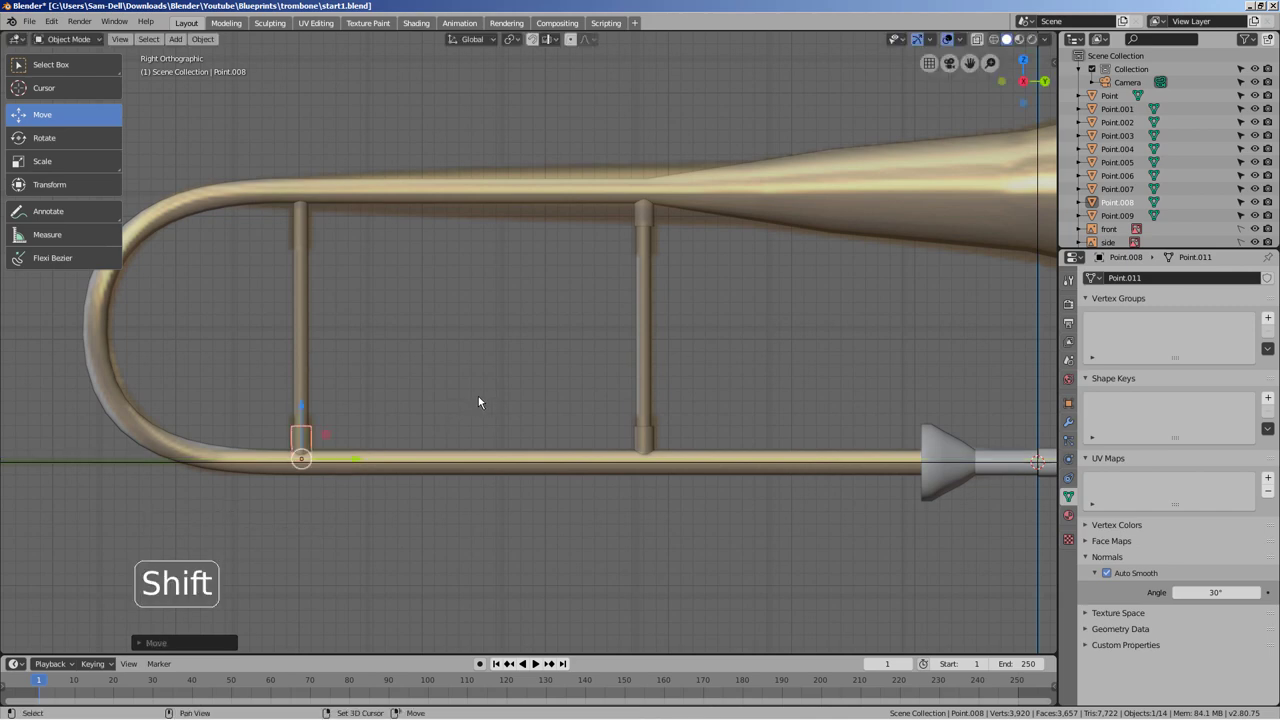
key("shift+d")
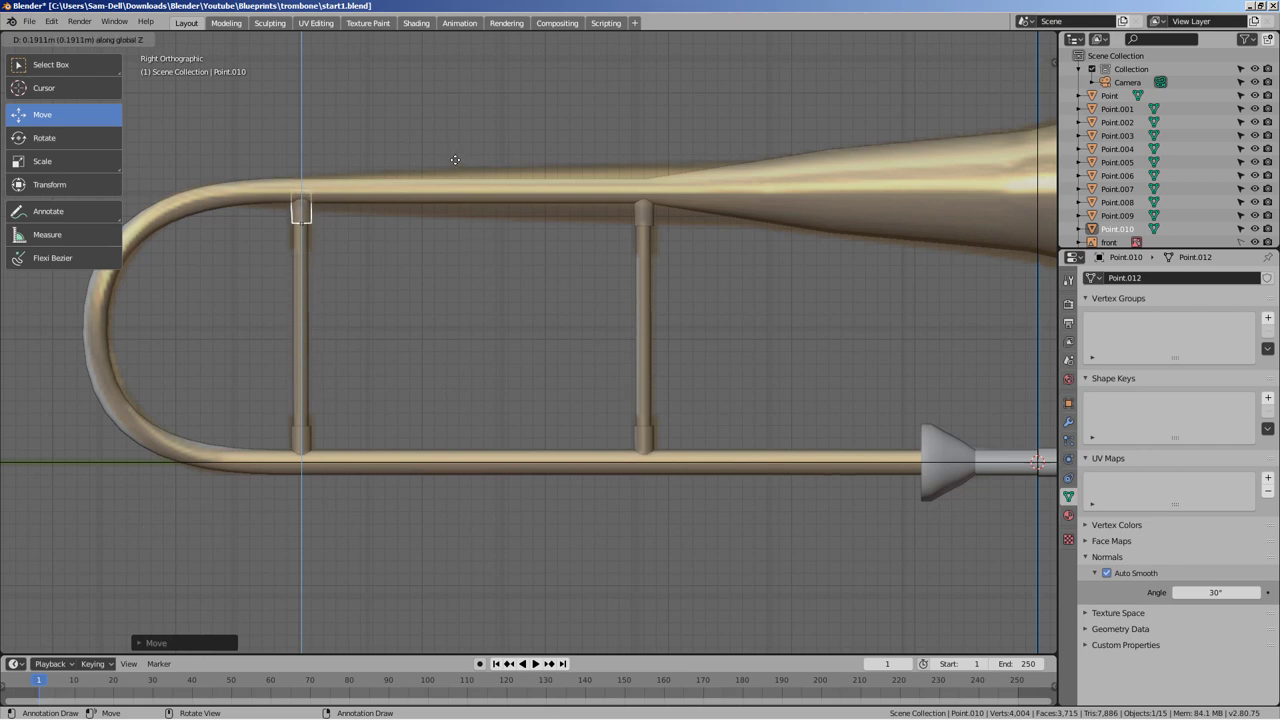
key("n")
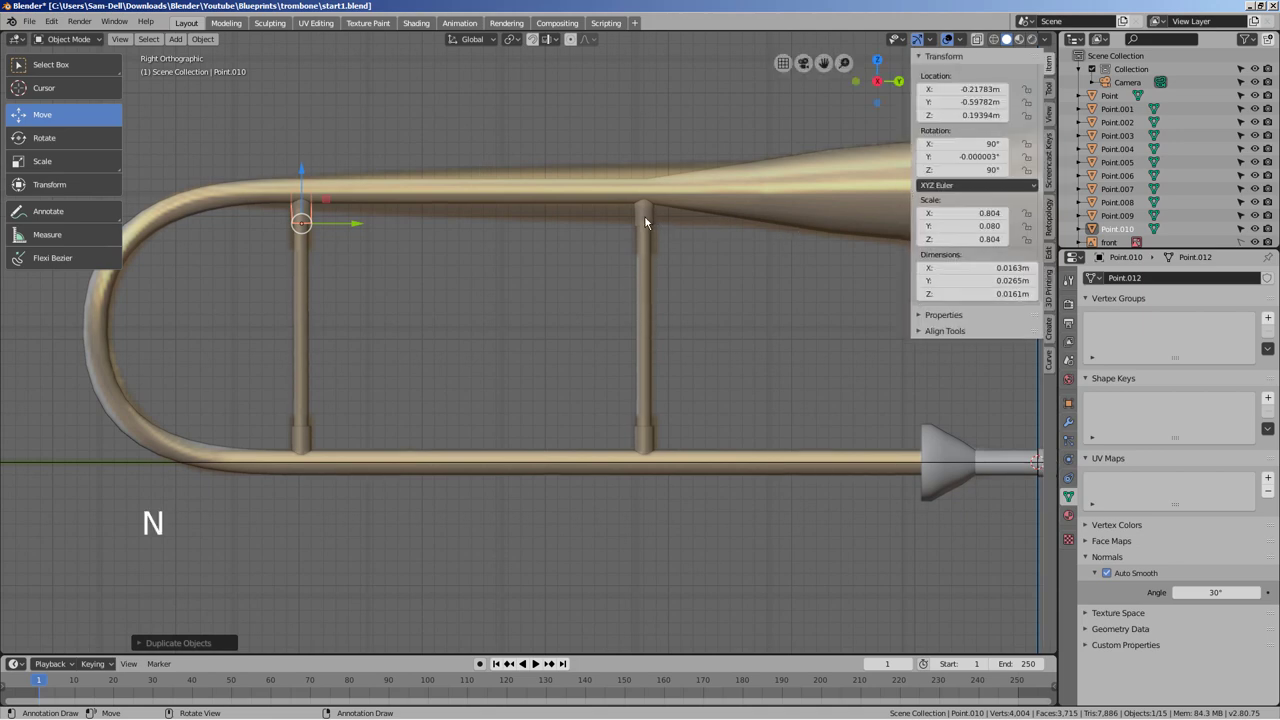
- Match the right brace's top sleeve Z location to the left sleeve's 0.19395 m
left_click(649, 221)
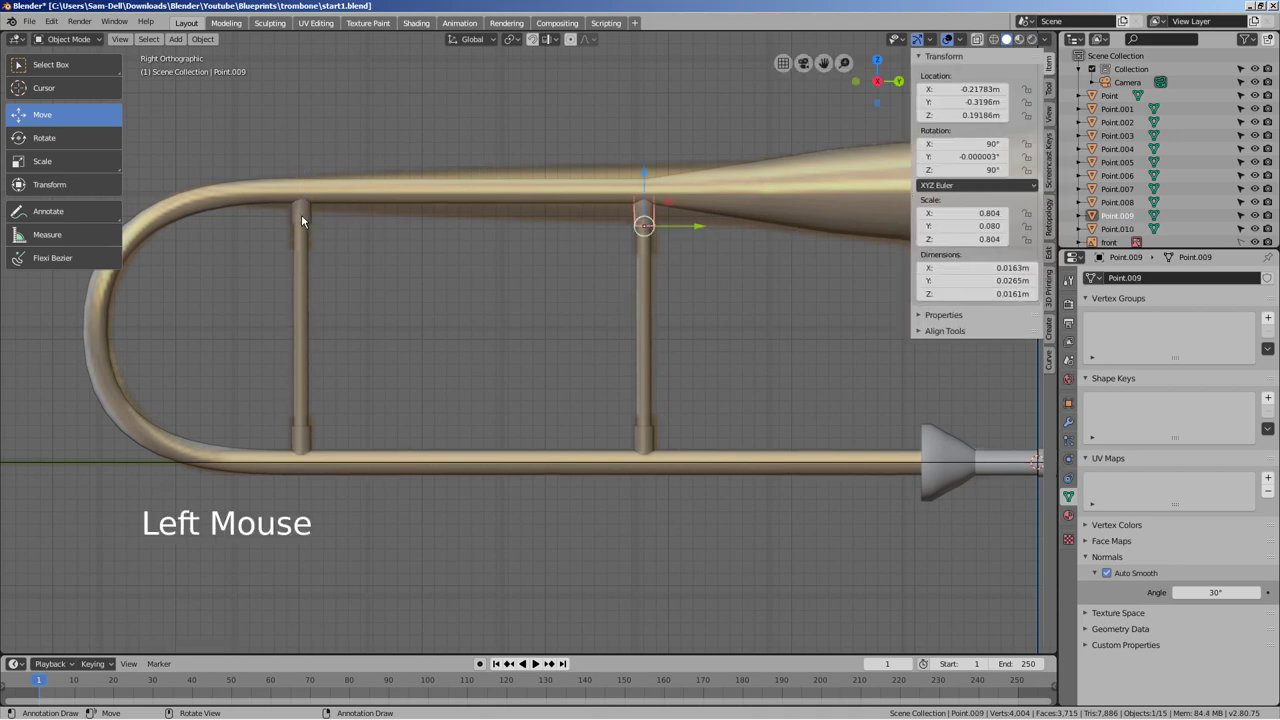
left_click(305, 220)
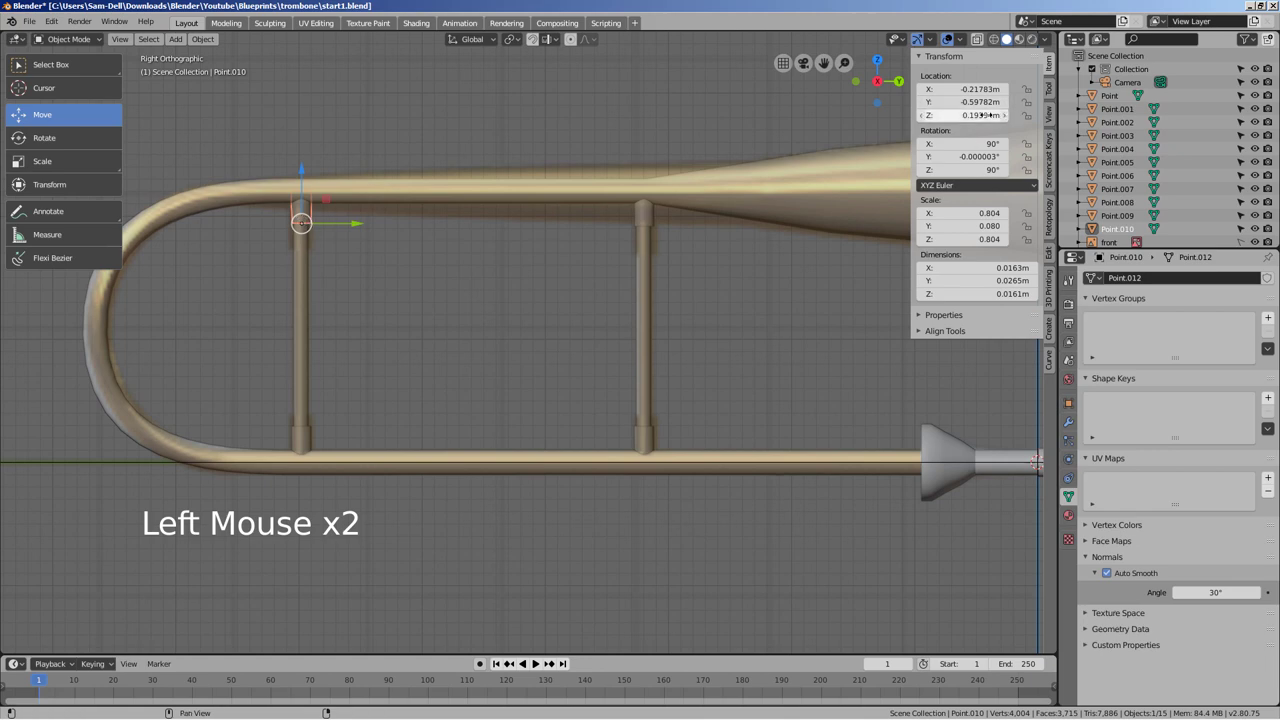
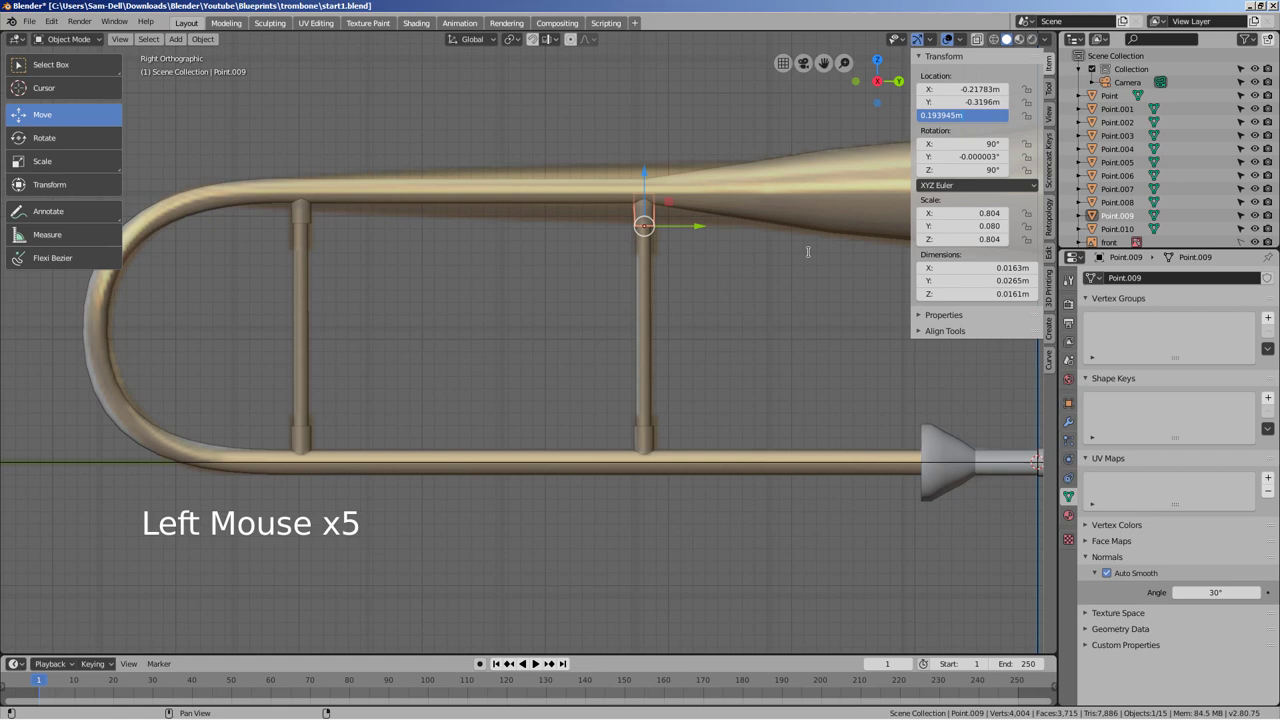
left_click(756, 341)
scroll("down", 3)
key("shift+z")
middle_click(809, 379)
key("shift+z")
middle_click(761, 434)
scroll("down", 3)
middle_click(757, 444)
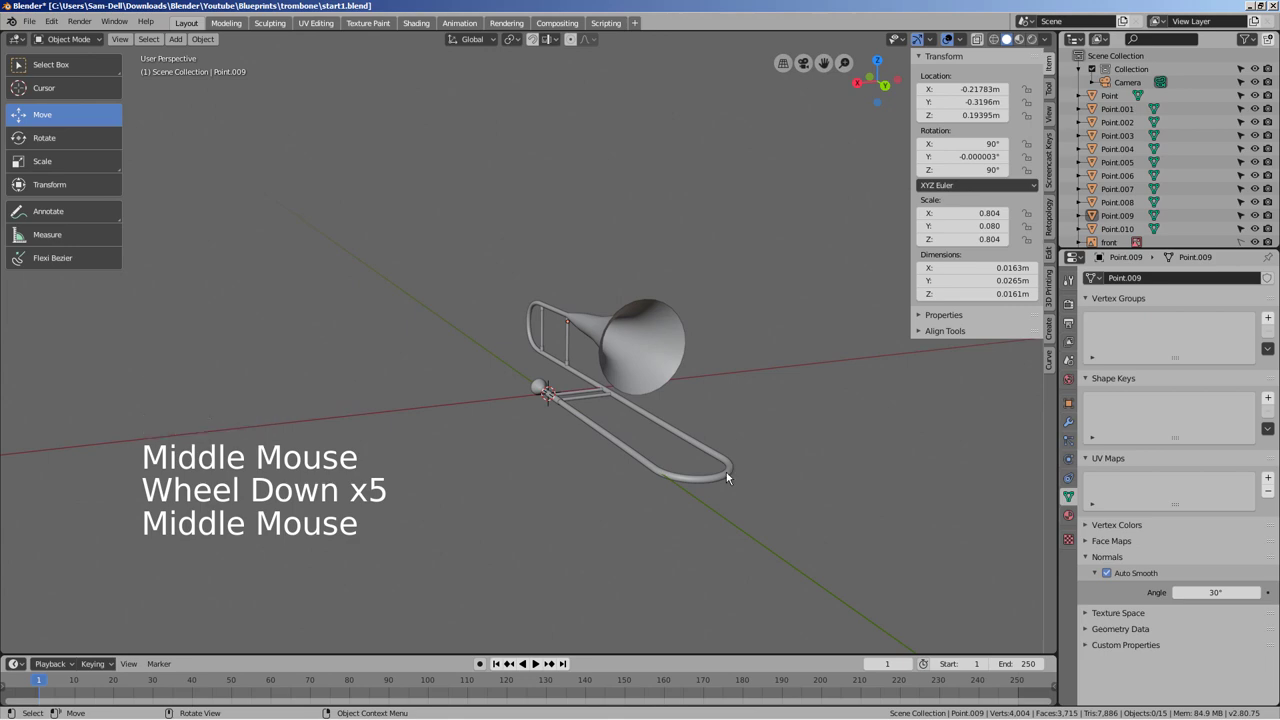
- From top view, select the slide tube and box-select its U-bend faces in Edit Mode
key("KP_1")
key("KP_7")
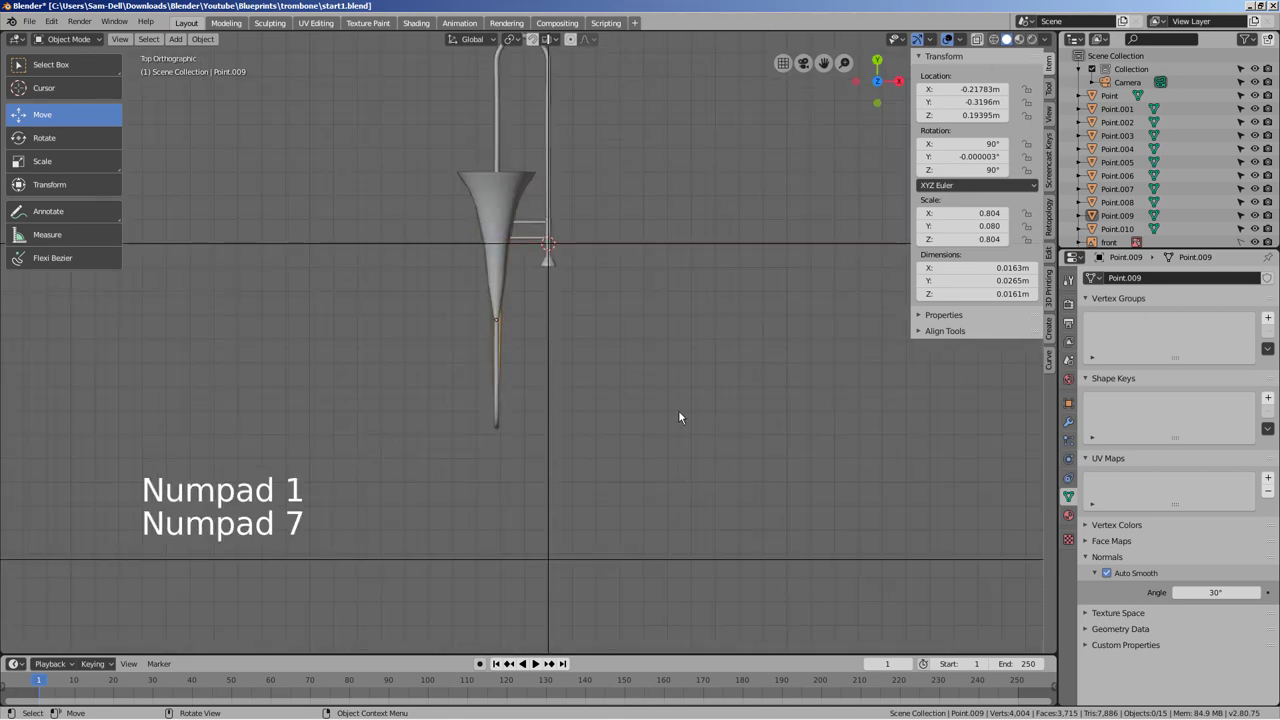
middle_click(619, 260)
scroll("up", 3)
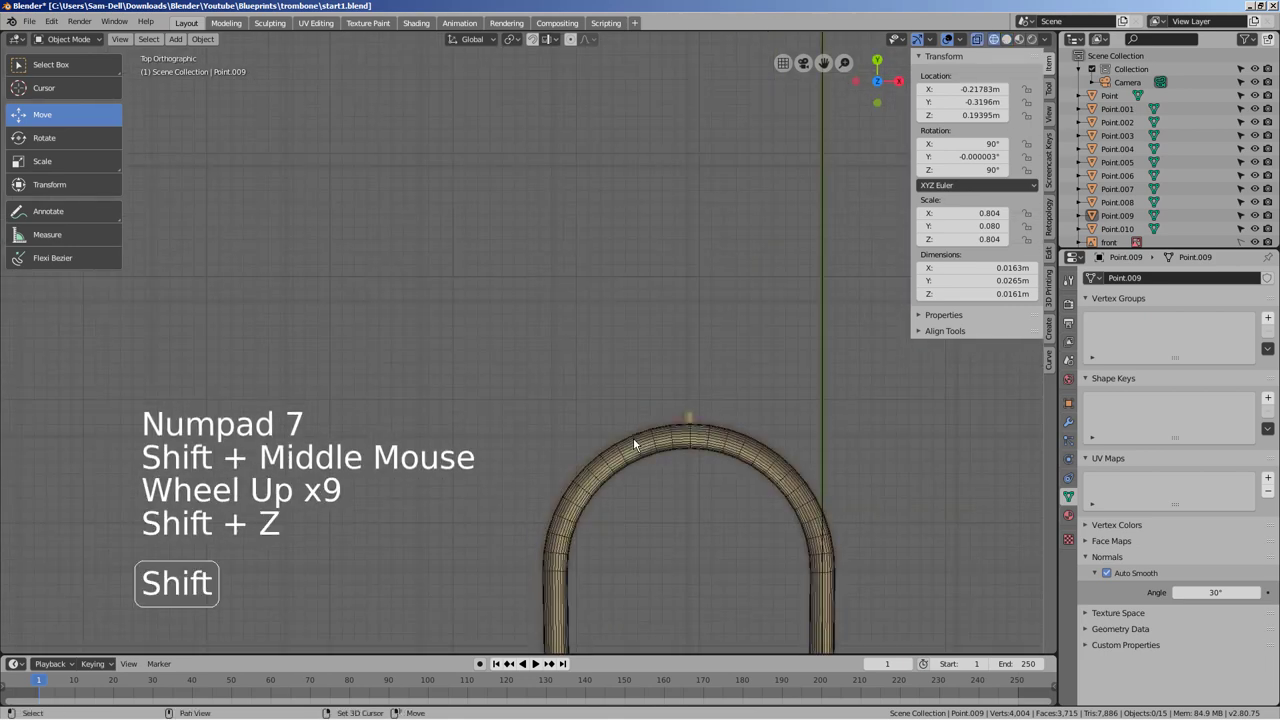
middle_click(698, 493)
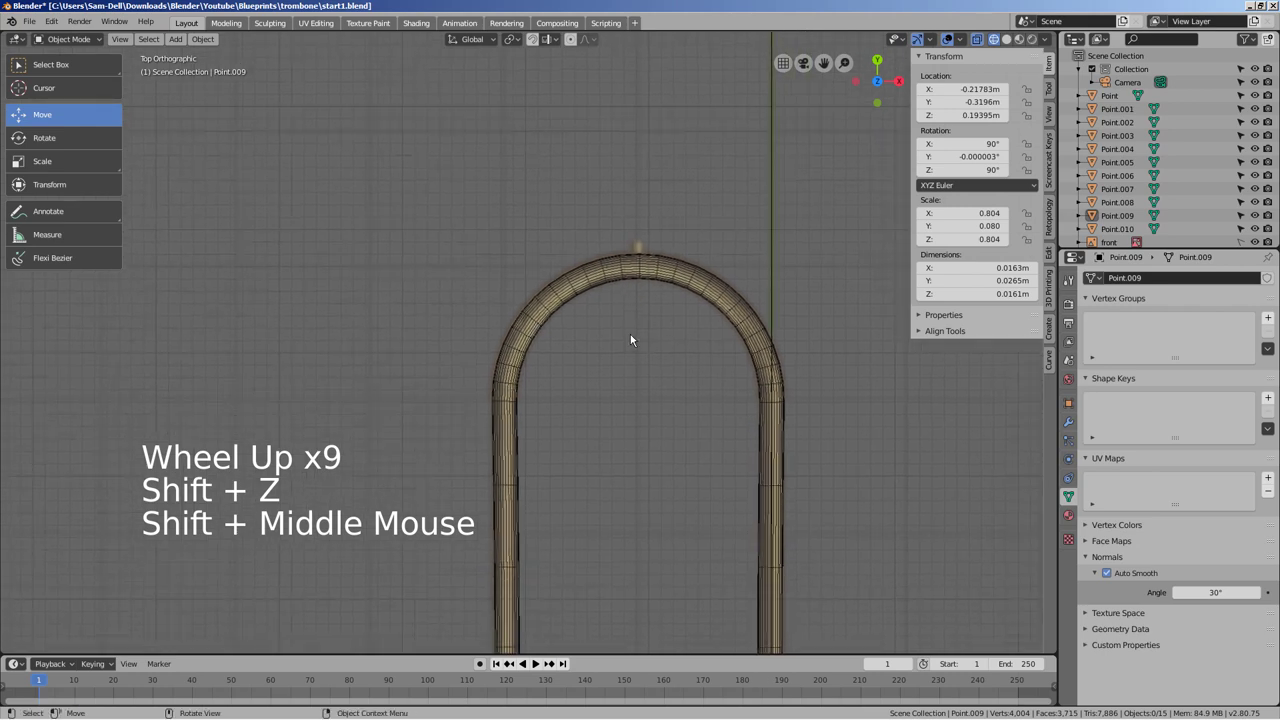
left_click(496, 251)
key("b")
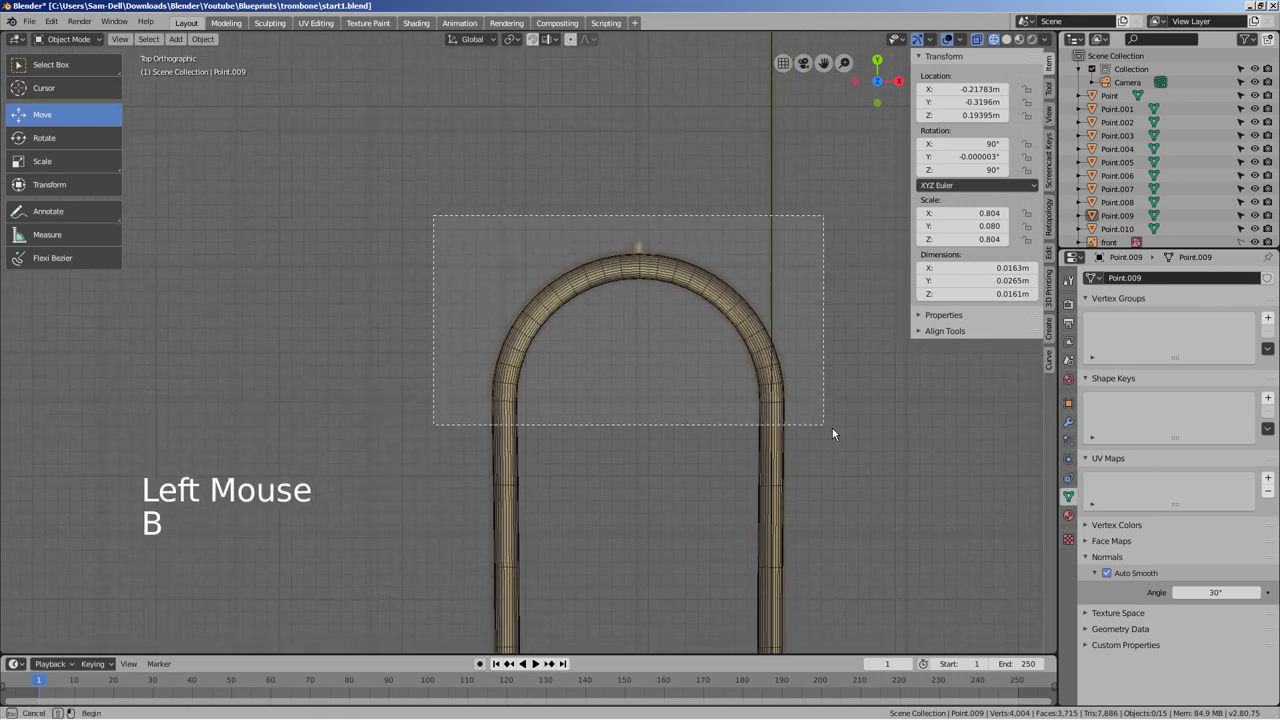
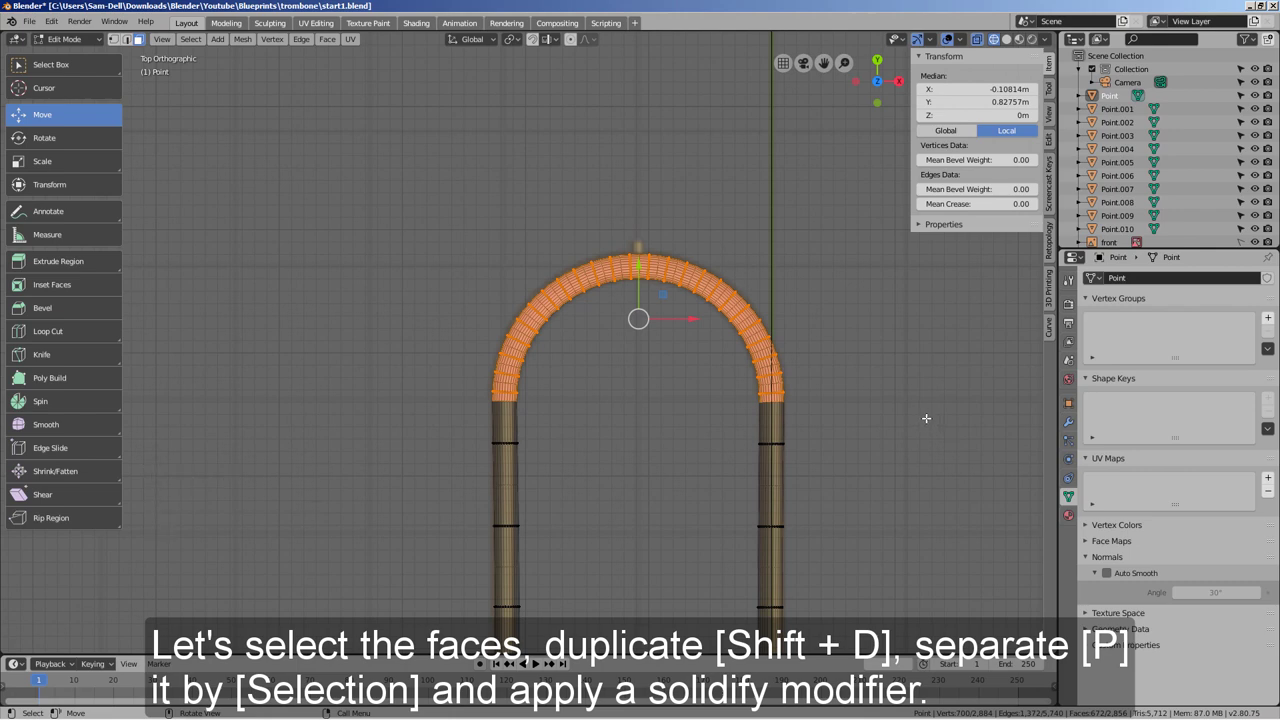
- Duplicate the selected bend faces and separate them into new object Point.011
key("shift+d")
key("p")
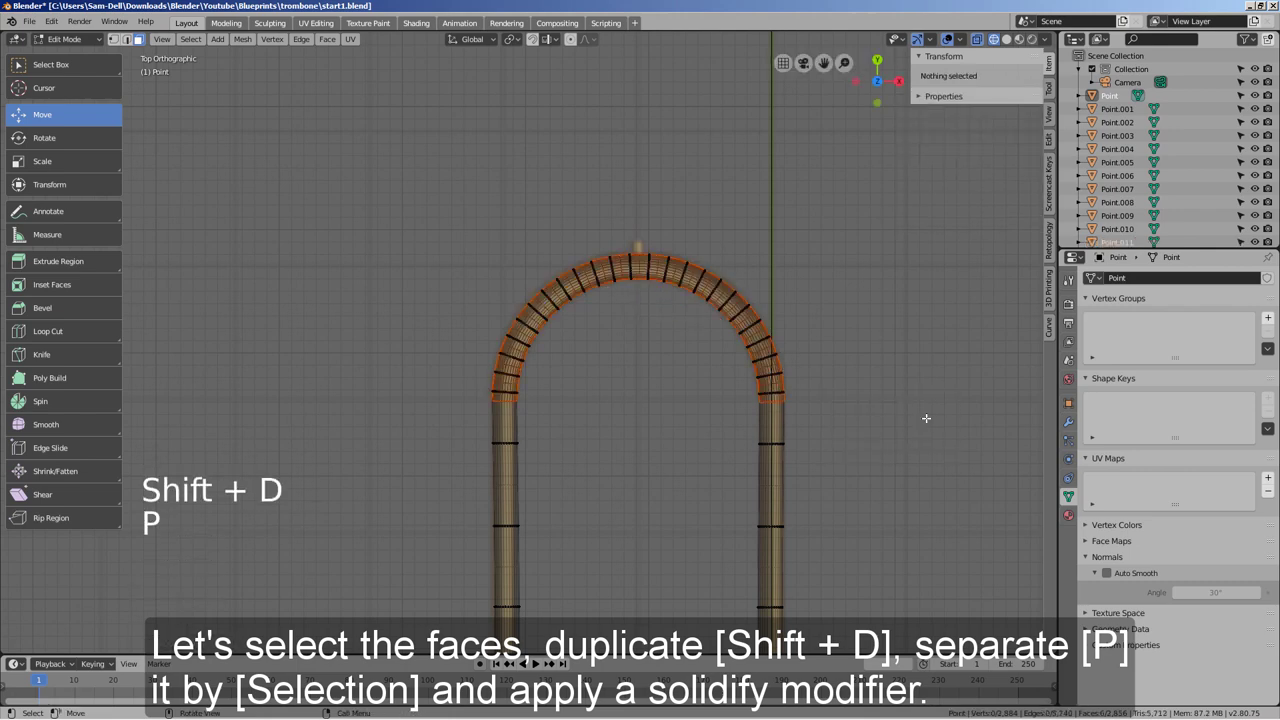
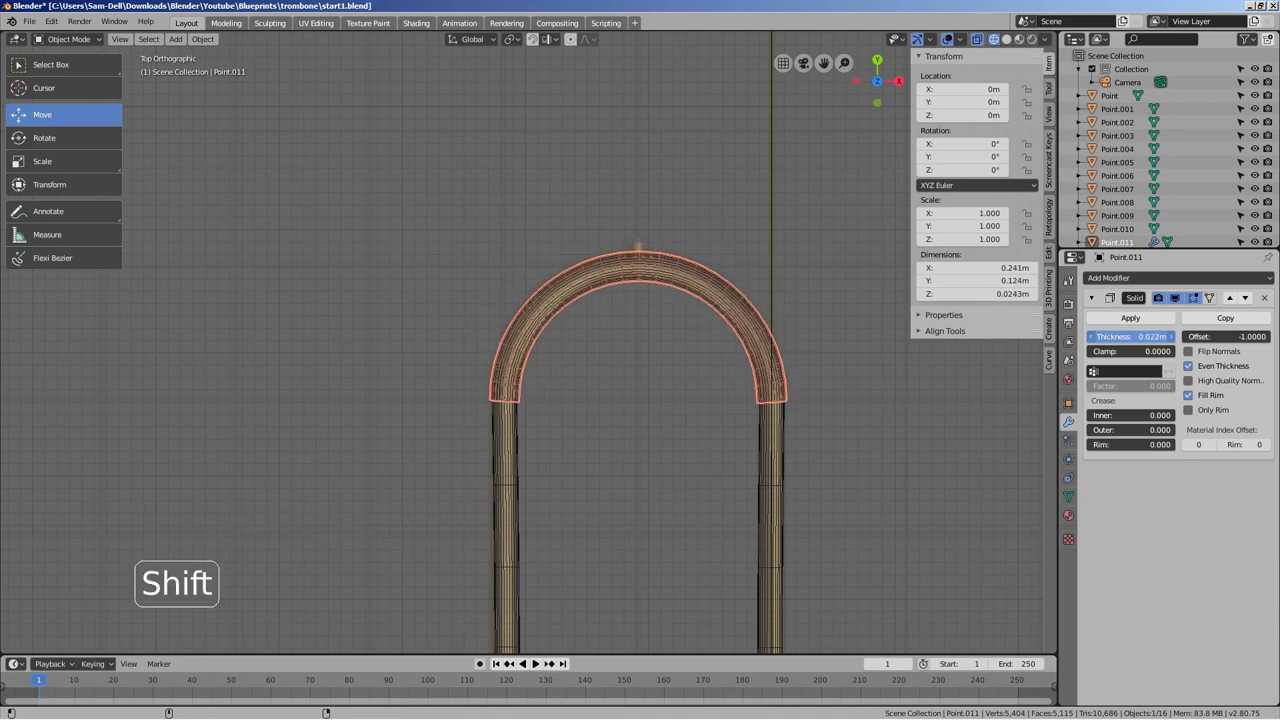
- Enable Auto Smooth normals on the bend shell Point.011 to fix its shading
left_click(851, 440)
middle_click(865, 481)
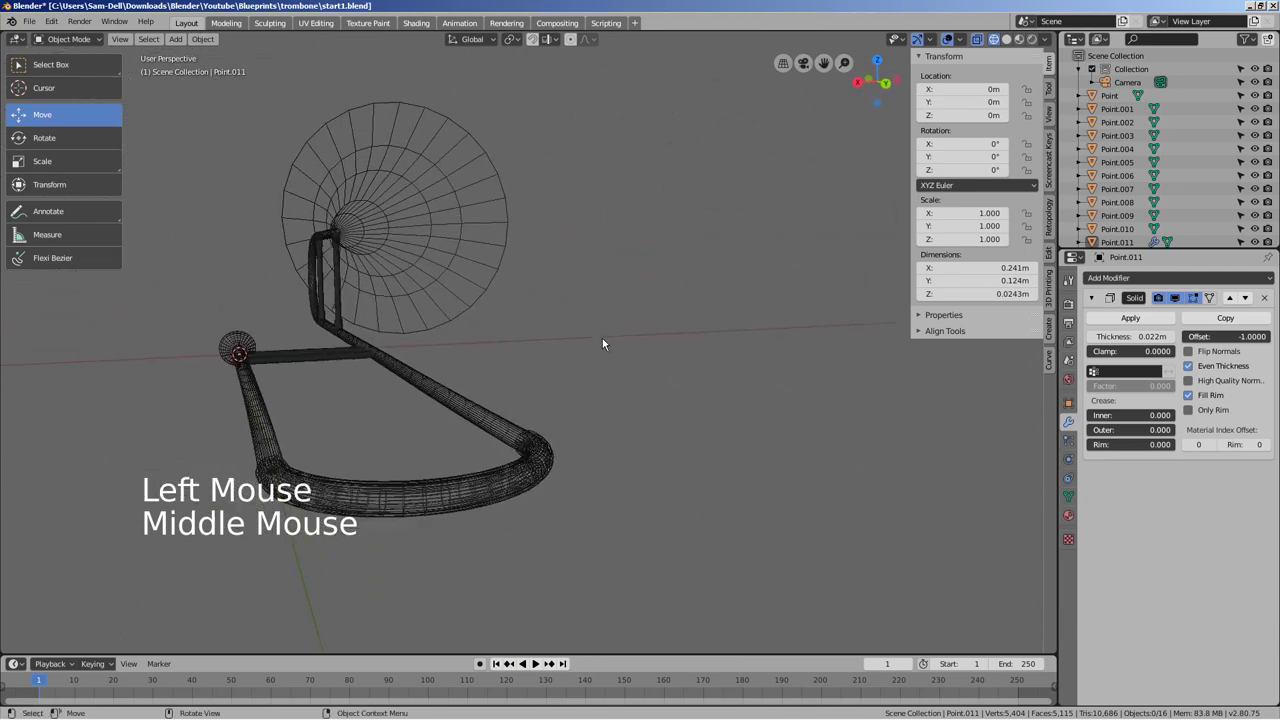
key("shift+z")
middle_click(621, 346)
left_click(637, 524)
left_click(1073, 503)
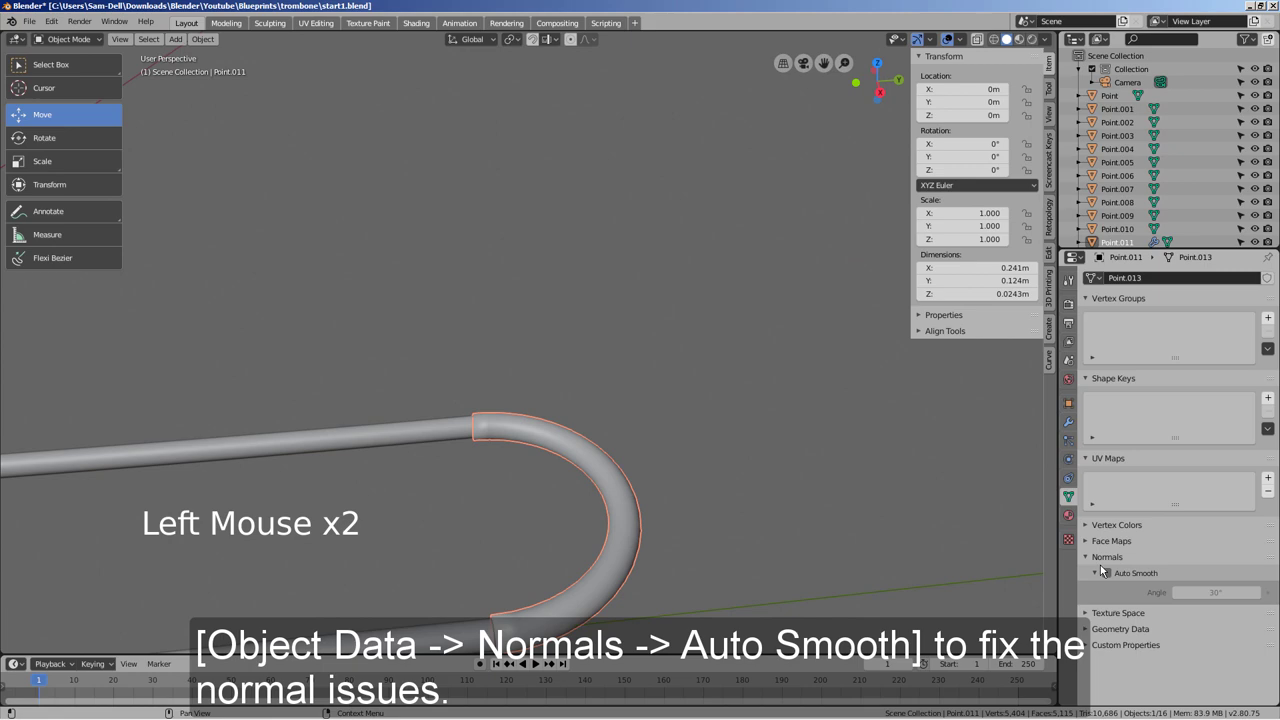
left_click(1093, 569)
left_click(888, 525)
- Orbit around the model to check the smoothed bend shell
middle_click(878, 513)
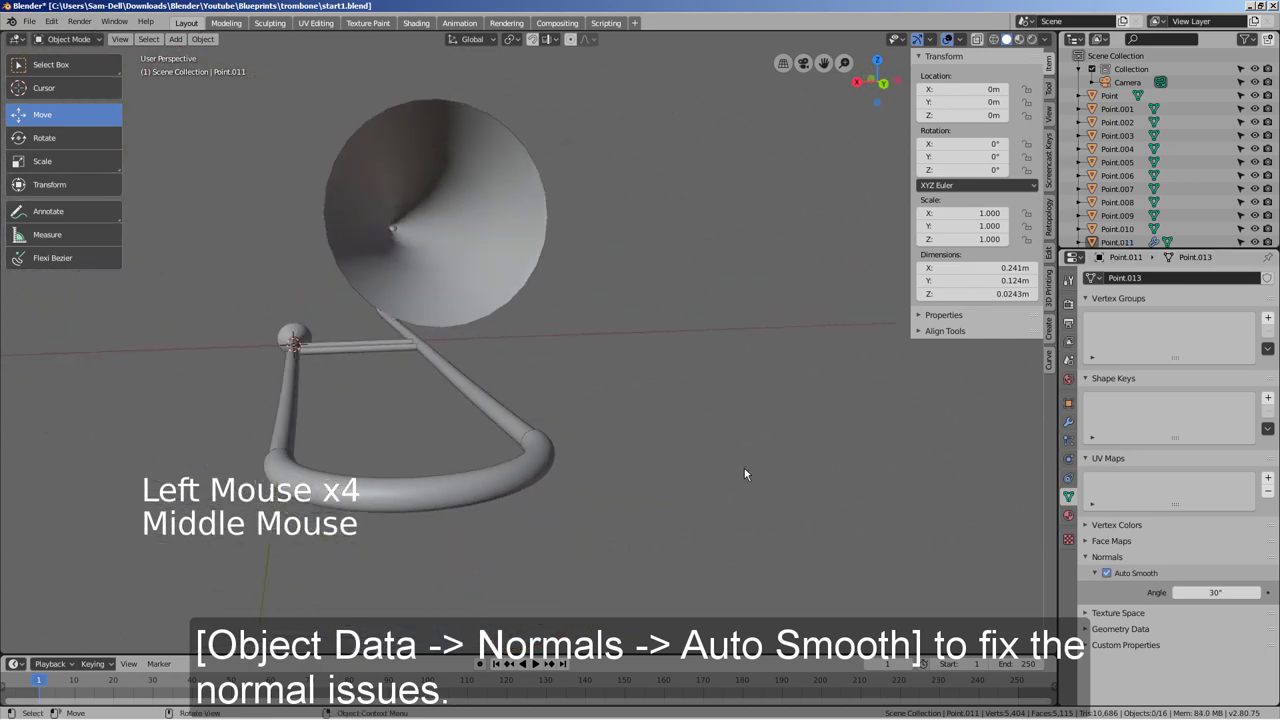
key("KP_1")
key("KP_3")
scroll("down", 3)
middle_click(758, 468)
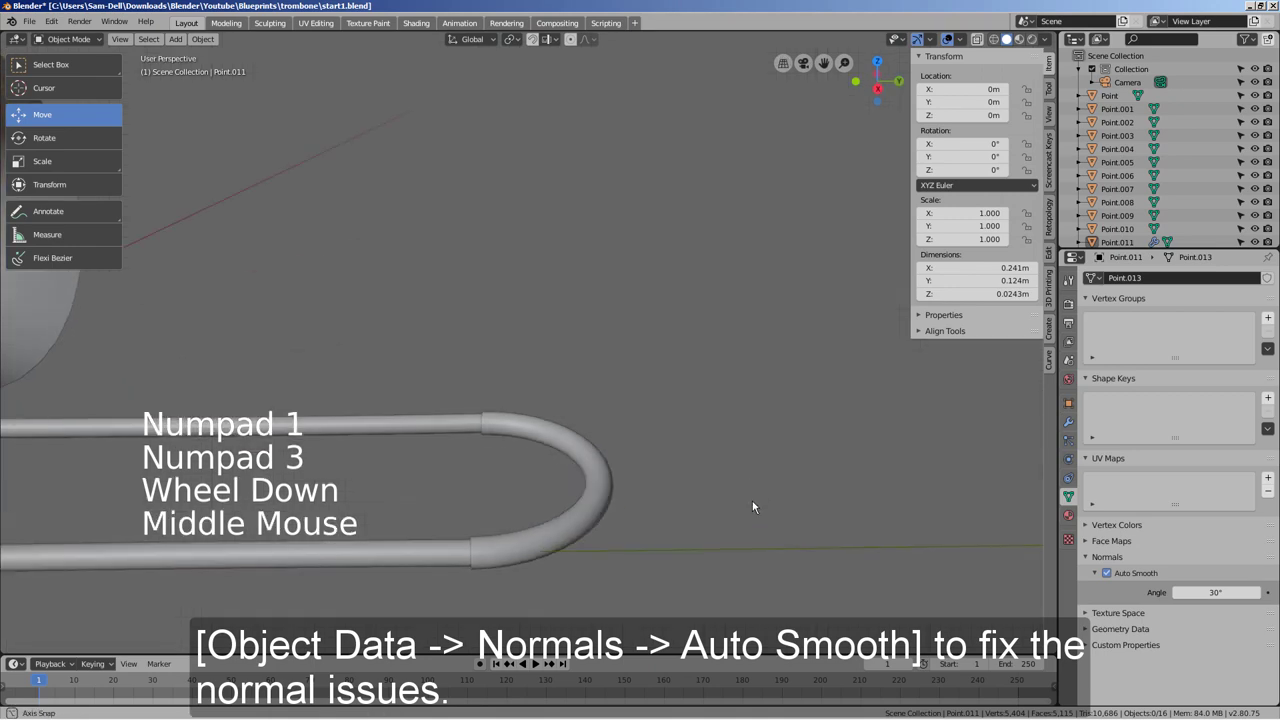
- Add a Cylinder, rotate it 90° upright and scale it down to about 0.004
key("shift+a")
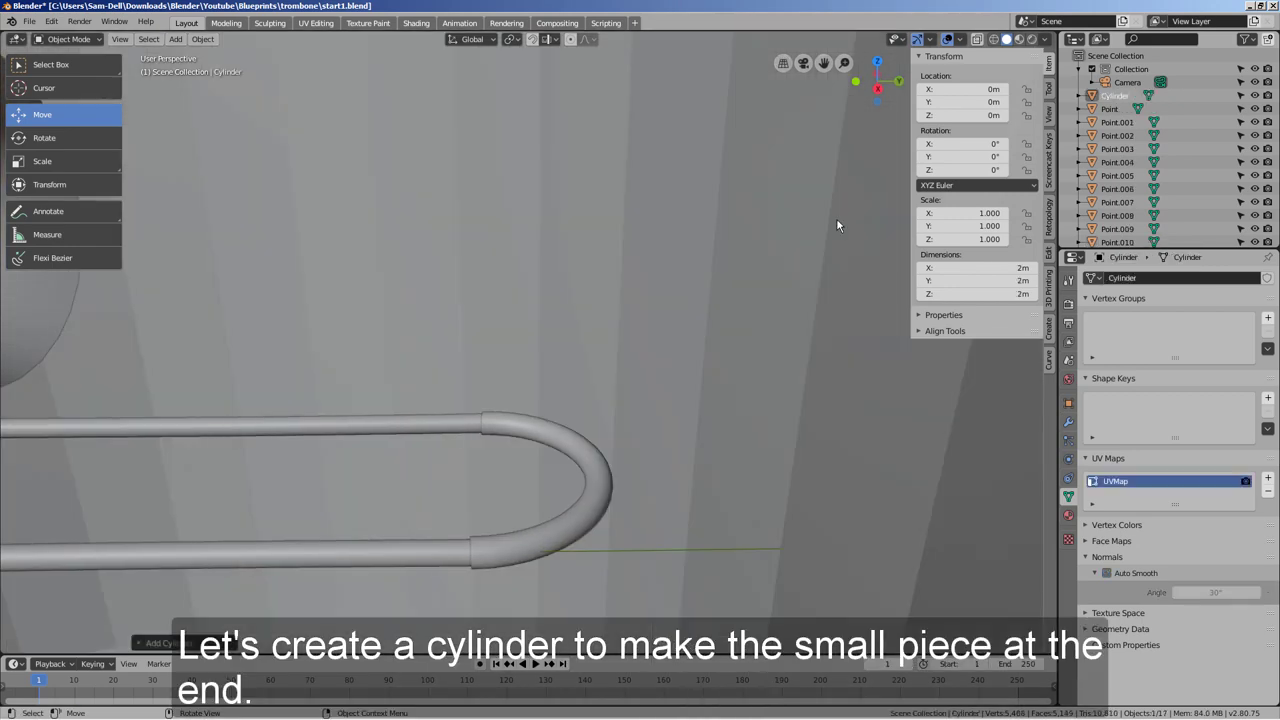
key("r")
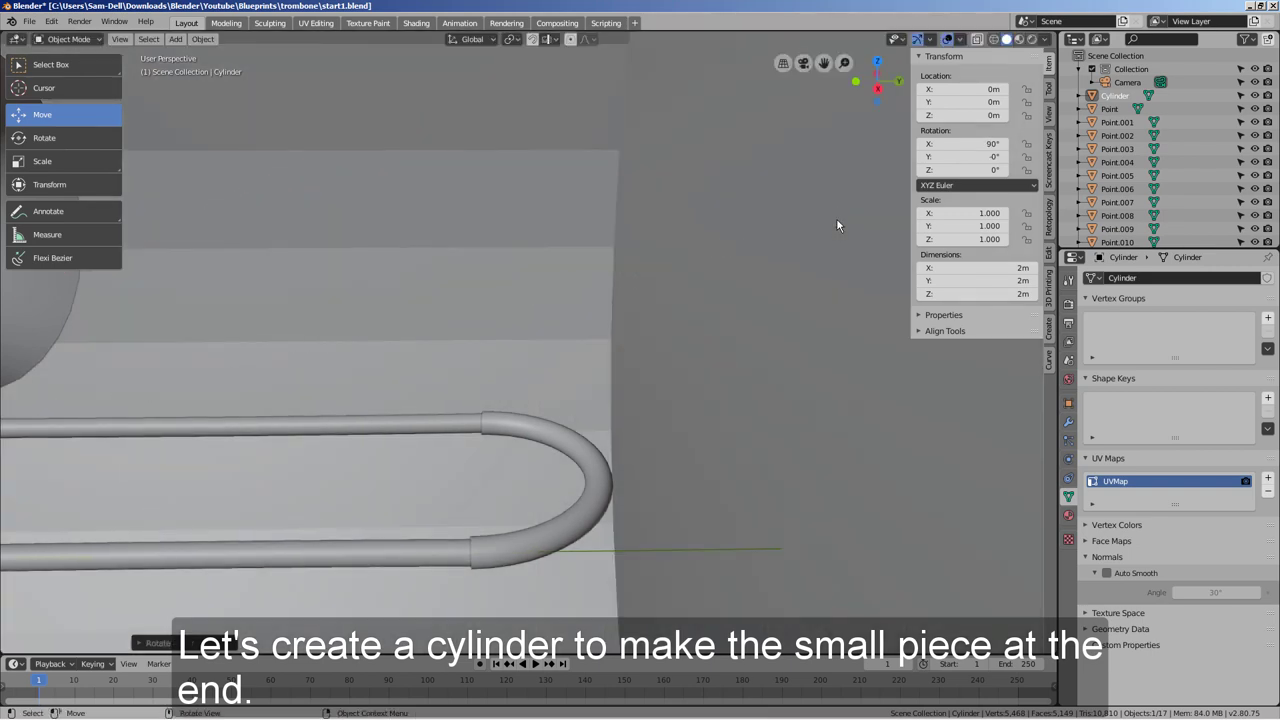
scroll("down", 3)
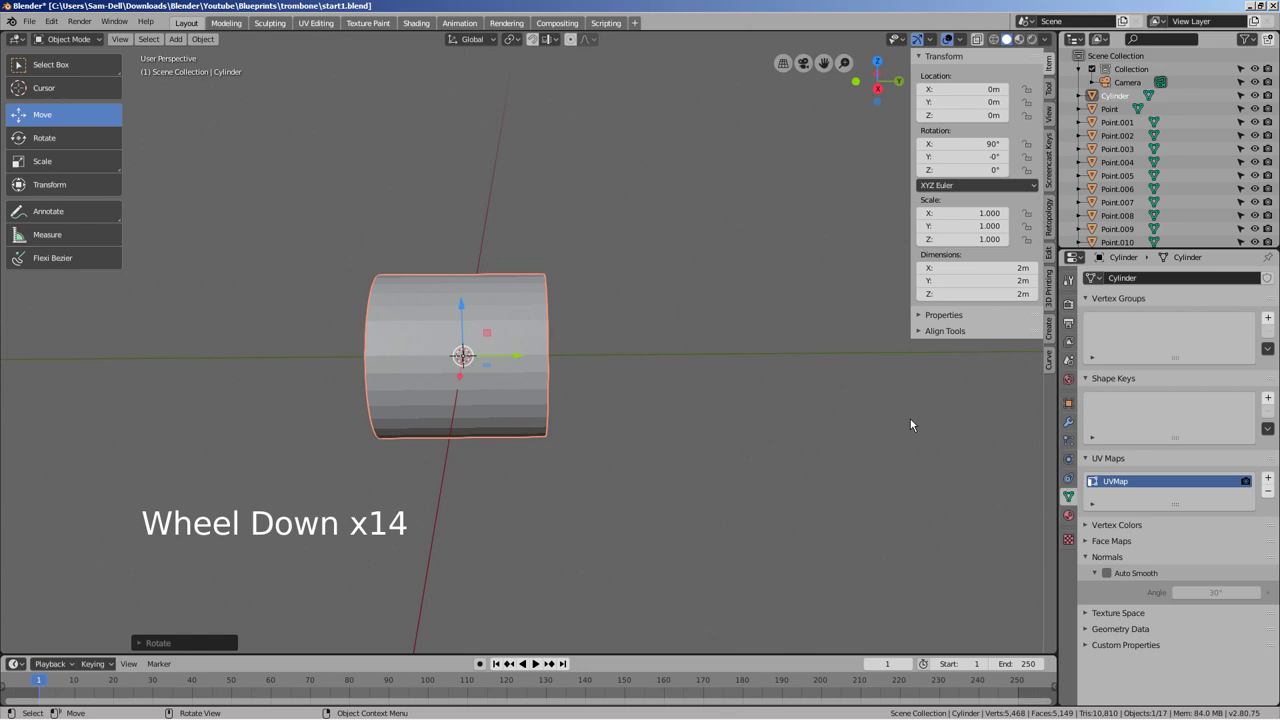
key("s")
scroll("down", 3)
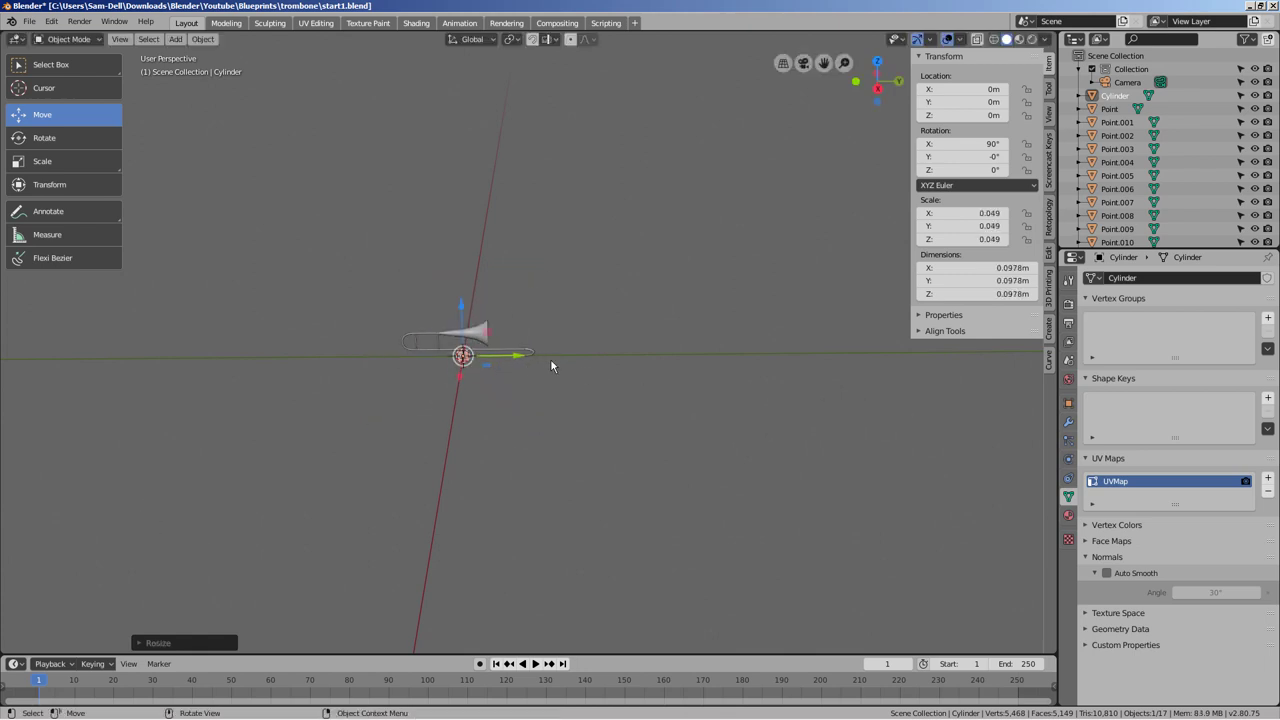
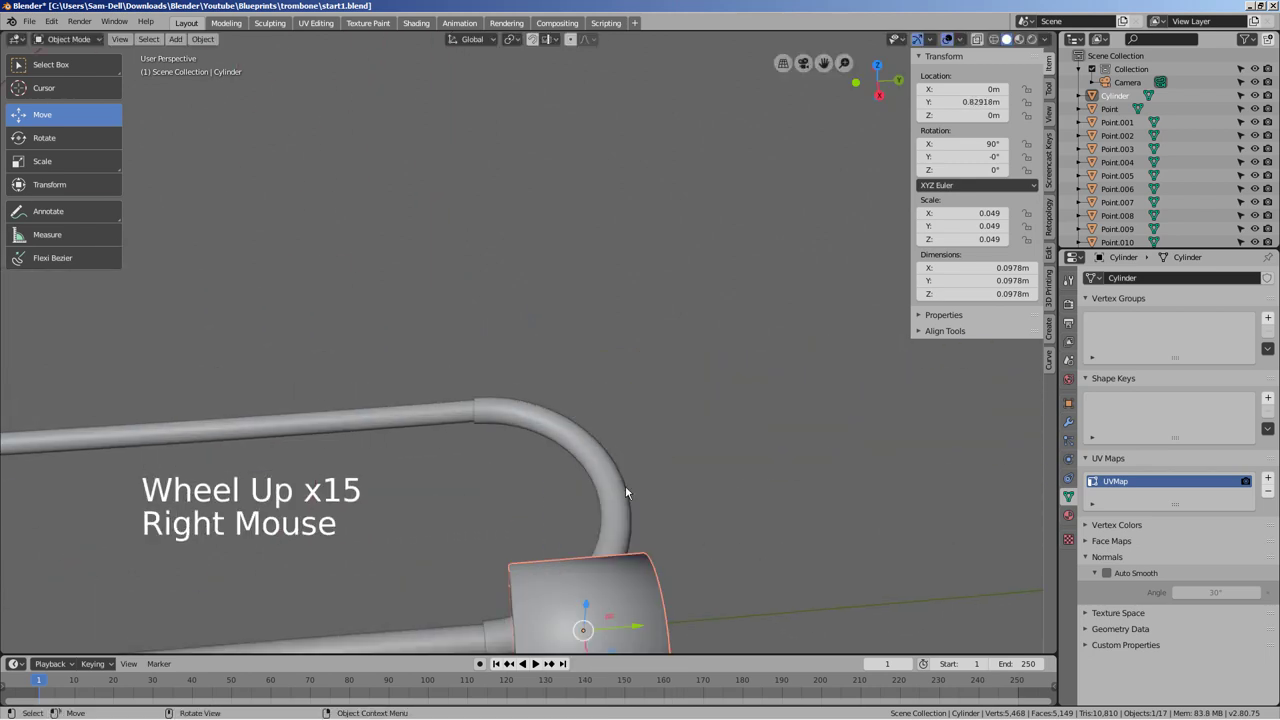
left_click(1114, 578)
scroll("down", 3)
key("s")
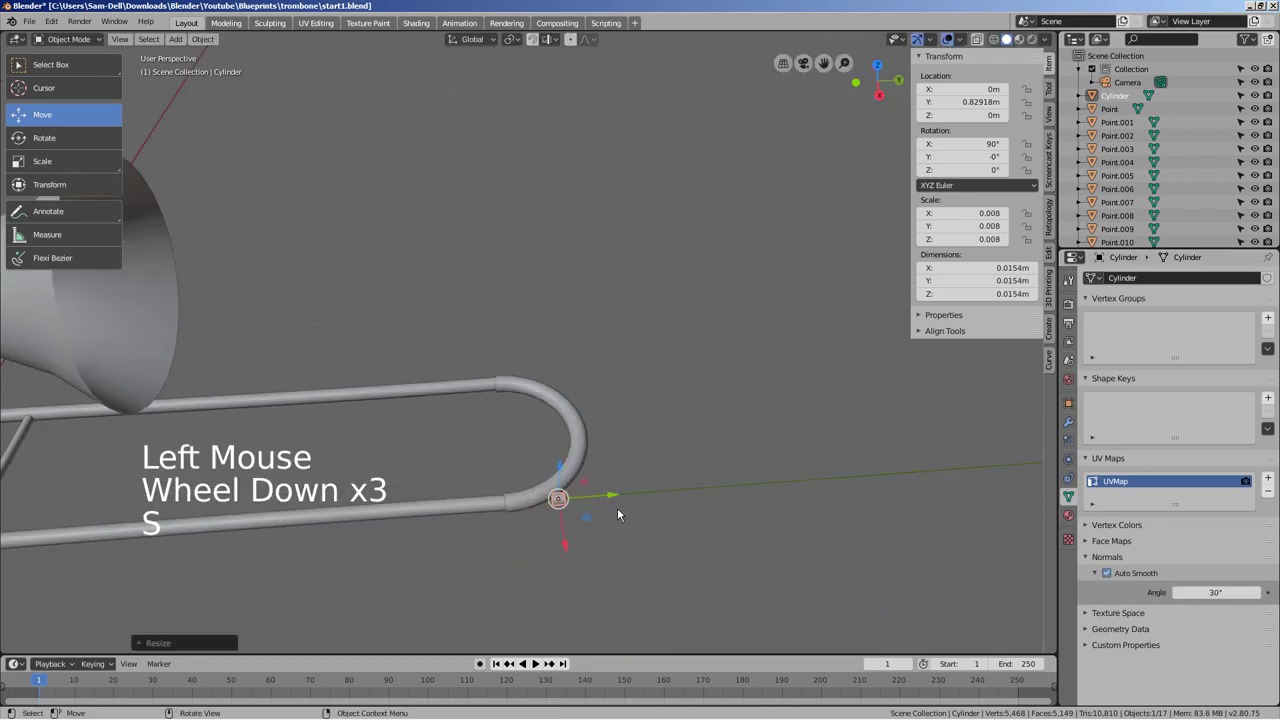
- From top view, move and shrink the cylinder onto the top of the slide's U-bend
key("KP_7")
key("g")
scroll("up", 3)
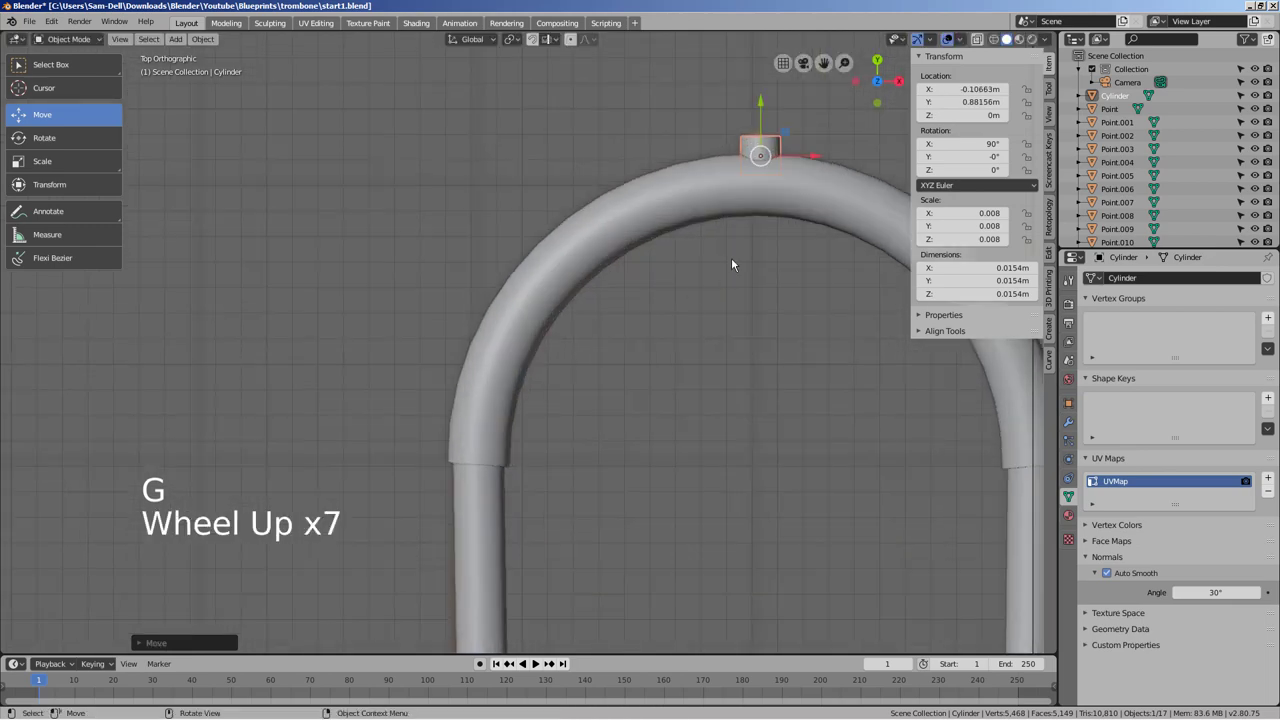
middle_click(685, 366)
left_click(653, 443)
key("s")
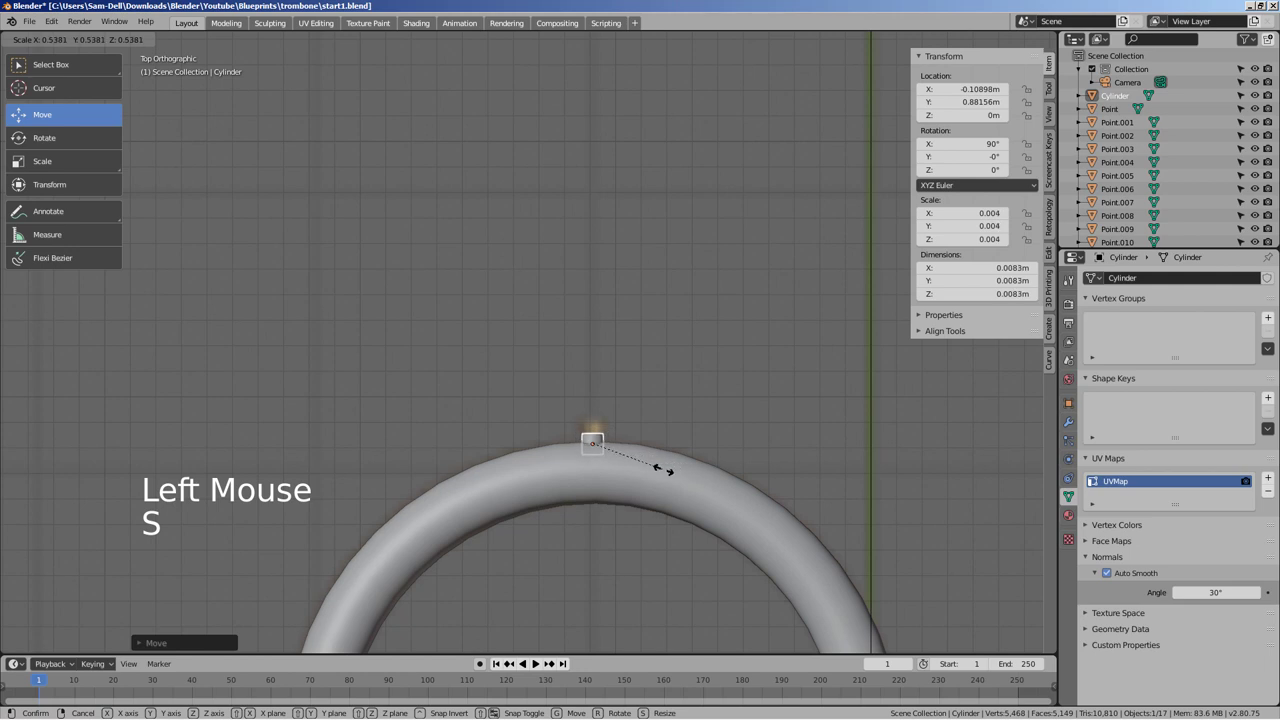
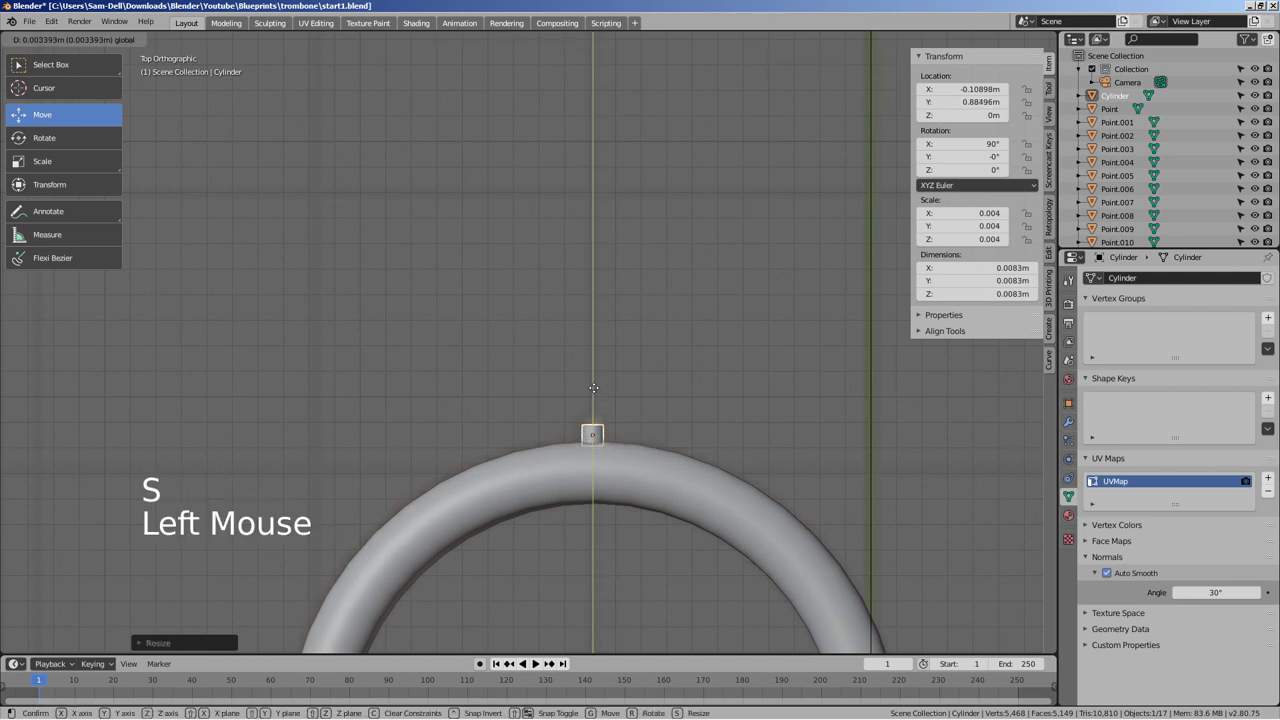
left_click(648, 436)
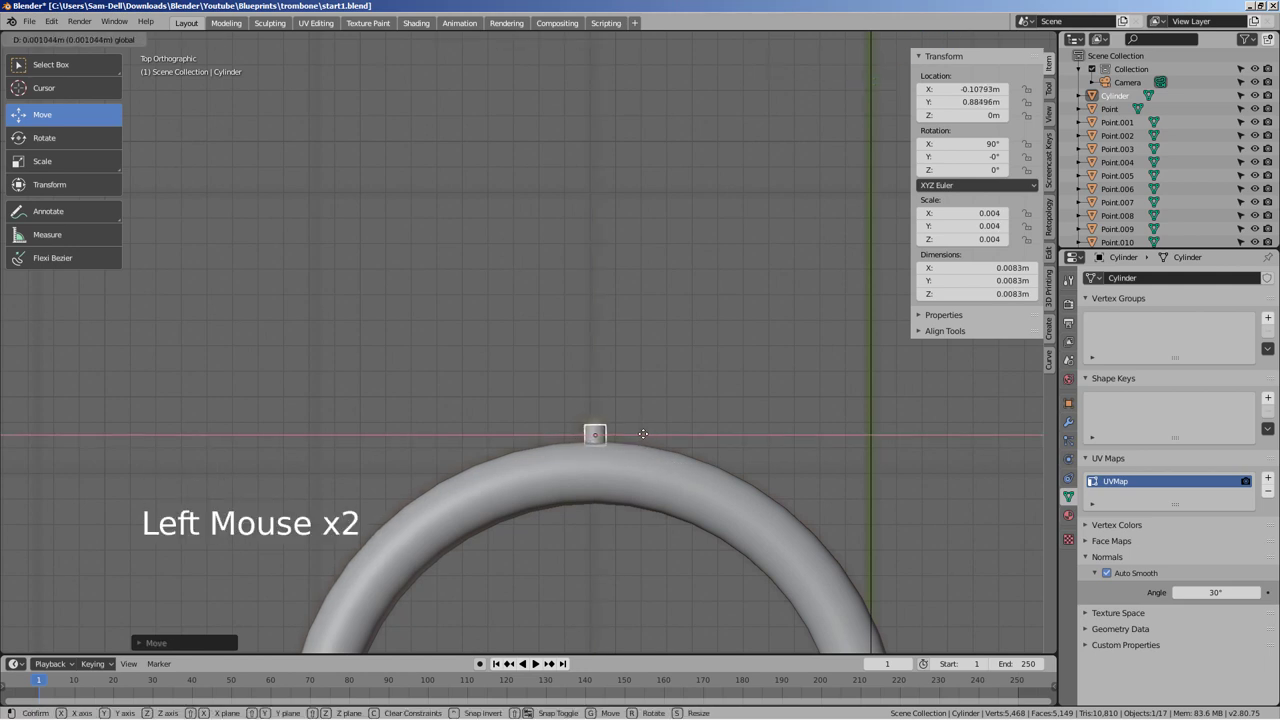
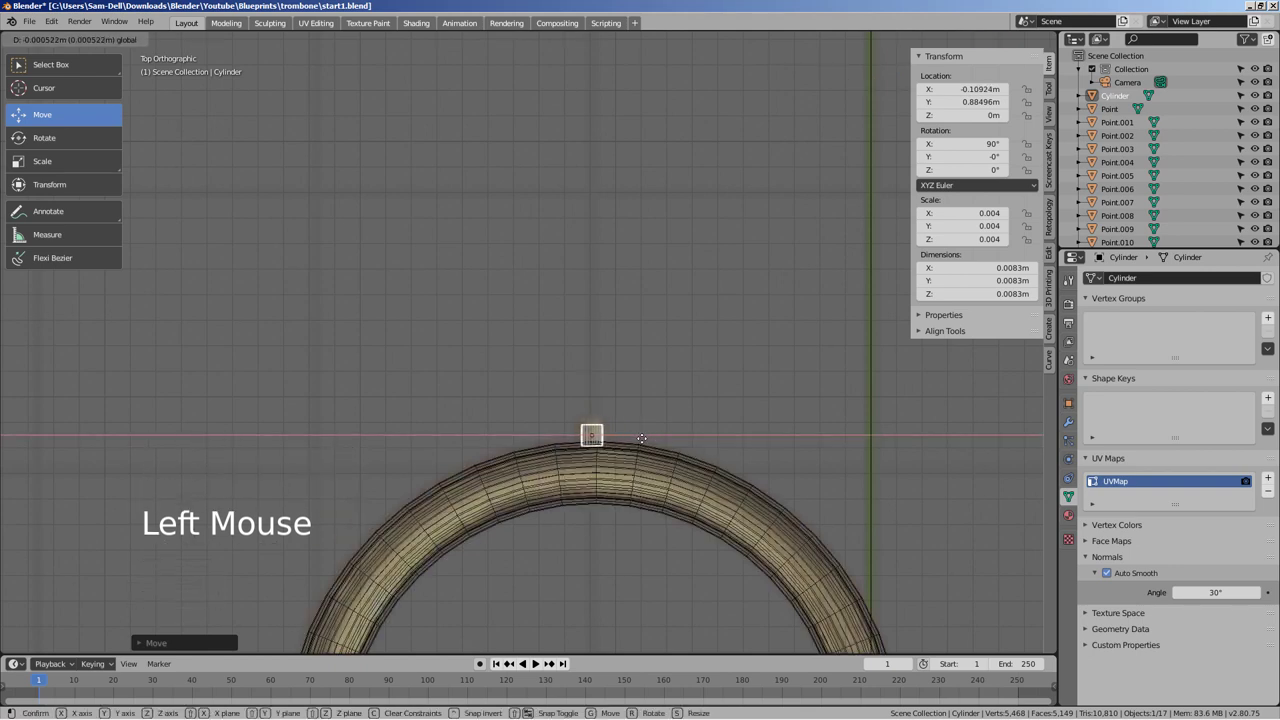
- Orbit around the trombone in solid shading to inspect the placed cylinder
key("shift+z")
left_click(798, 405)
scroll("down", 3)
middle_click(796, 551)
left_click(611, 432)
left_click(482, 400)
middle_click(585, 517)
left_click(734, 543)
middle_click(750, 544)
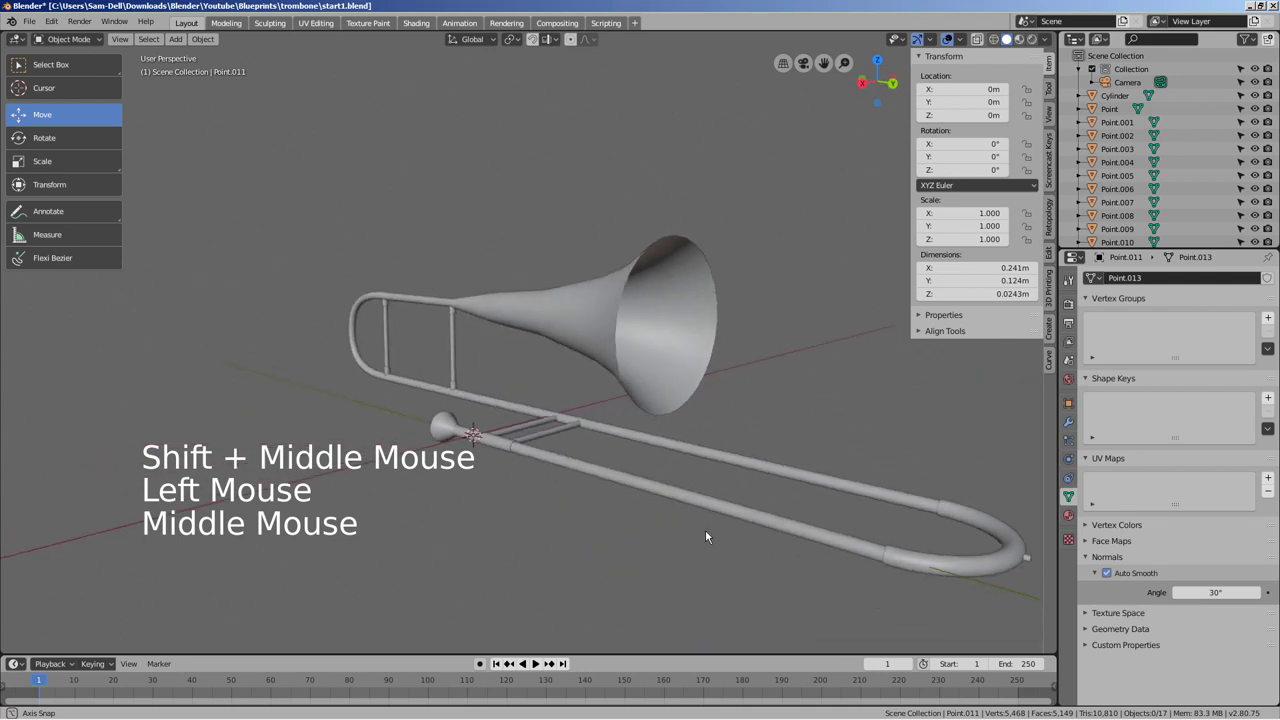
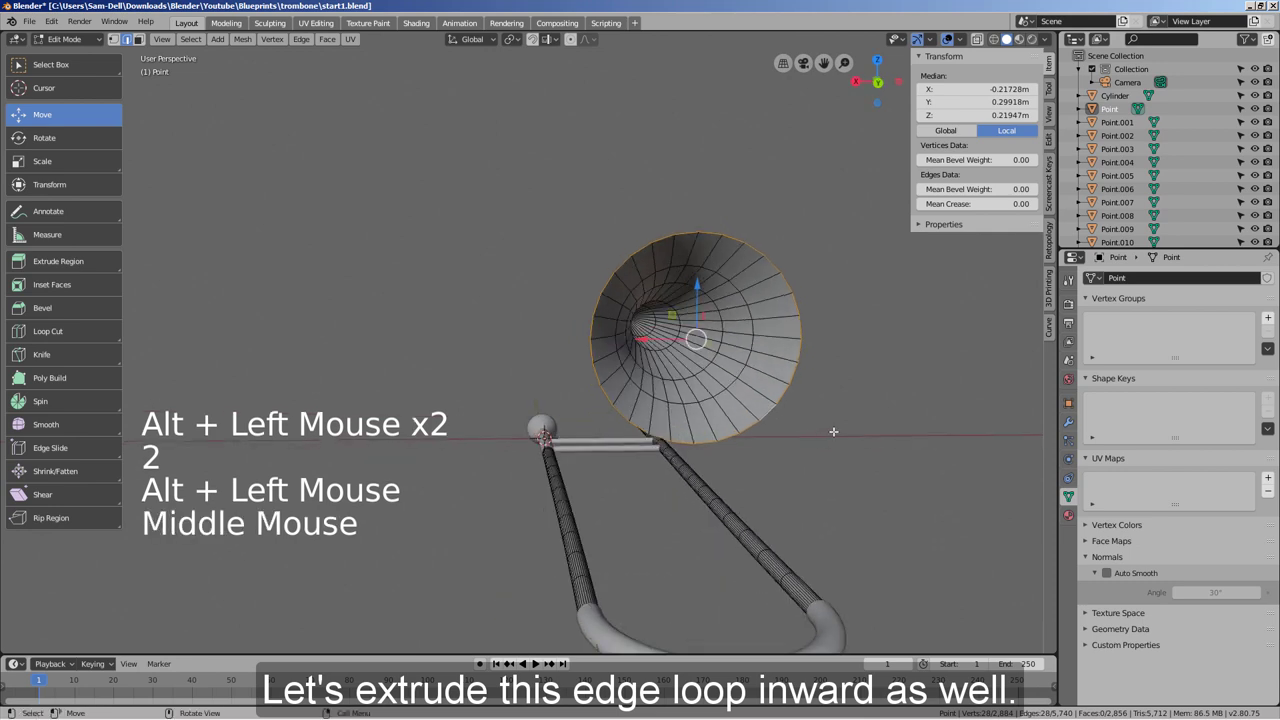
- Extrude the bell's rim edge loop and scale it inward to form a thick rim
key("e")
key("s")
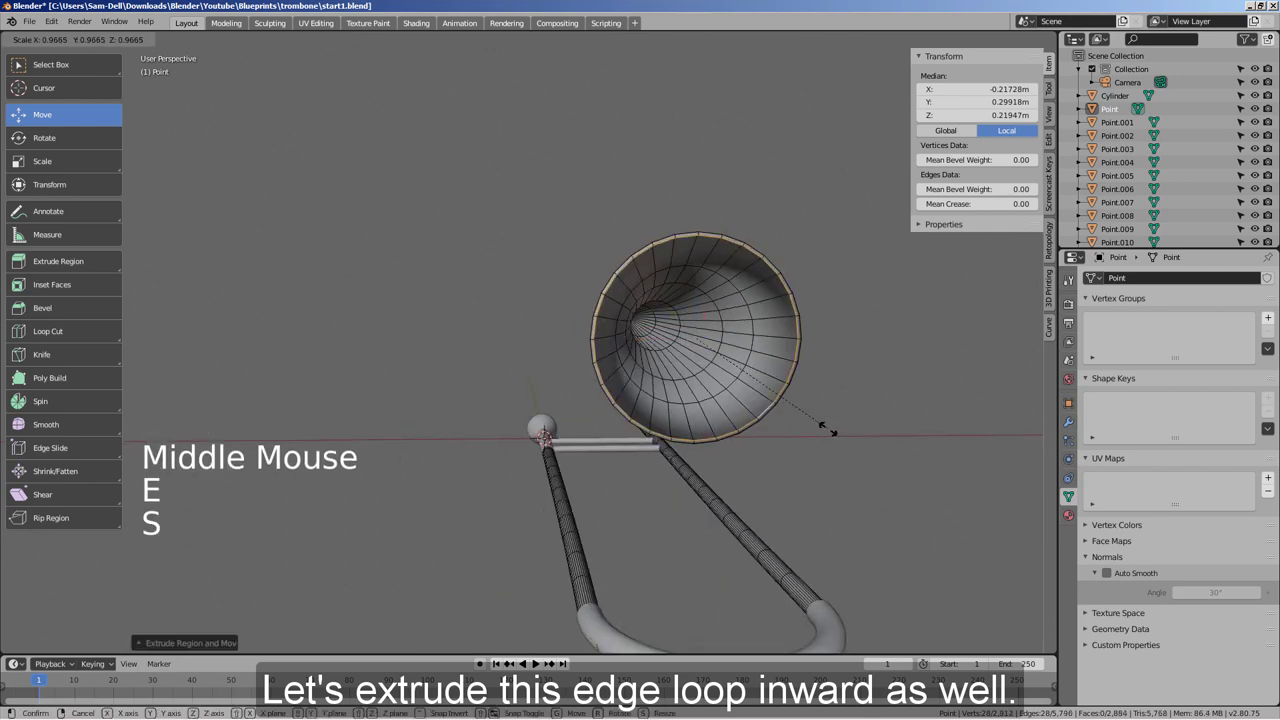
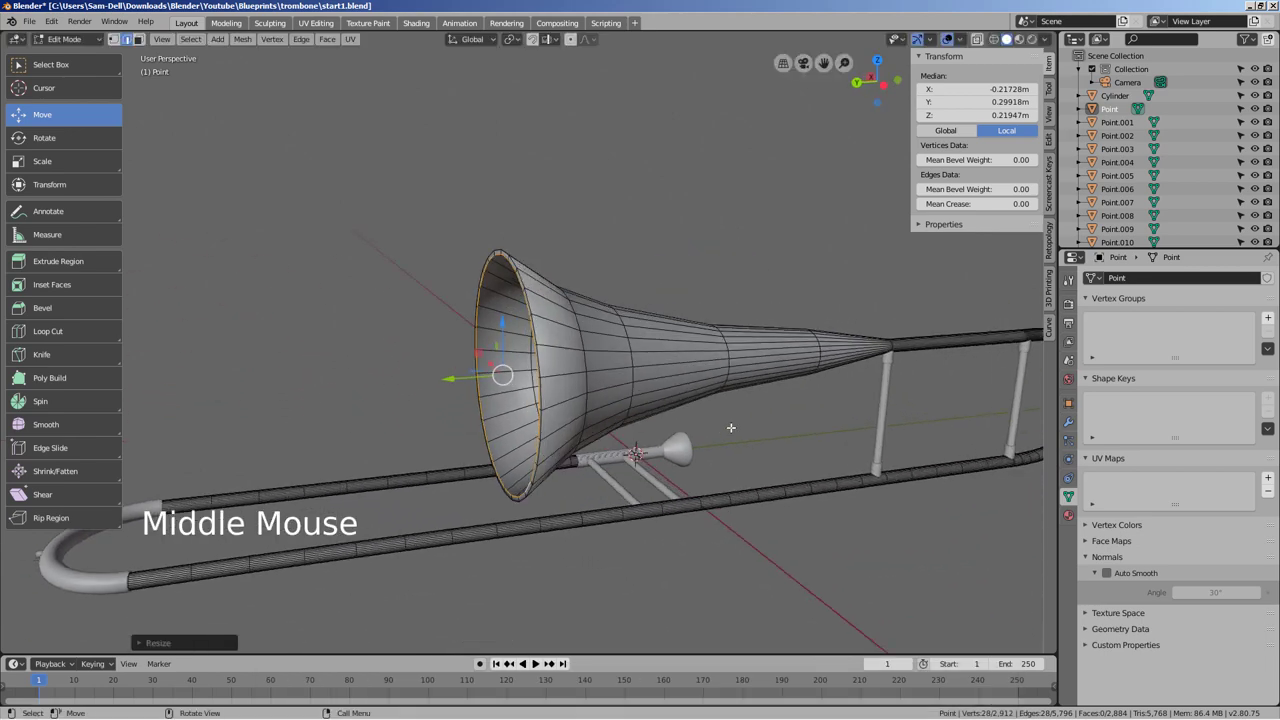
key("KP_3")
key("KP_1")
key("KP_3")
key("shift+z")
scroll("up", 3)
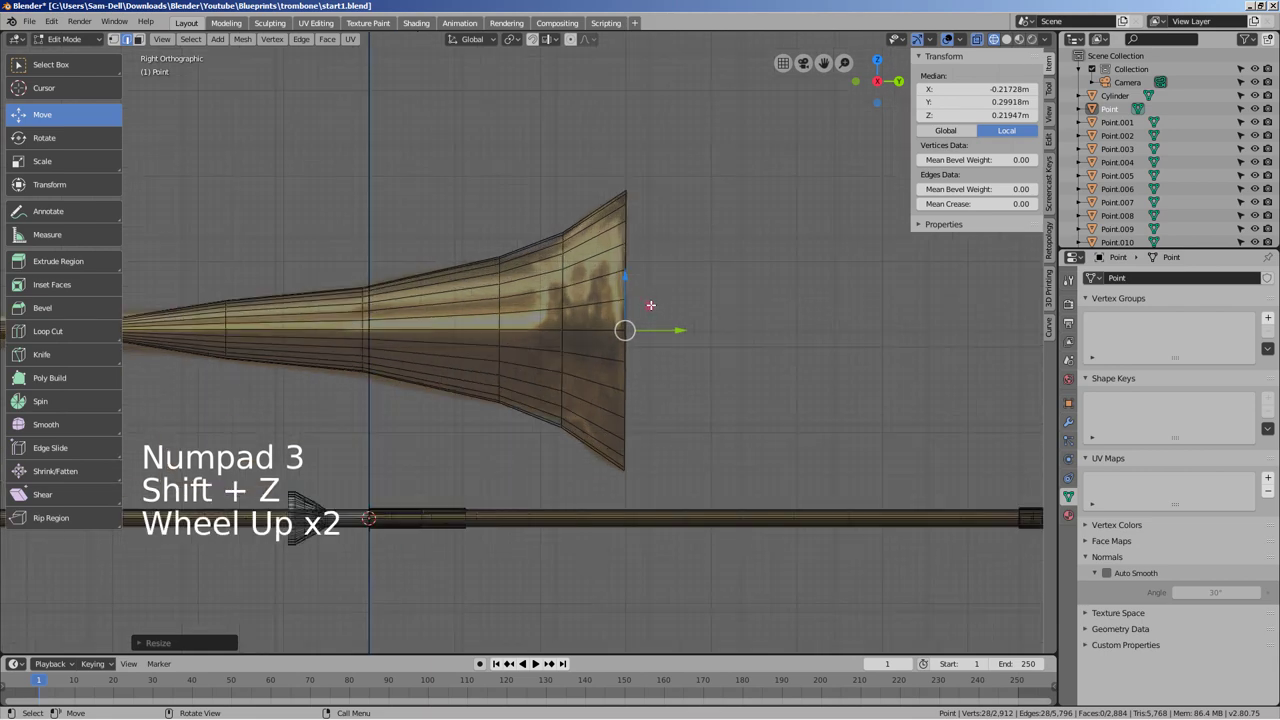
- Extrude and rescale several inner loops running back inside the bell flare
key("e")
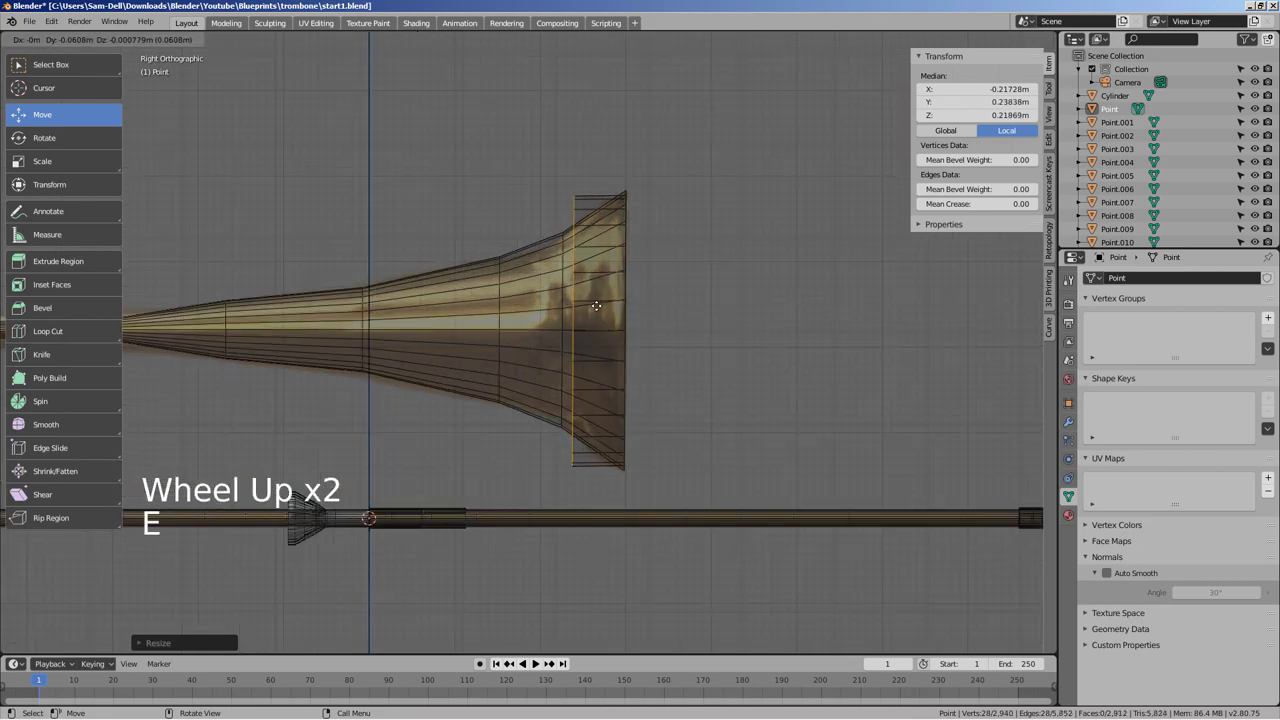
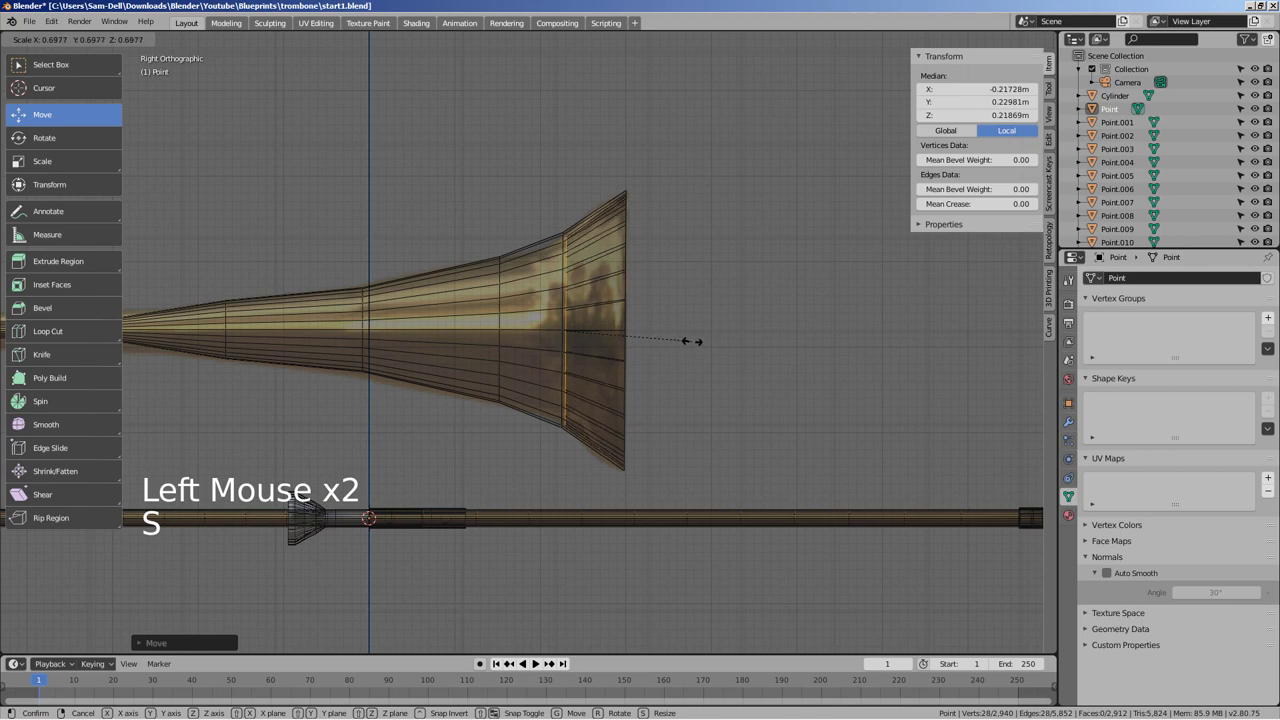
key("e")
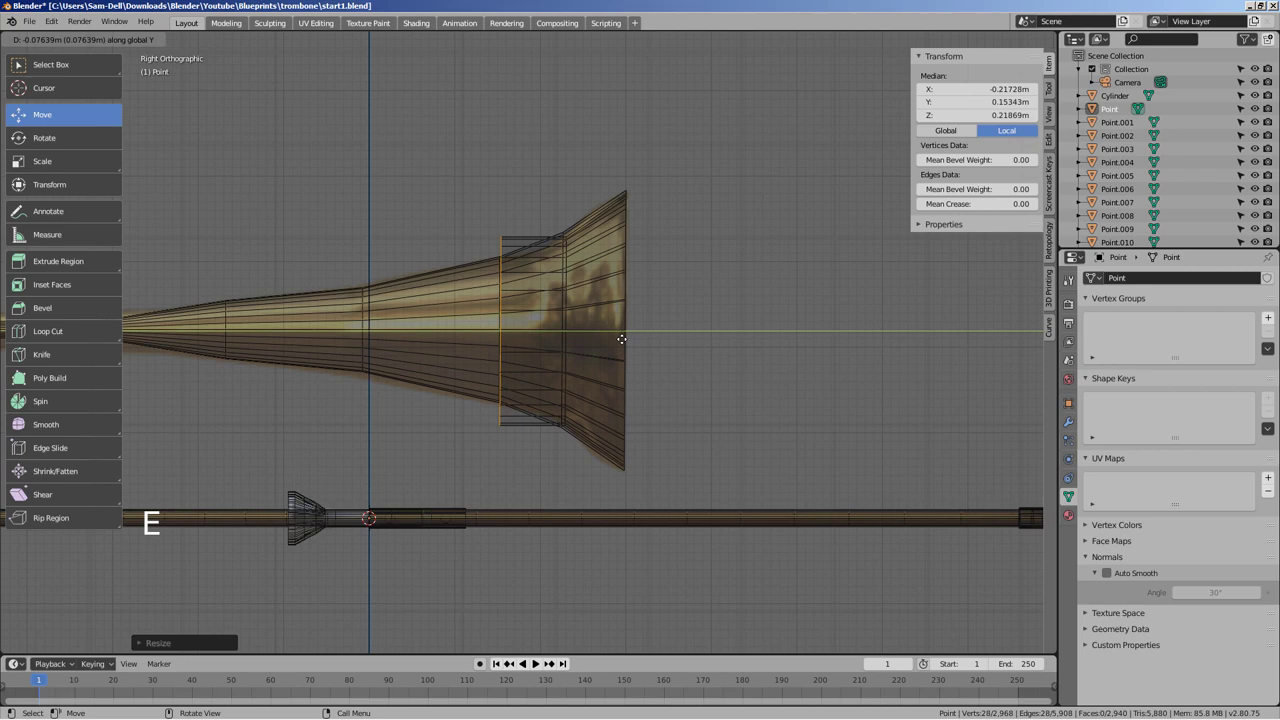
key("s")
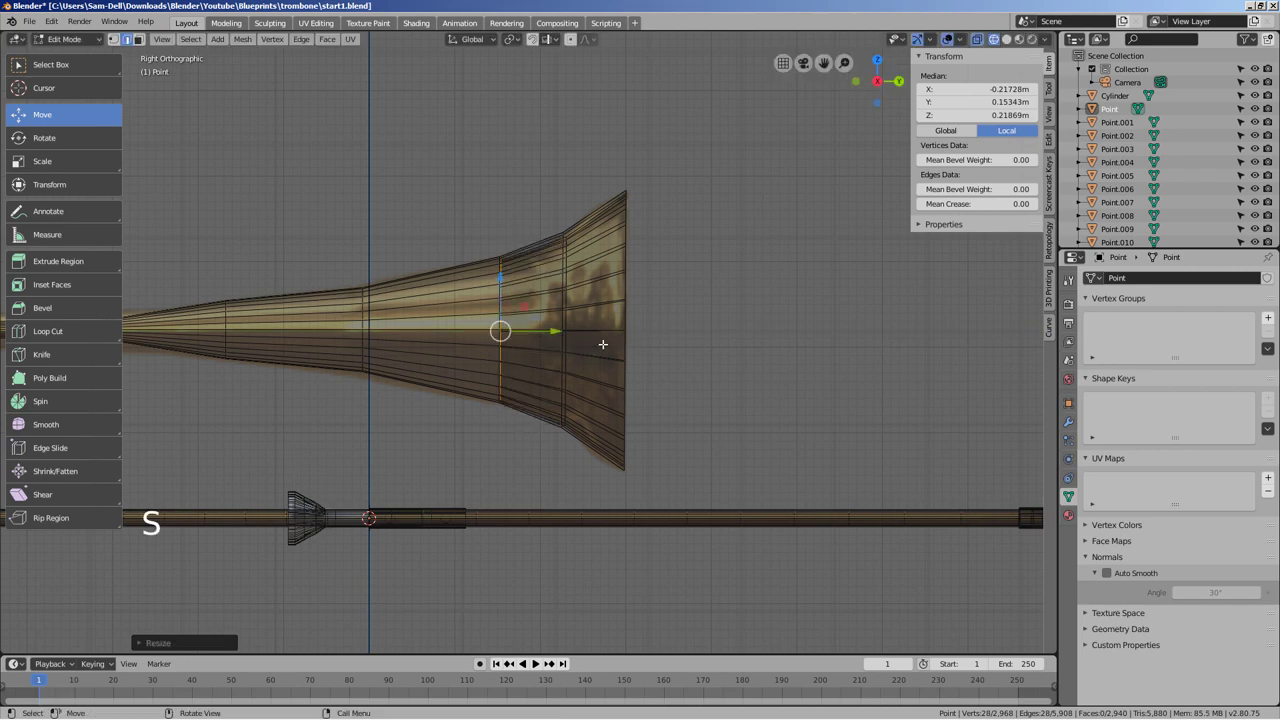
key("e")
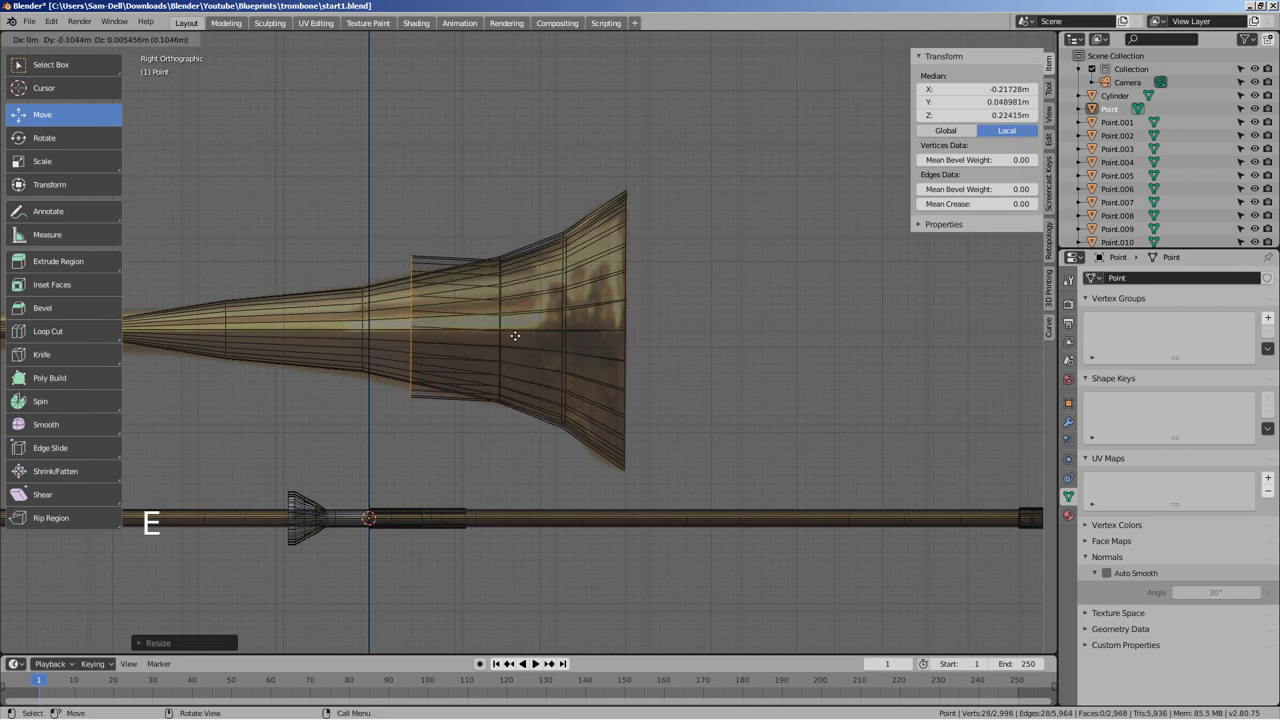
key("s")
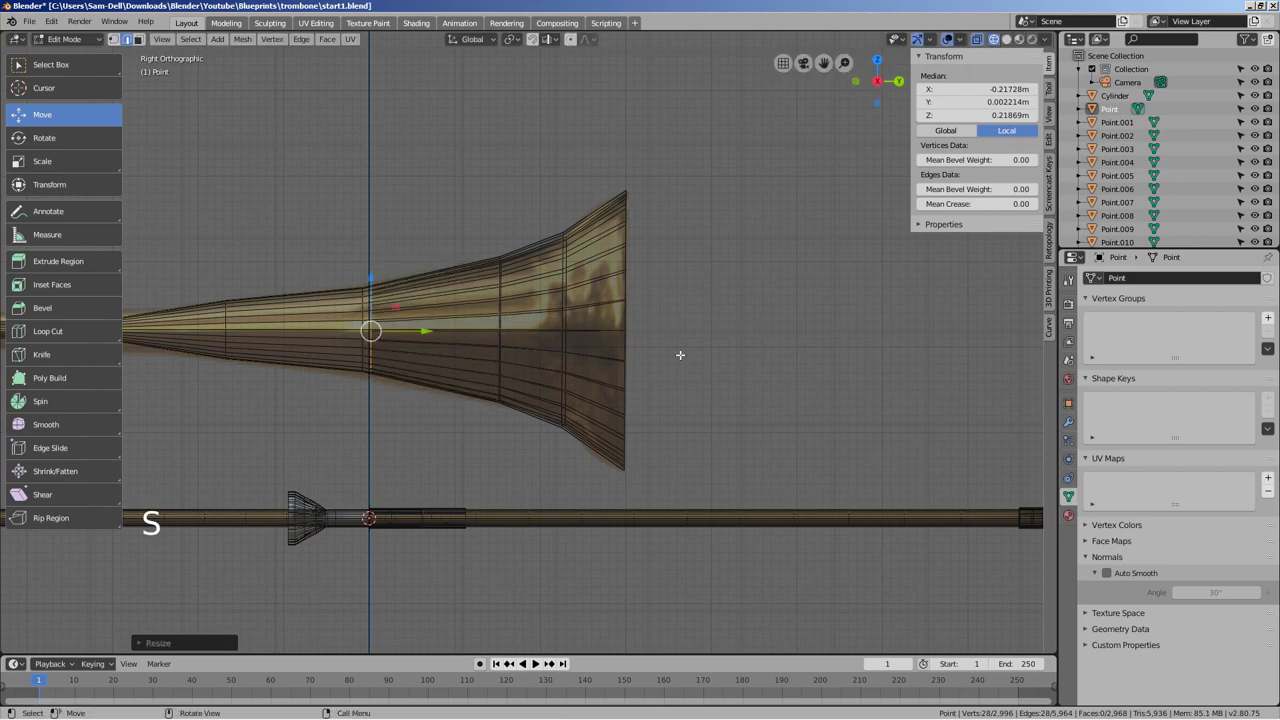
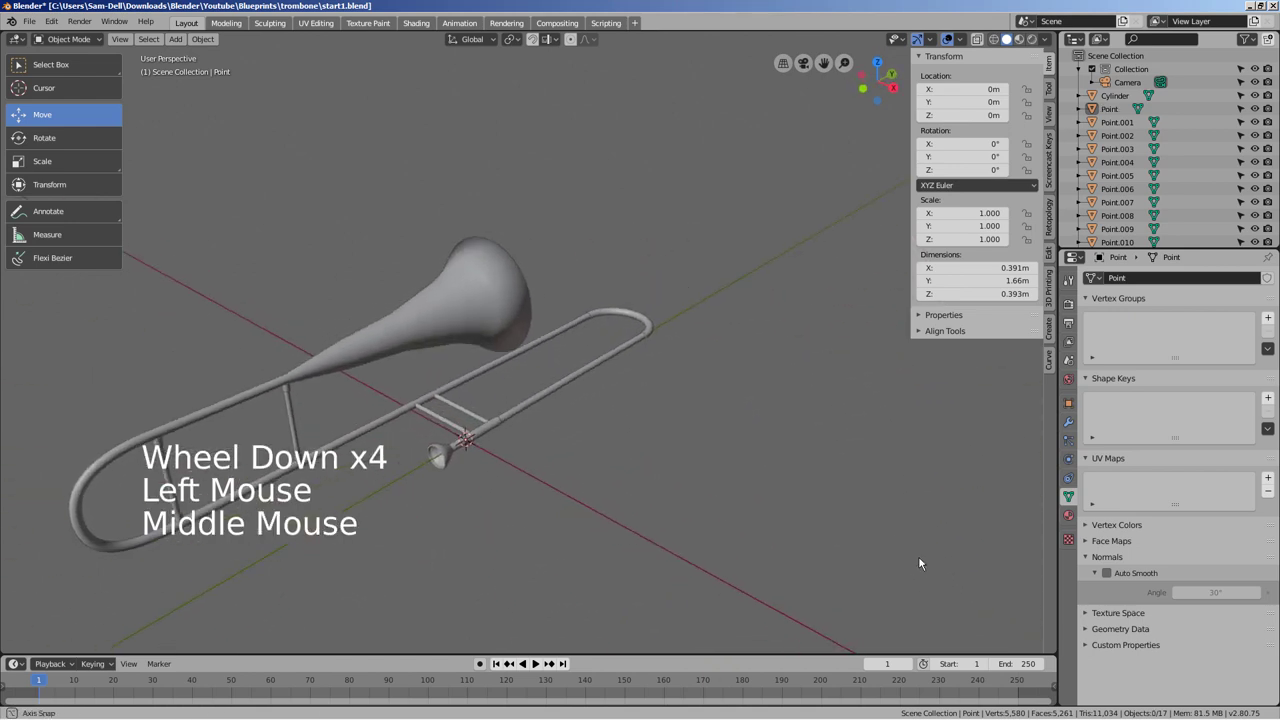
- Inspect the model and select the trombone's main body mesh
middle_click(751, 519)
left_click(619, 347)
left_click(1108, 579)
left_click(945, 557)
middle_click(882, 538)
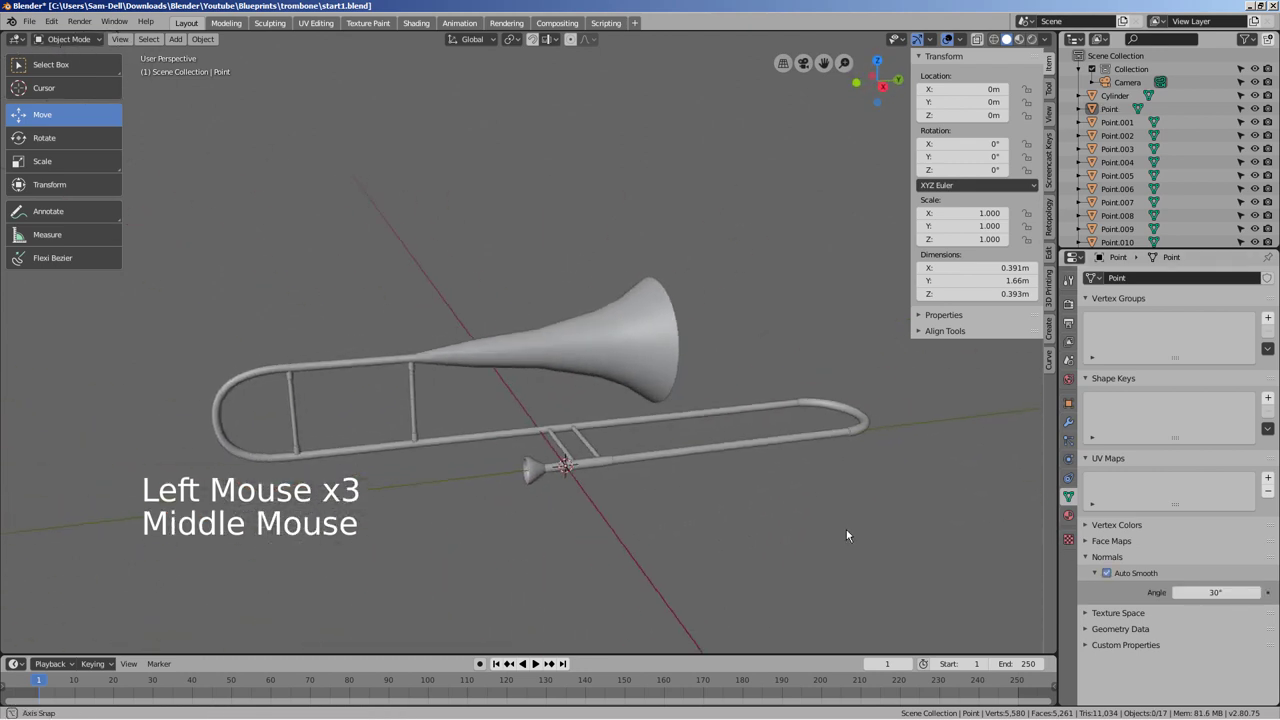
left_click(657, 450)
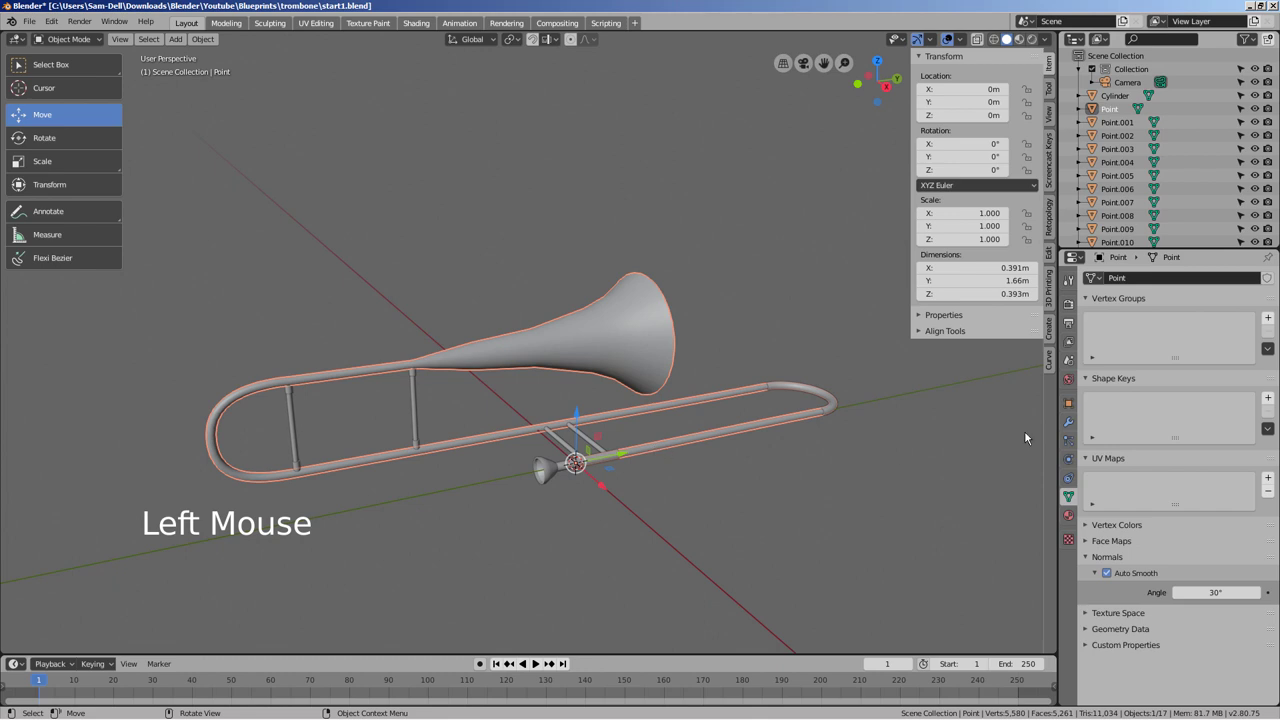
- Give the body a new Glossy BSDF material in gold with roughness 0.183
left_click(1076, 519)
left_click(1194, 339)
left_click(1225, 418)
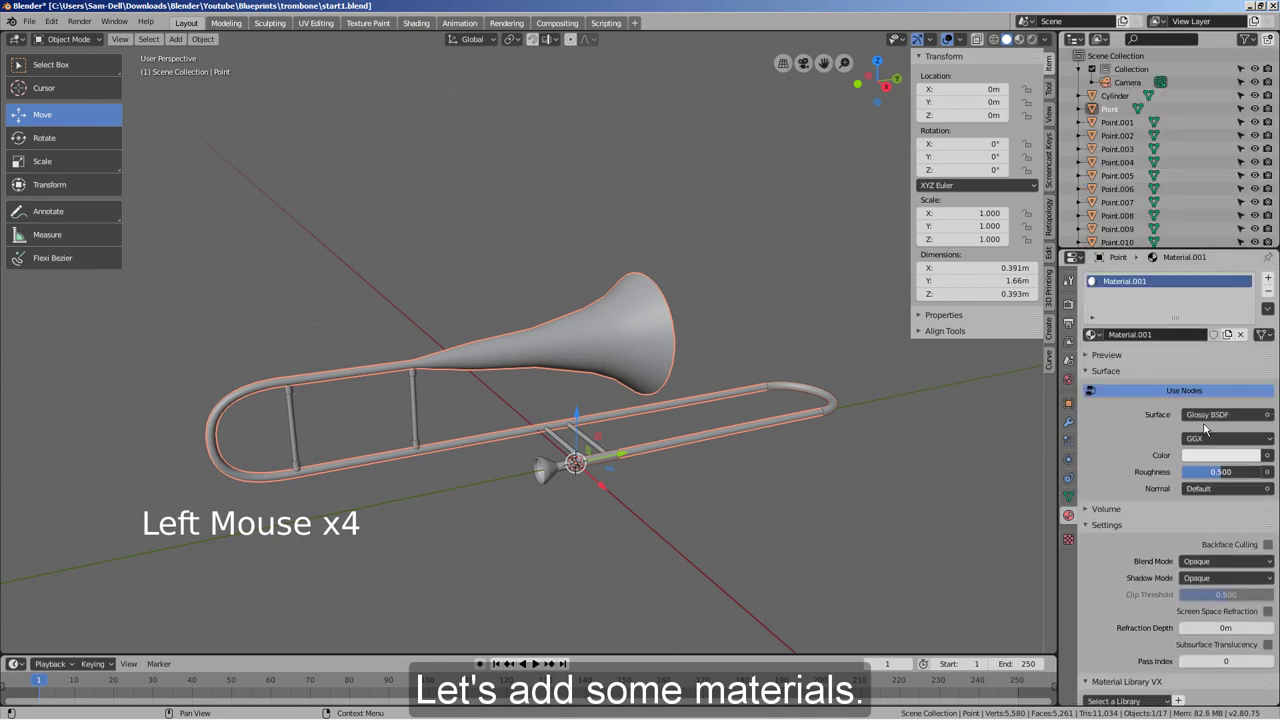
left_click(1221, 456)
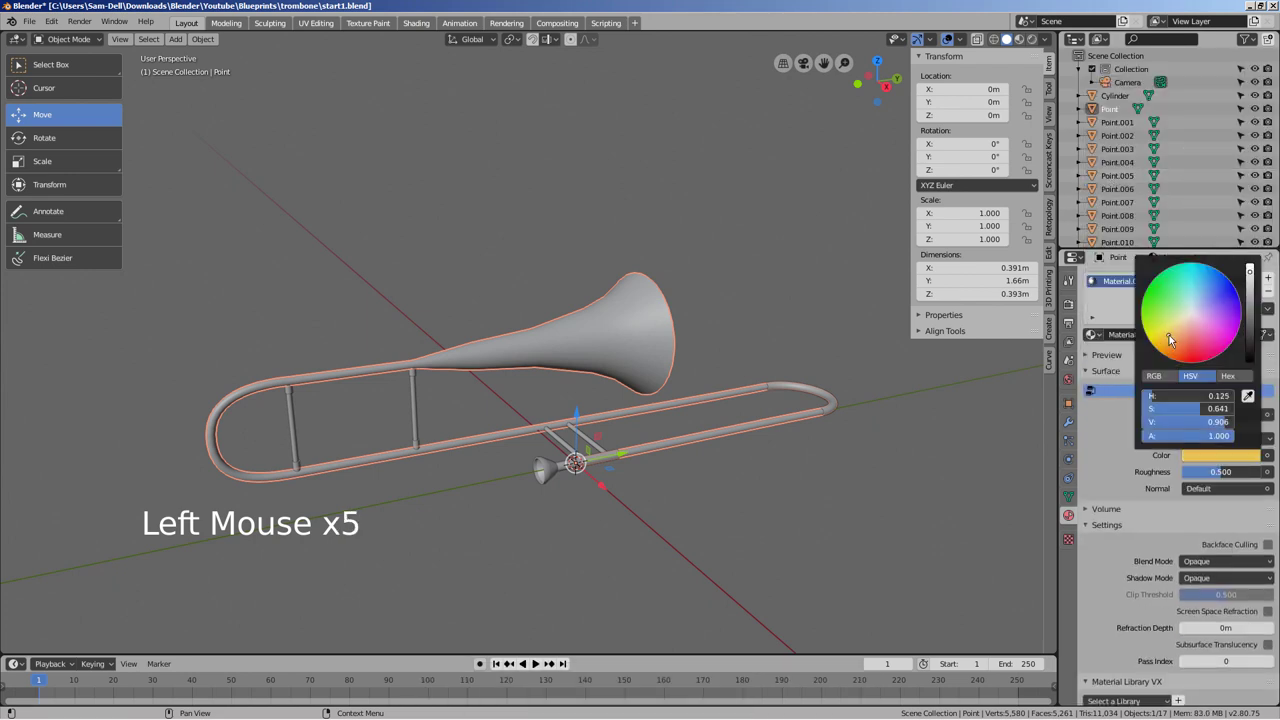
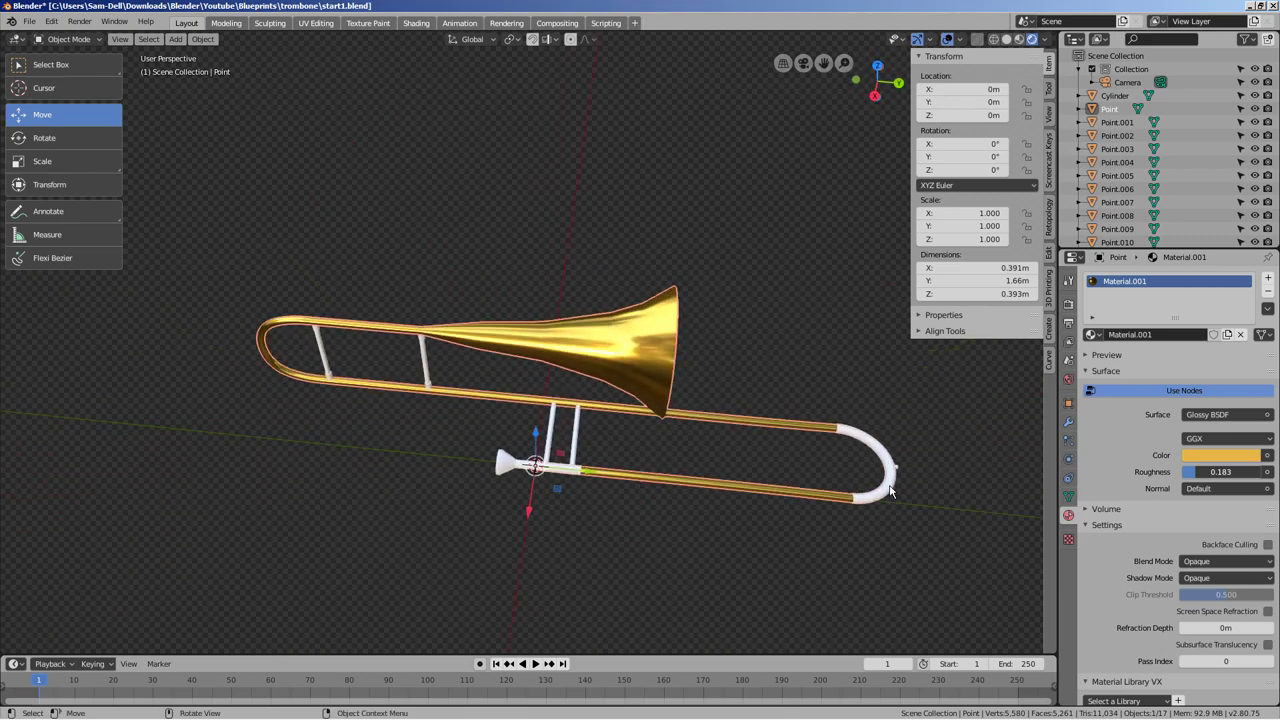
left_click(893, 490)
- Select all parts with the gold body active and copy its material to them via Ctrl+L
left_click(901, 469)
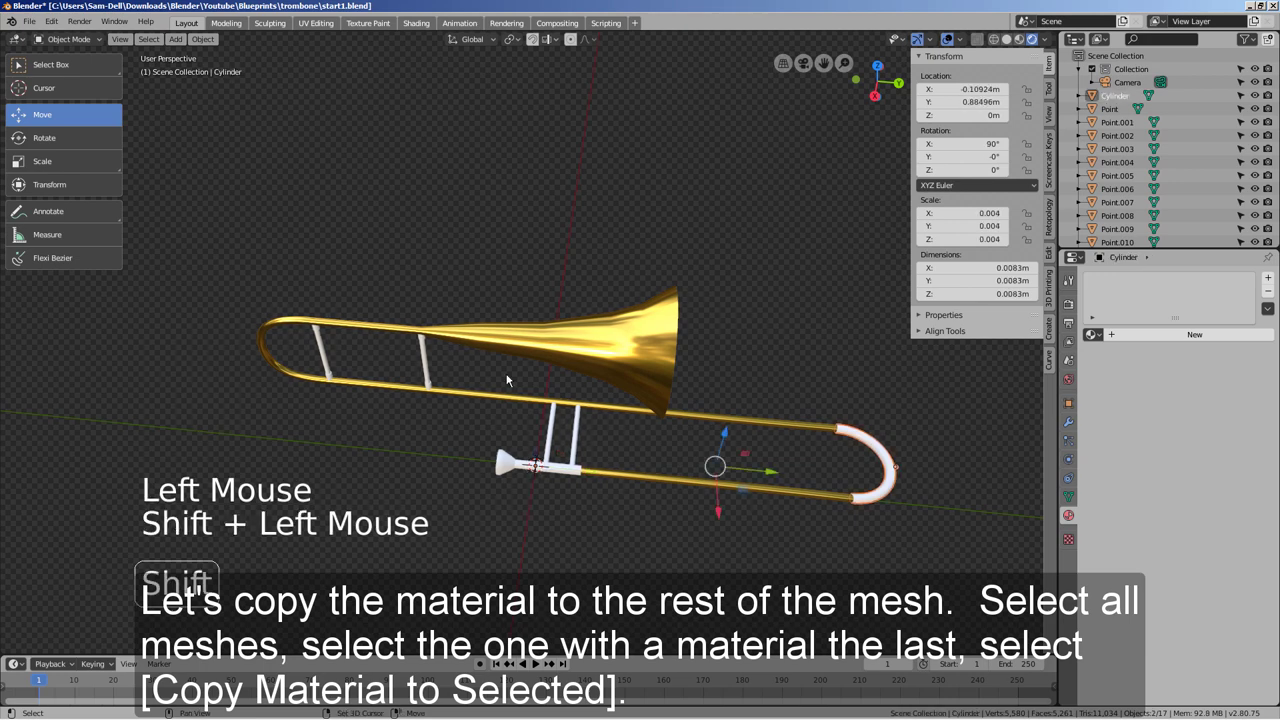
key("c")
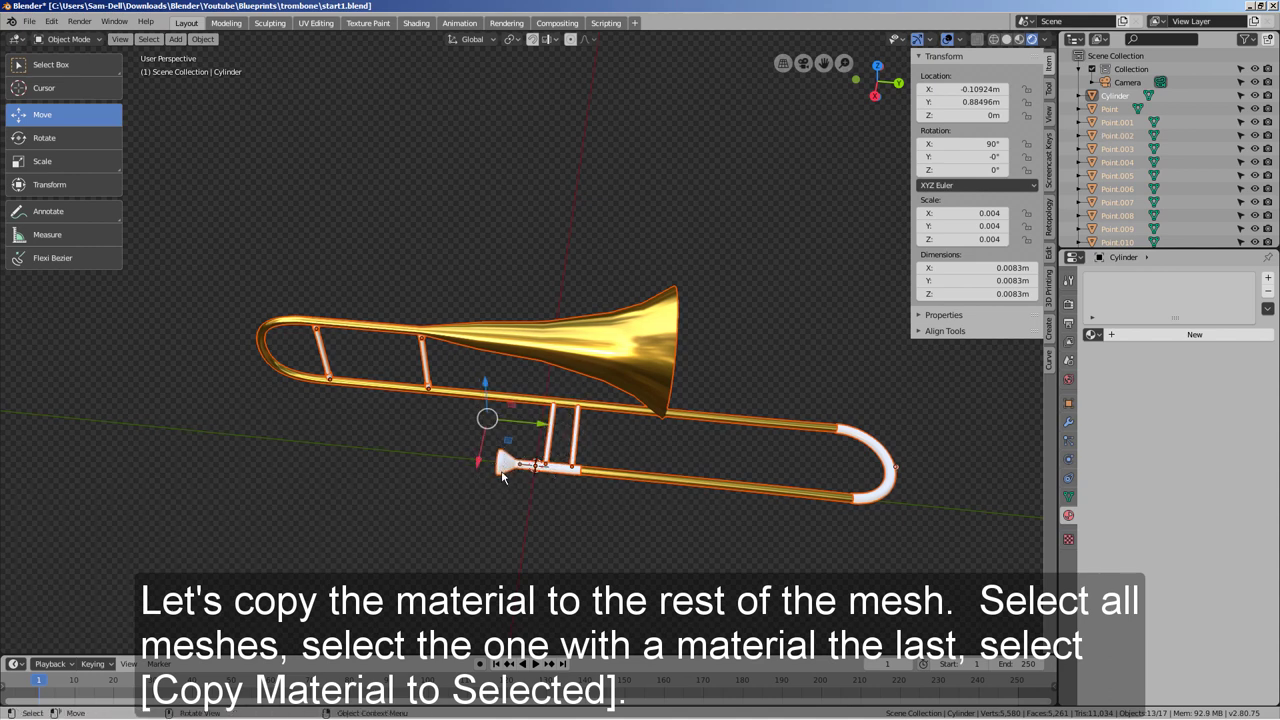
left_click(505, 476)
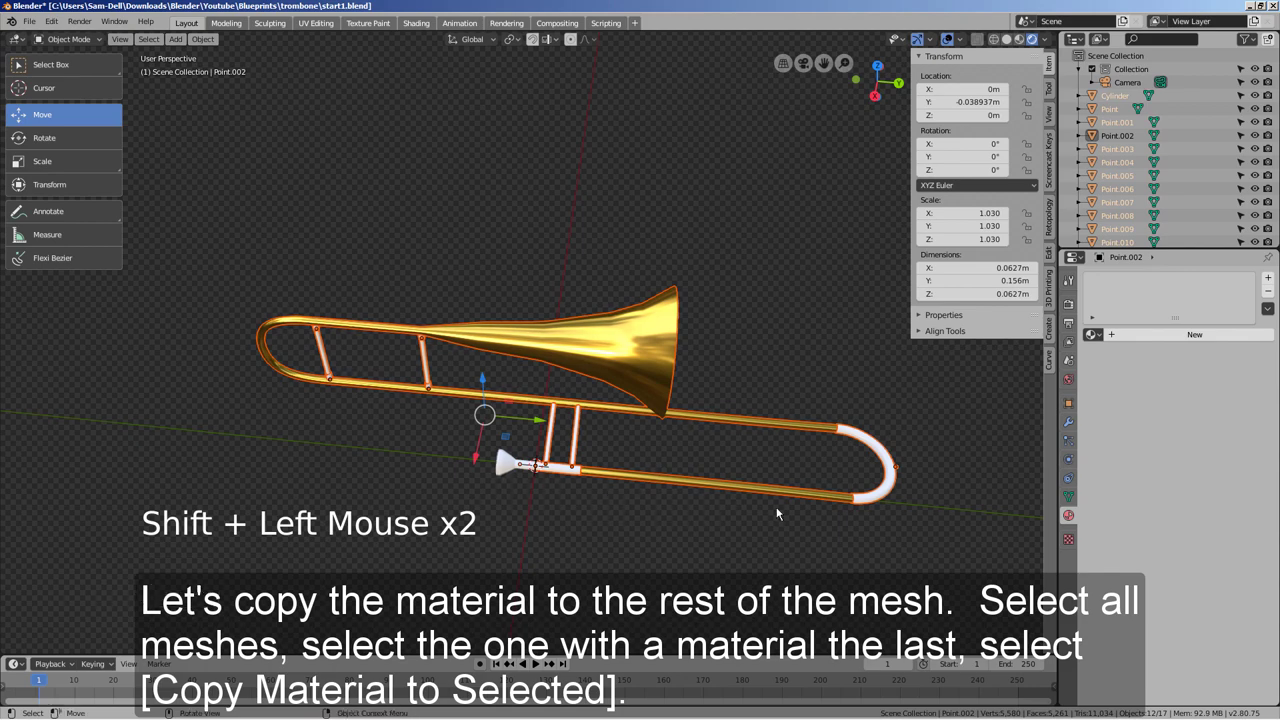
left_click(663, 330)
left_click(1273, 314)
left_click(976, 425)
middle_click(877, 555)
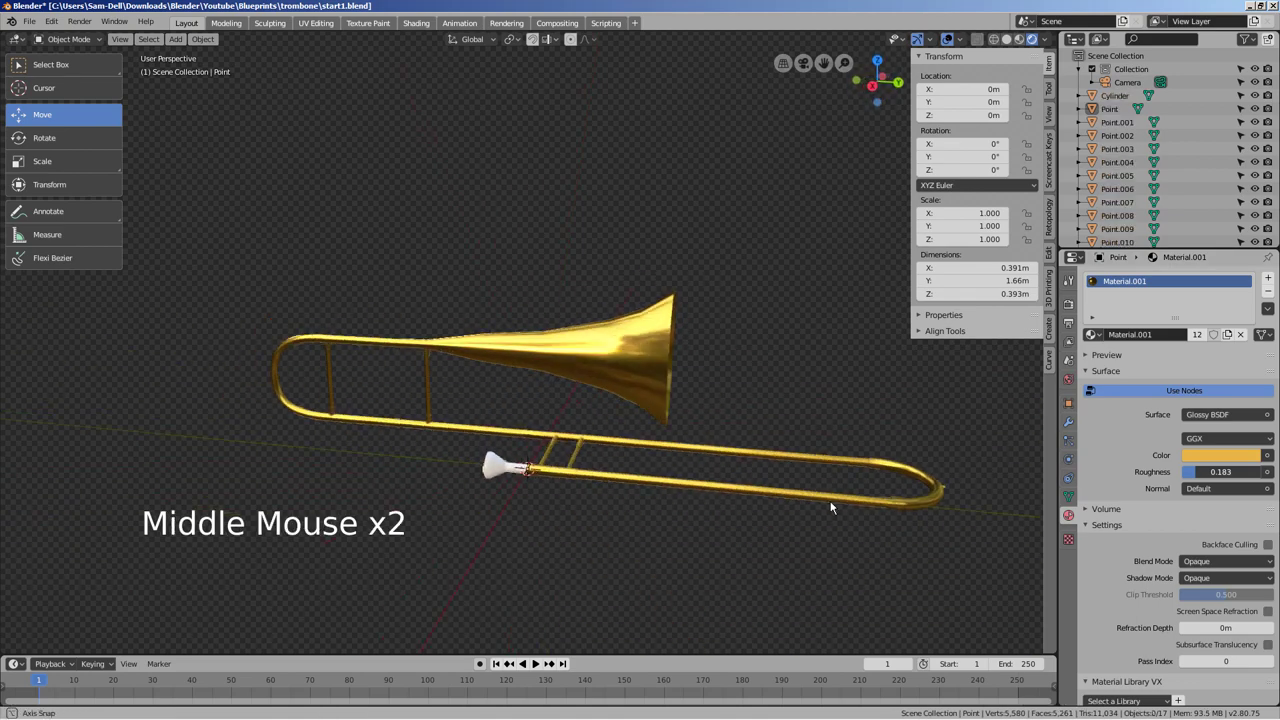
left_click(556, 468)
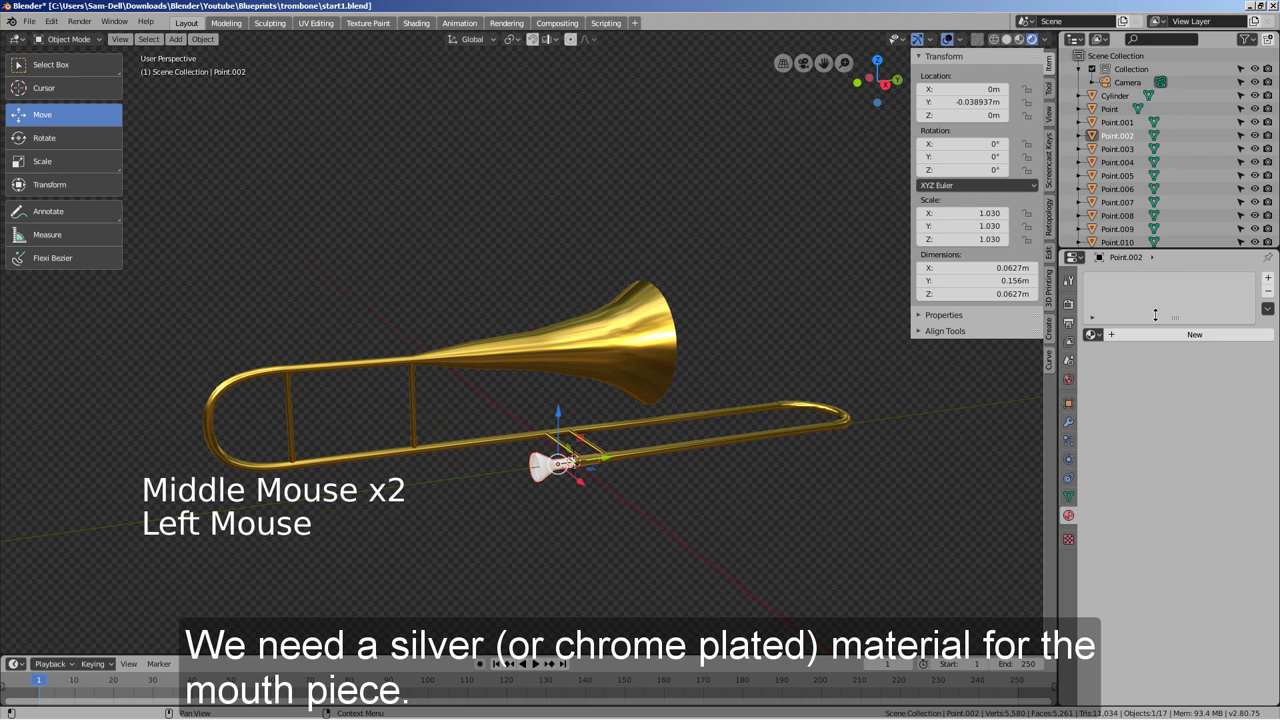
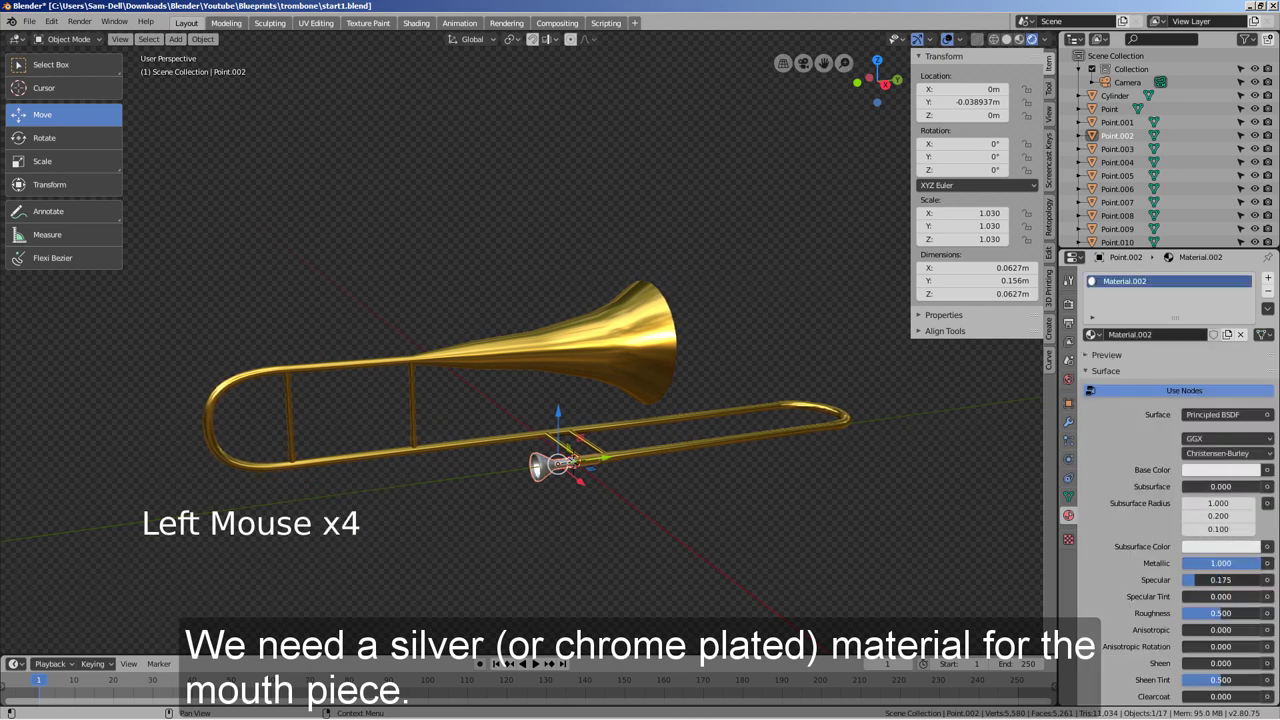
- Give mouthpiece Point.002 a Principled material with Metallic 1.0 and Specular 0.217
left_click(957, 550)
middle_click(939, 548)
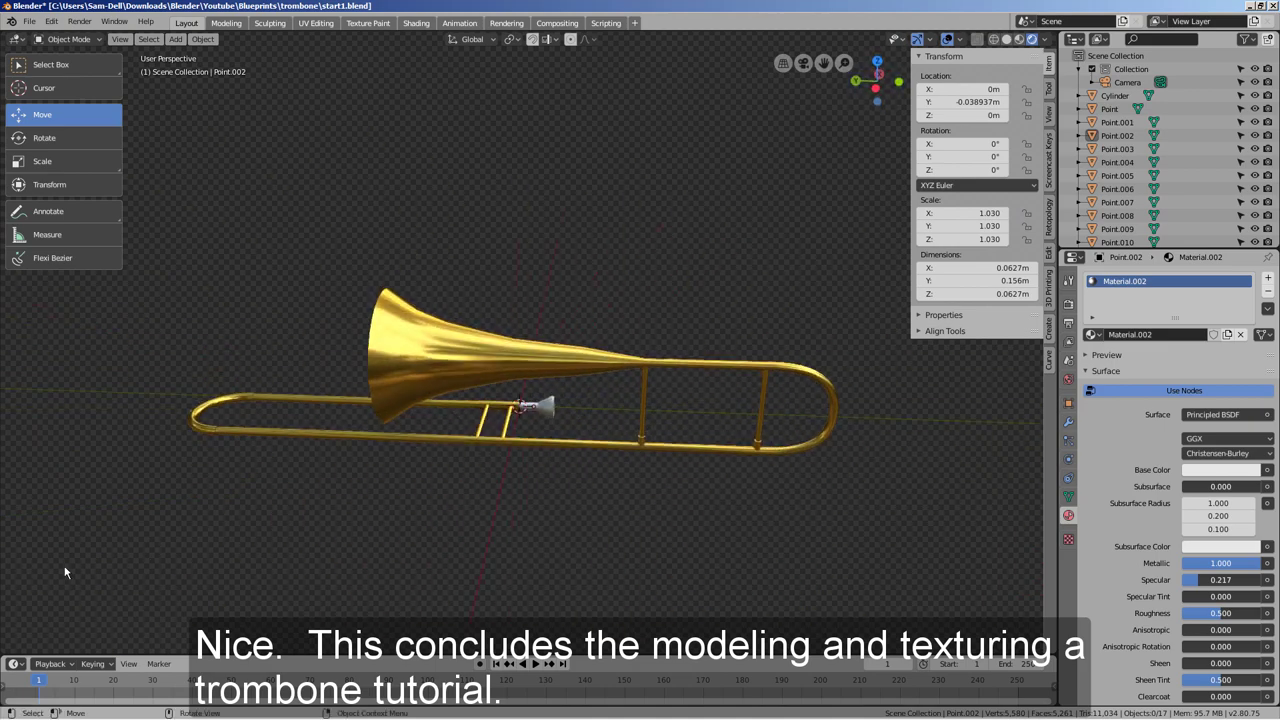
- Hide the sidebar and toolbar and orbit to present the finished gold trombone
left_click(955, 44)
key("n")
key("t")
middle_click(625, 425)
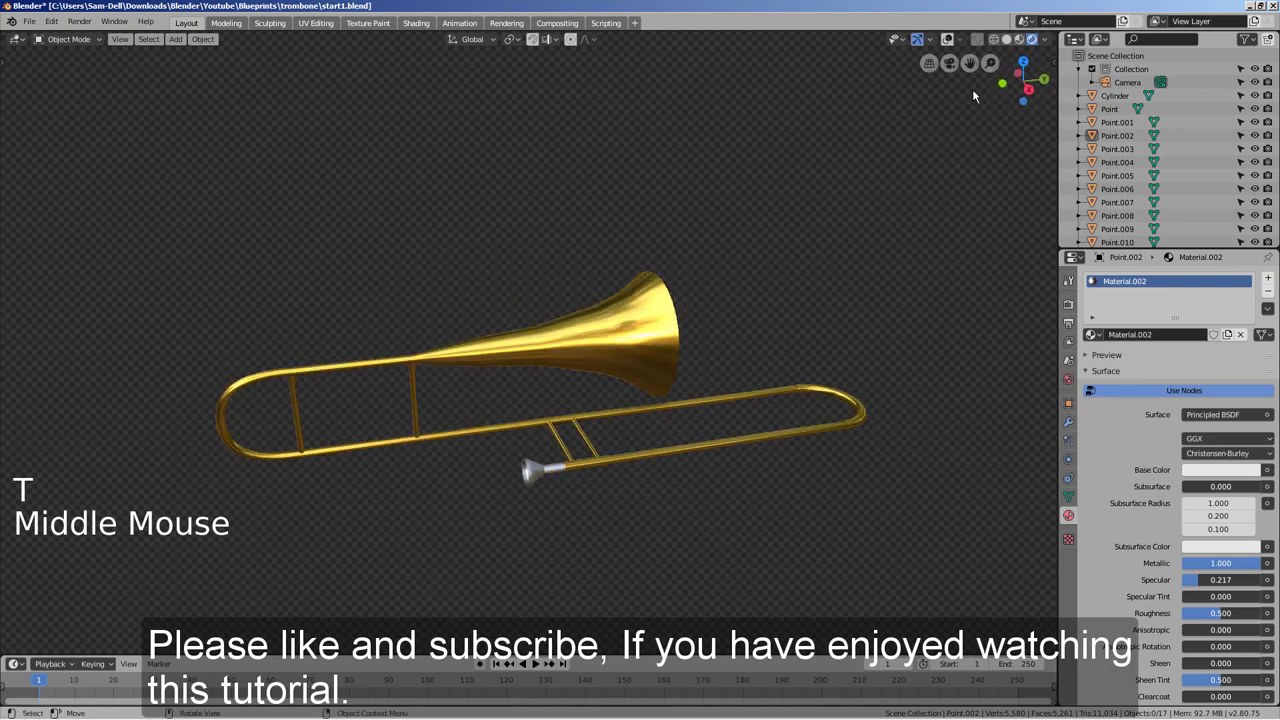
middle_click(385, 398)
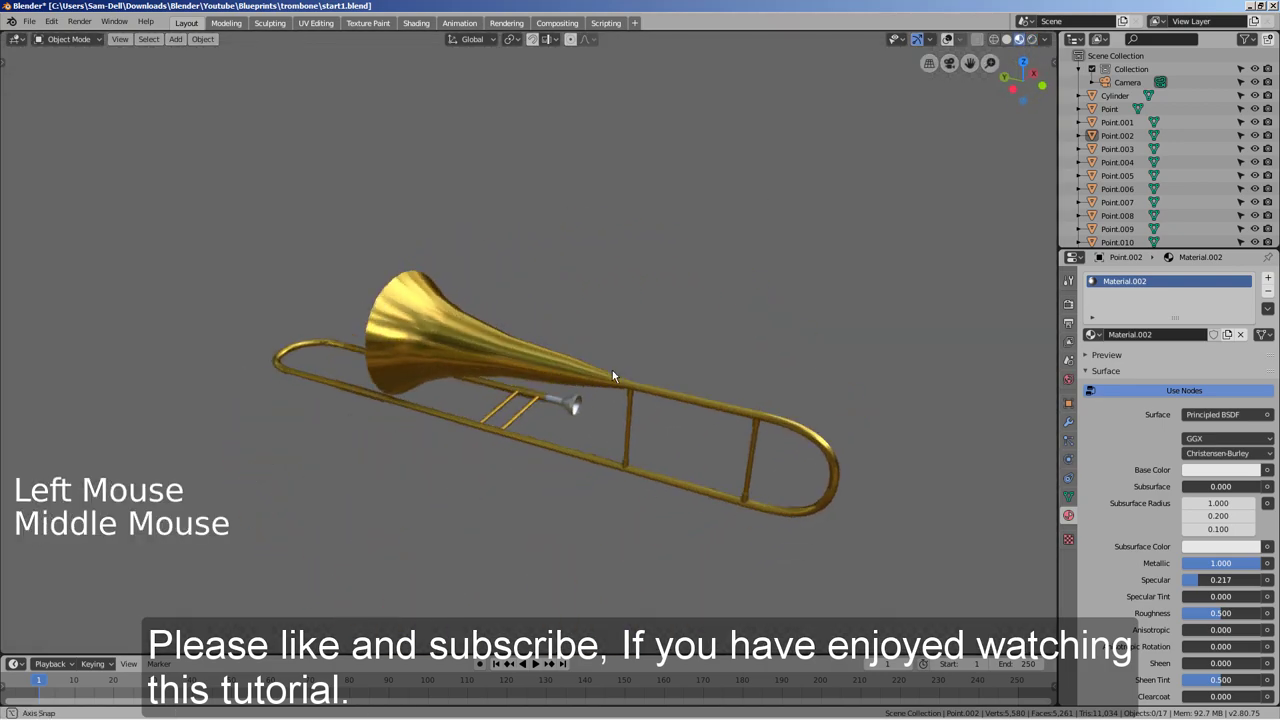